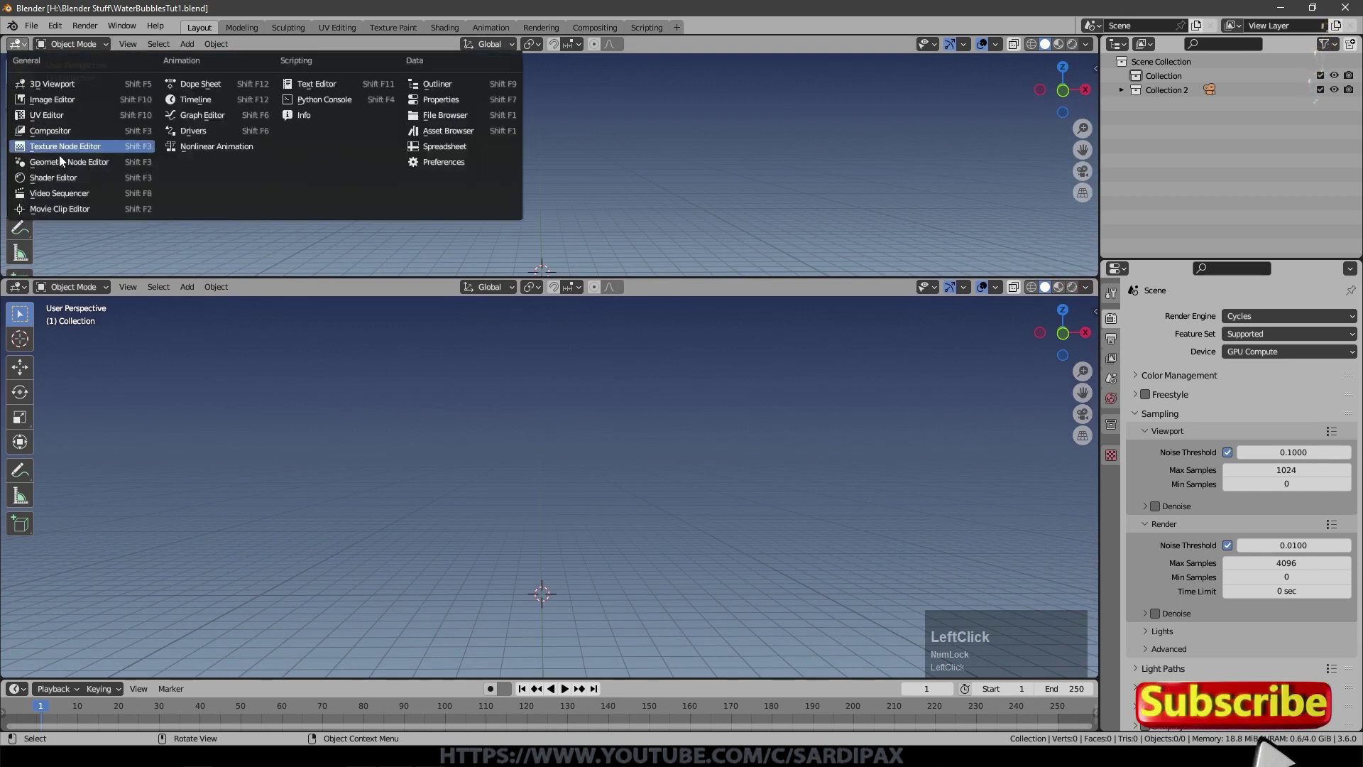
Step: Switch the top area to a node editor and add an icosphere with 5 subdivisions
{"action": "scroll", "scroll_direction": "down", "scroll_amount": 3}
{"action": "left_click", "coordinate": [32, 344]}
{"action": "key", "text": "shift+a"}
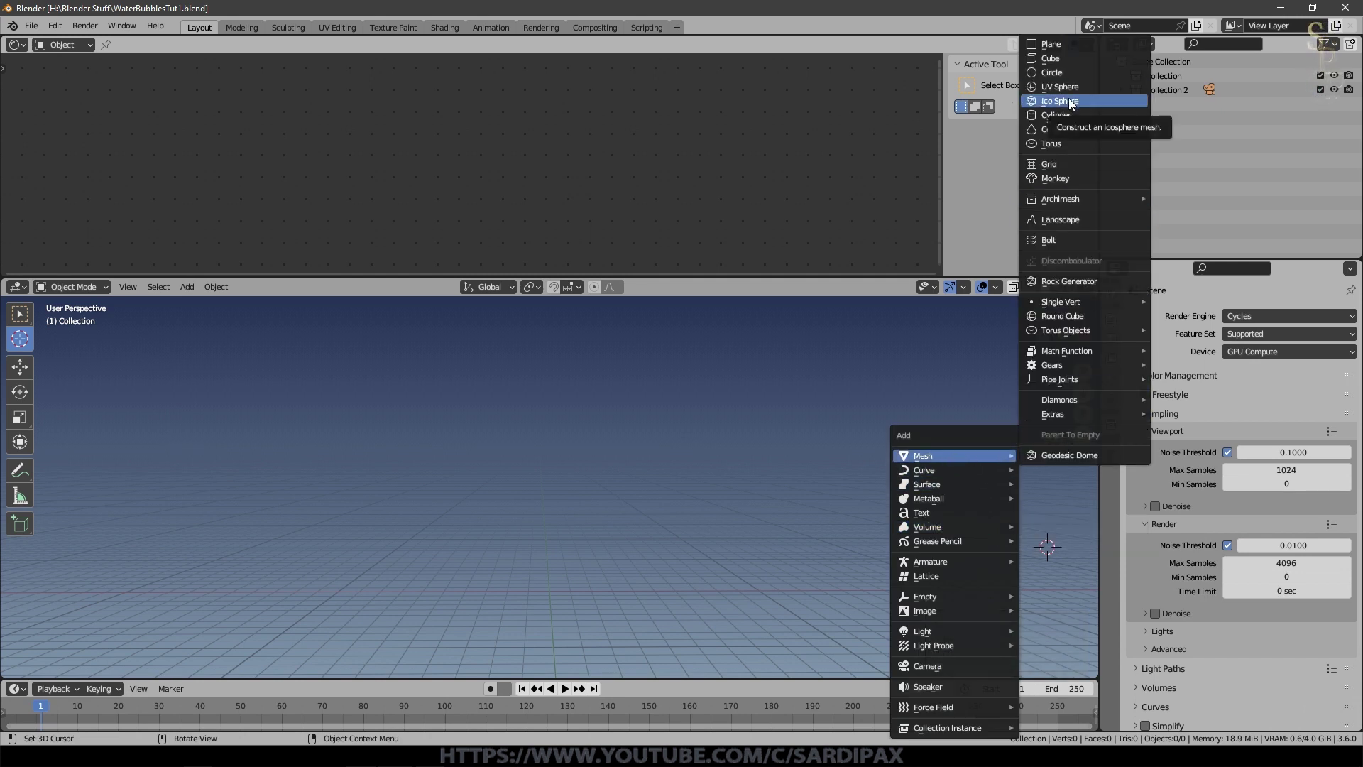
{"action": "left_click", "coordinate": [69, 670]}
{"action": "key", "text": "KP_Decimal"}
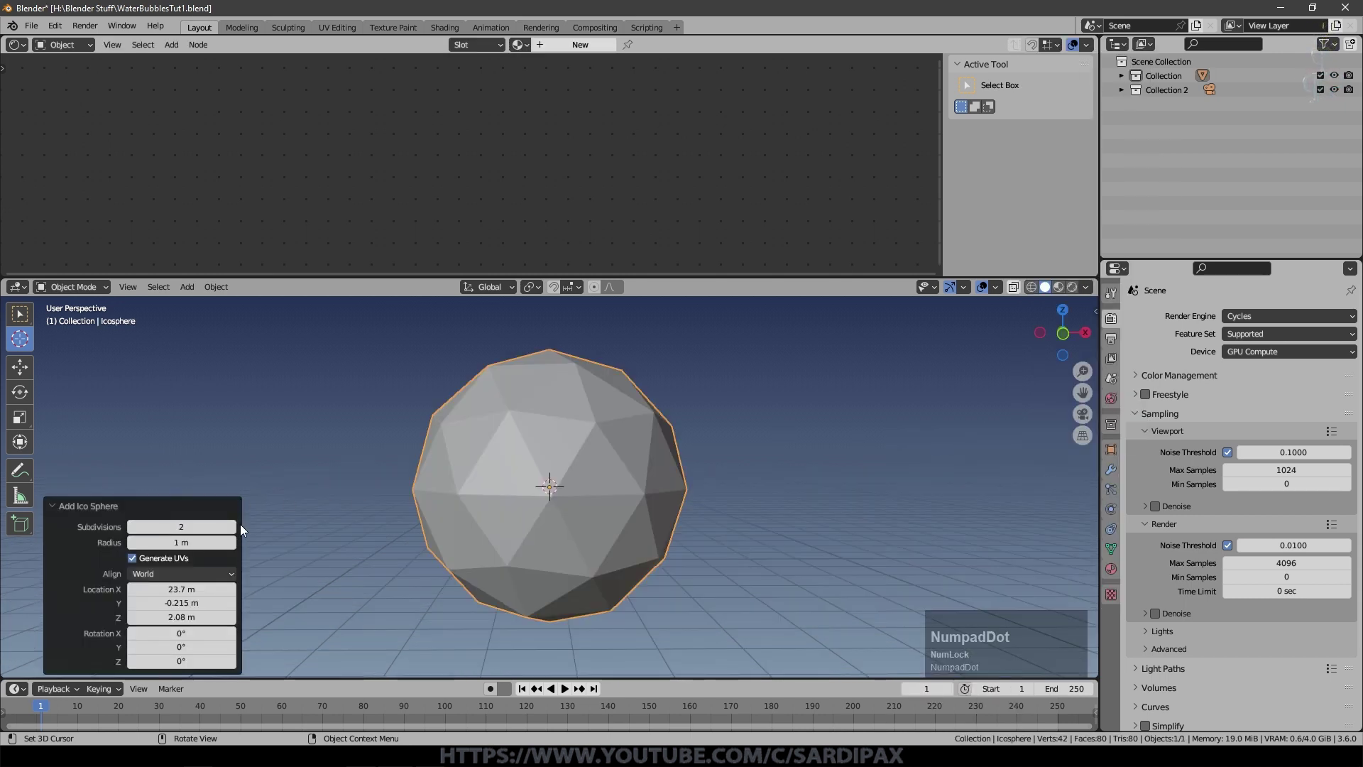
{"action": "left_click", "coordinate": [235, 523]}
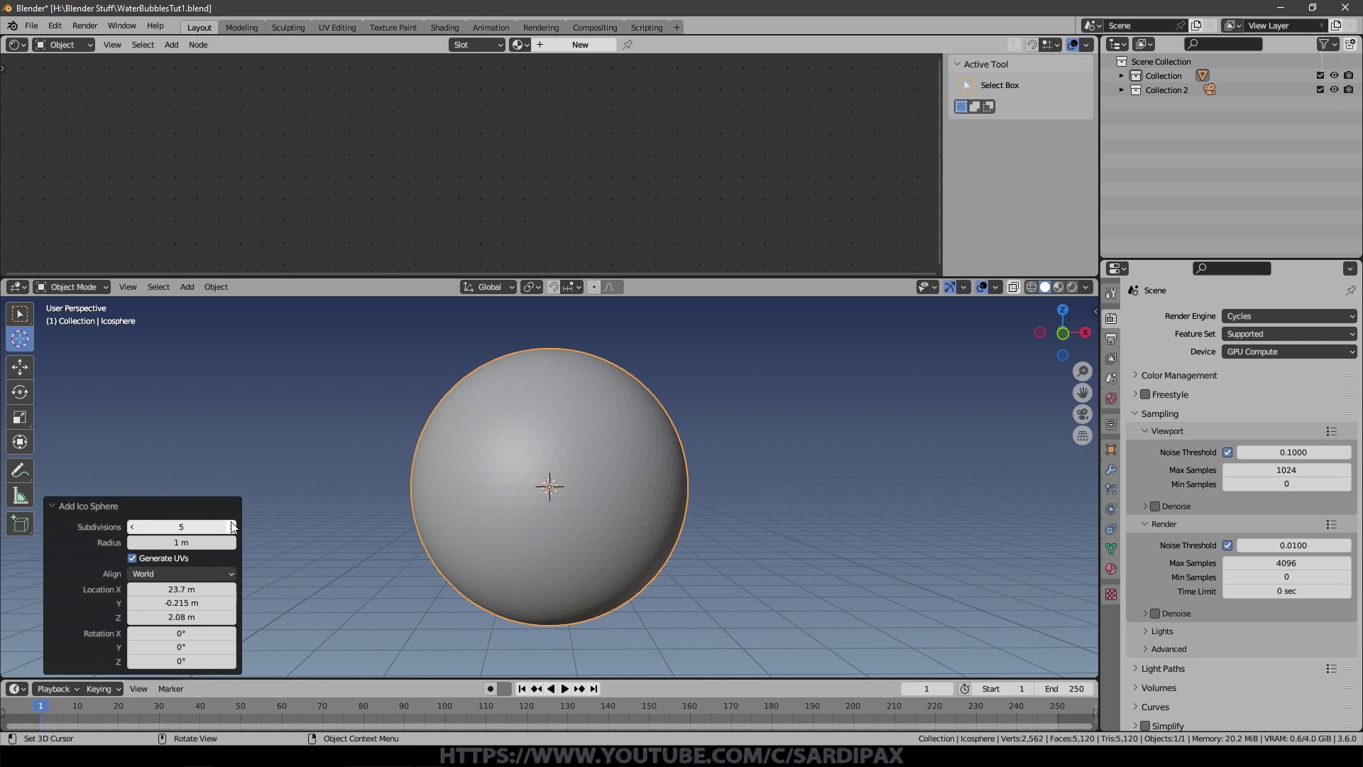
Step: Shade the icosphere smooth and begin renaming it in the Outliner
{"action": "right_click", "coordinate": [631, 428]}
{"action": "left_click", "coordinate": [607, 430]}
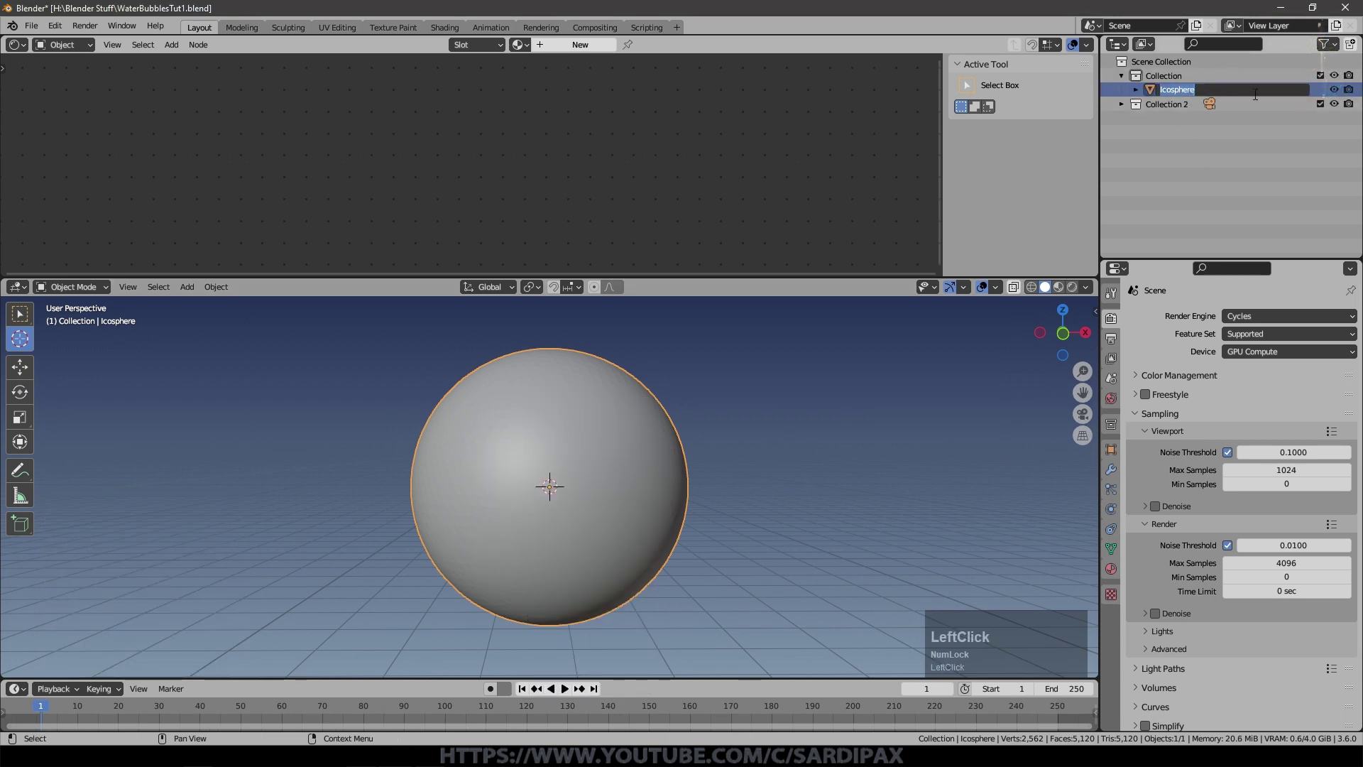
{"action": "key", "text": "shift+b"}
Step: Name the sphere Bubble and give it a new material with a Glass BSDF surface
{"action": "type", "text": "ubb"}
{"action": "key", "text": "KP_Enter"}
{"action": "left_click", "coordinate": [1116, 570]}
{"action": "scroll", "scroll_direction": "up", "scroll_amount": 3}
{"action": "key", "text": "n"}
{"action": "scroll", "scroll_direction": "up", "scroll_amount": 3}
{"action": "left_click", "coordinate": [478, 149]}
{"action": "key", "text": "Delete"}
{"action": "left_click", "coordinate": [177, 46]}
{"action": "left_click", "coordinate": [299, 163]}
Step: Make the world background black and add an area light, scaled up and moved above the bubble
{"action": "scroll", "scroll_direction": "down", "scroll_amount": 3}
{"action": "left_click", "coordinate": [519, 176]}
{"action": "scroll", "scroll_direction": "up", "scroll_amount": 3}
{"action": "scroll", "scroll_direction": "down", "scroll_amount": 3}
{"action": "key", "text": "shift+a"}
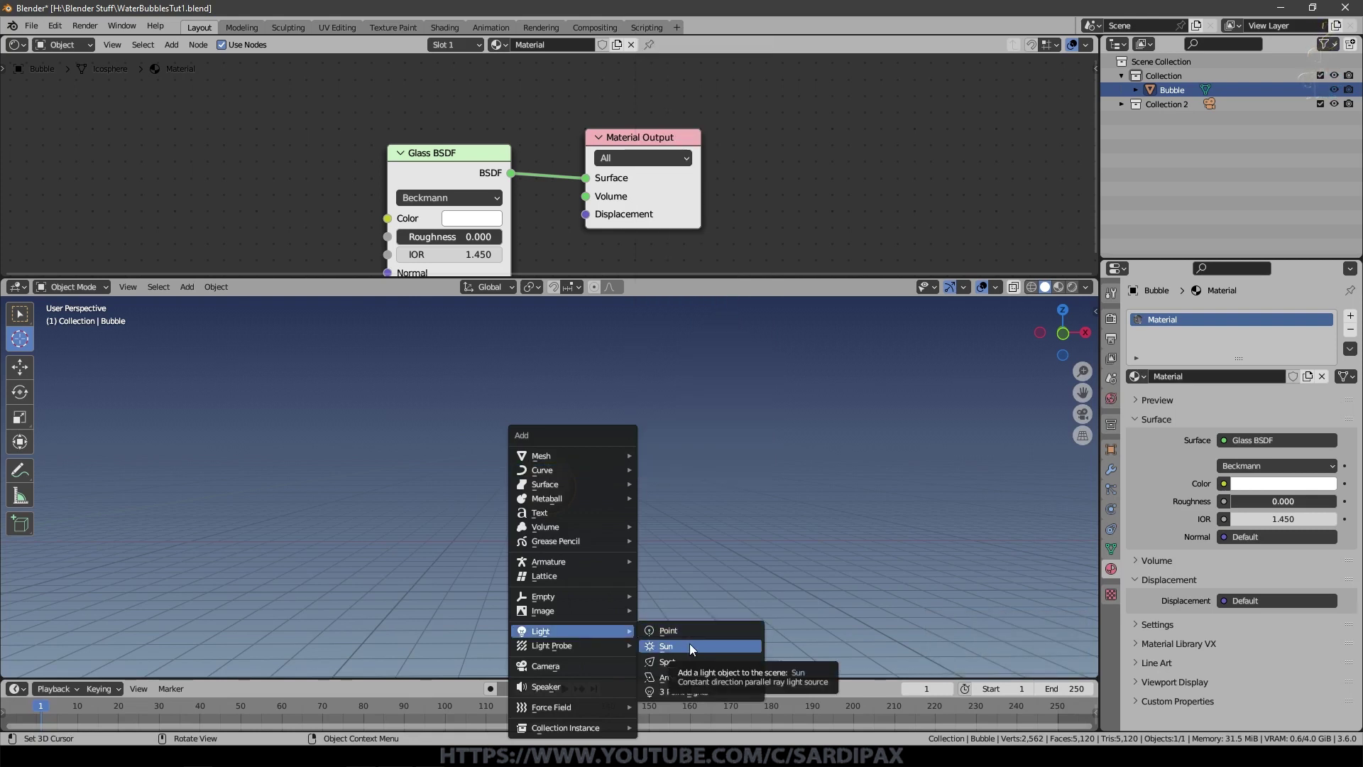
{"action": "left_click", "coordinate": [680, 676]}
{"action": "scroll", "scroll_direction": "down", "scroll_amount": 3}
{"action": "key", "text": "s"}
{"action": "left_click", "coordinate": [1083, 564]}
{"action": "key", "text": "g"}
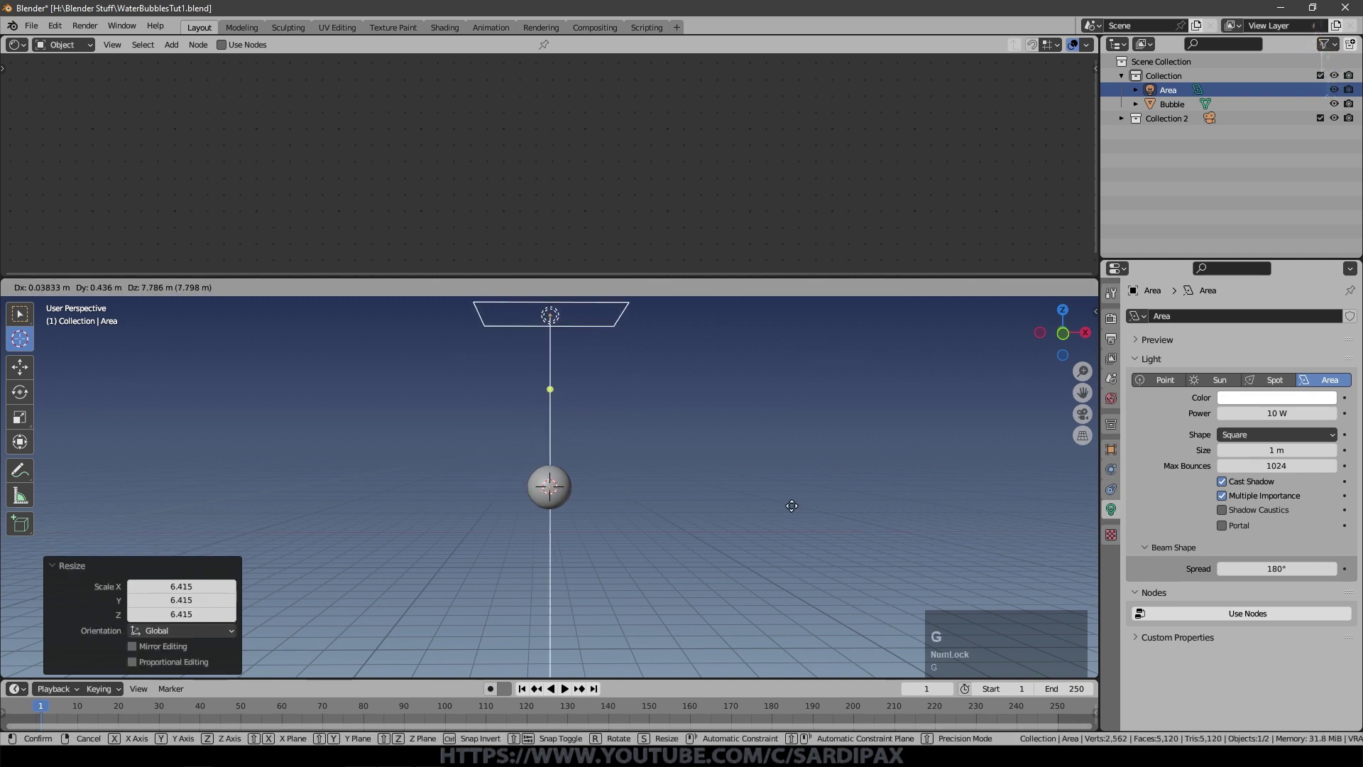
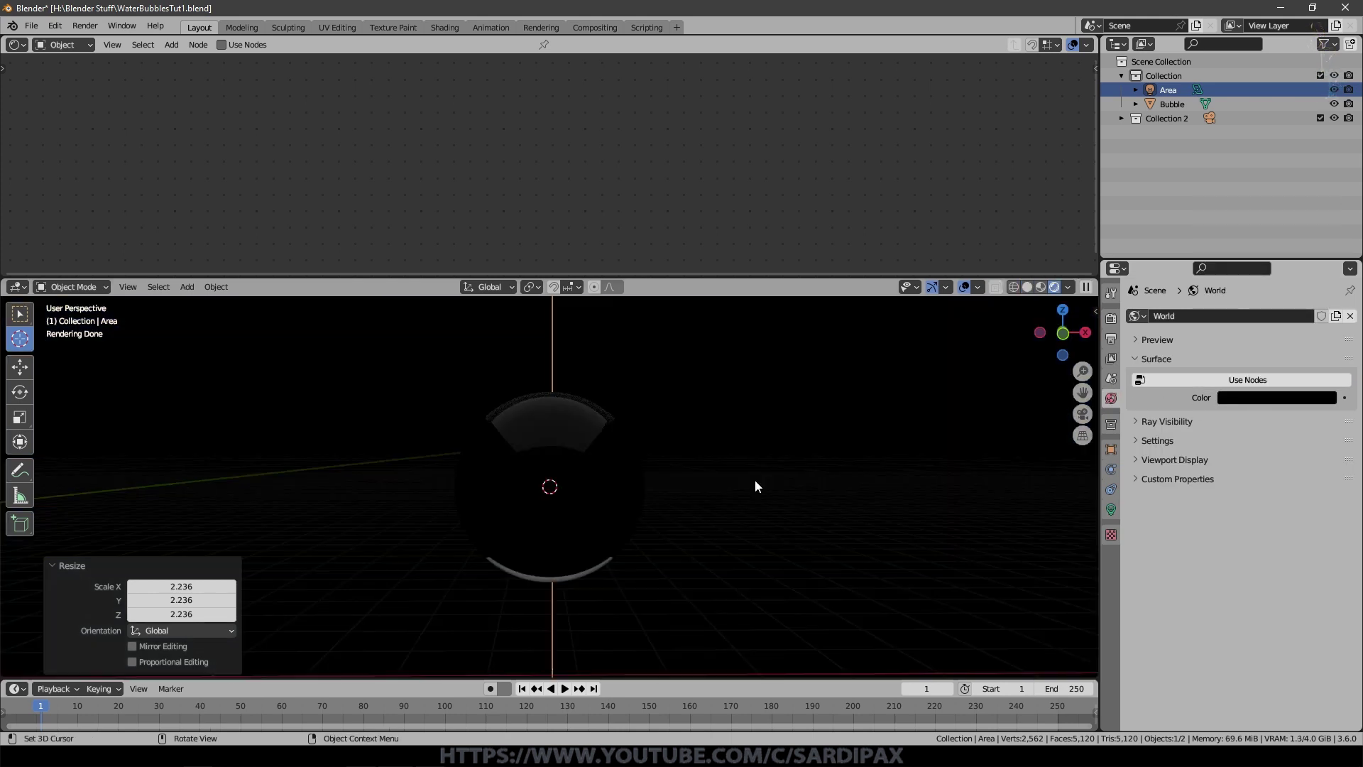
Step: Import the Skies0232_L photo as an image plane and move and enlarge it behind the bubble
{"action": "scroll", "scroll_direction": "down", "scroll_amount": 3}
{"action": "middle_click", "coordinate": [720, 506]}
{"action": "scroll", "scroll_direction": "down", "scroll_amount": 3}
{"action": "key", "text": "shift+a"}
{"action": "left_click", "coordinate": [750, 461]}
{"action": "left_click", "coordinate": [1079, 638]}
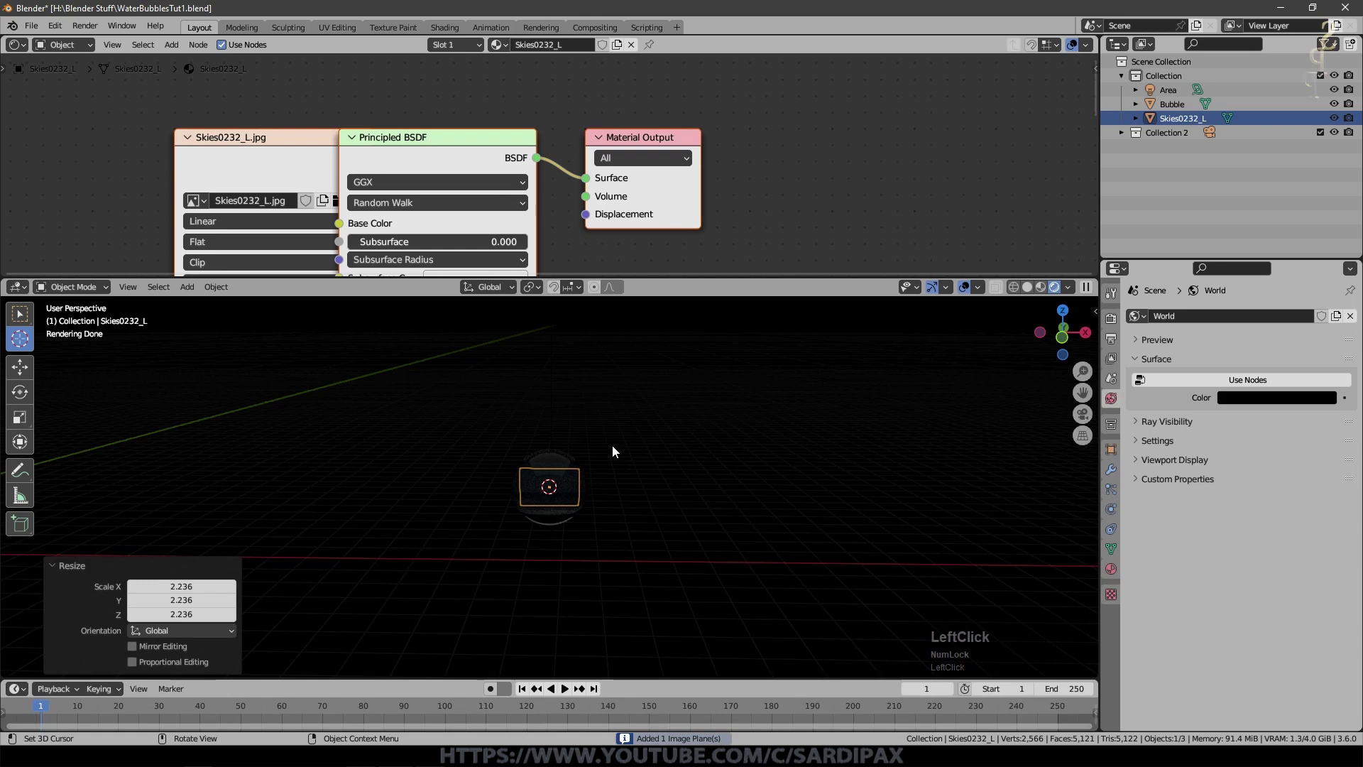
{"action": "key", "text": "s"}
{"action": "left_click", "coordinate": [980, 514]}
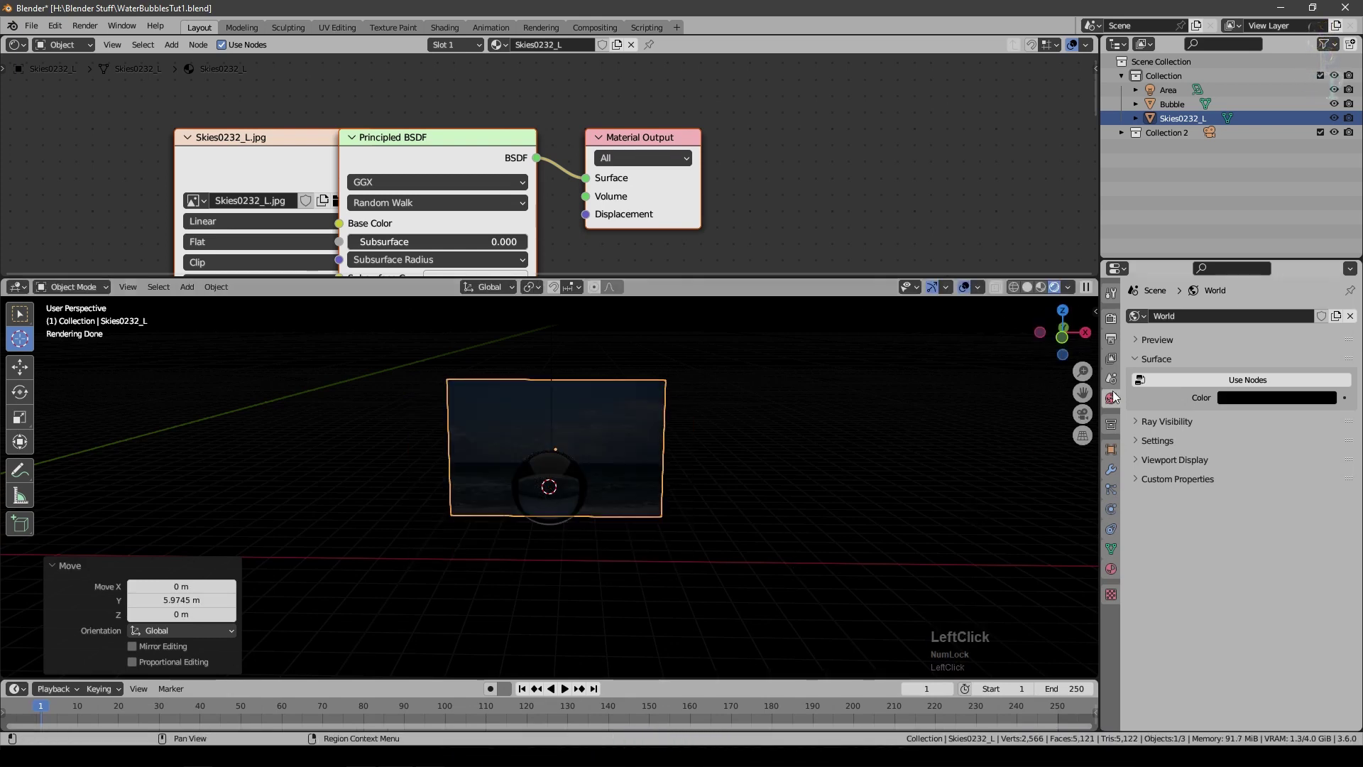
{"action": "key", "text": "shift+a"}
{"action": "left_click", "coordinate": [930, 469]}
Step: Add a point light to the scene and adjust the view around it
{"action": "key", "text": "g"}
{"action": "left_click", "coordinate": [557, 574]}
{"action": "middle_click", "coordinate": [673, 534]}
{"action": "scroll", "scroll_direction": "down", "scroll_amount": 3}
{"action": "left_click", "coordinate": [1122, 504]}
{"action": "scroll", "scroll_direction": "up", "scroll_amount": 3}
{"action": "middle_click", "coordinate": [742, 550]}
{"action": "scroll", "scroll_direction": "up", "scroll_amount": 3}
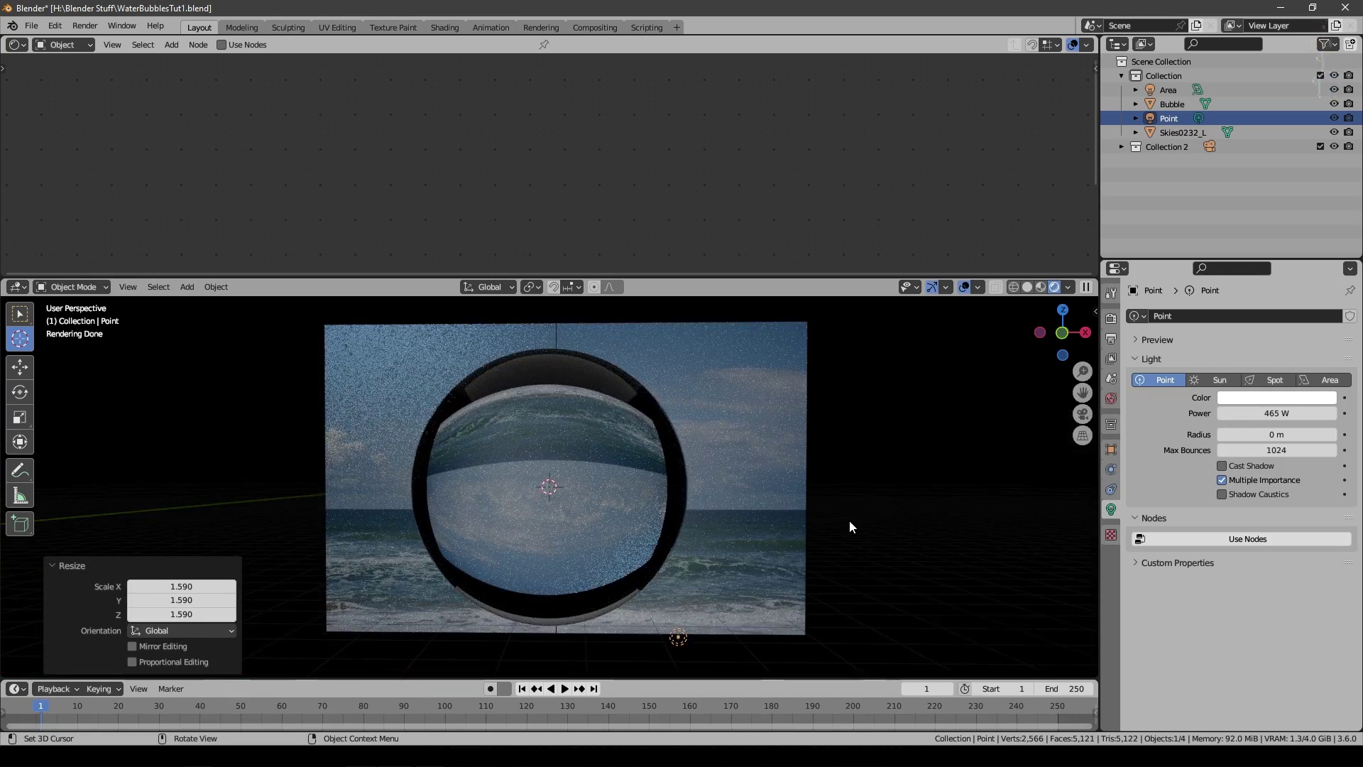
{"action": "scroll", "scroll_direction": "up", "scroll_amount": 3}
Step: Set the Bubble's Glass BSDF IOR to water's value of 1.330
{"action": "left_click", "coordinate": [1232, 130]}
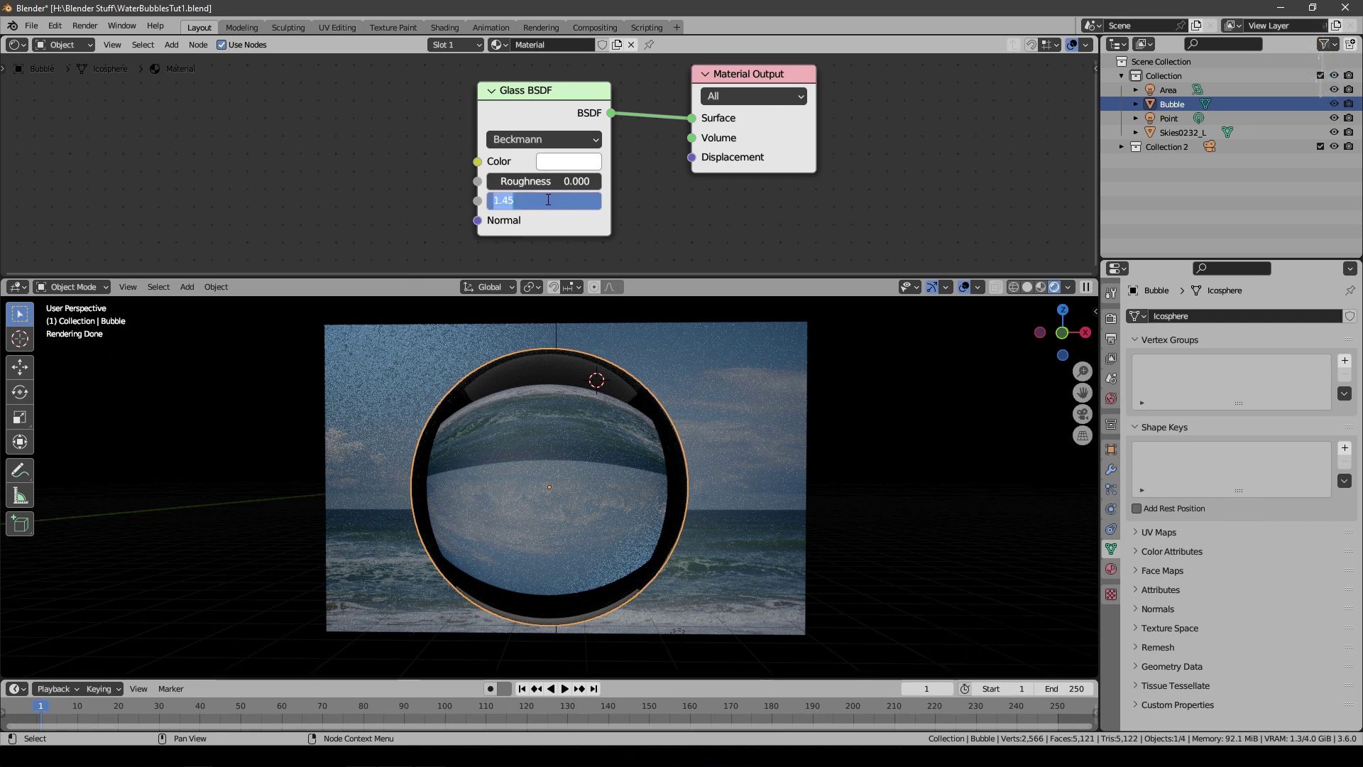
{"action": "key", "text": "KP_1"}
{"action": "key", "text": "KP_Decimal"}
{"action": "key", "text": "KP_3"}
{"action": "key", "text": "KP_Enter"}
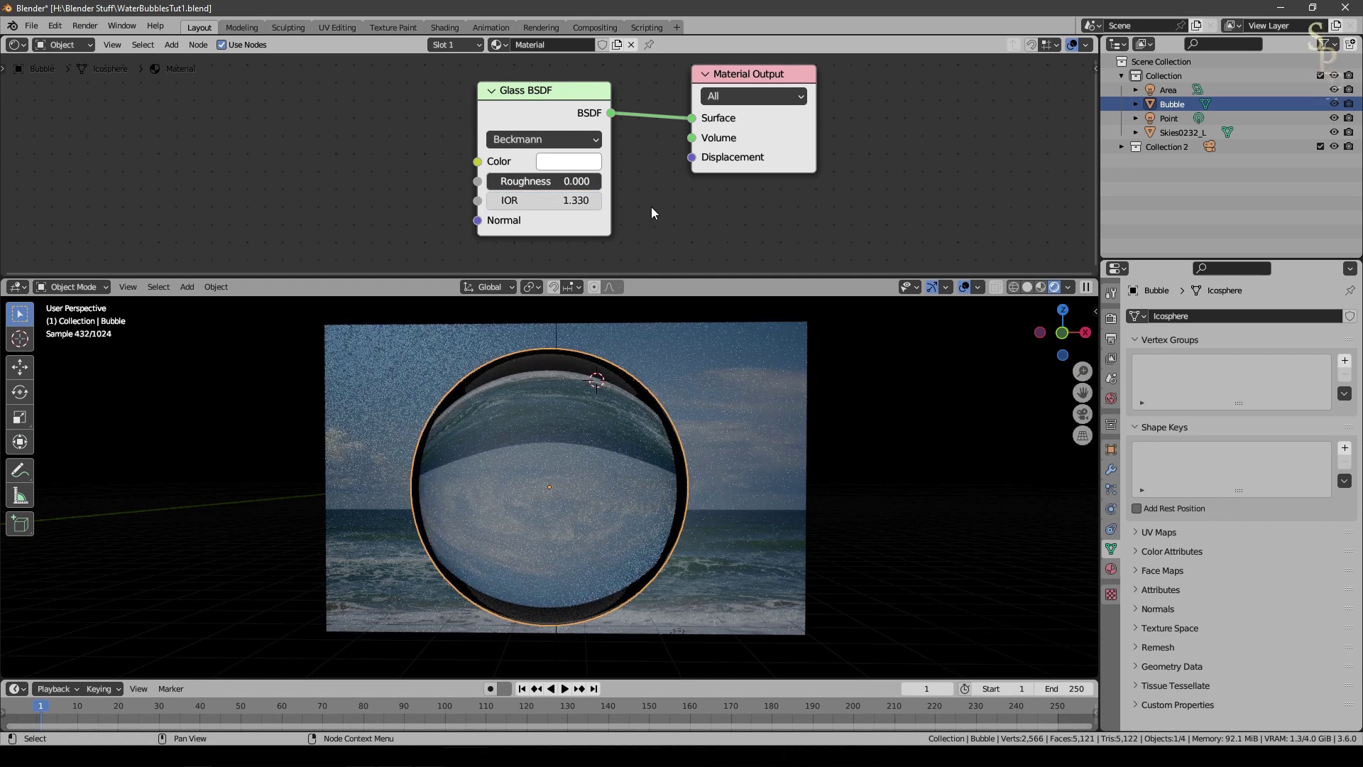
{"action": "left_click", "coordinate": [572, 141]}
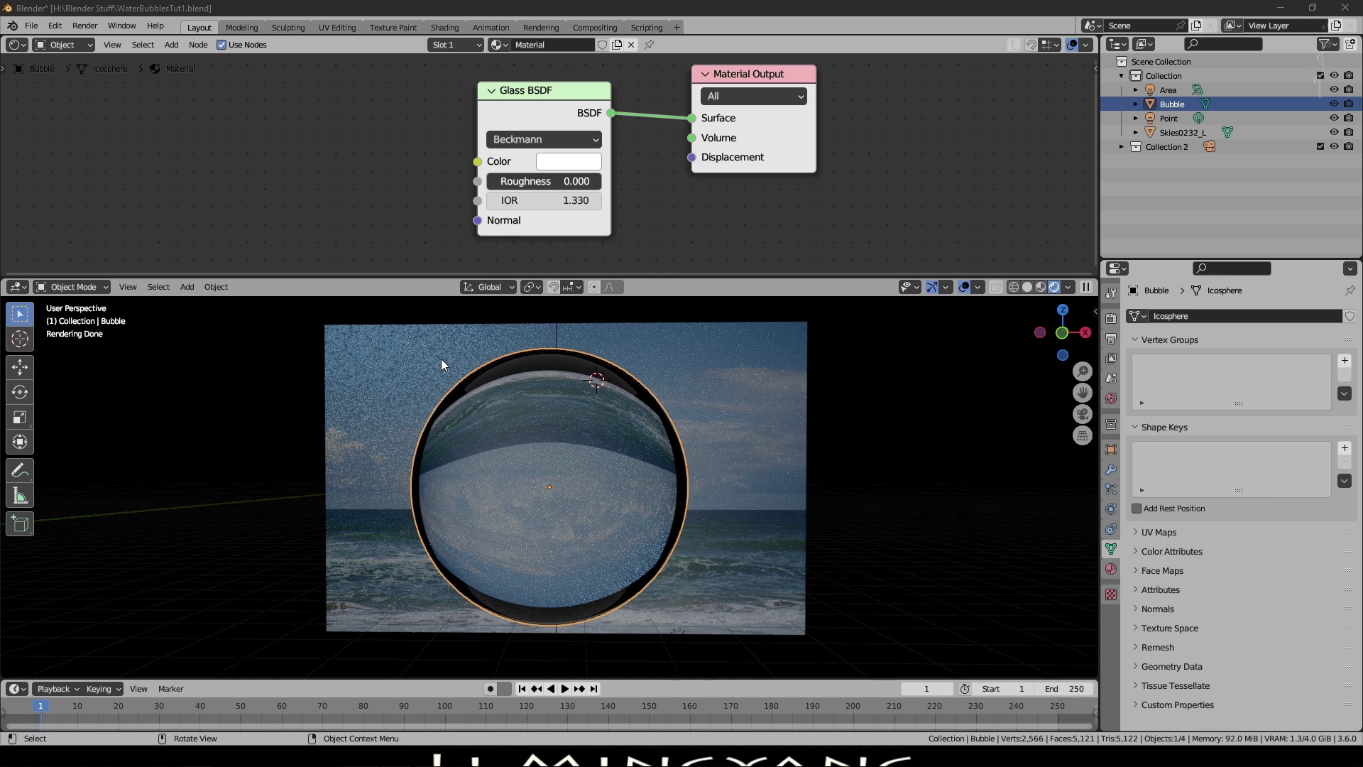
{"action": "left_click", "coordinate": [967, 292]}
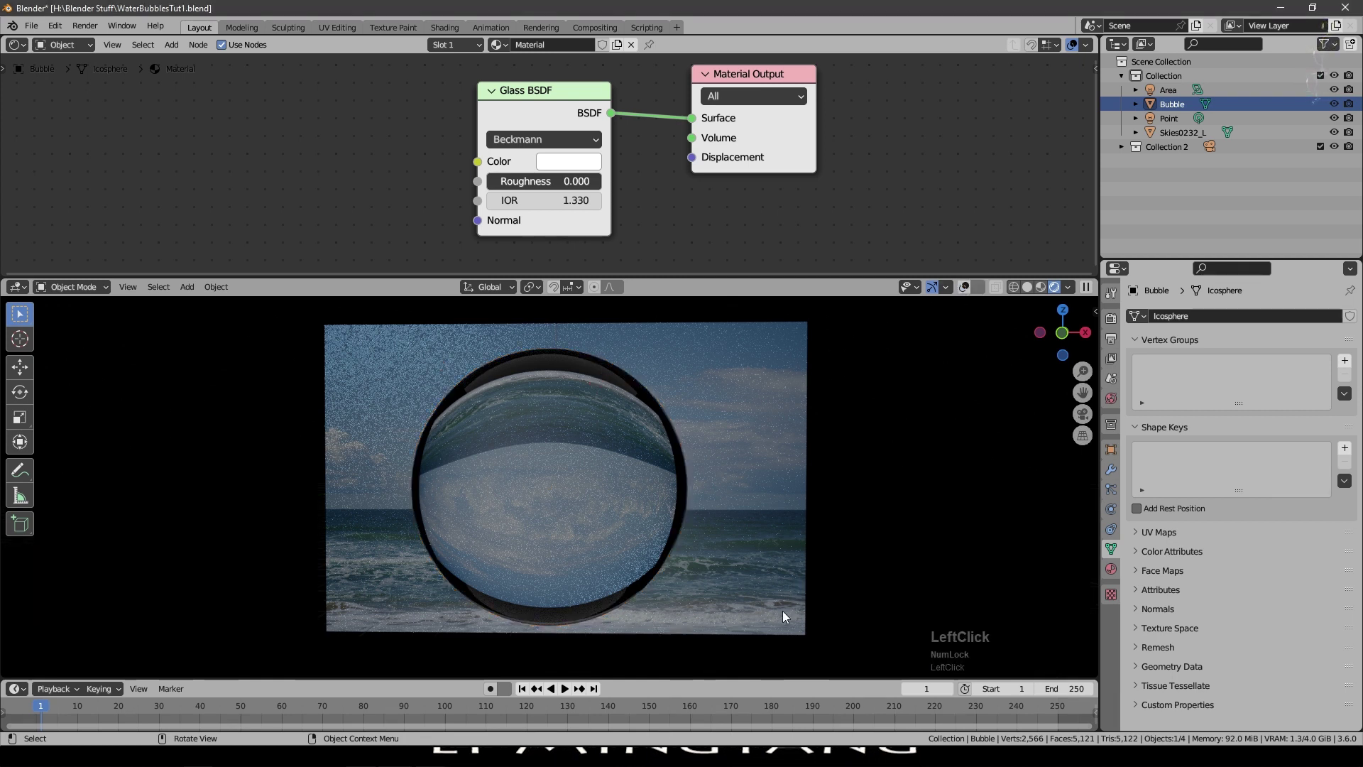
Step: Move the area and point lights into a new collection named Lights
{"action": "left_click", "coordinate": [1180, 93]}
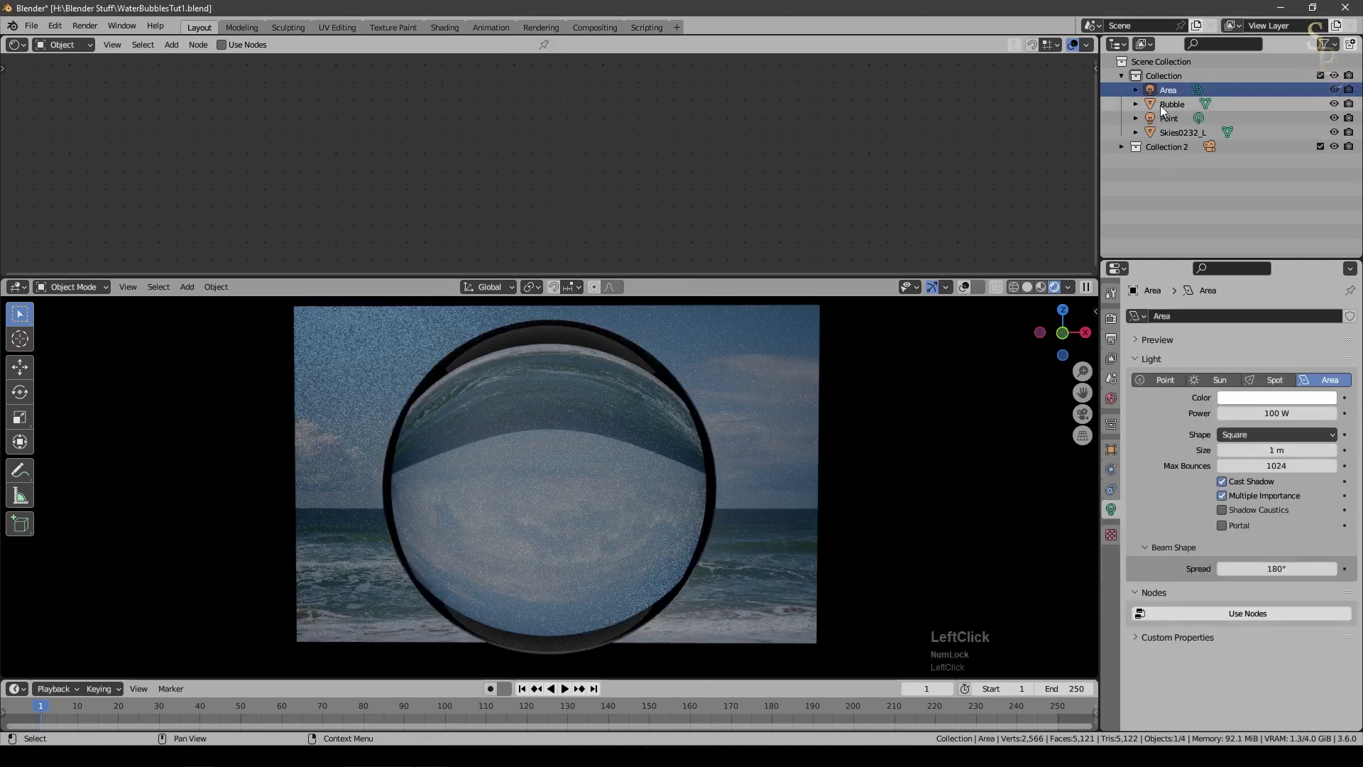
{"action": "left_click", "coordinate": [1176, 124]}
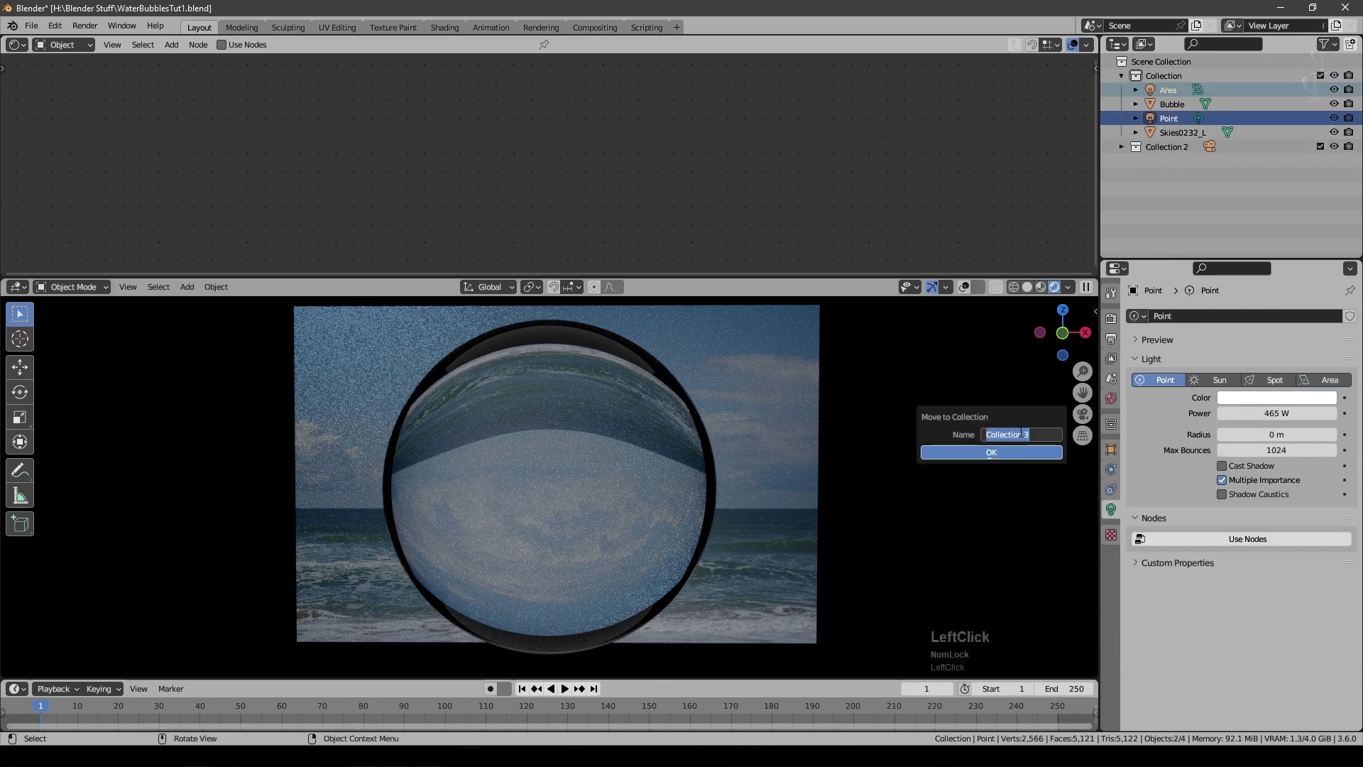
{"action": "key", "text": "shift+l"}
{"action": "type", "text": "iGHTS"}
{"action": "key", "text": "KP_Enter"}
{"action": "left_click", "coordinate": [1222, 164]}
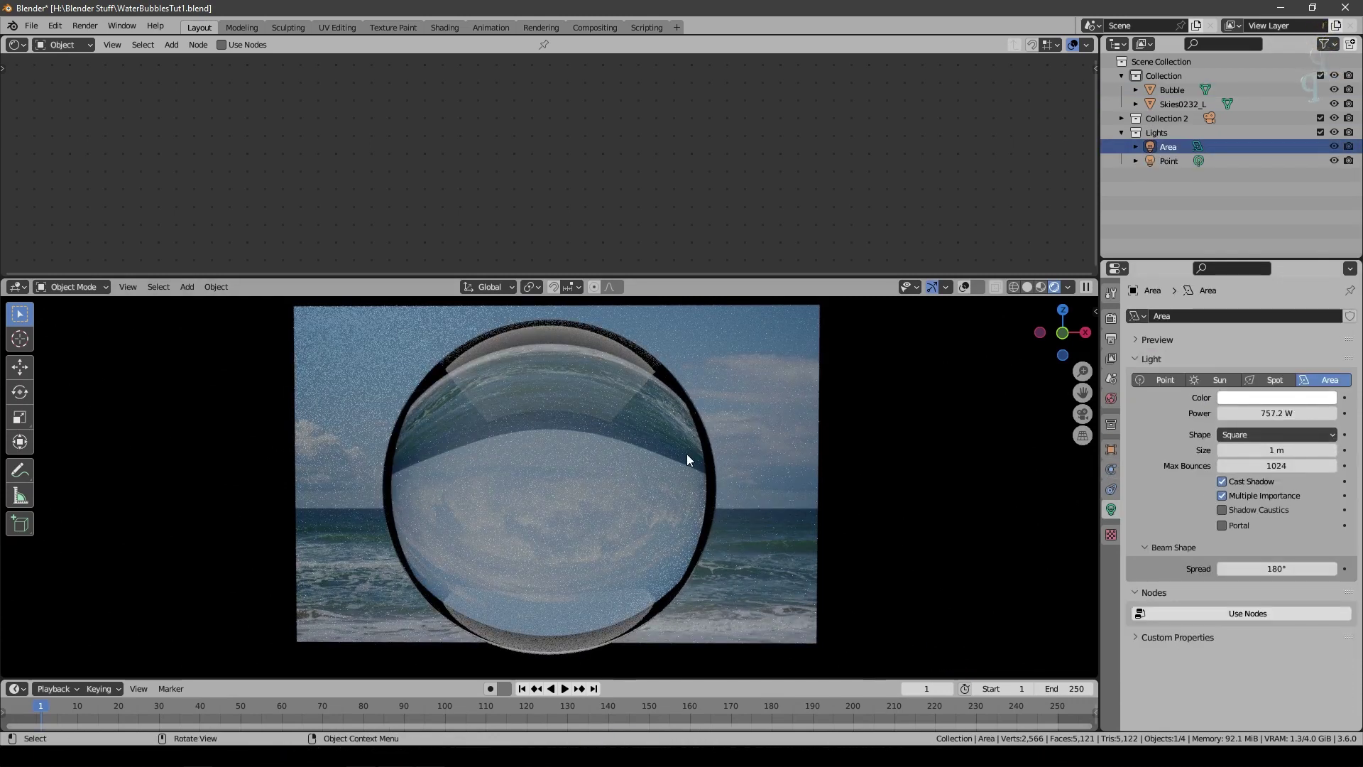
Step: Raise the area light's power to 757.2 W and reselect the bubble
{"action": "left_click", "coordinate": [1252, 395]}
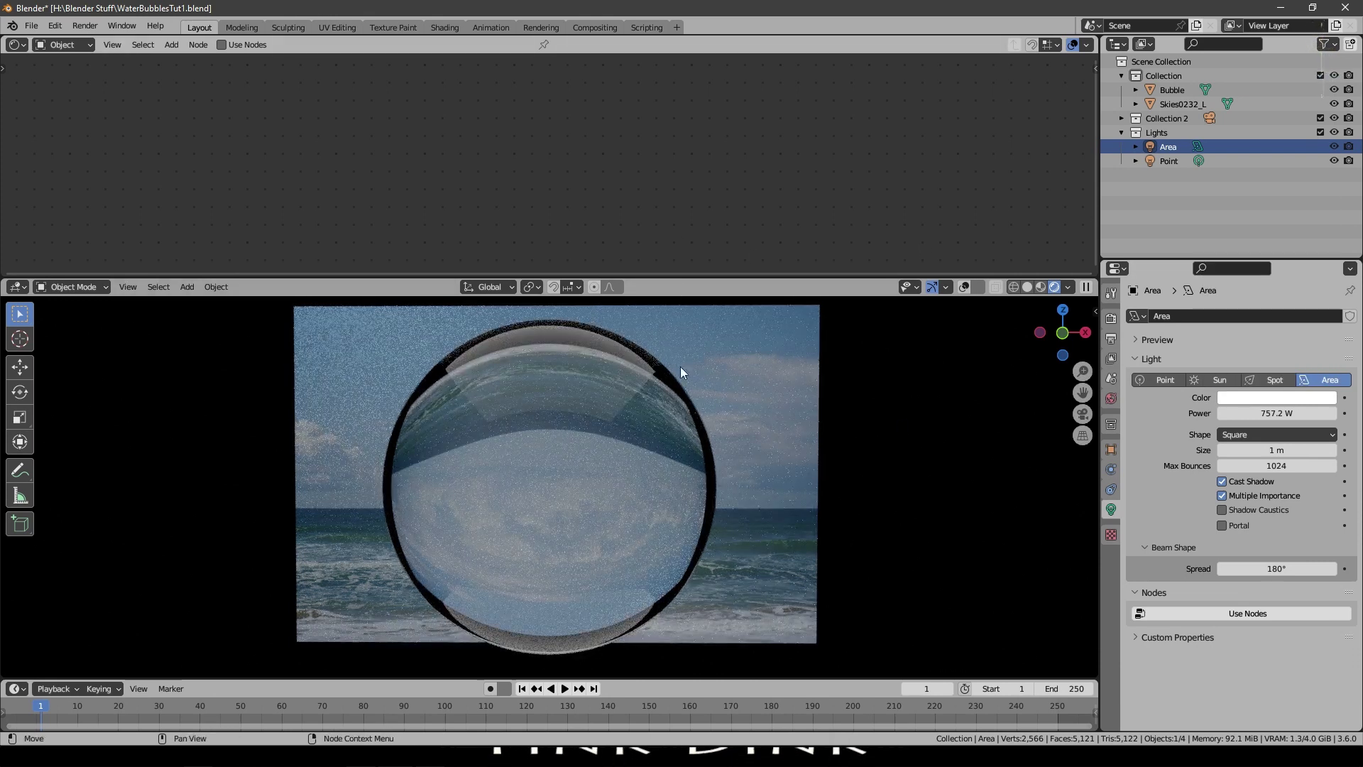
{"action": "left_click", "coordinate": [697, 484]}
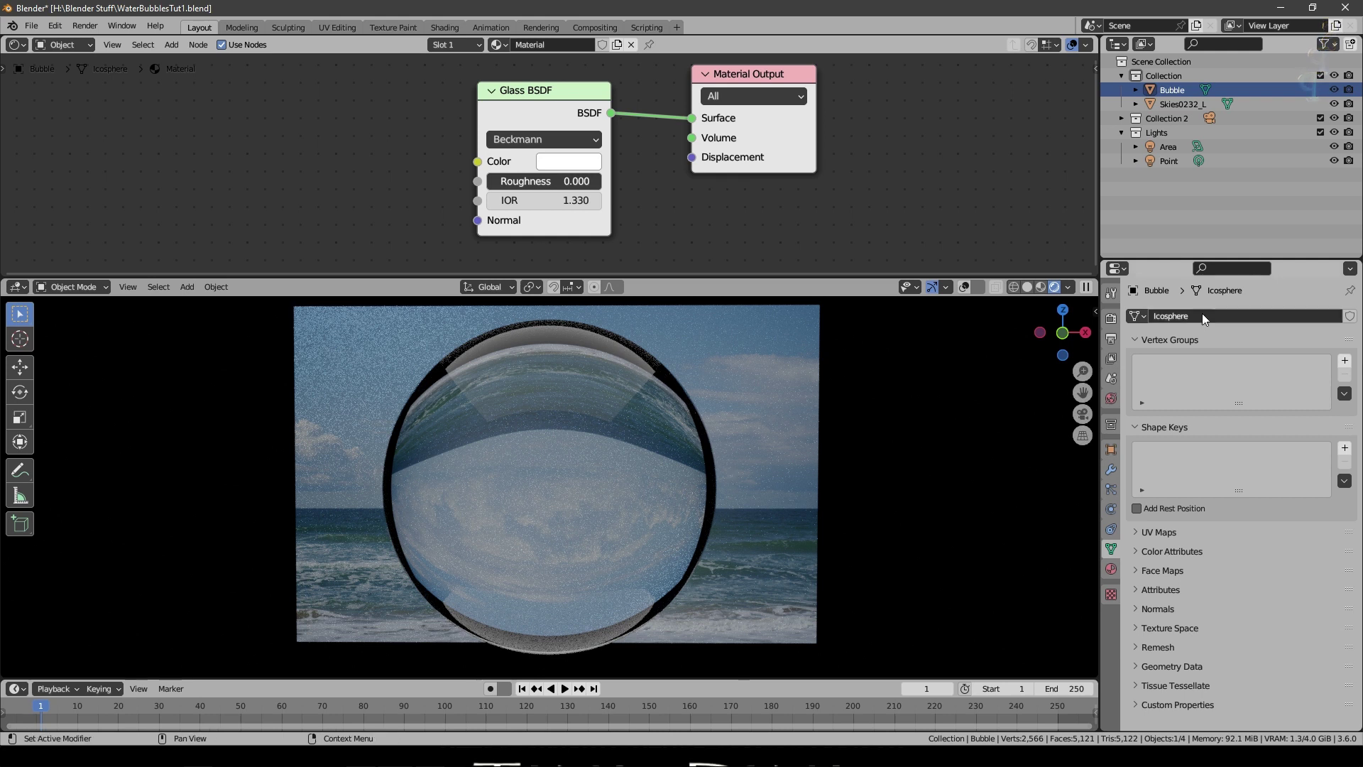
Step: Add a Solidify modifier at 0.01 m thickness, flip its normals, and shrink the bubble to 0.535
{"action": "left_click", "coordinate": [1210, 320]}
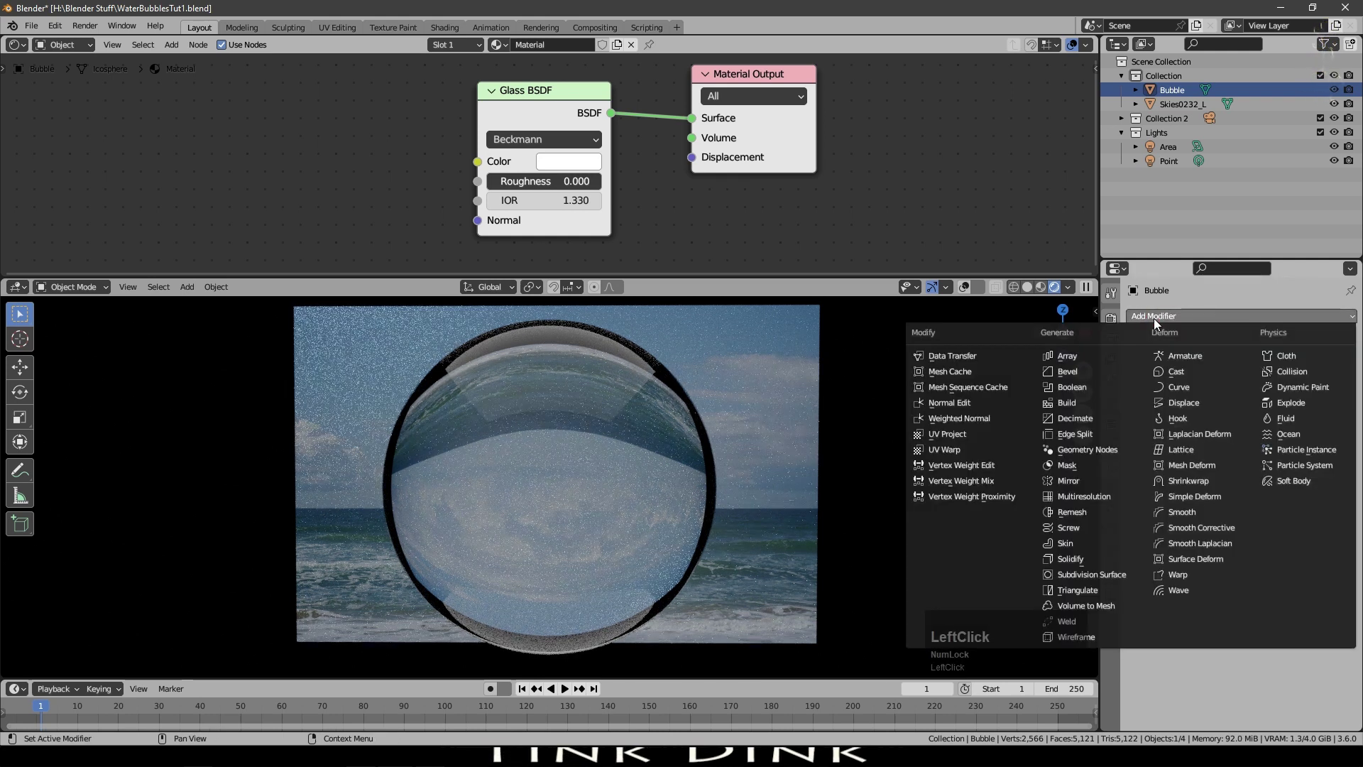
{"action": "left_click", "coordinate": [1106, 558]}
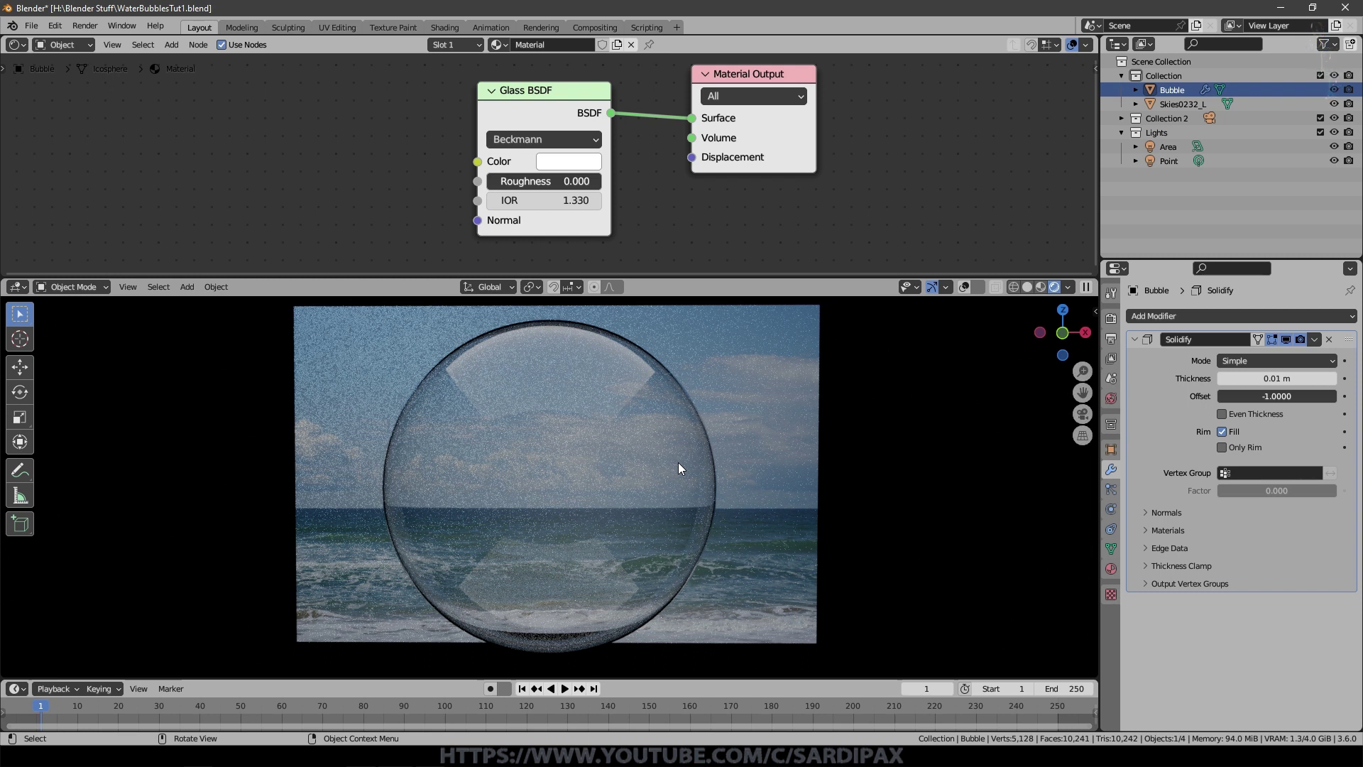
{"action": "left_click", "coordinate": [1264, 642]}
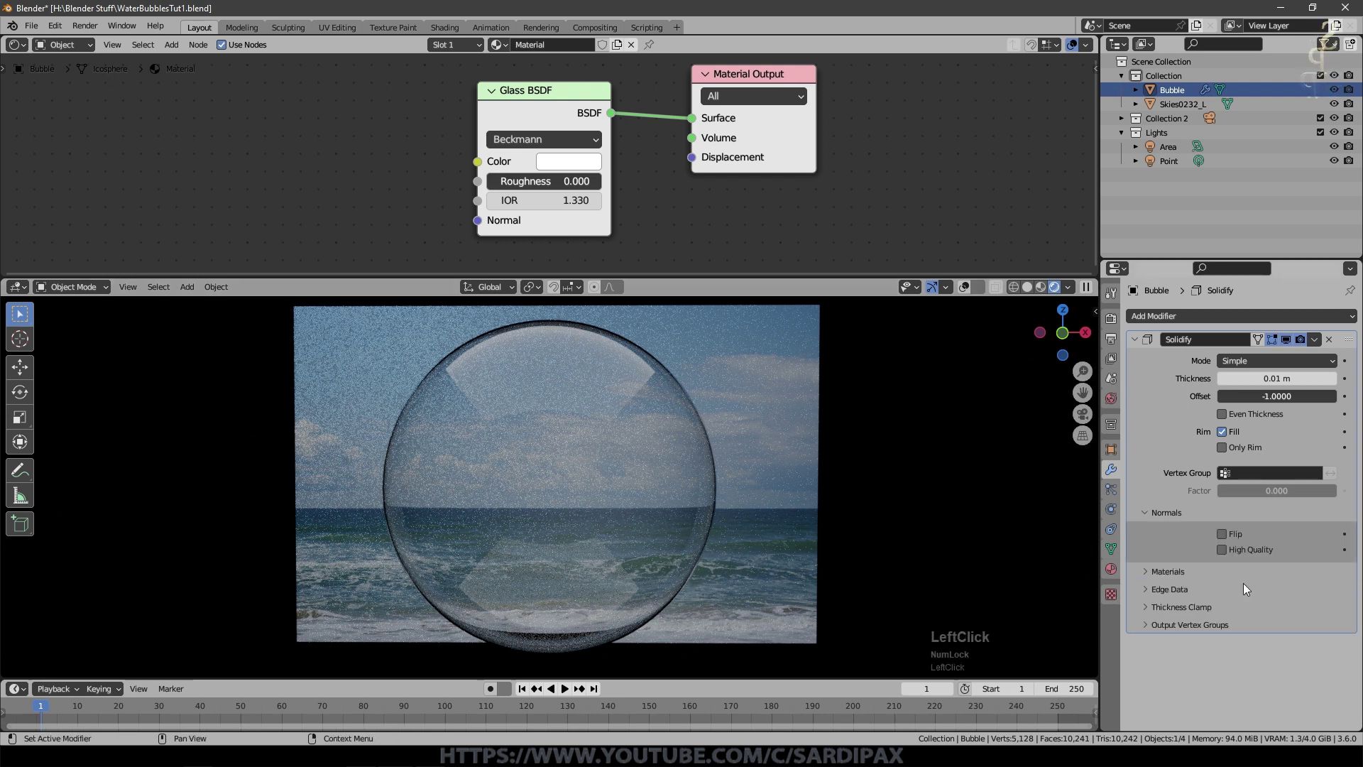
{"action": "left_click", "coordinate": [708, 430]}
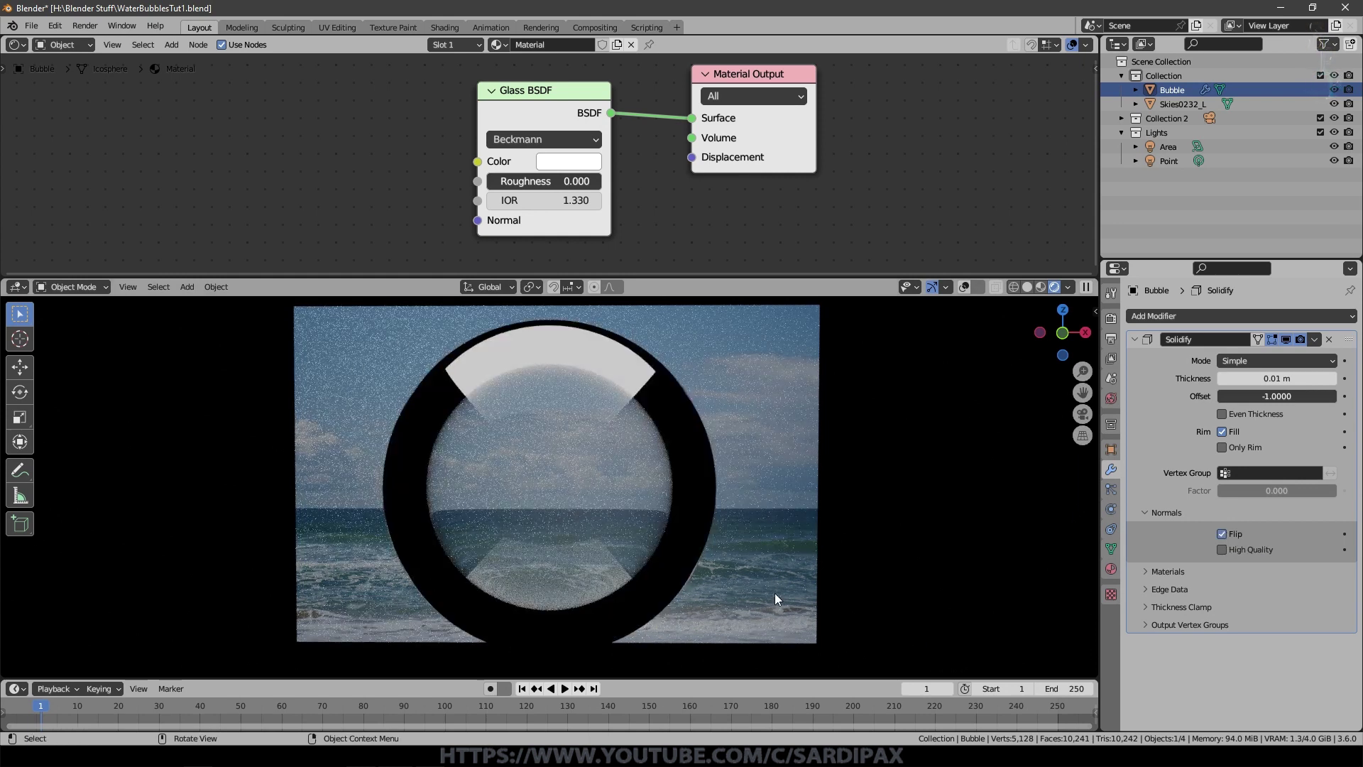
{"action": "left_click", "coordinate": [781, 597]}
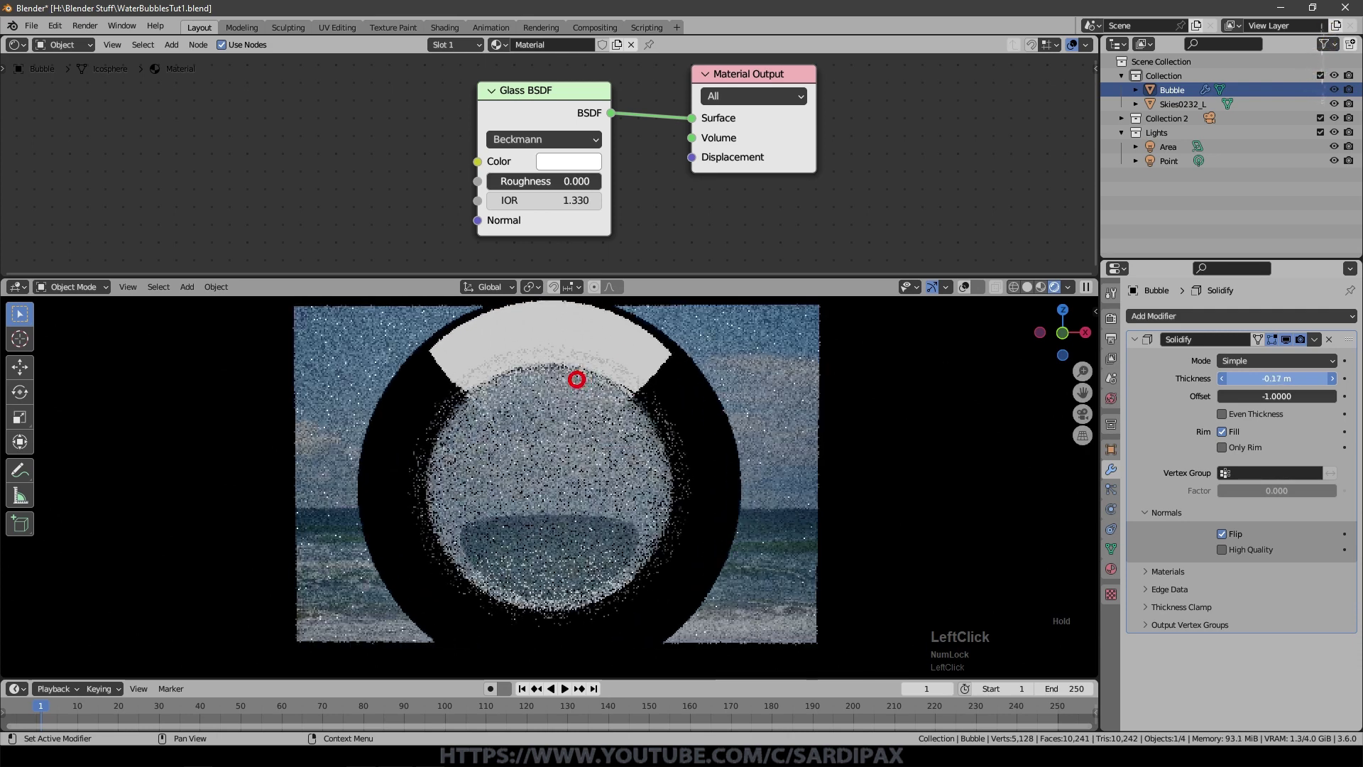
{"action": "key", "text": "KP_Enter"}
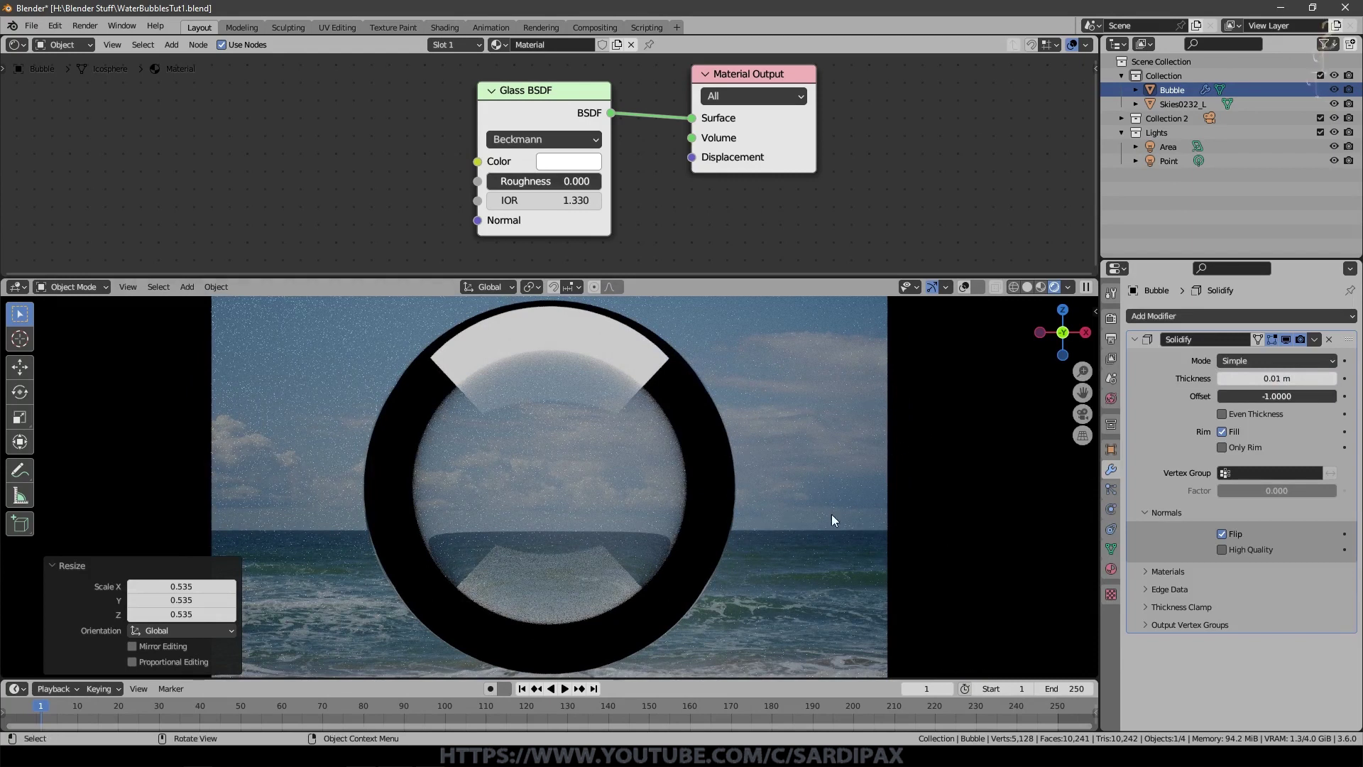
Step: Check the world settings, then return to the Solidify modifier and re-enable flipped normals
{"action": "scroll", "scroll_direction": "down", "scroll_amount": 3}
{"action": "left_click", "coordinate": [1123, 406]}
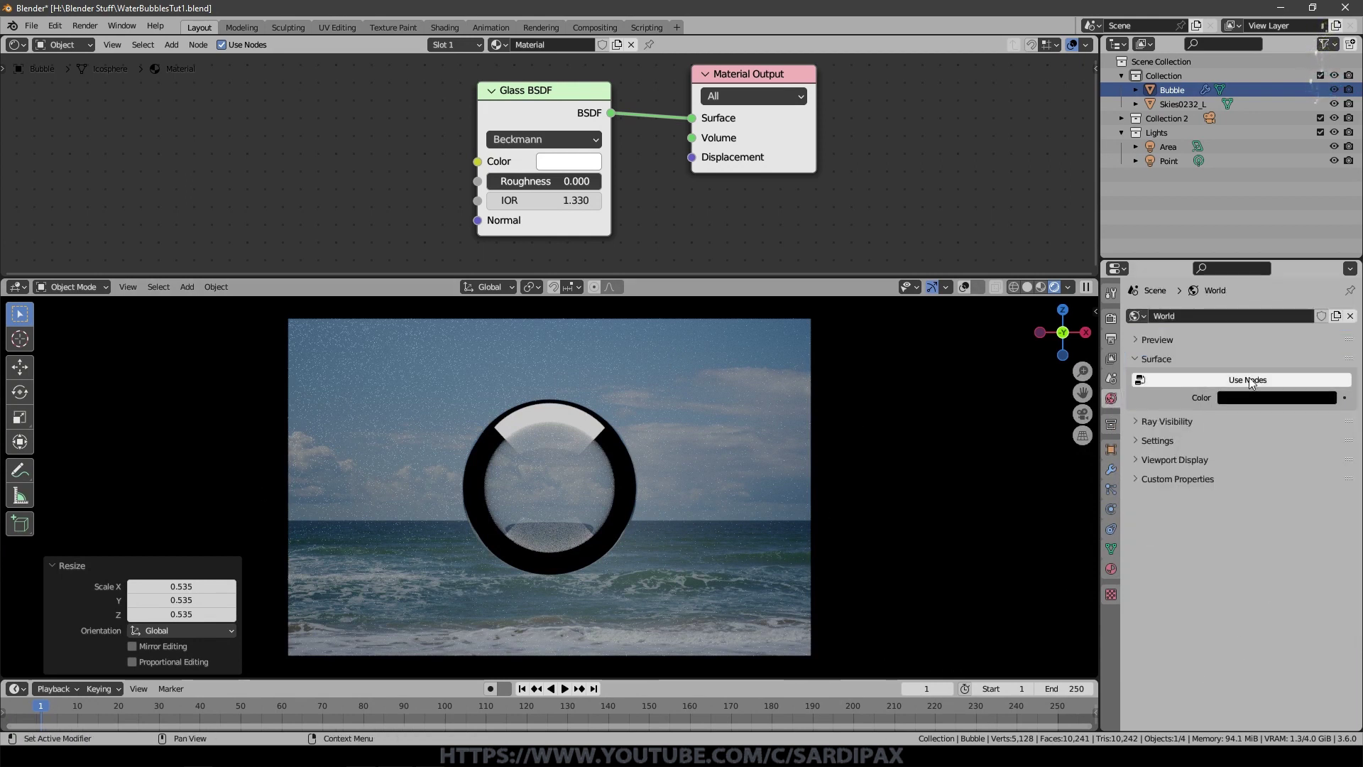
{"action": "left_click", "coordinate": [1255, 396]}
{"action": "left_click", "coordinate": [1232, 98]}
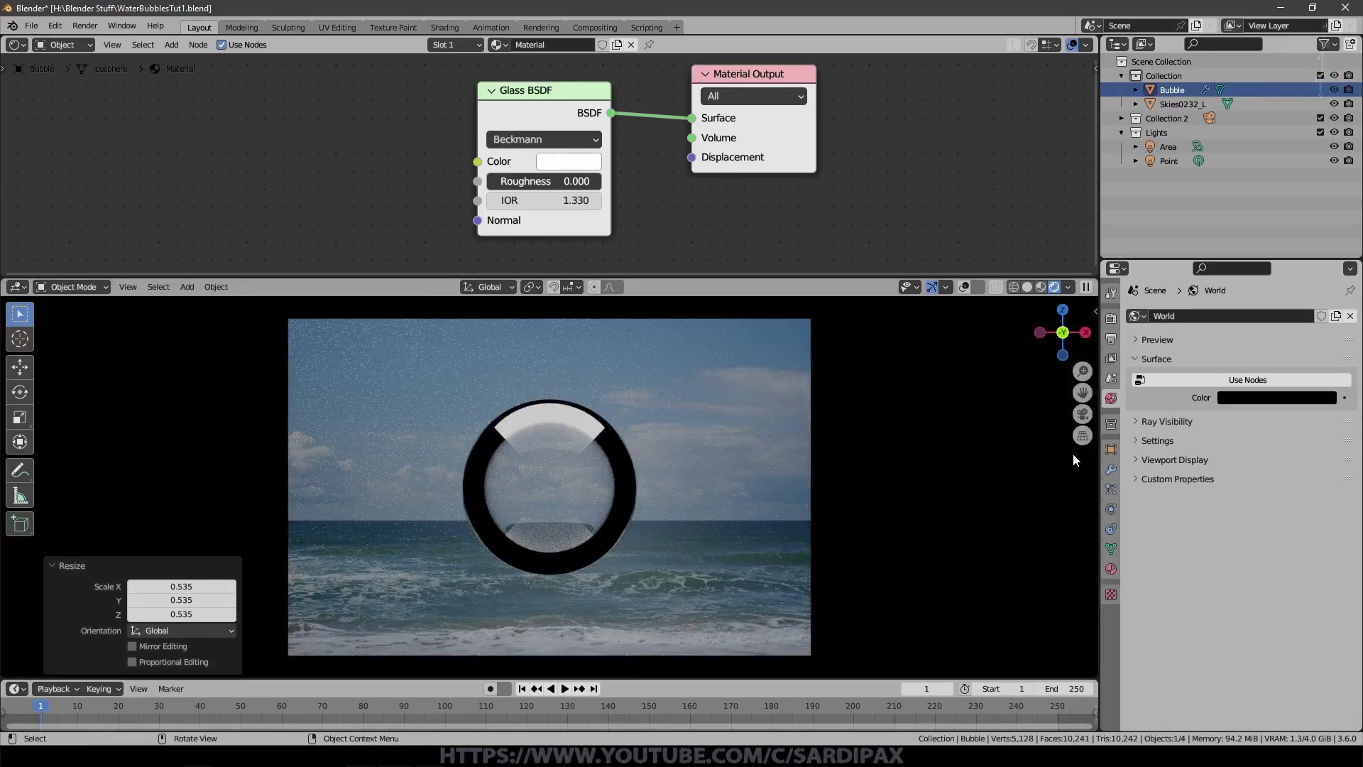
{"action": "left_click", "coordinate": [1114, 476]}
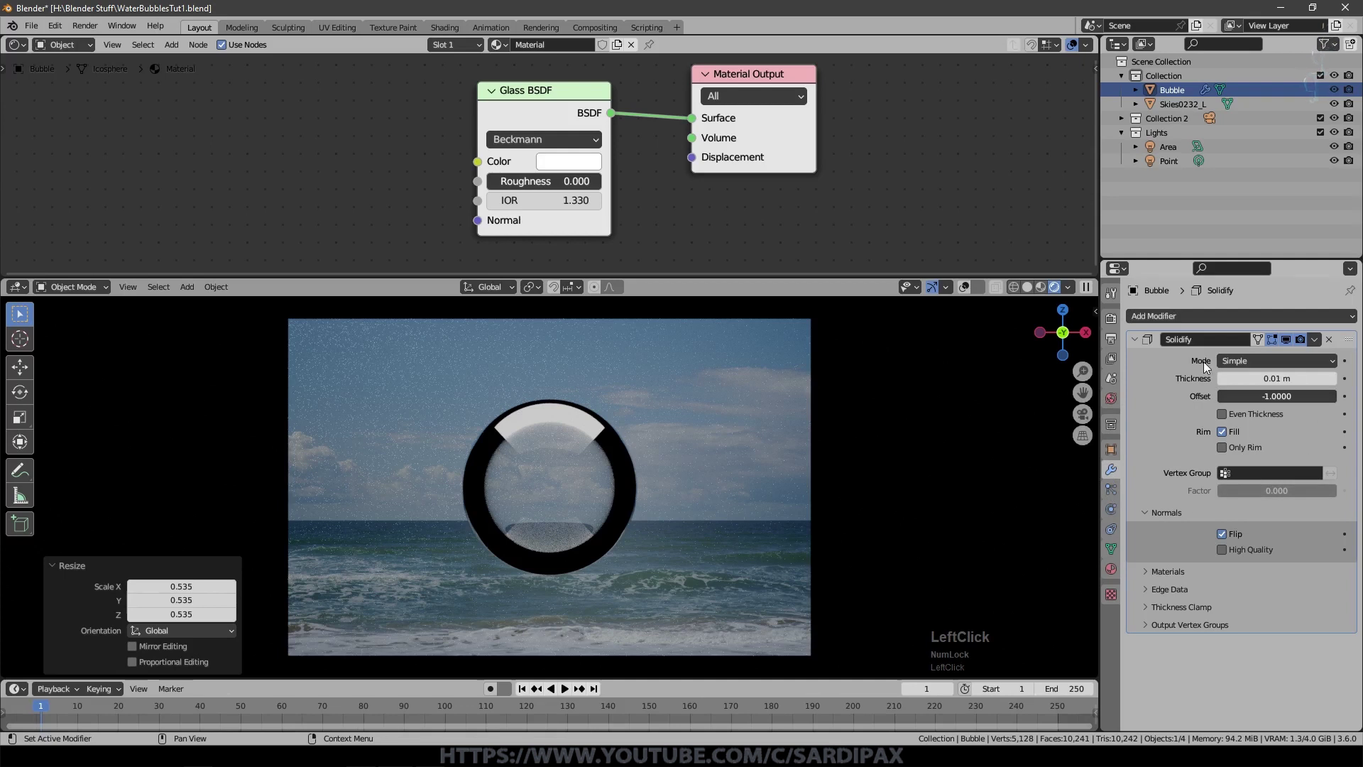
{"action": "left_click", "coordinate": [1230, 538]}
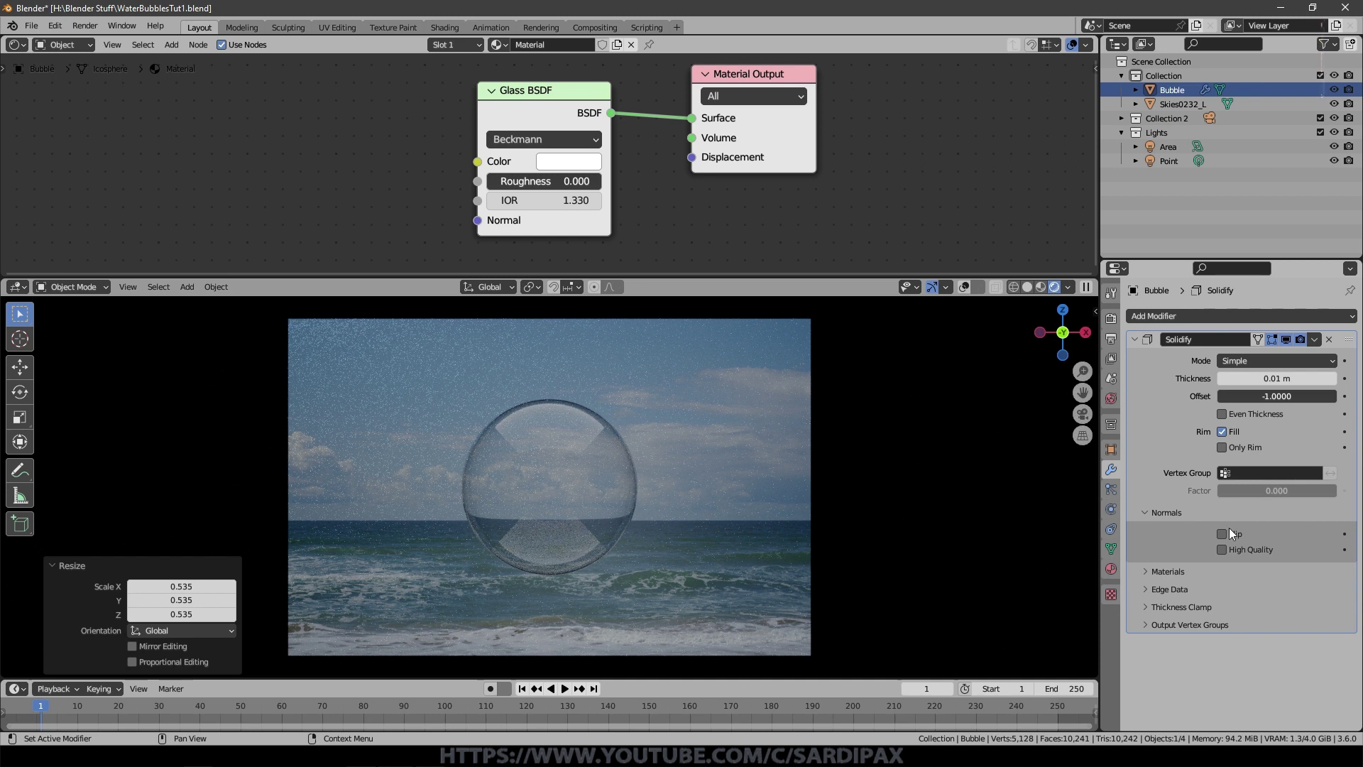
{"action": "left_click", "coordinate": [1231, 539]}
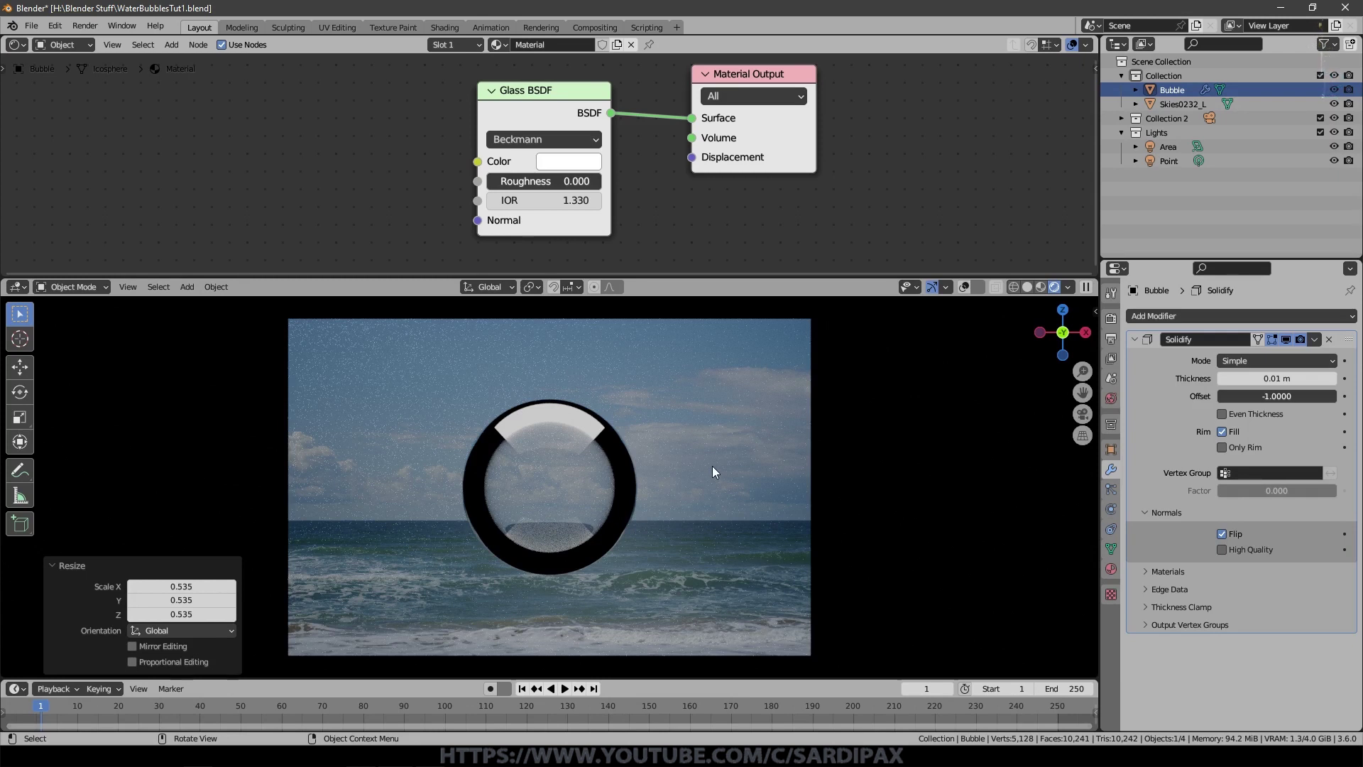
{"action": "left_click", "coordinate": [782, 505]}
Step: Leave camera view, place the cursor and add a flat plane to the scene from the front view
{"action": "key", "text": "KP_0"}
{"action": "scroll", "scroll_direction": "down", "scroll_amount": 3}
{"action": "middle_click", "coordinate": [584, 487]}
{"action": "scroll", "scroll_direction": "down", "scroll_amount": 3}
{"action": "left_click", "coordinate": [568, 535]}
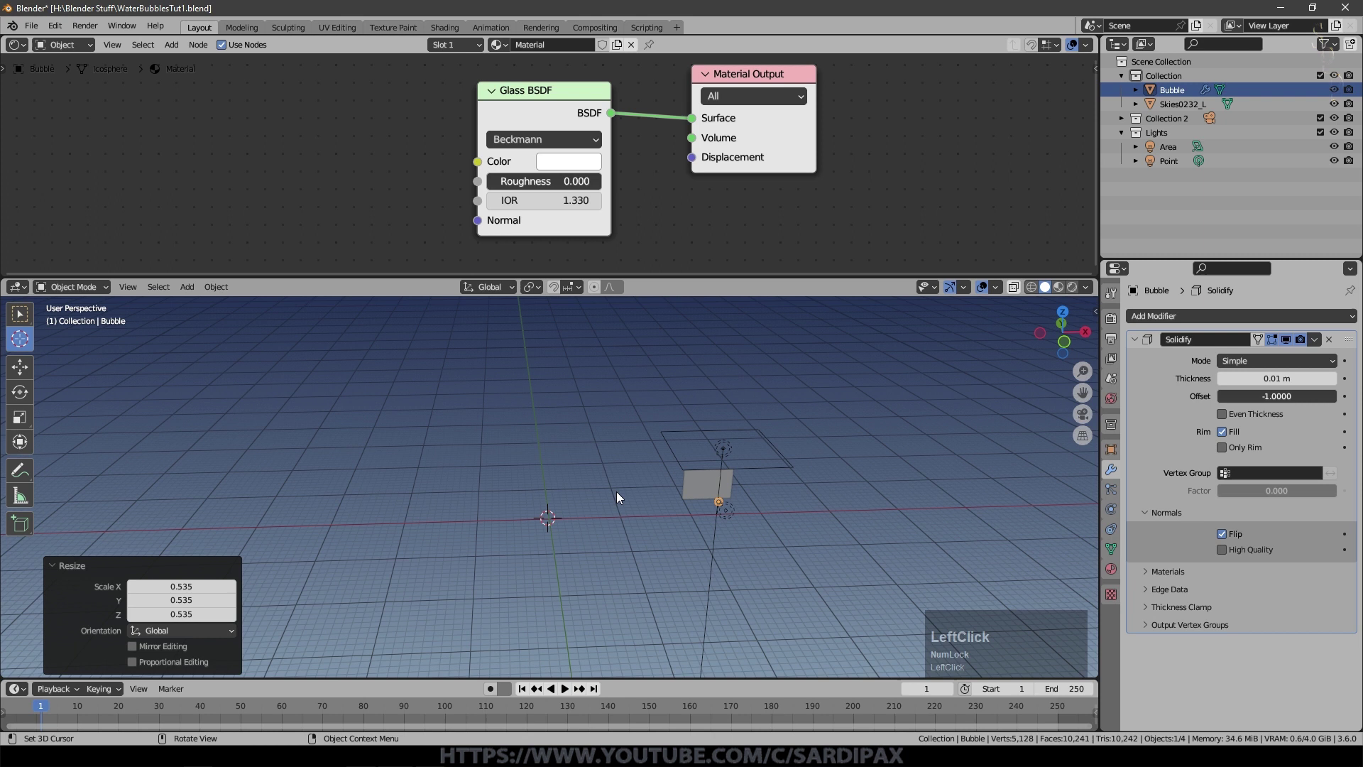
{"action": "key", "text": "KP_1"}
{"action": "scroll", "scroll_direction": "up", "scroll_amount": 3}
{"action": "key", "text": "shift+a"}
{"action": "key", "text": "shift+a"}
{"action": "left_click", "coordinate": [715, 374]}
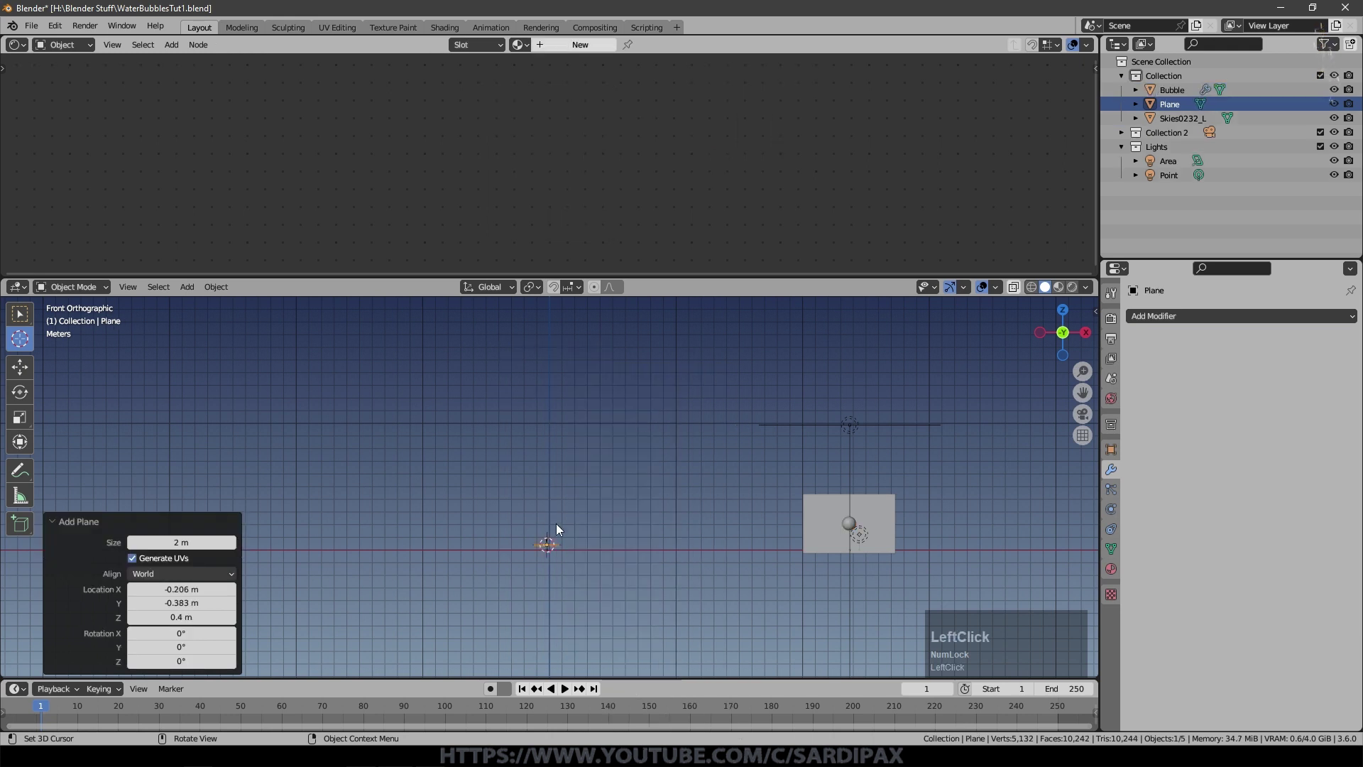
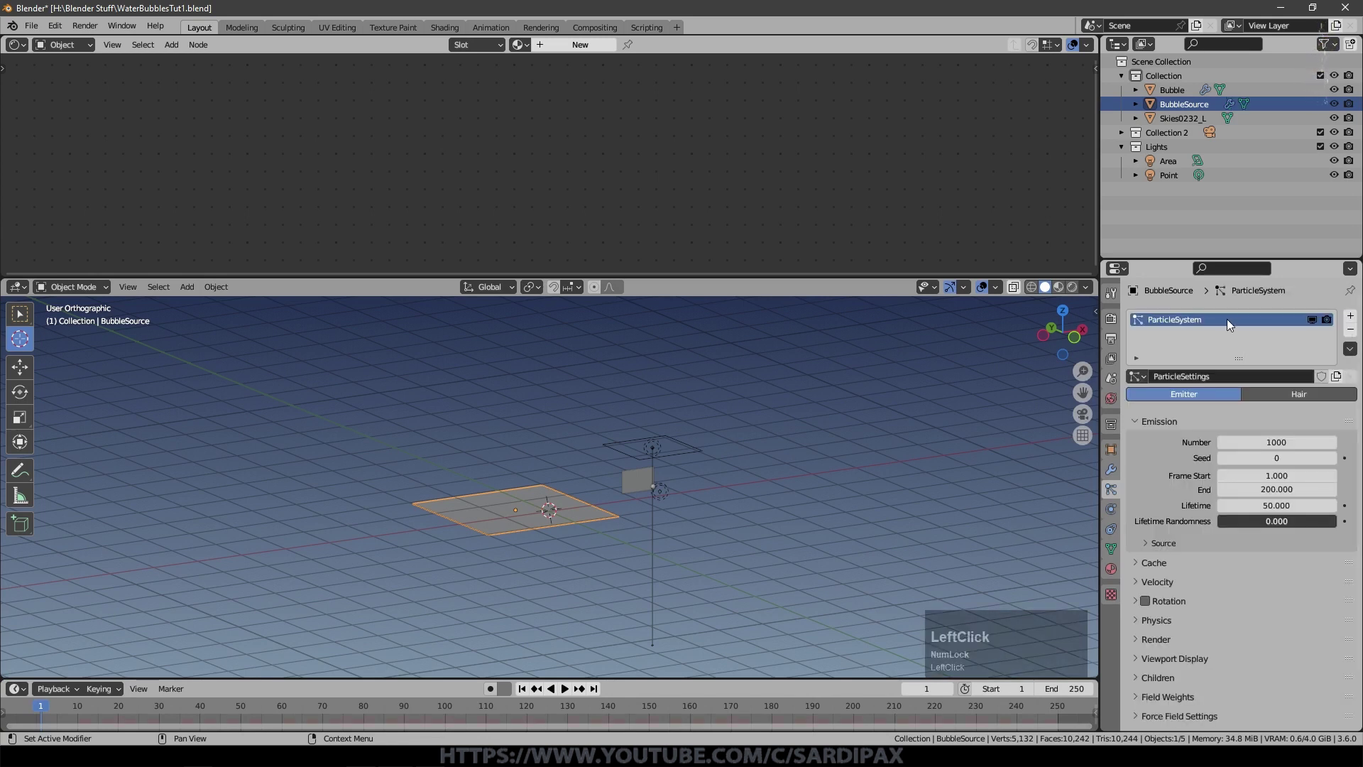
Step: Rename the plane BubbleSource and give it a particle system renamed Bubbles
{"action": "type", "text": "UBBLes"}
{"action": "key", "text": "KP_Enter"}
{"action": "left_click", "coordinate": [1204, 384]}
{"action": "key", "text": "shift+b"}
{"action": "type", "text": "ubbles"}
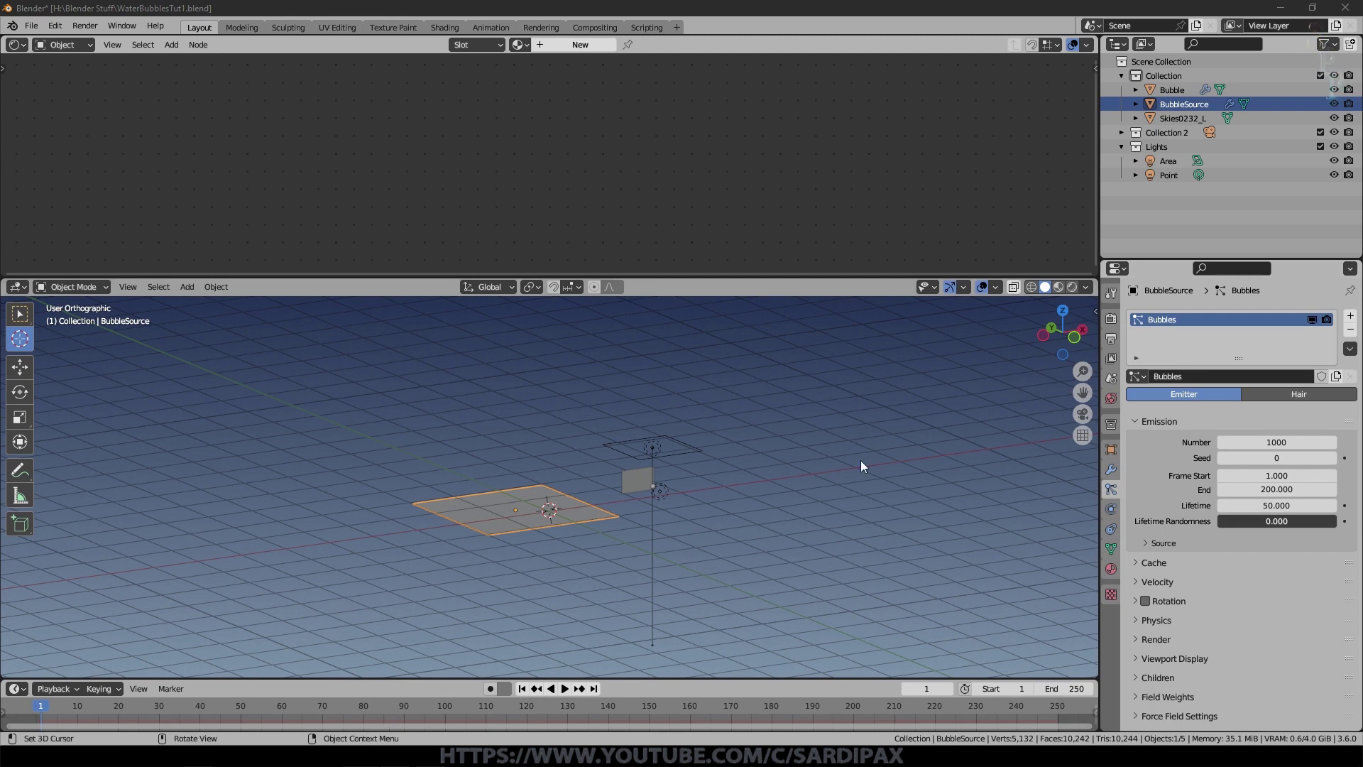
Step: Scale the emitter plane up by 50 and set emission to 500 particles until frame 250
{"action": "left_click", "coordinate": [661, 517]}
{"action": "middle_click", "coordinate": [680, 536]}
{"action": "left_click", "coordinate": [681, 537]}
{"action": "key", "text": "KP_5"}
{"action": "key", "text": "KP_0"}
{"action": "key", "text": "KP_Enter"}
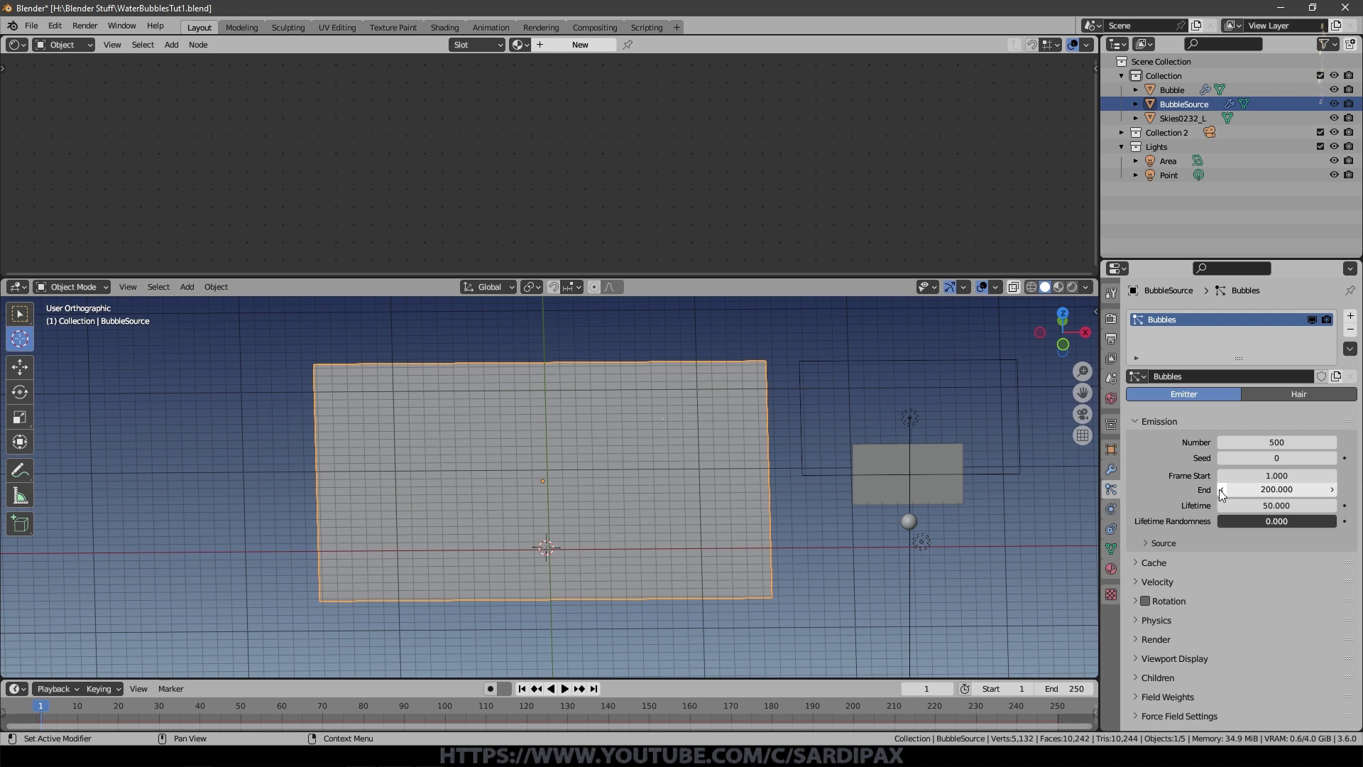
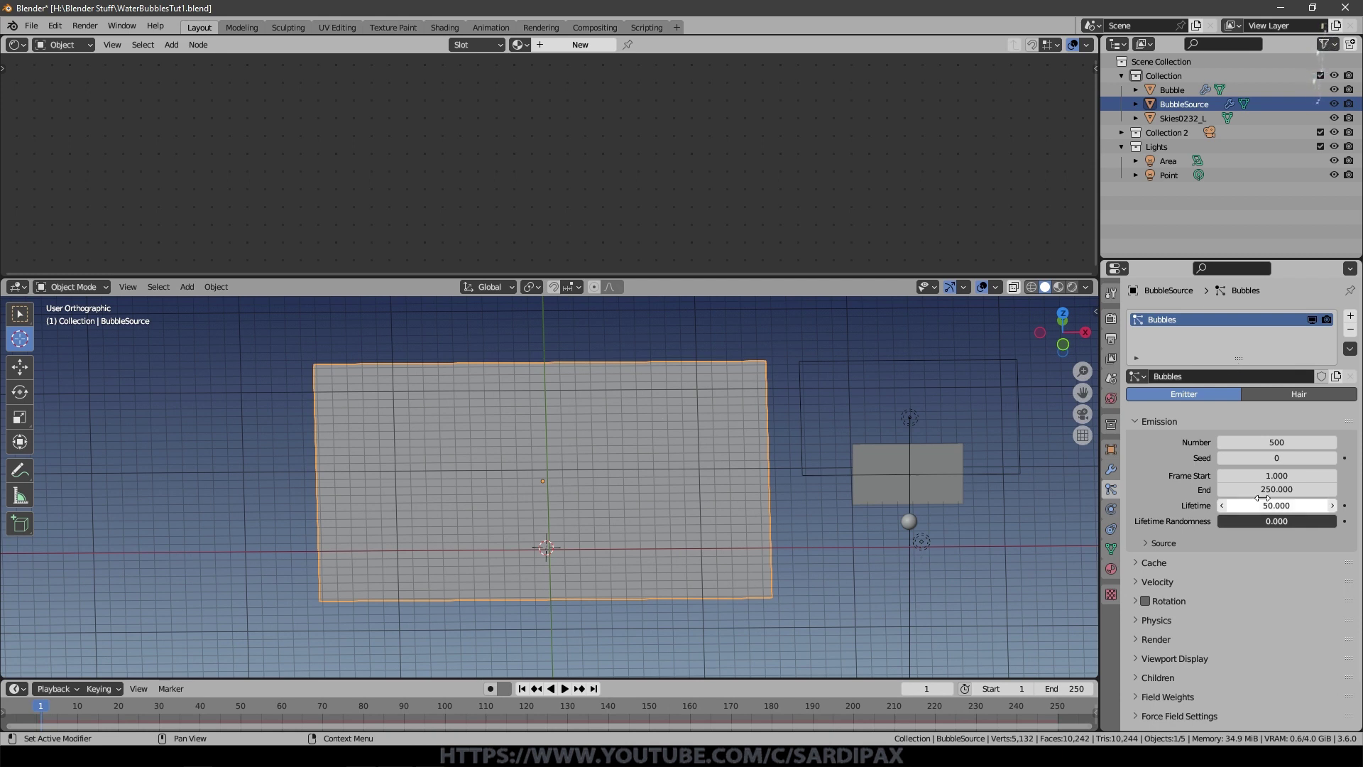
Step: Play the animation and orbit around the emitter to watch the particles, adjusting viewport overlays
{"action": "left_click", "coordinate": [572, 693]}
{"action": "scroll", "scroll_direction": "up", "scroll_amount": 3}
{"action": "scroll", "scroll_direction": "down", "scroll_amount": 3}
{"action": "middle_click", "coordinate": [653, 634]}
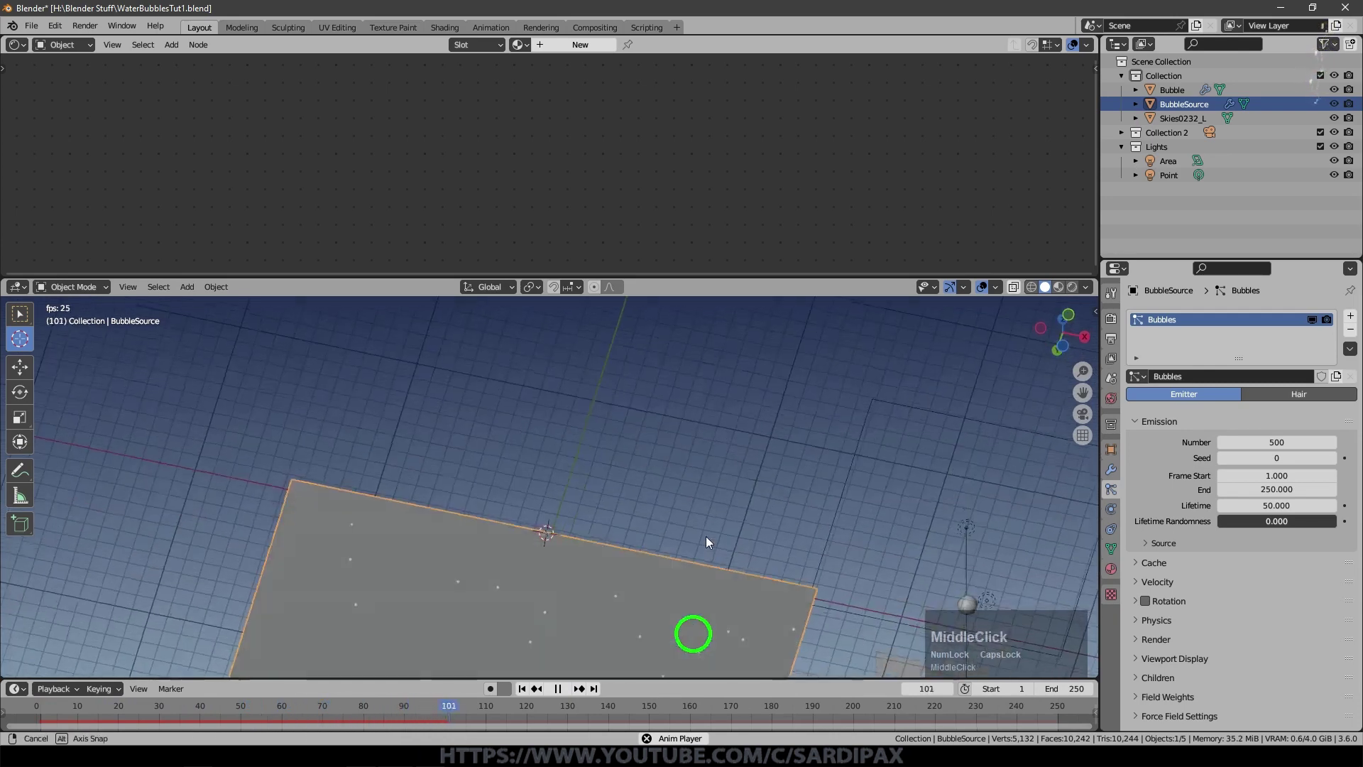
{"action": "middle_click", "coordinate": [694, 616]}
{"action": "middle_click", "coordinate": [747, 537]}
{"action": "left_click", "coordinate": [1006, 287]}
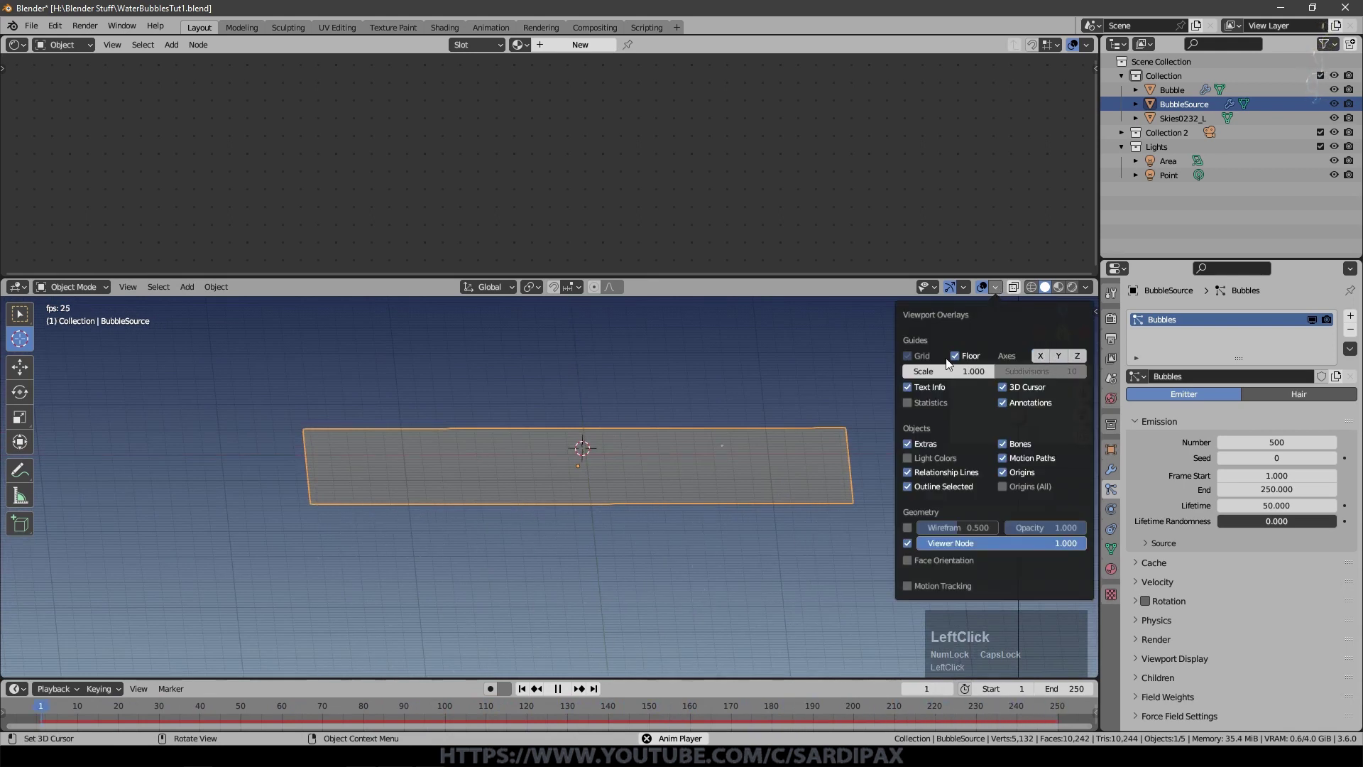
{"action": "scroll", "scroll_direction": "up", "scroll_amount": 3}
{"action": "middle_click", "coordinate": [700, 585]}
{"action": "scroll", "scroll_direction": "up", "scroll_amount": 3}
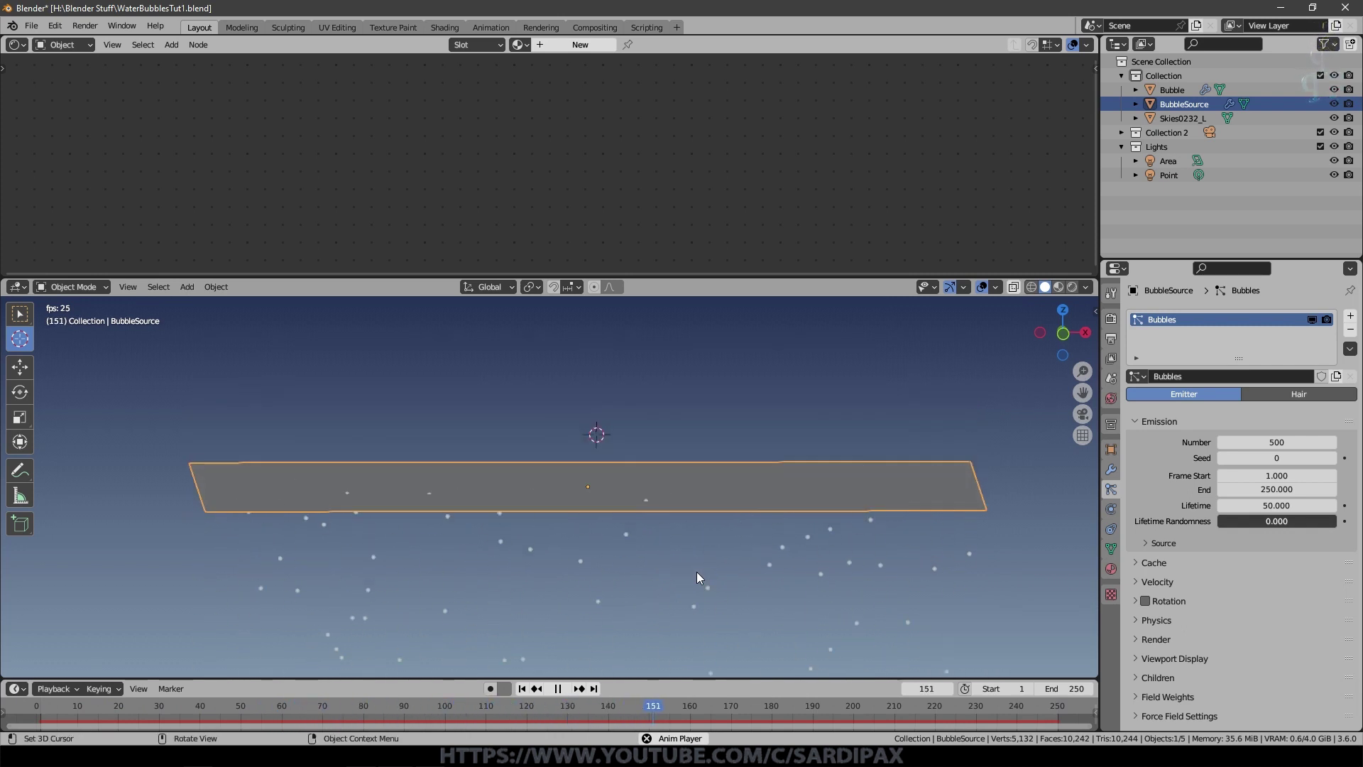
{"action": "scroll", "scroll_direction": "down", "scroll_amount": 3}
Step: Set the particles' Field Weights gravity to -0.085 so they drift upward
{"action": "left_click", "coordinate": [1147, 646]}
{"action": "scroll", "scroll_direction": "down", "scroll_amount": 3}
{"action": "left_click", "coordinate": [1315, 576]}
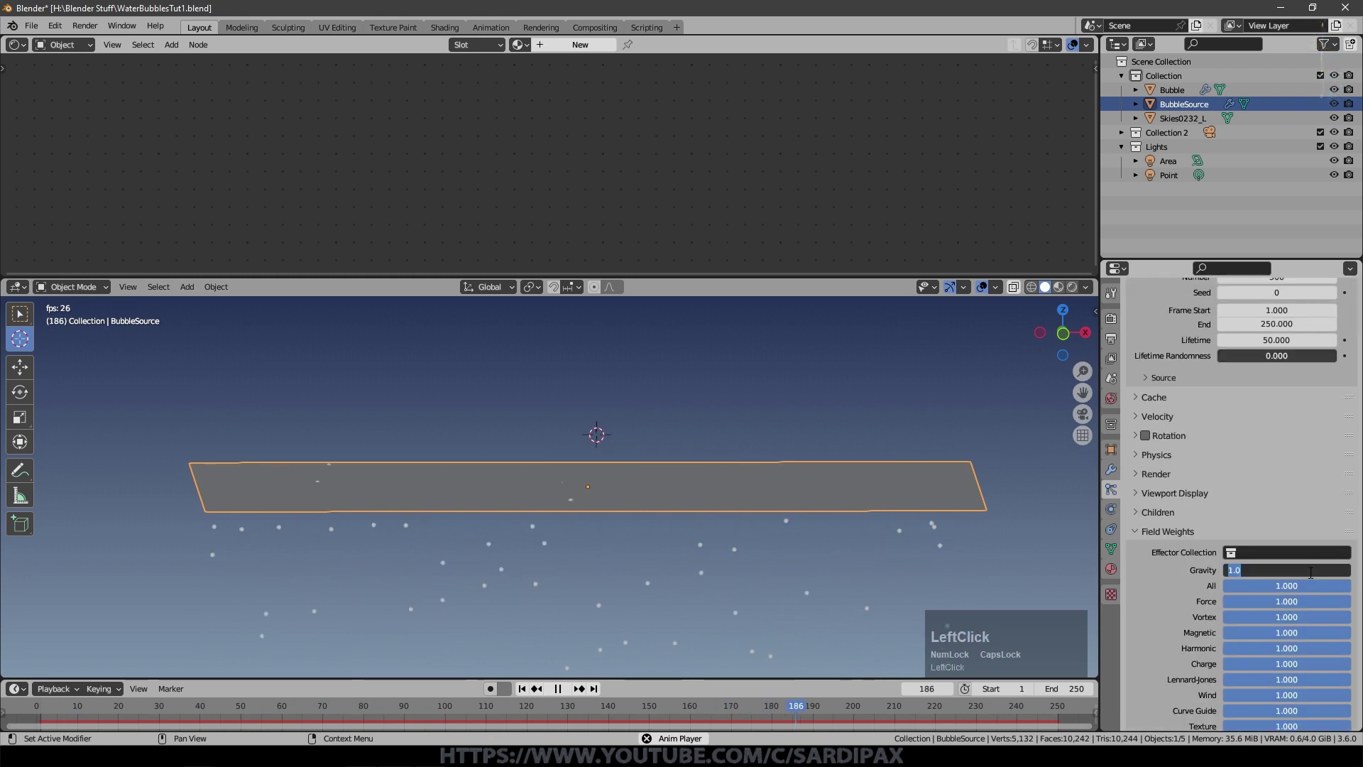
{"action": "key", "text": "KP_Subtract"}
{"action": "key", "text": "KP_0"}
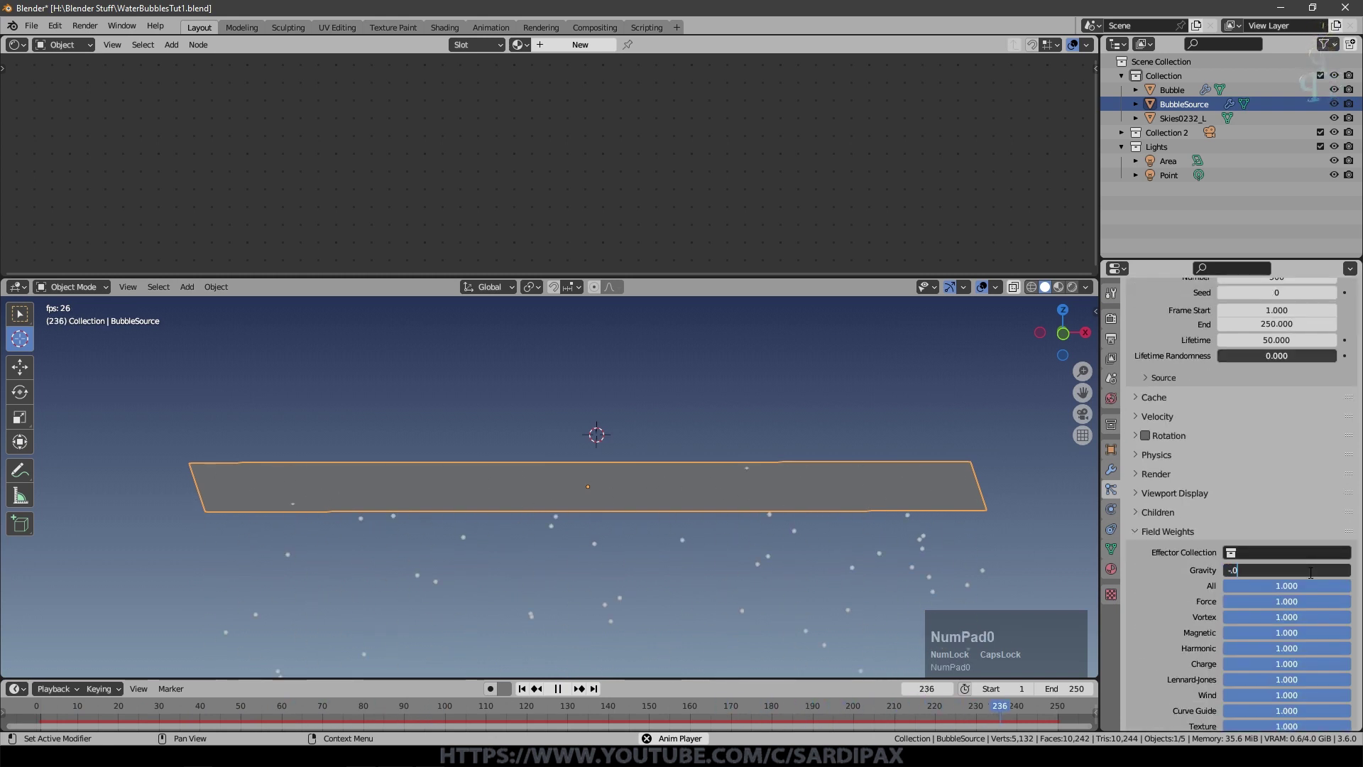
{"action": "key", "text": "KP_Enter"}
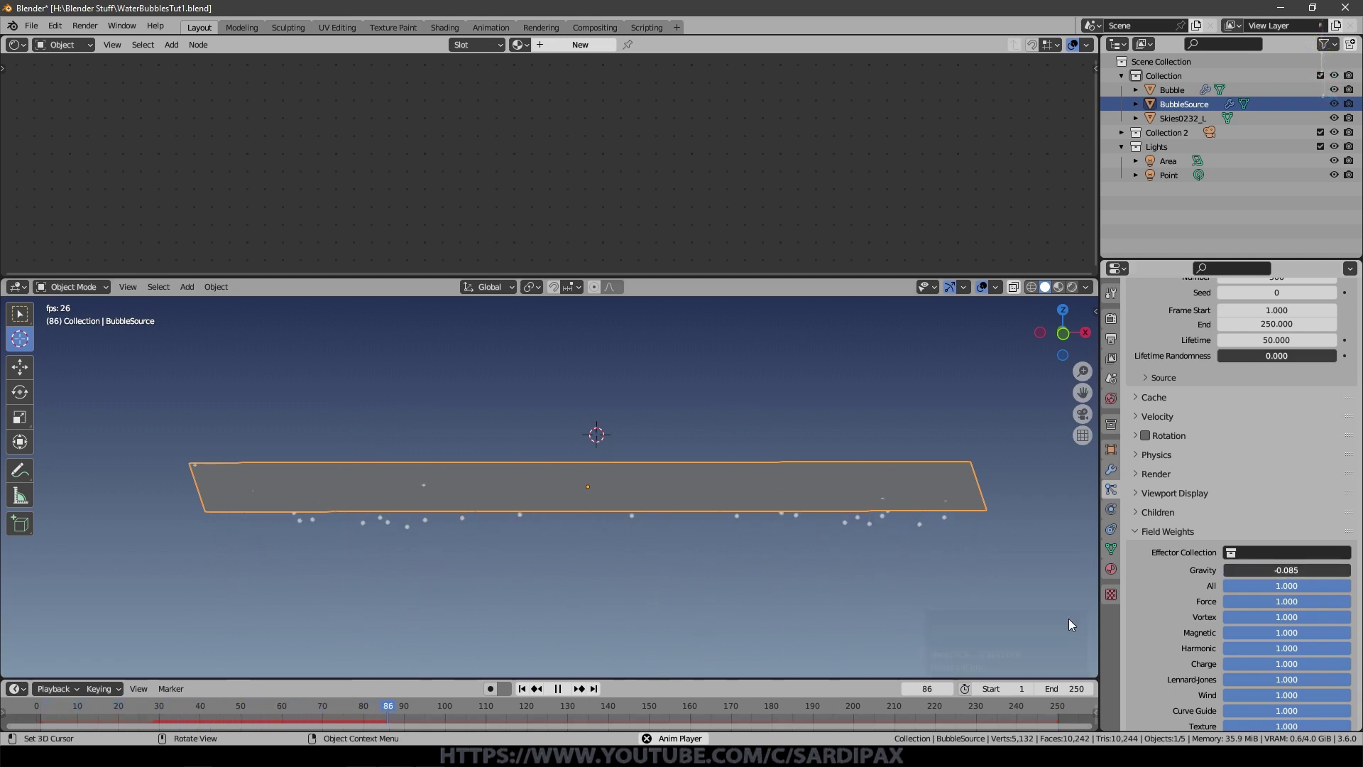
Step: Rotate the emitter plane 180 degrees about Y to flip it over
{"action": "left_click", "coordinate": [527, 688]}
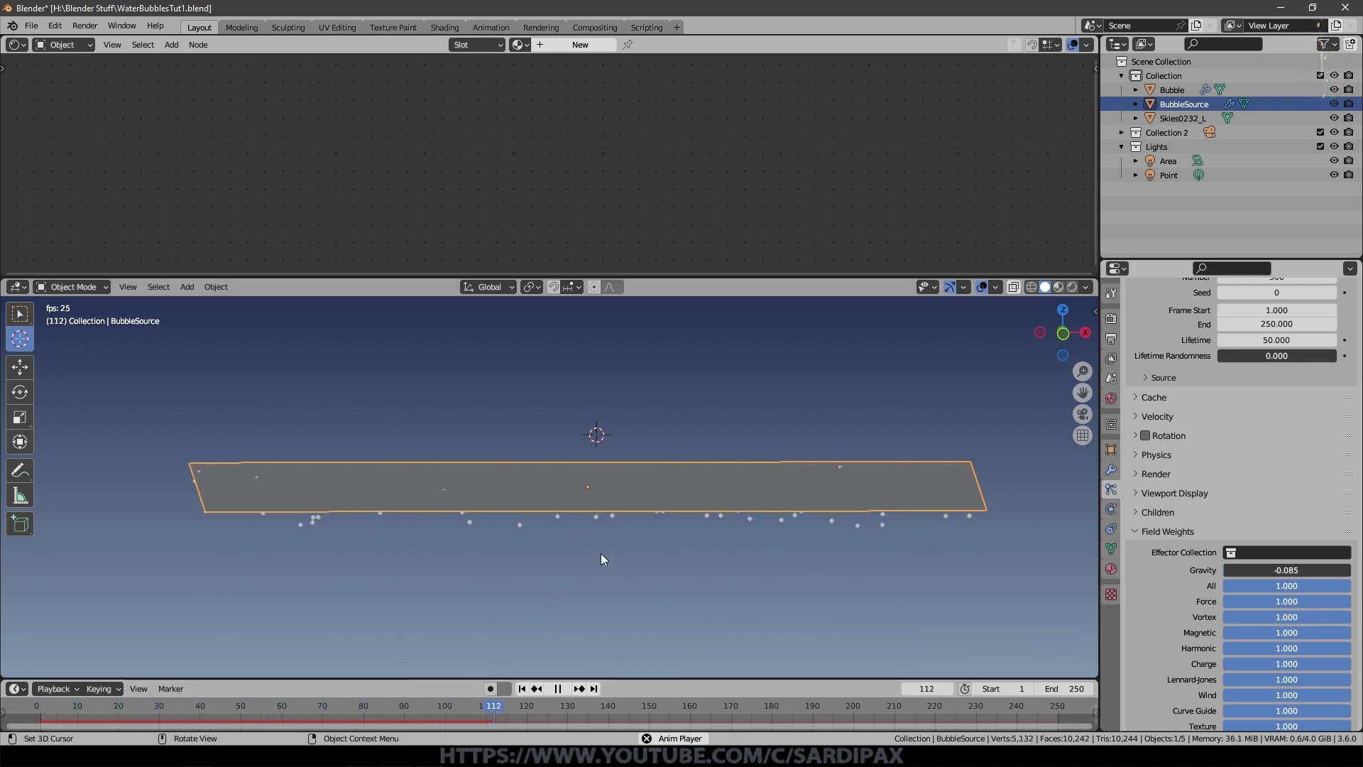
{"action": "key", "text": "r"}
{"action": "key", "text": "y"}
{"action": "key", "text": "KP_1"}
{"action": "key", "text": "KP_Enter"}
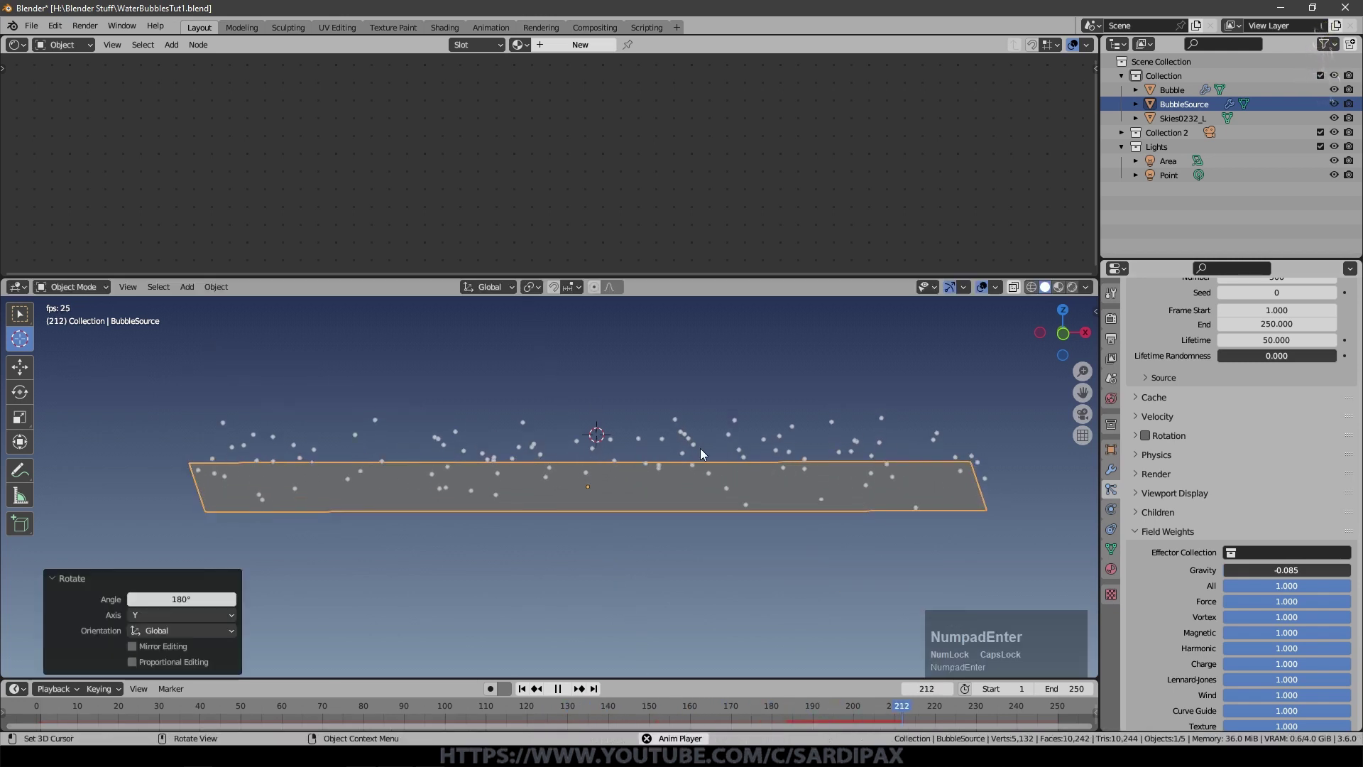
Step: Extend the particle lifetime to 300 frames and replay the animation
{"action": "scroll", "scroll_direction": "down", "scroll_amount": 3}
{"action": "scroll", "scroll_direction": "up", "scroll_amount": 3}
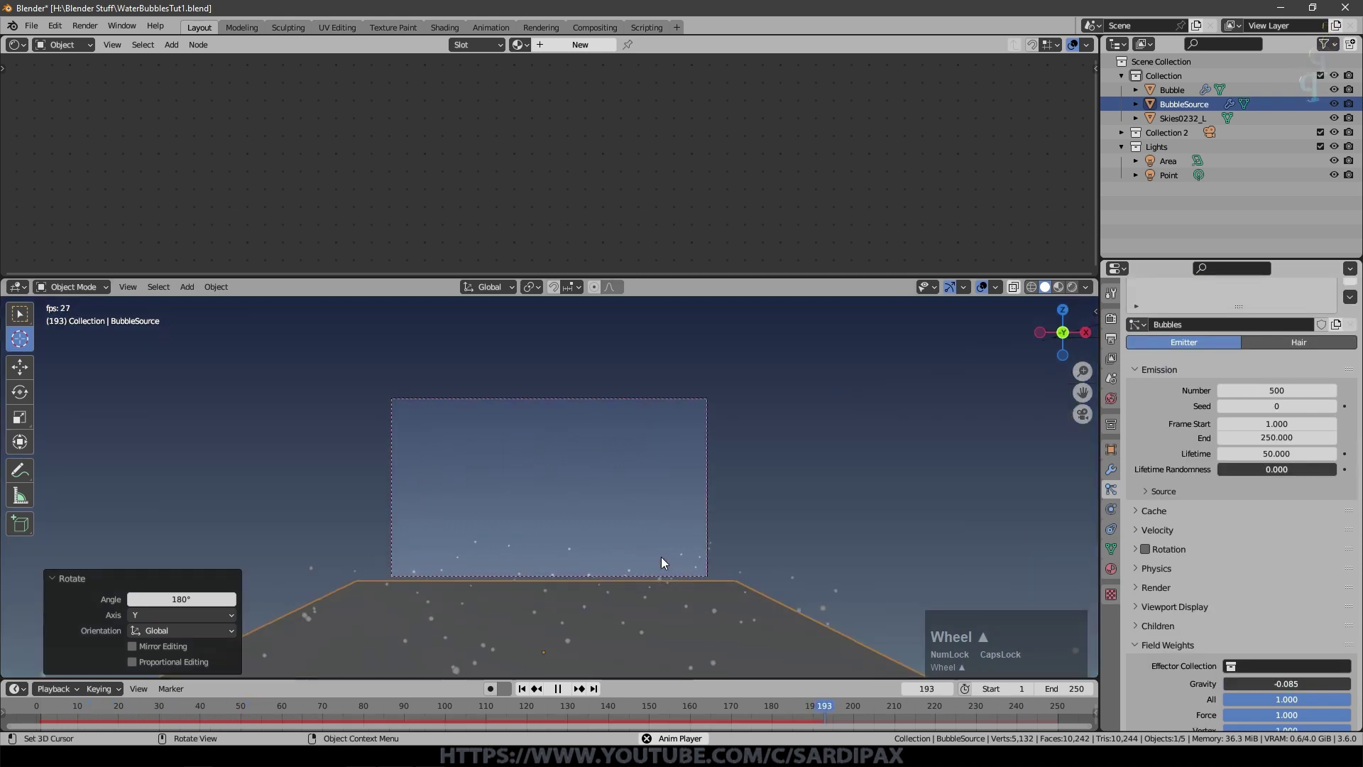
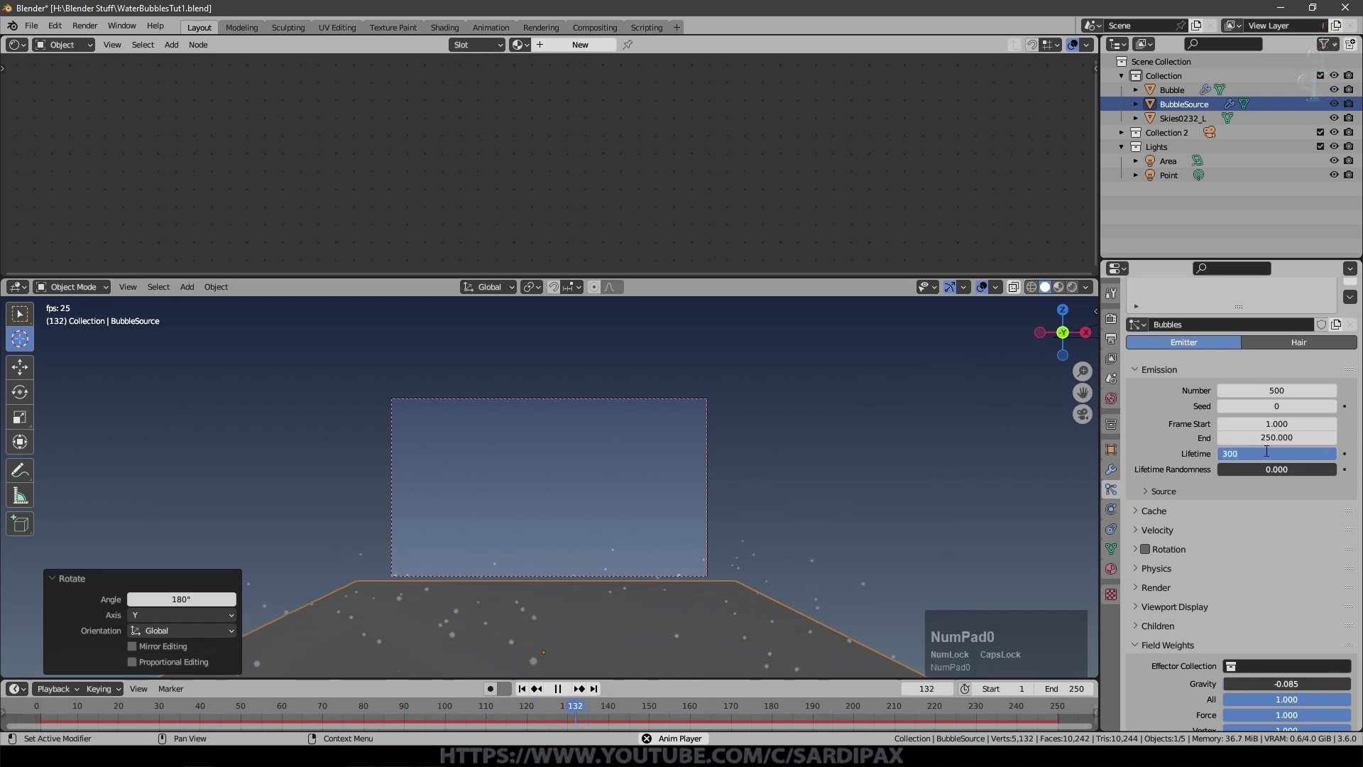
{"action": "key", "text": "KP_Enter"}
{"action": "left_click", "coordinate": [494, 563]}
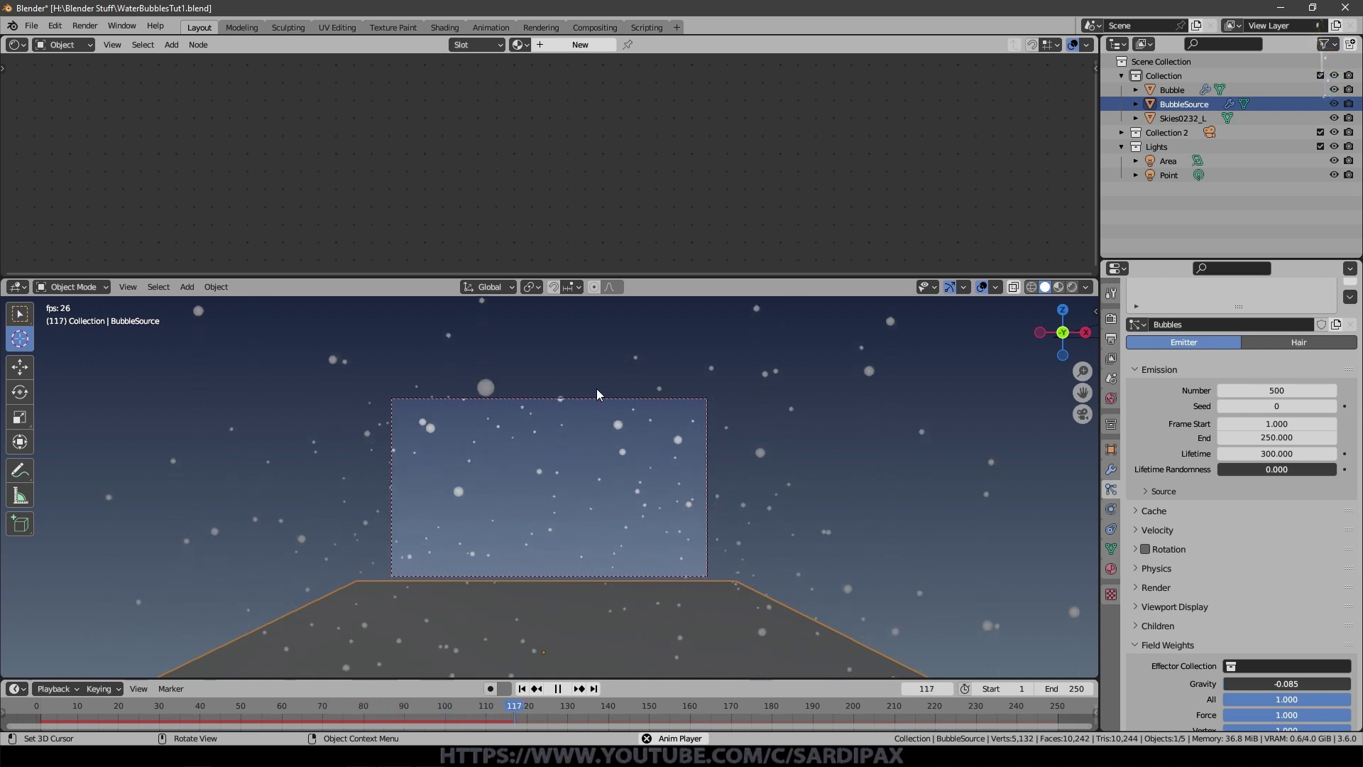
{"action": "scroll", "scroll_direction": "down", "scroll_amount": 3}
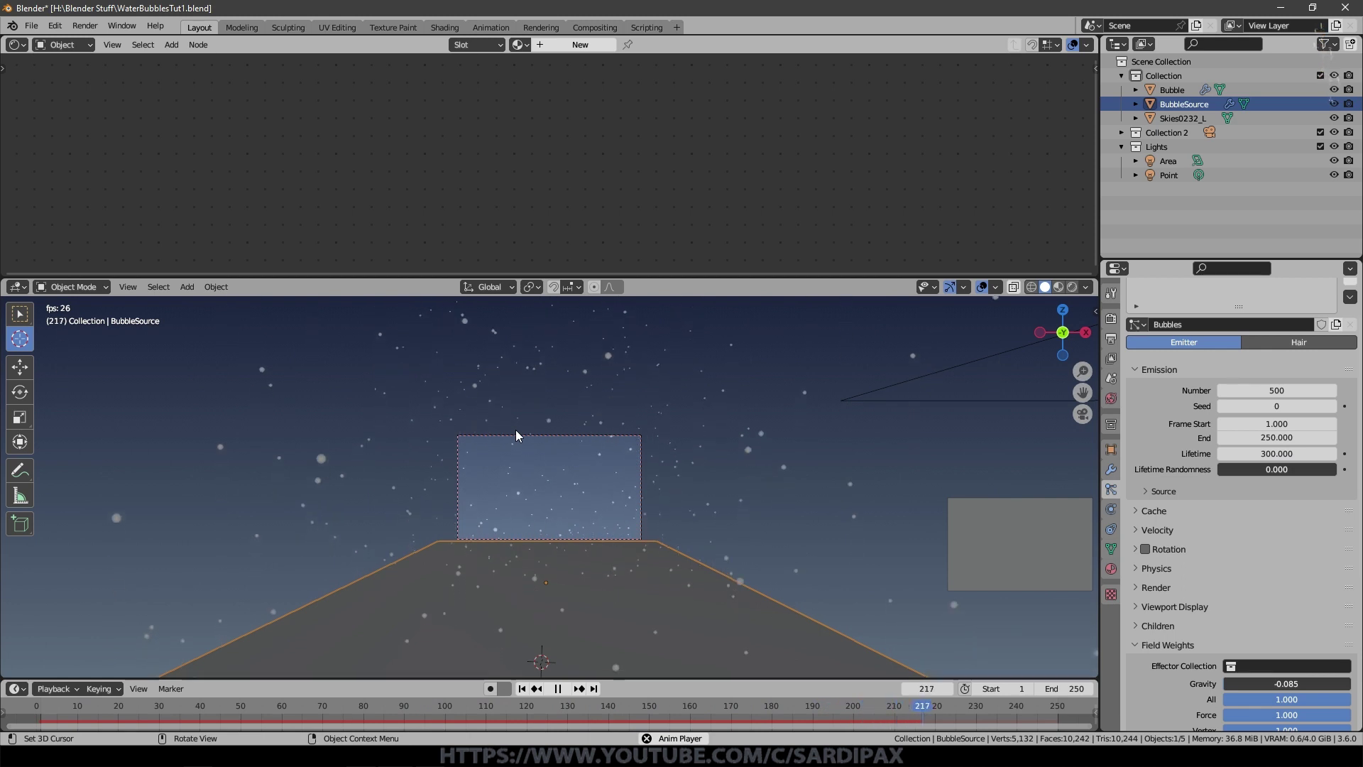
{"action": "scroll", "scroll_direction": "up", "scroll_amount": 3}
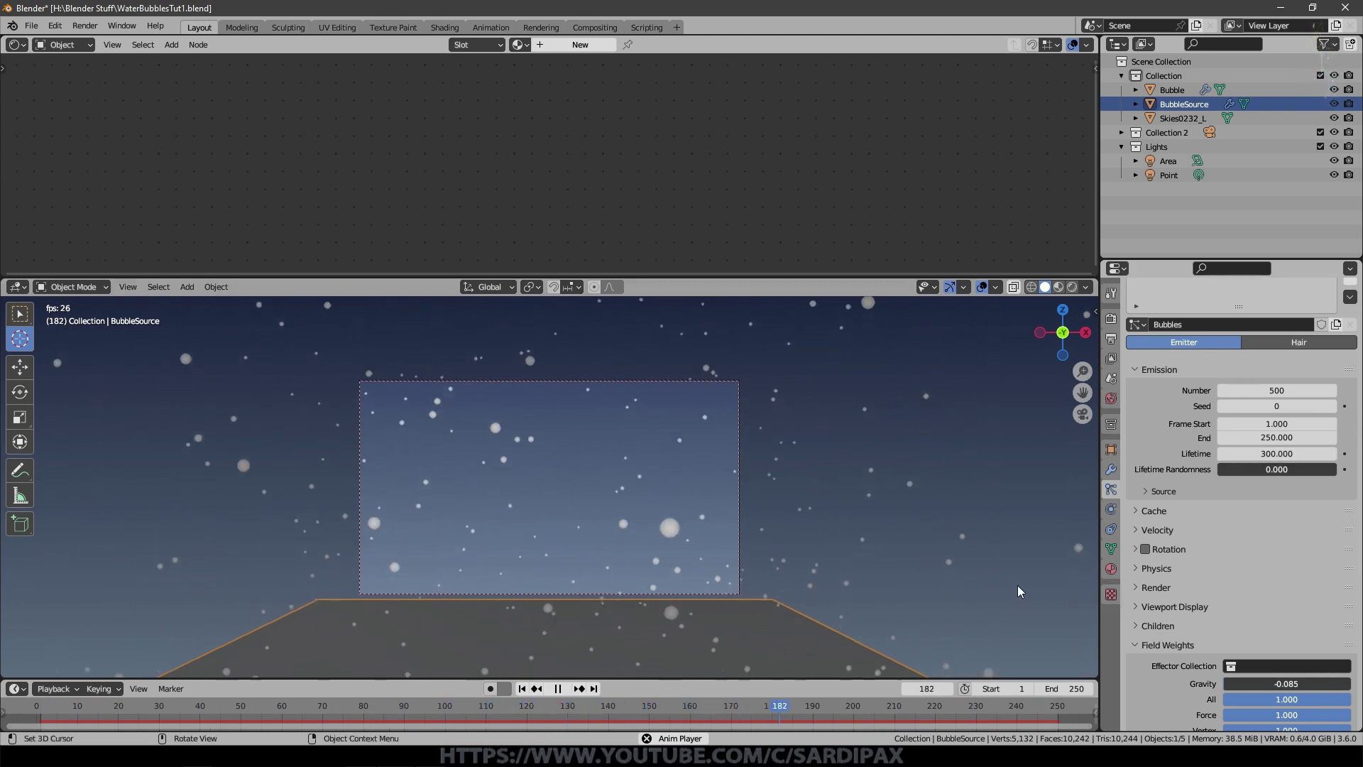
Step: Review the emission source options and set the particles' normal velocity to 0
{"action": "left_click", "coordinate": [1152, 495]}
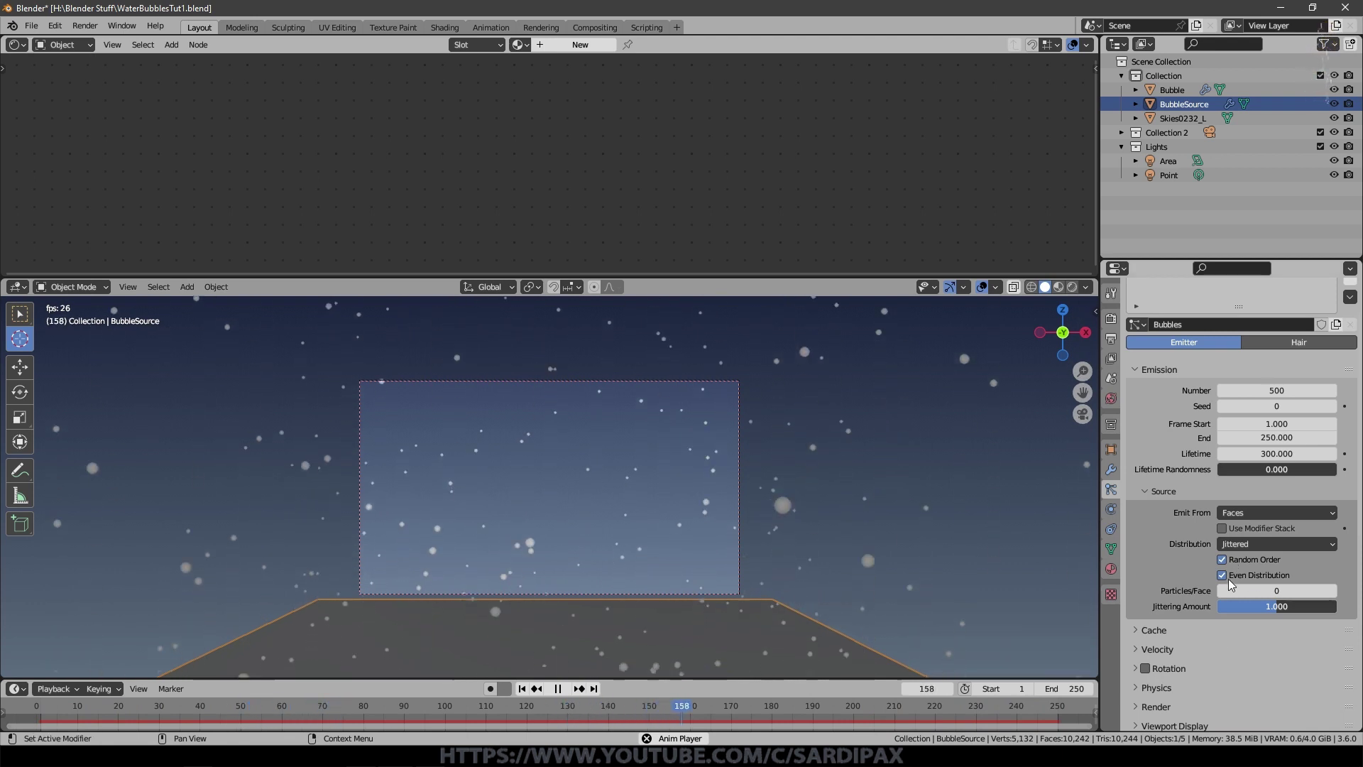
{"action": "left_click", "coordinate": [1233, 580]}
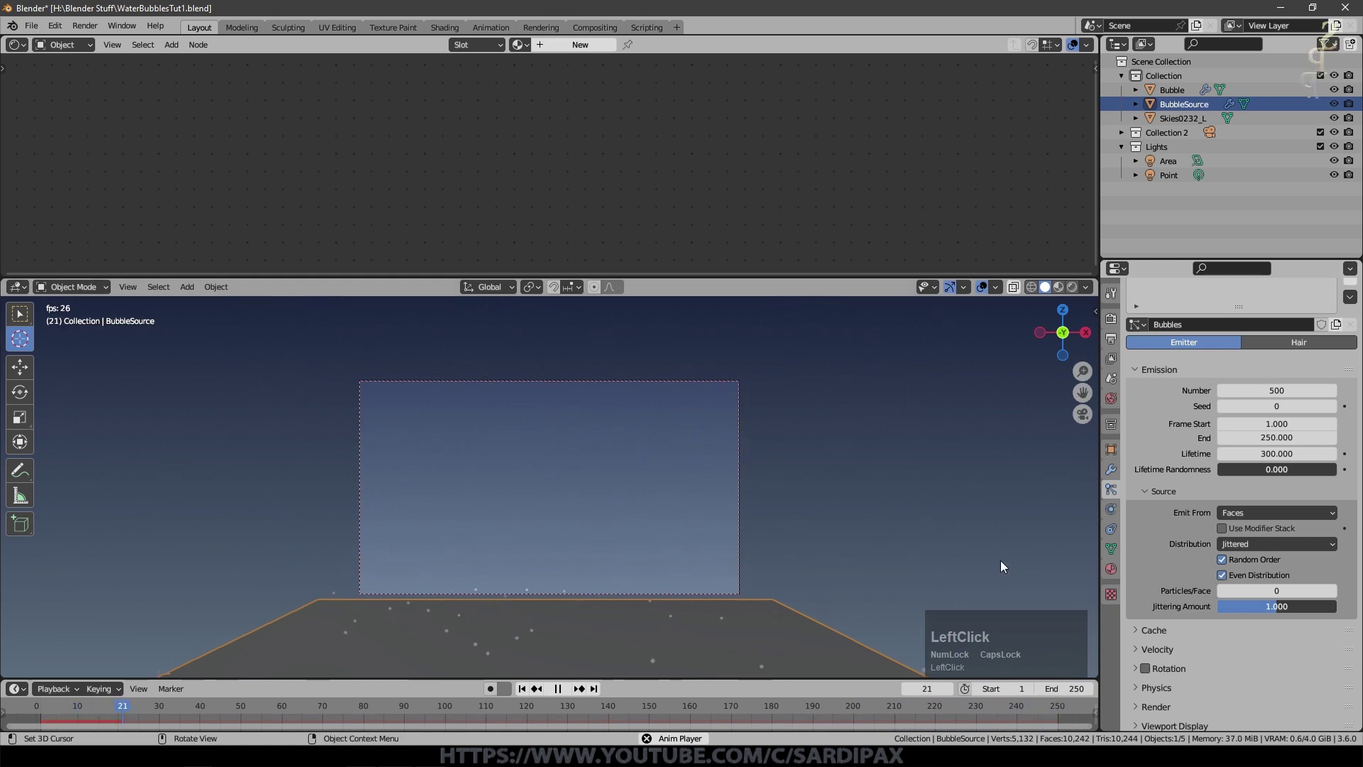
{"action": "left_click", "coordinate": [1220, 507]}
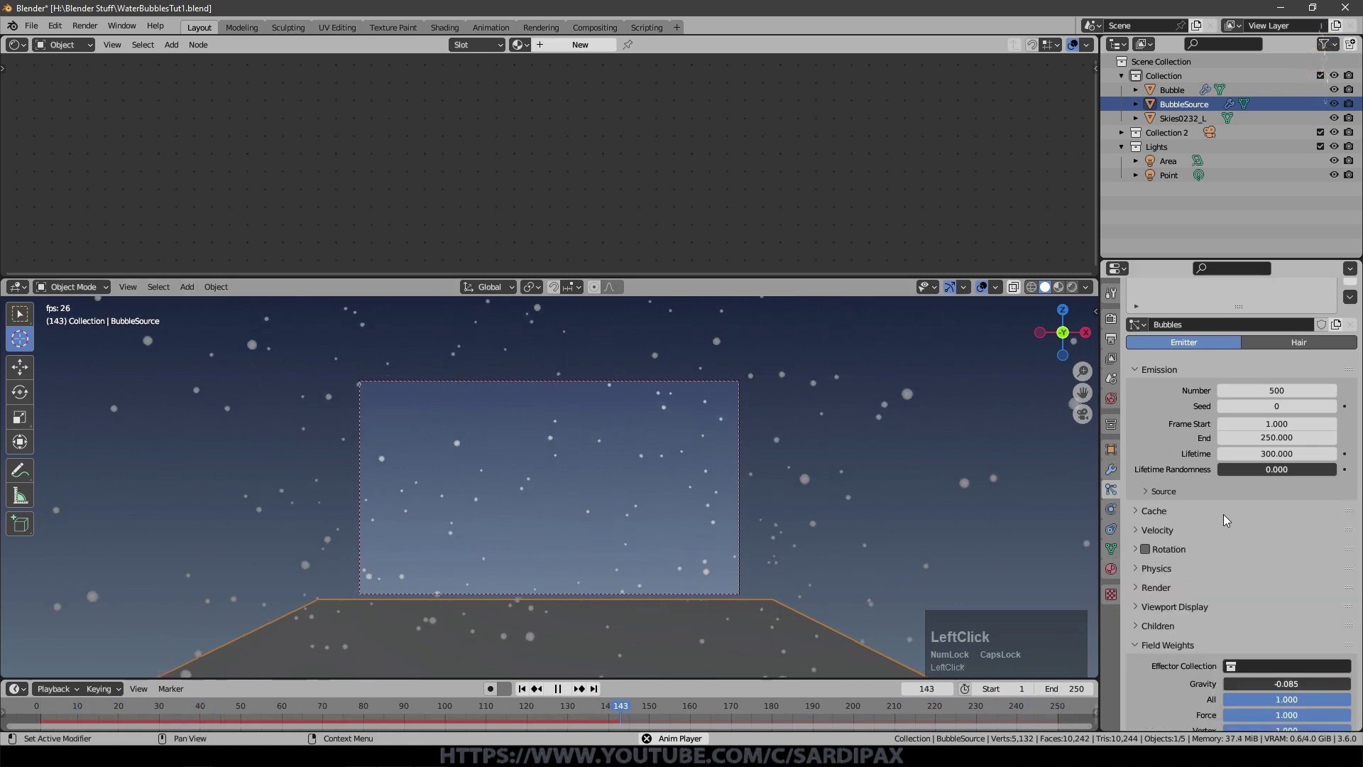
{"action": "left_click", "coordinate": [1146, 525]}
{"action": "scroll", "scroll_direction": "down", "scroll_amount": 3}
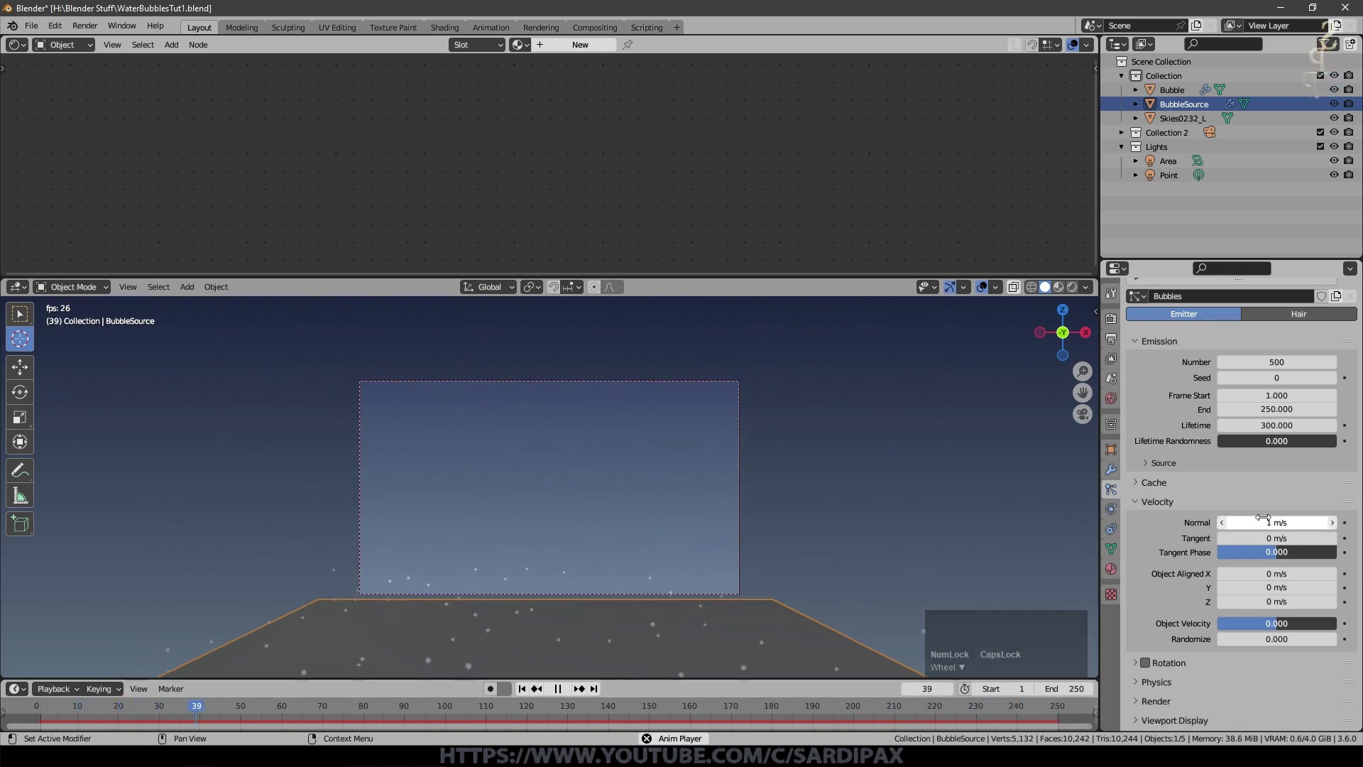
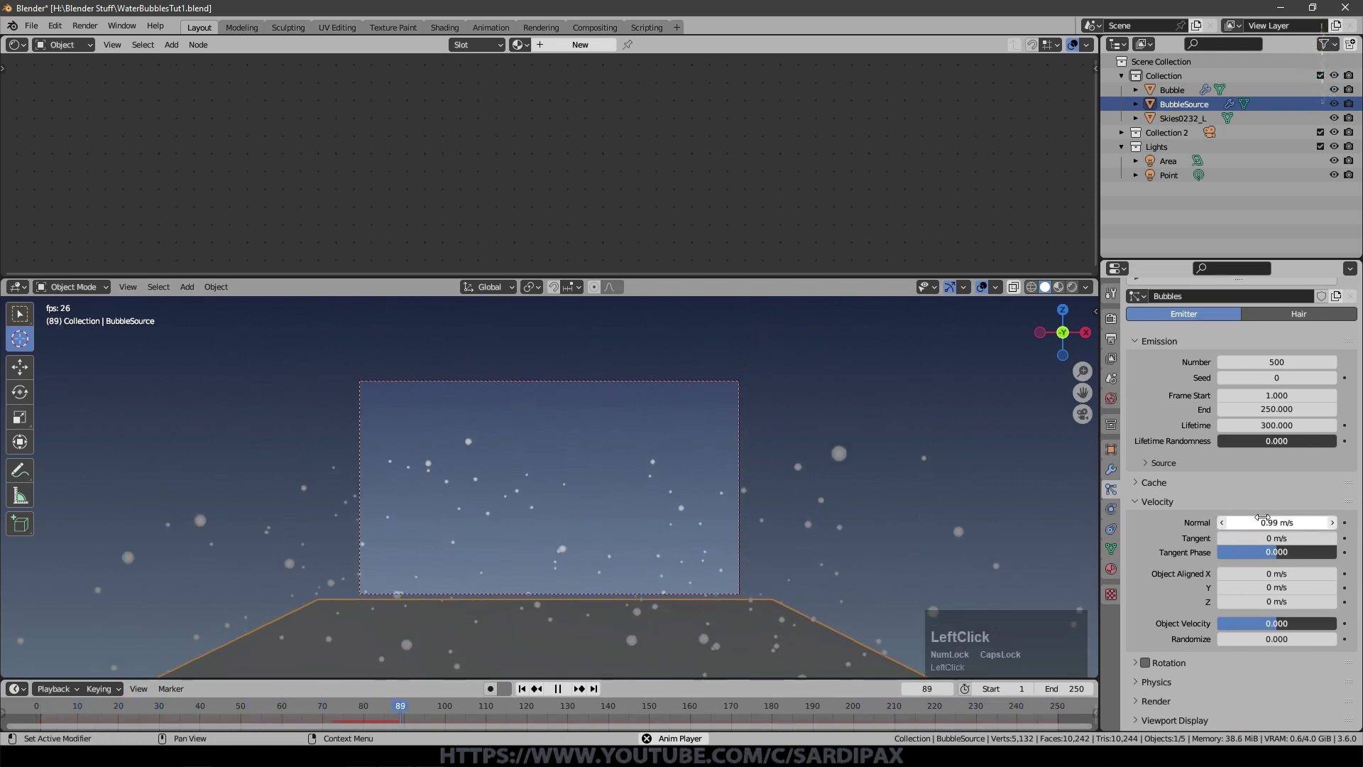
{"action": "key", "text": "KP_0"}
{"action": "left_click", "coordinate": [531, 691]}
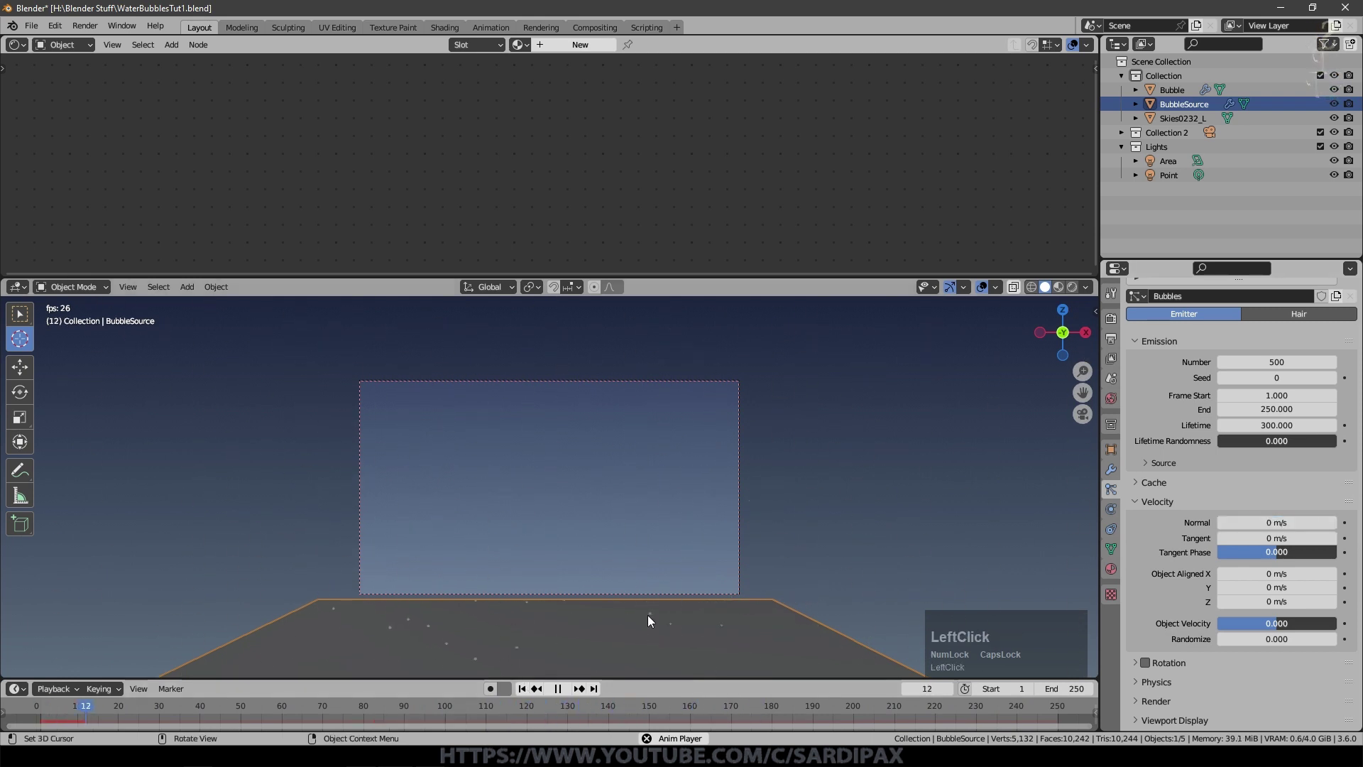
Step: In the particle Physics forces set Brownian to 0.100 and replay the animation
{"action": "scroll", "scroll_direction": "down", "scroll_amount": 3}
{"action": "left_click", "coordinate": [1228, 622]}
{"action": "scroll", "scroll_direction": "down", "scroll_amount": 3}
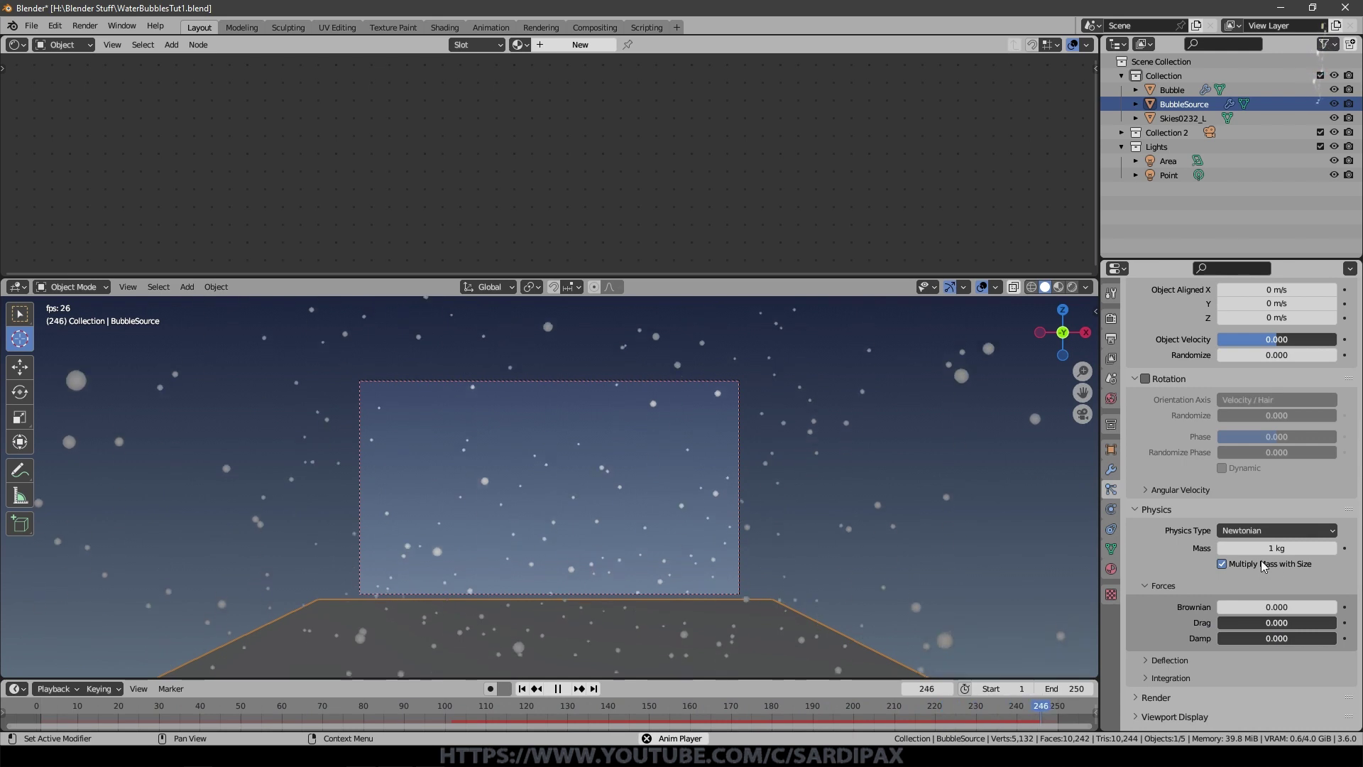
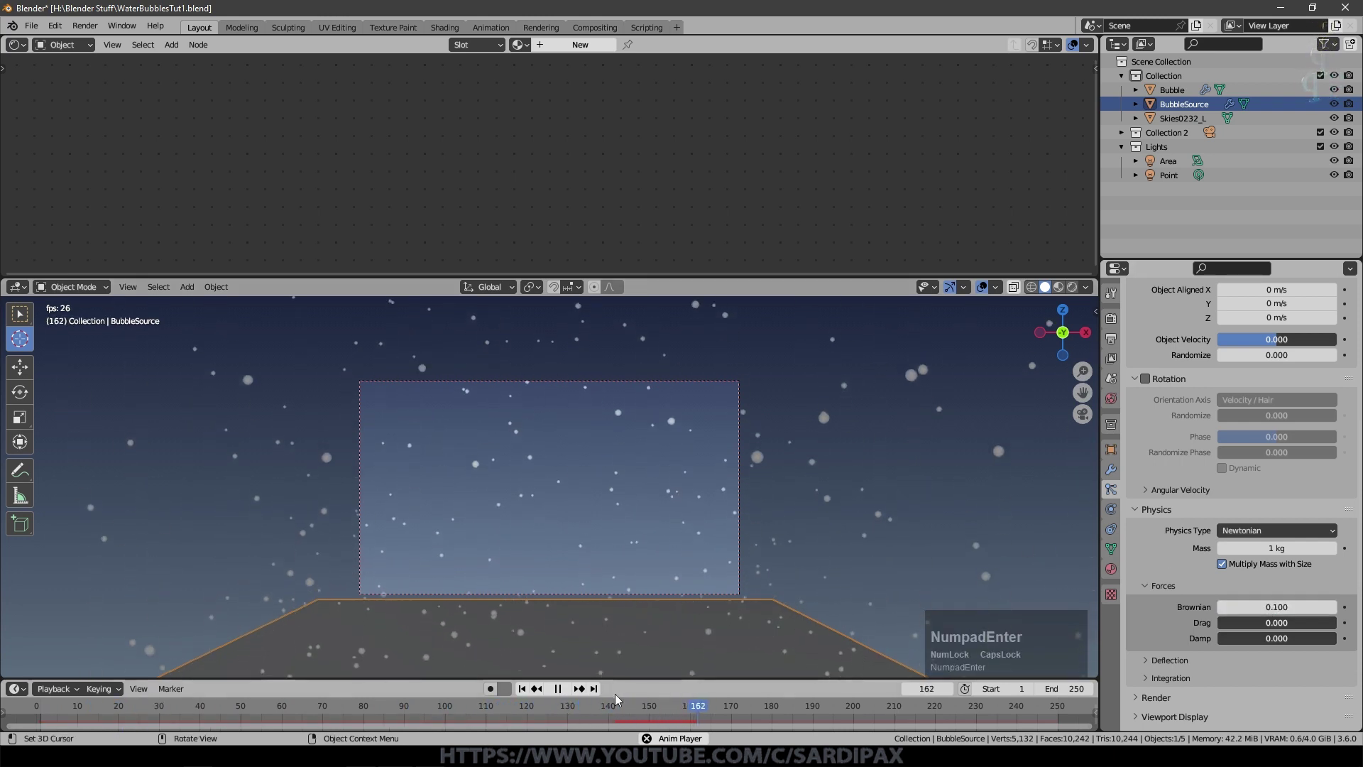
{"action": "left_click", "coordinate": [531, 688]}
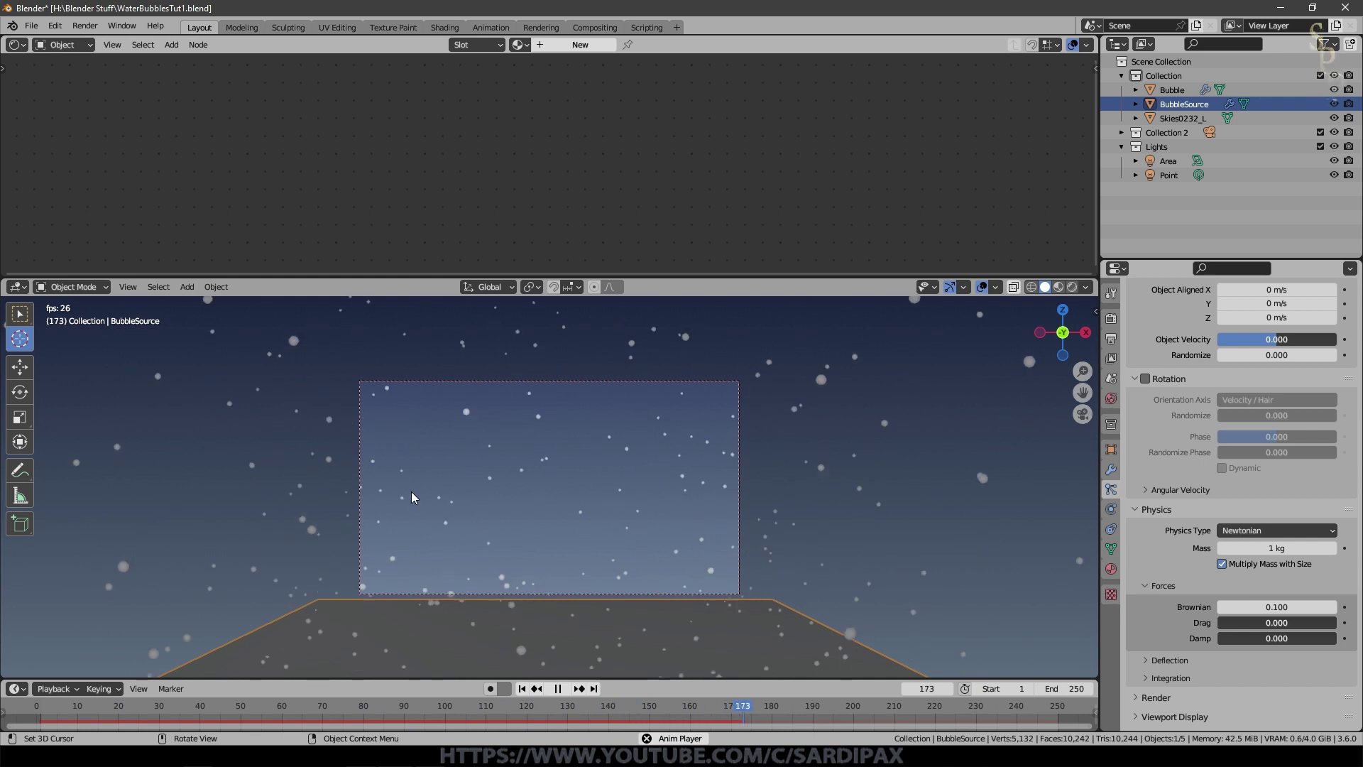
Step: Render the particles as Object instances of the Bubble object
{"action": "scroll", "scroll_direction": "down", "scroll_amount": 3}
{"action": "left_click", "coordinate": [1147, 582]}
{"action": "scroll", "scroll_direction": "down", "scroll_amount": 3}
{"action": "left_click", "coordinate": [1273, 579]}
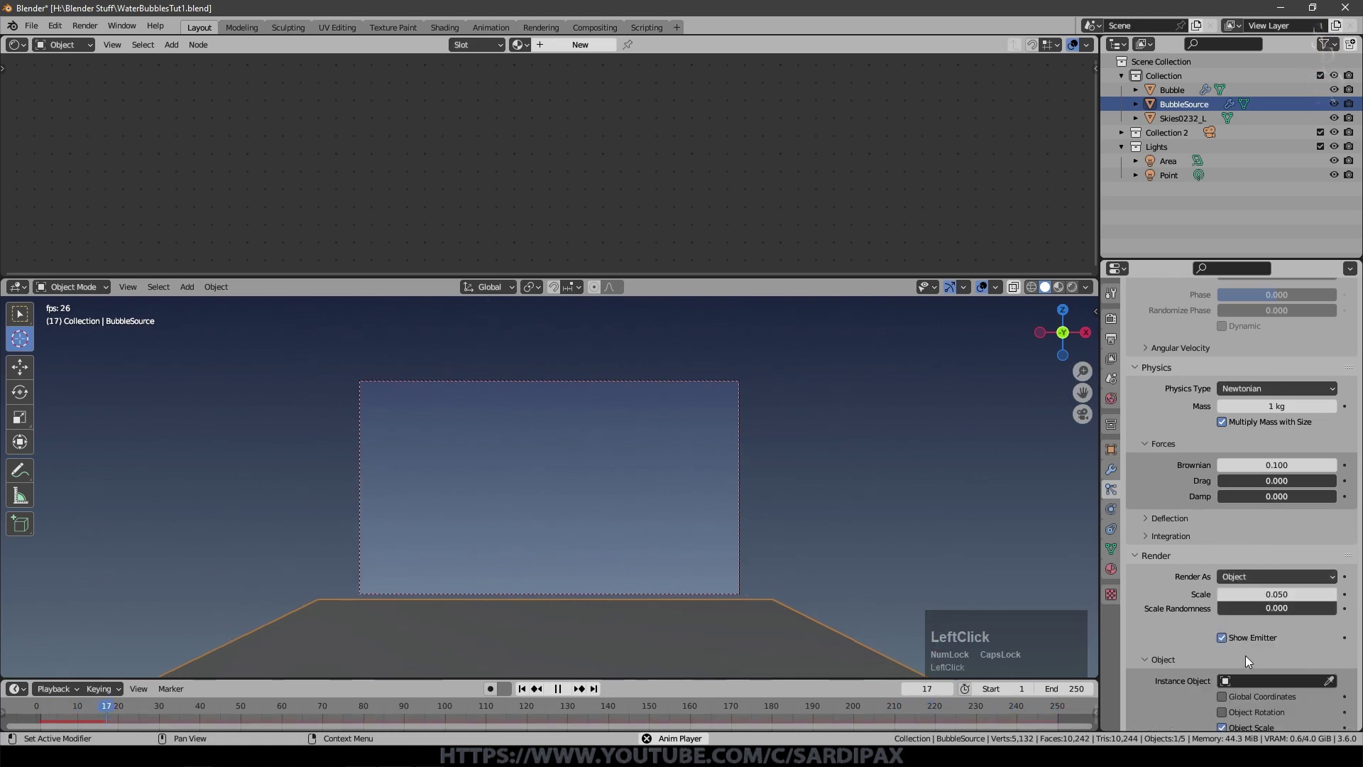
{"action": "scroll", "scroll_direction": "down", "scroll_amount": 3}
{"action": "scroll", "scroll_direction": "up", "scroll_amount": 3}
{"action": "scroll", "scroll_direction": "down", "scroll_amount": 3}
{"action": "left_click", "coordinate": [1280, 427]}
Step: Set particle Scale to 0.400 with Scale Randomness 0.900 and Brownian 0.075
{"action": "key", "text": "BackSpace"}
{"action": "key", "text": "KP_6"}
{"action": "key", "text": "KP_Enter"}
{"action": "left_click", "coordinate": [1346, 421]}
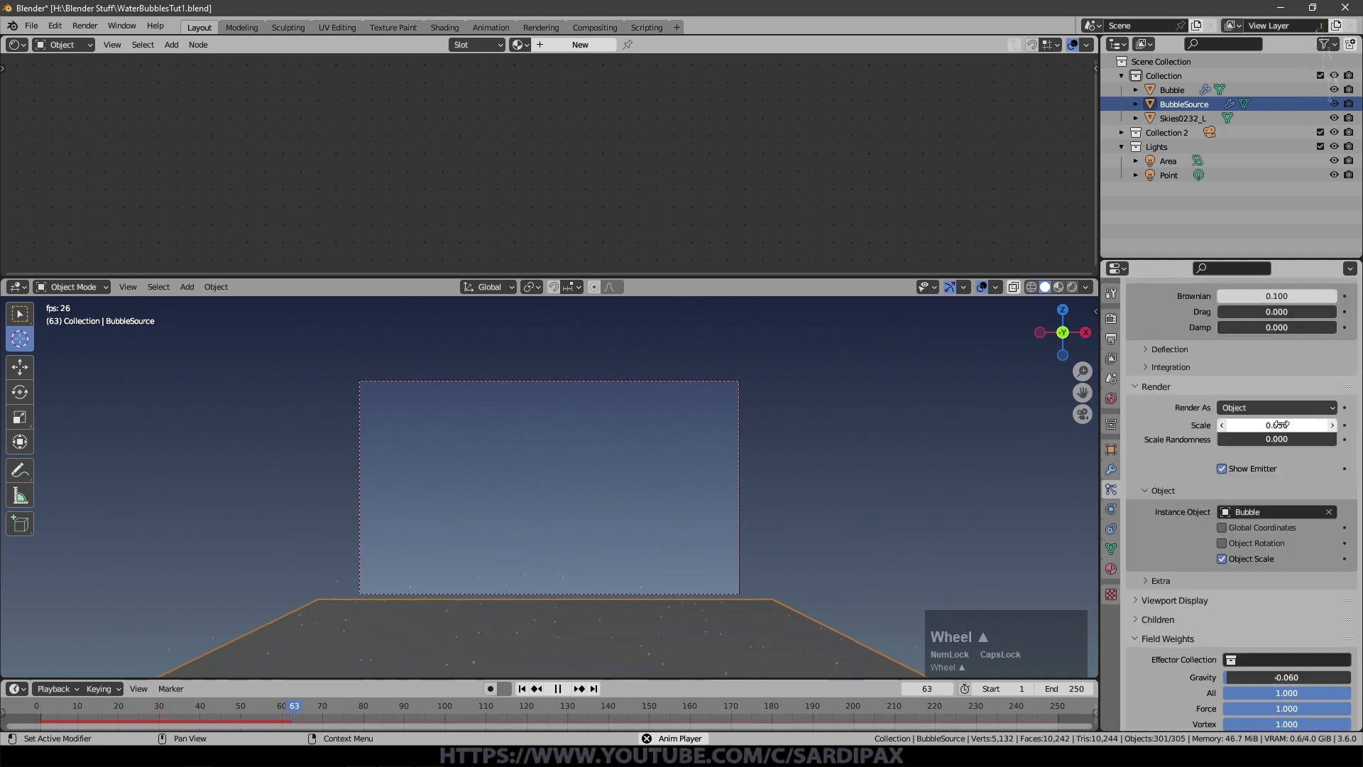
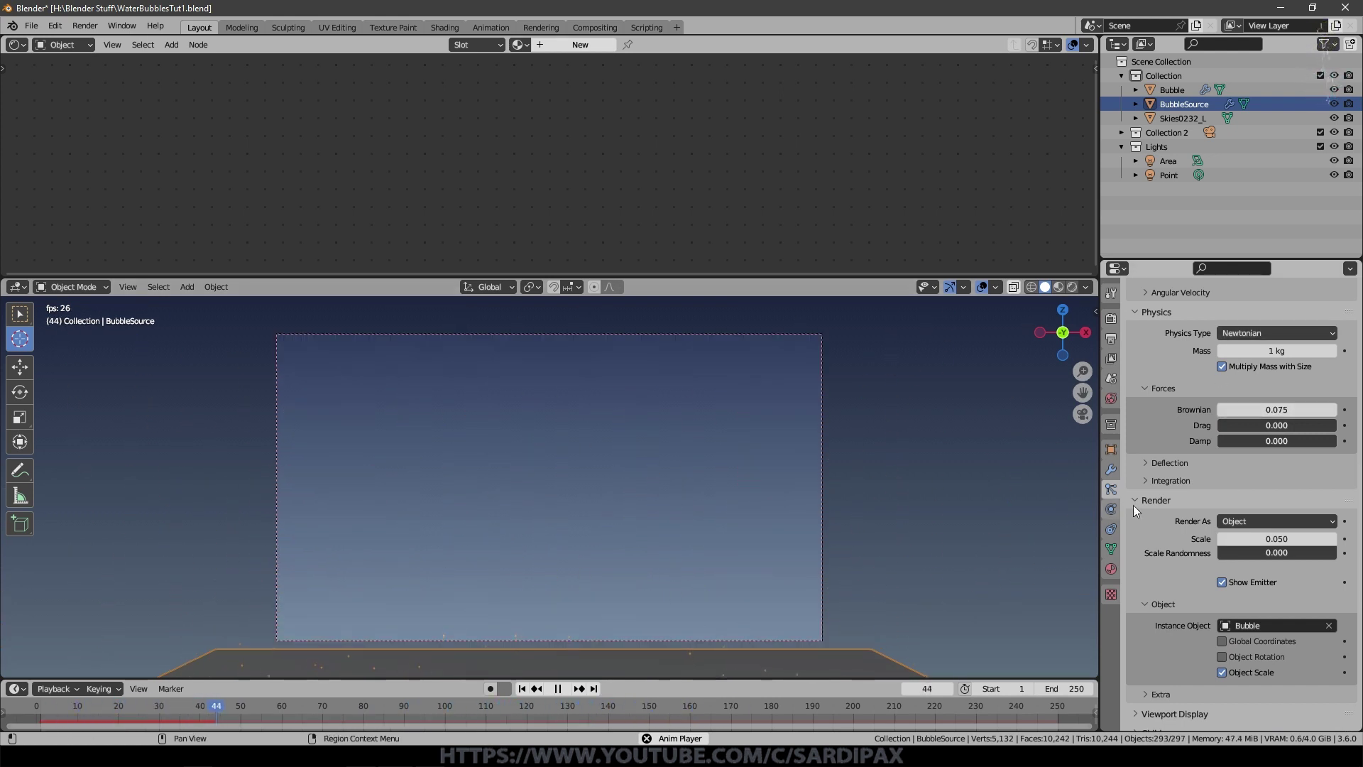
{"action": "scroll", "scroll_direction": "up", "scroll_amount": 3}
{"action": "left_click", "coordinate": [1210, 503]}
{"action": "key", "text": "KP_Decimal"}
{"action": "key", "text": "KP_4"}
{"action": "key", "text": "KP_Enter"}
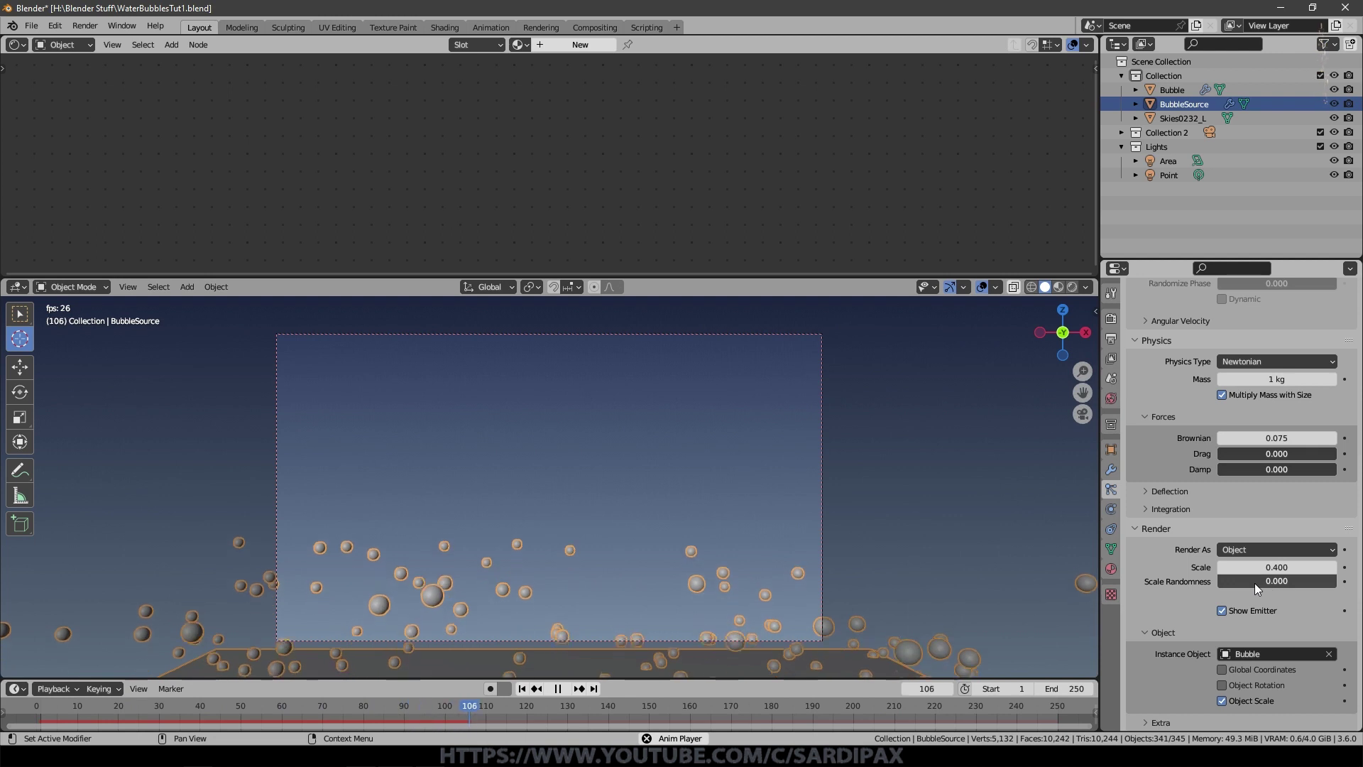
{"action": "left_click", "coordinate": [1234, 587]}
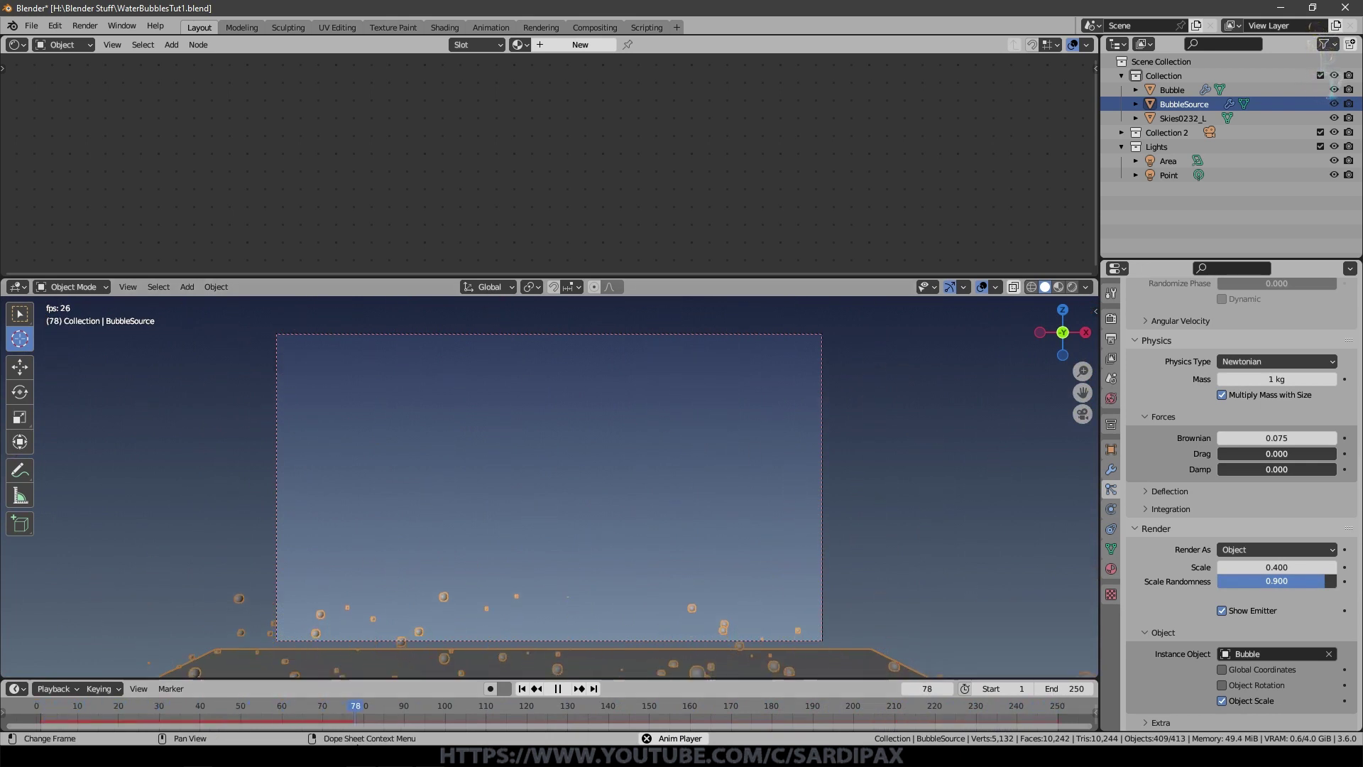
Step: Play the animation through the camera to check the varied-size rising bubbles
{"action": "left_click", "coordinate": [523, 692]}
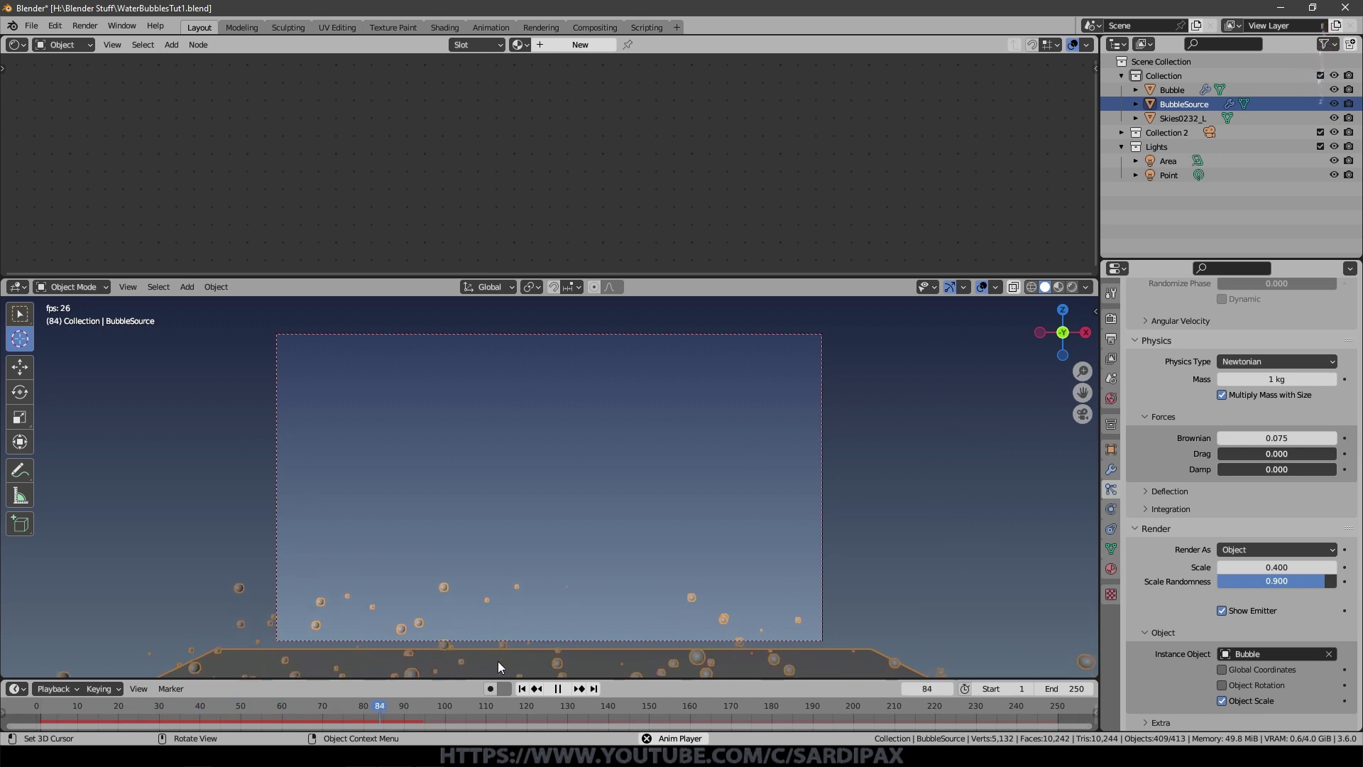
{"action": "left_click", "coordinate": [563, 691]}
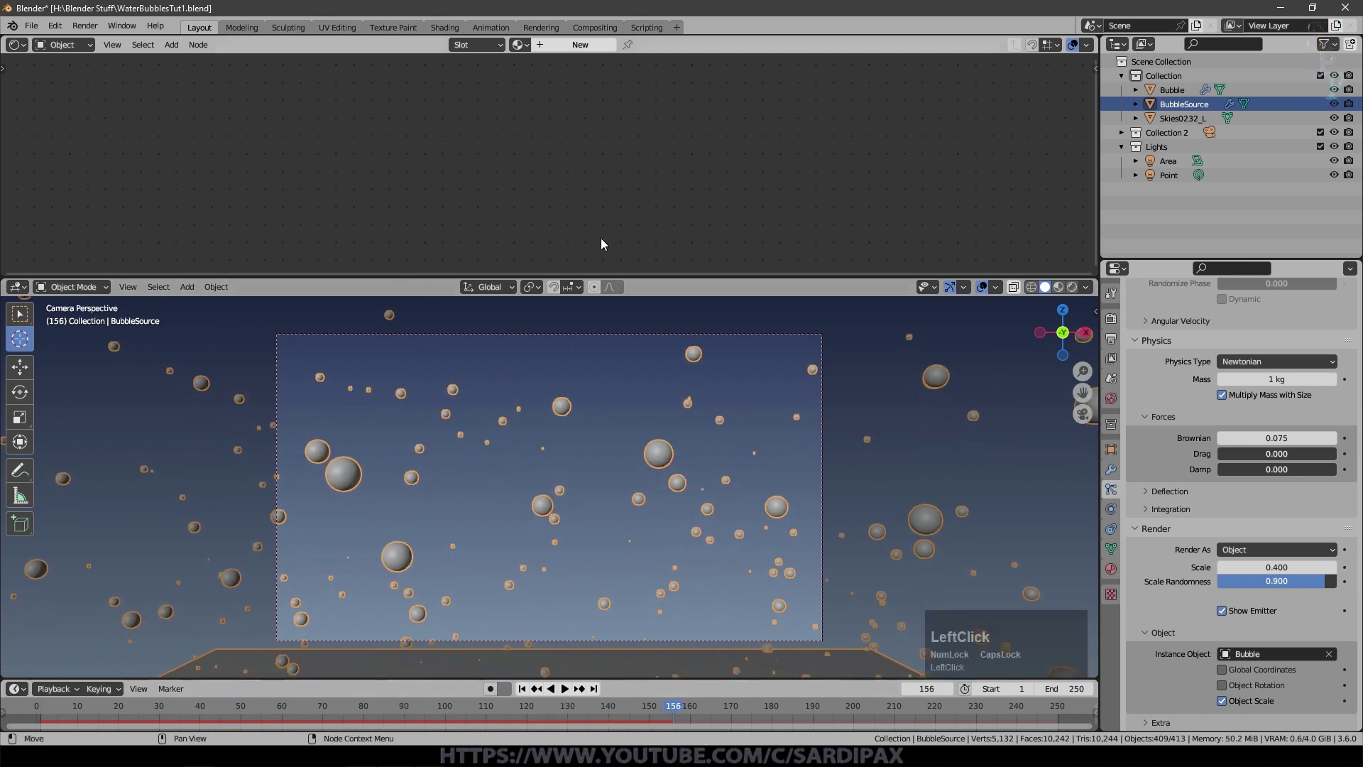
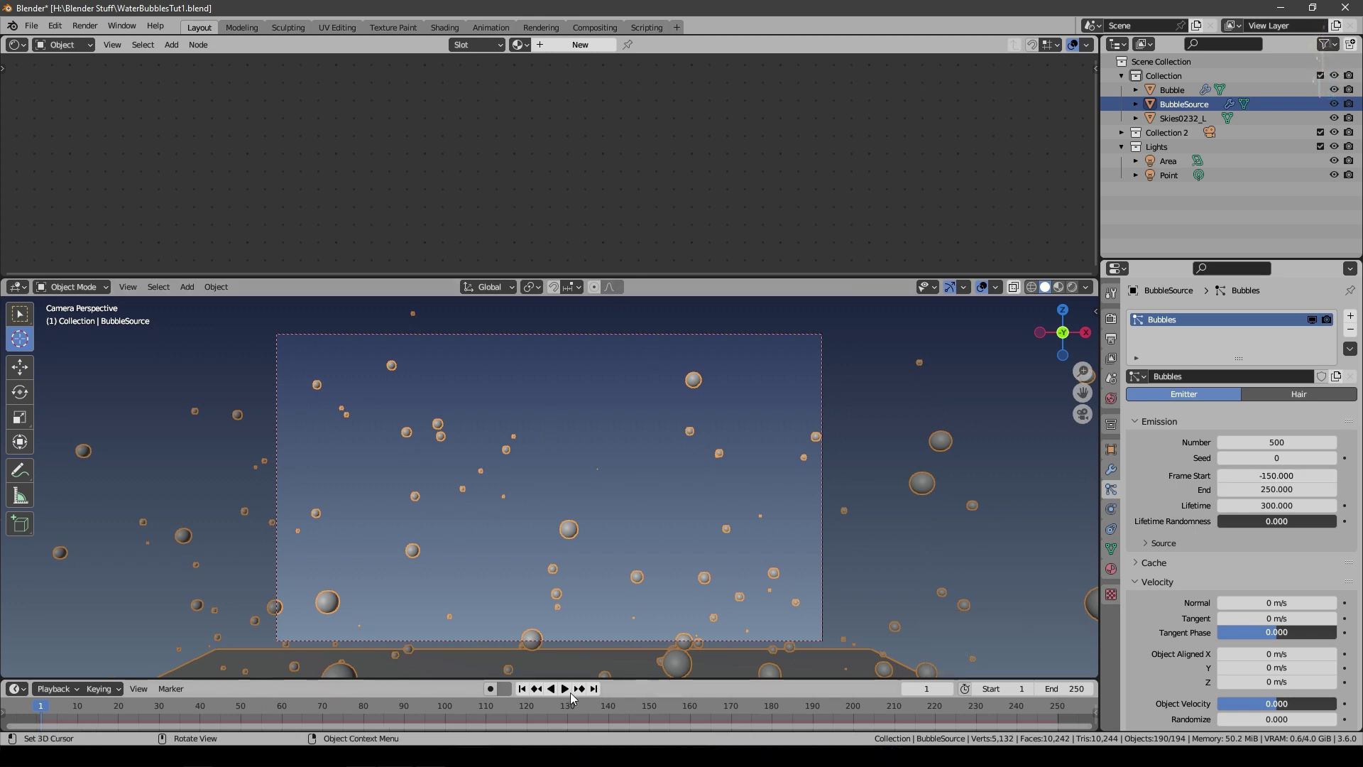
Step: Switch the viewport to rendered shading to preview the bubble-filled scene
{"action": "left_click", "coordinate": [576, 694]}
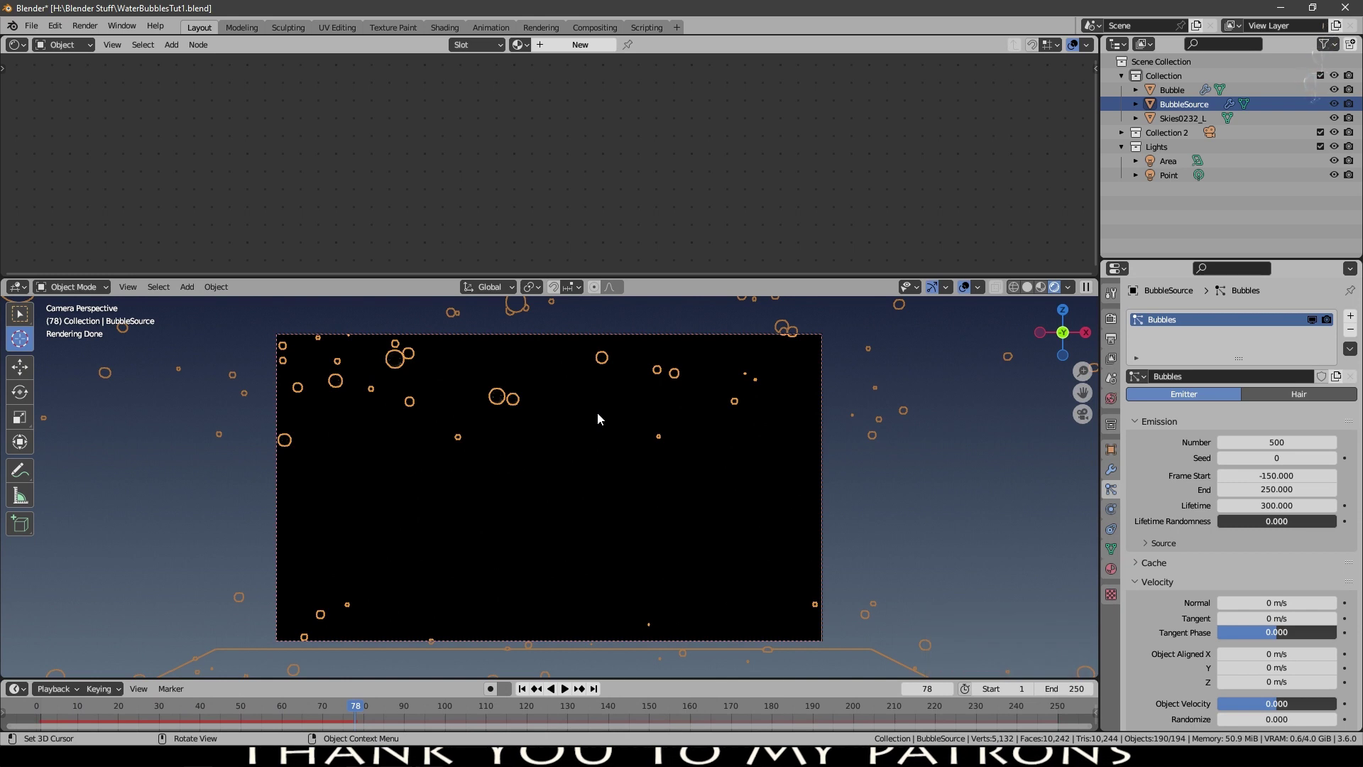
Step: Move the Area light higher above the bubbles
{"action": "left_click", "coordinate": [1032, 288]}
{"action": "scroll", "scroll_direction": "down", "scroll_amount": 3}
{"action": "left_click", "coordinate": [815, 517]}
{"action": "scroll", "scroll_direction": "down", "scroll_amount": 3}
{"action": "scroll", "scroll_direction": "up", "scroll_amount": 3}
{"action": "scroll", "scroll_direction": "down", "scroll_amount": 3}
{"action": "left_click", "coordinate": [900, 400]}
{"action": "key", "text": "g"}
{"action": "left_click", "coordinate": [774, 503]}
{"action": "scroll", "scroll_direction": "up", "scroll_amount": 3}
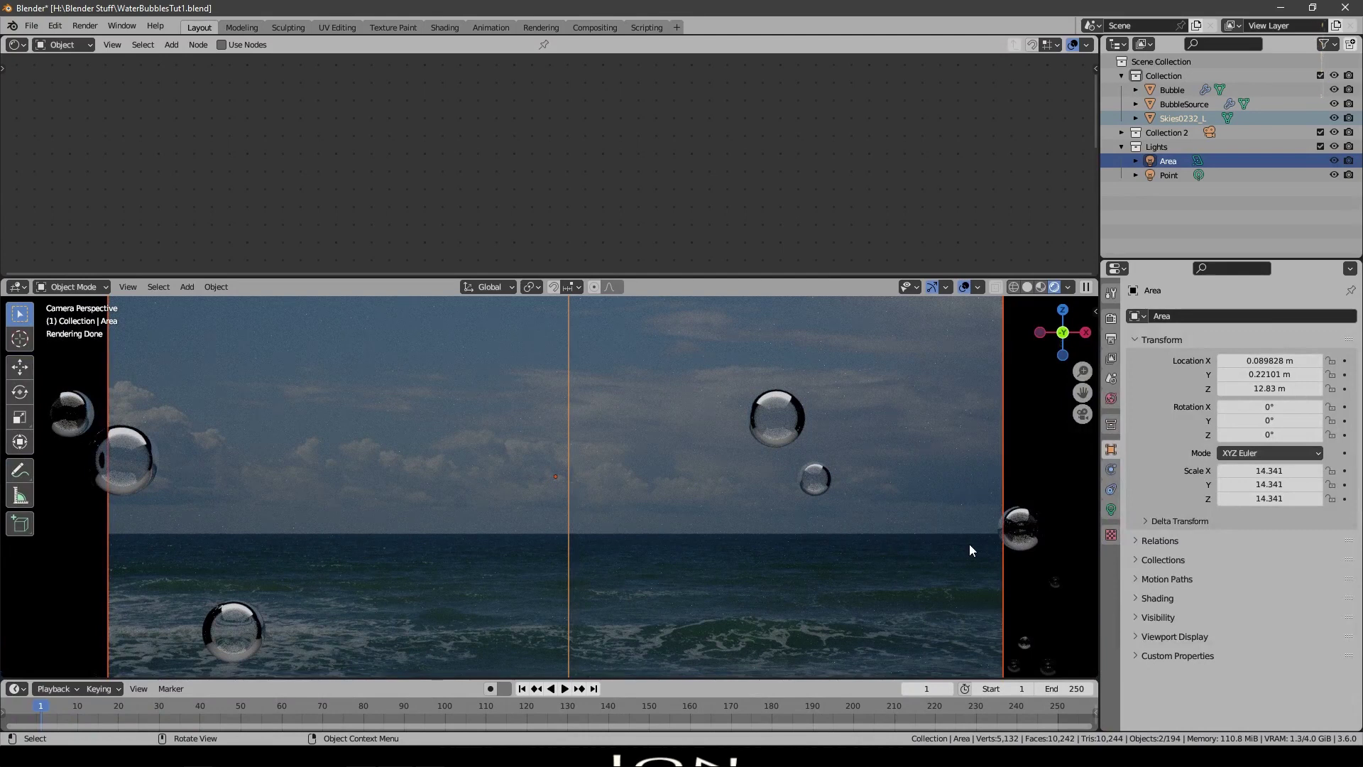
{"action": "scroll", "scroll_direction": "up", "scroll_amount": 3}
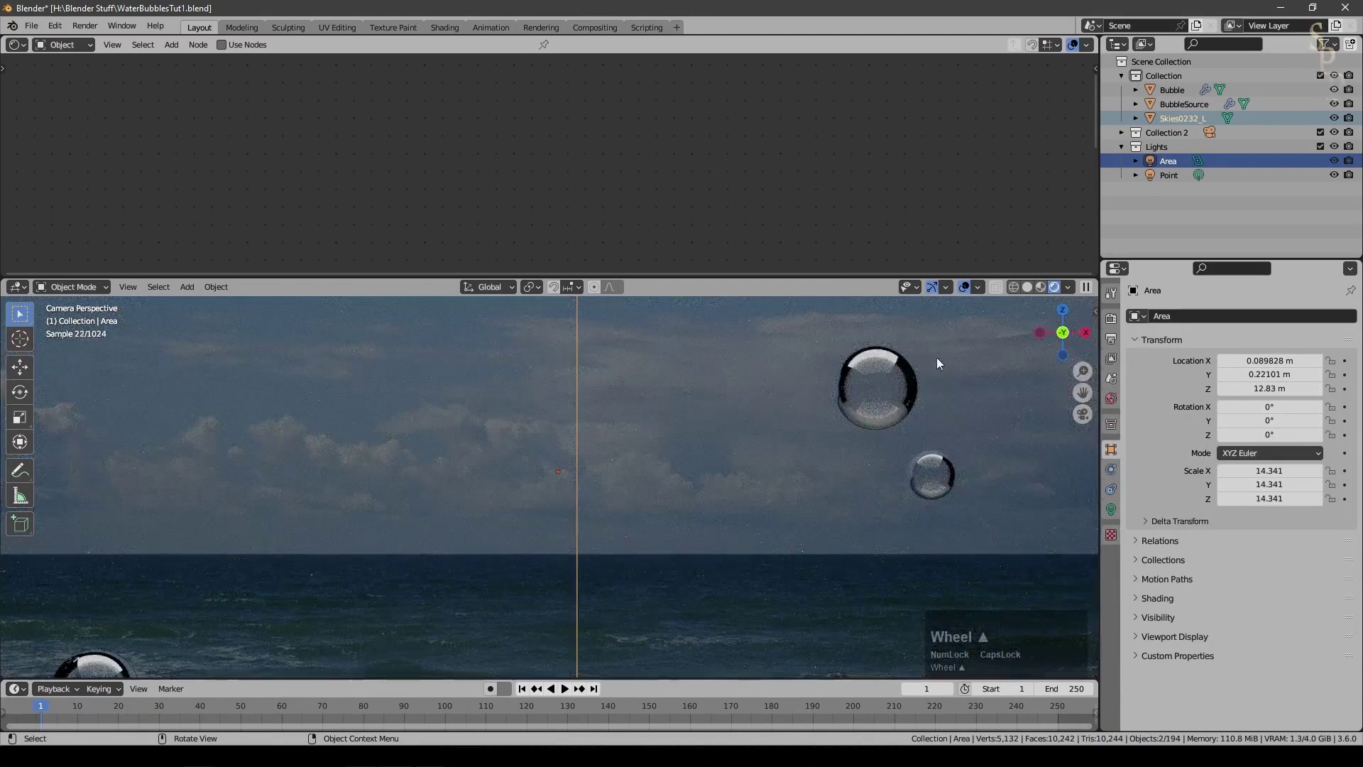
{"action": "scroll", "scroll_direction": "down", "scroll_amount": 3}
Step: Hide the BubbleSource emitter from render and scale the Area light much bigger at 2000 W
{"action": "left_click", "coordinate": [1177, 121]}
{"action": "scroll", "scroll_direction": "down", "scroll_amount": 3}
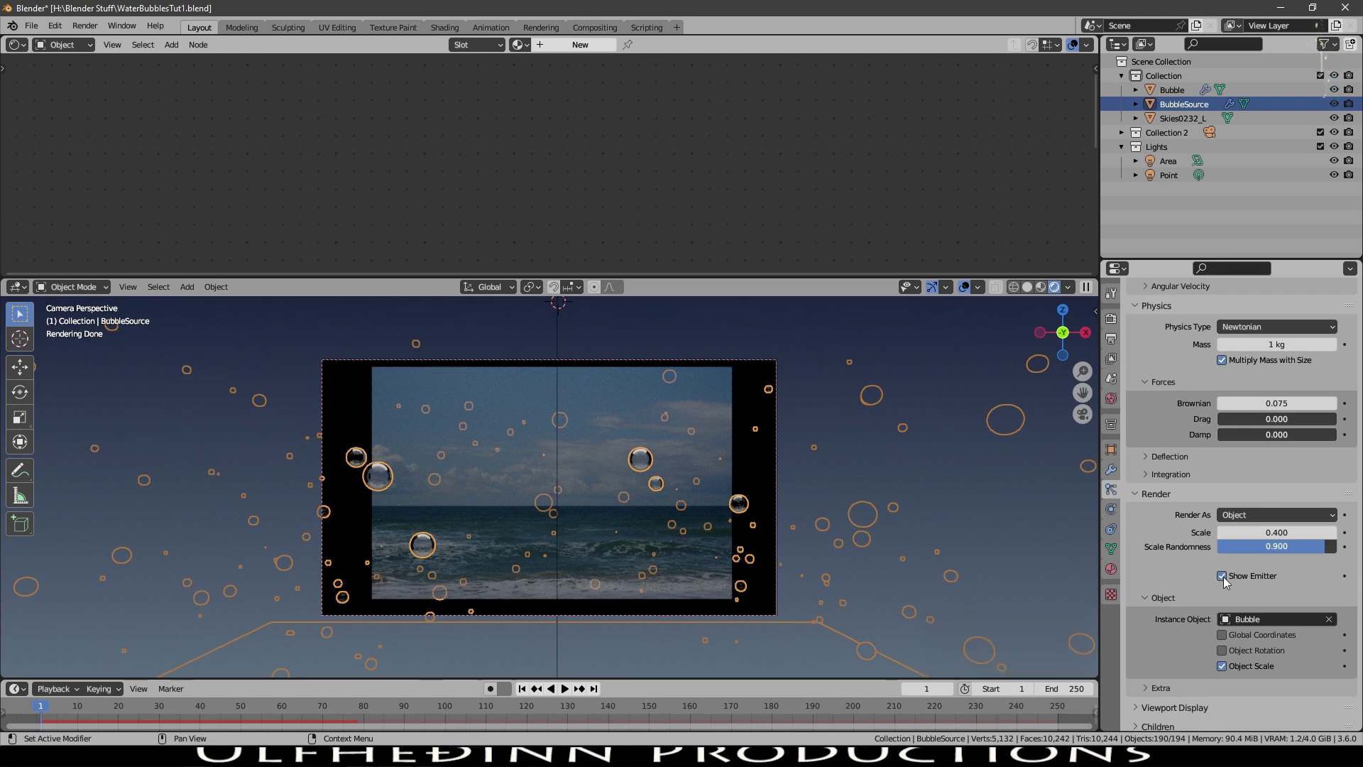
{"action": "left_click", "coordinate": [1232, 579]}
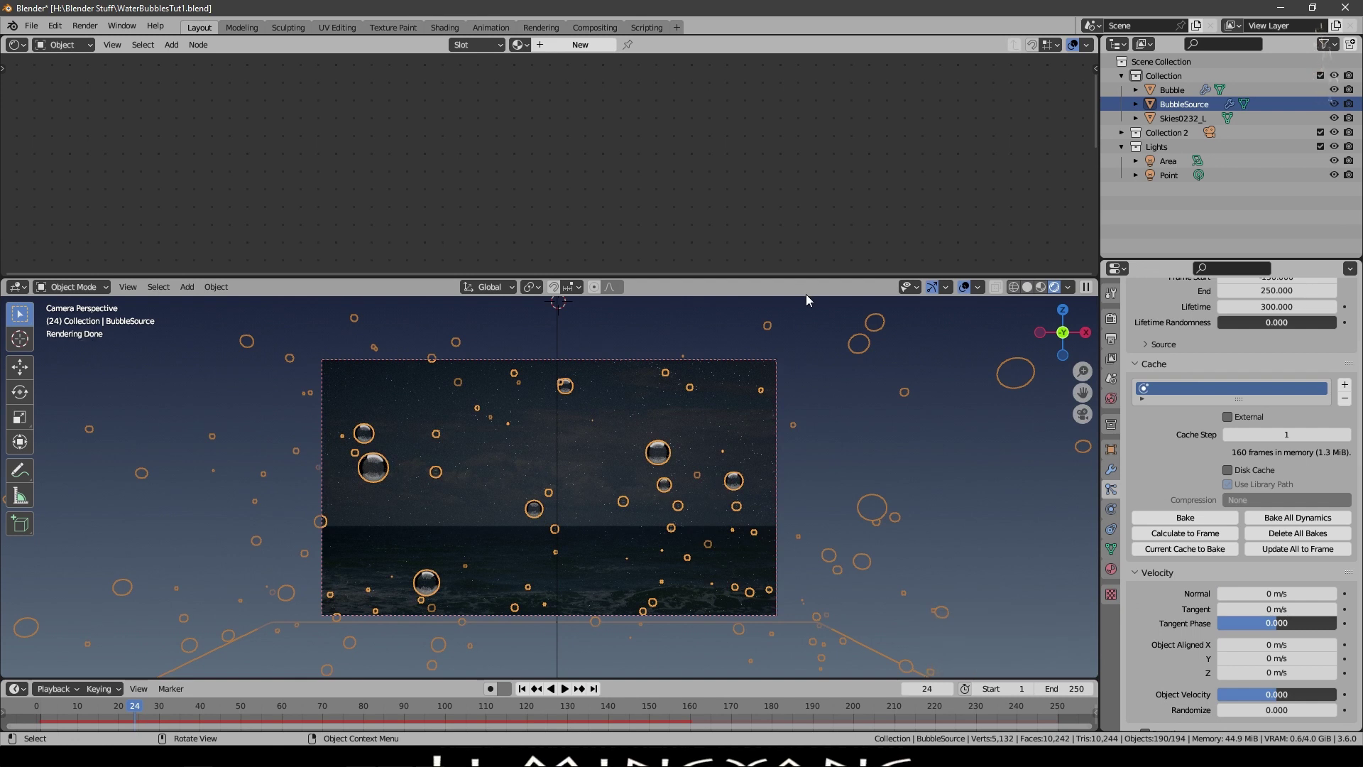
{"action": "left_click", "coordinate": [1183, 172]}
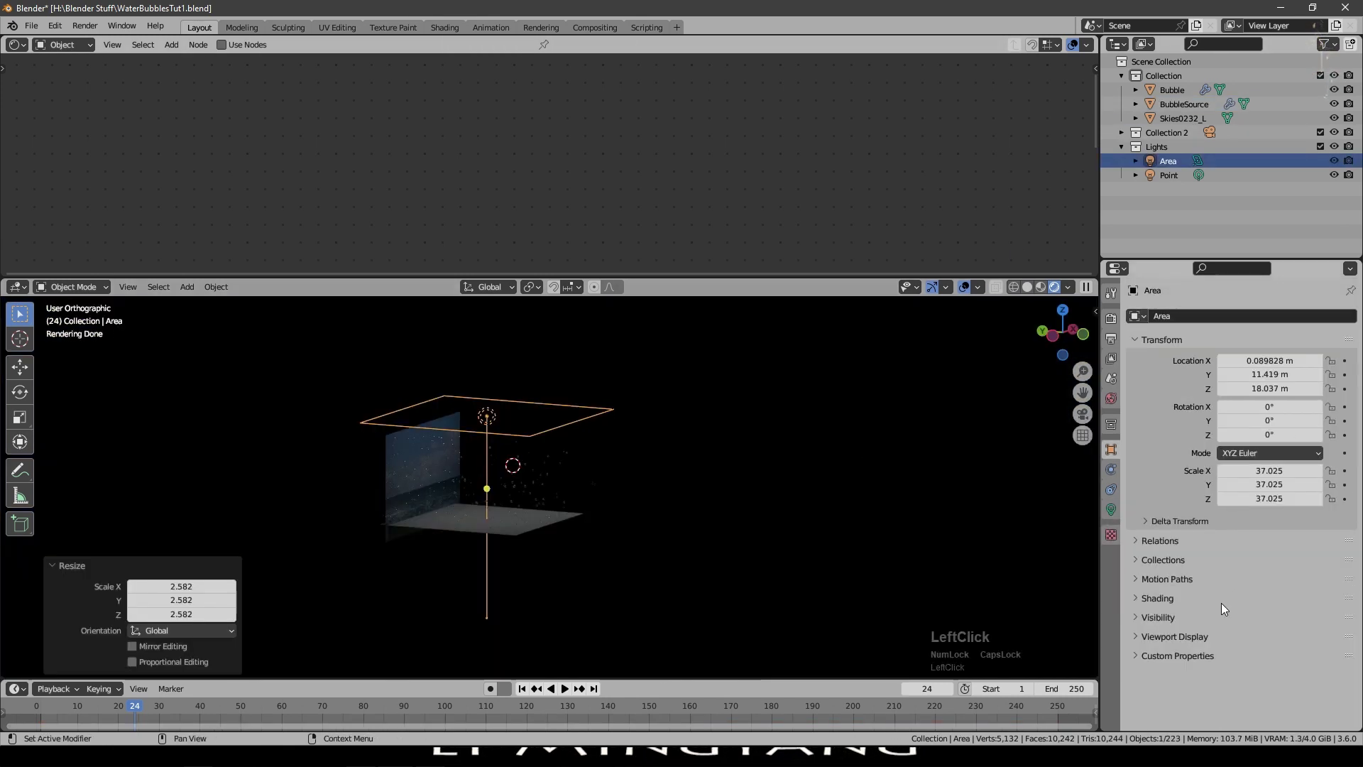
{"action": "key", "text": "KP_Enter"}
{"action": "scroll", "scroll_direction": "up", "scroll_amount": 3}
{"action": "scroll", "scroll_direction": "down", "scroll_amount": 3}
{"action": "scroll", "scroll_direction": "up", "scroll_amount": 3}
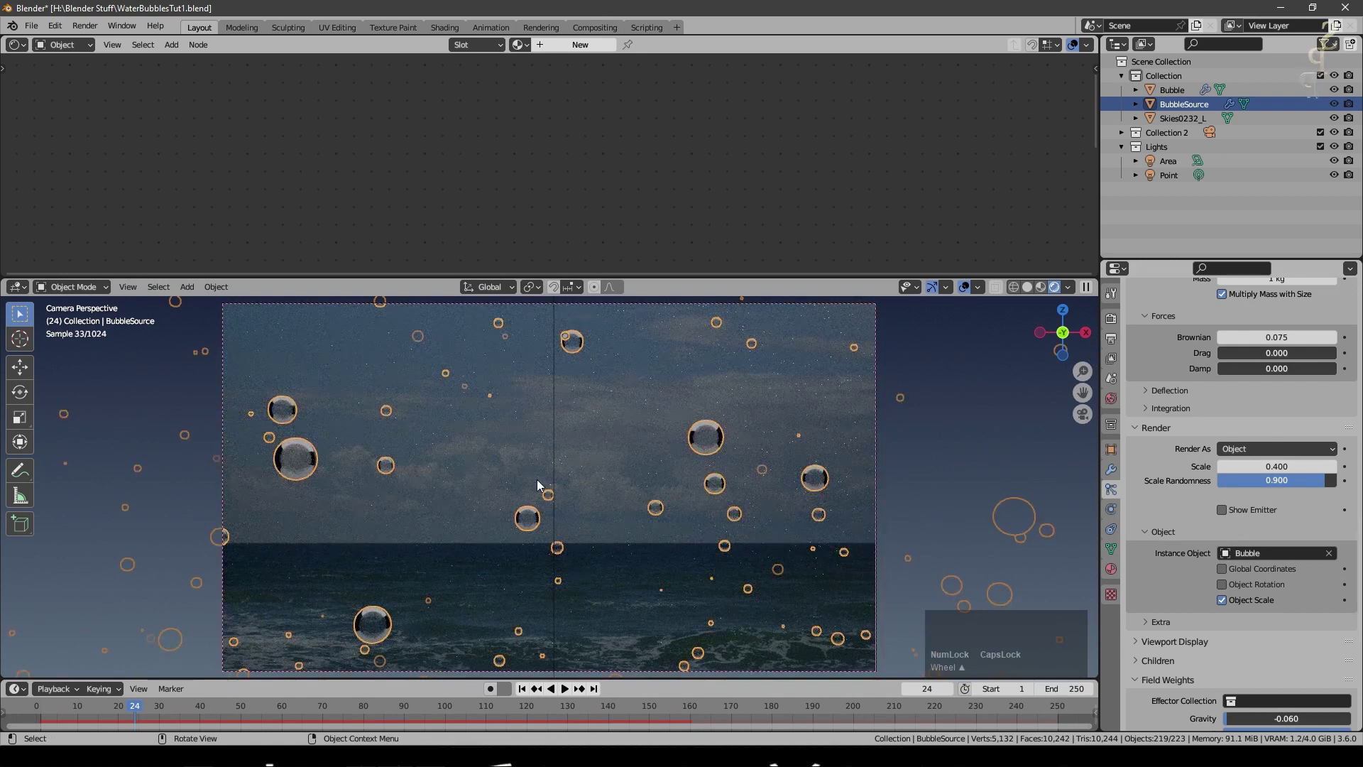
Step: Disable the Skies0232_L sky plane in renders and save WaterBubblesTut1
{"action": "left_click", "coordinate": [978, 287]}
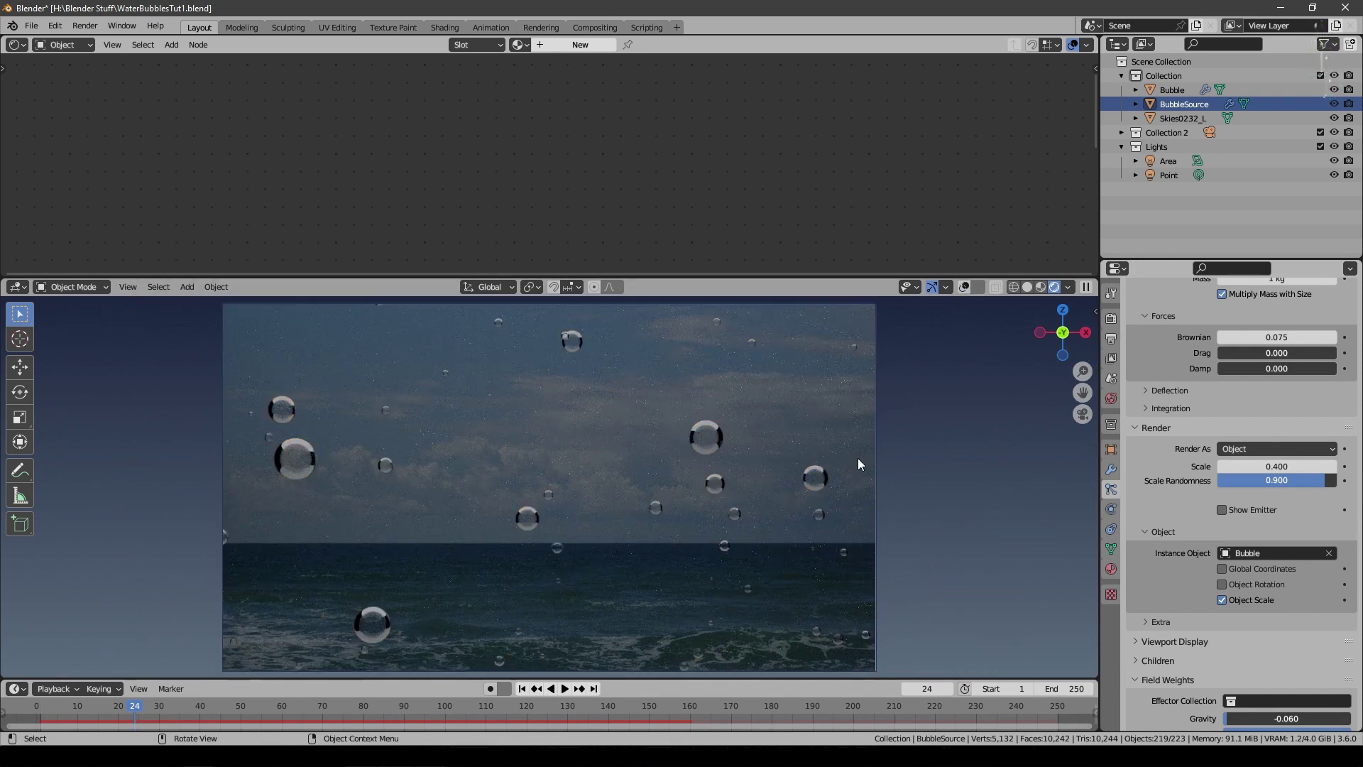
{"action": "left_click", "coordinate": [1187, 122]}
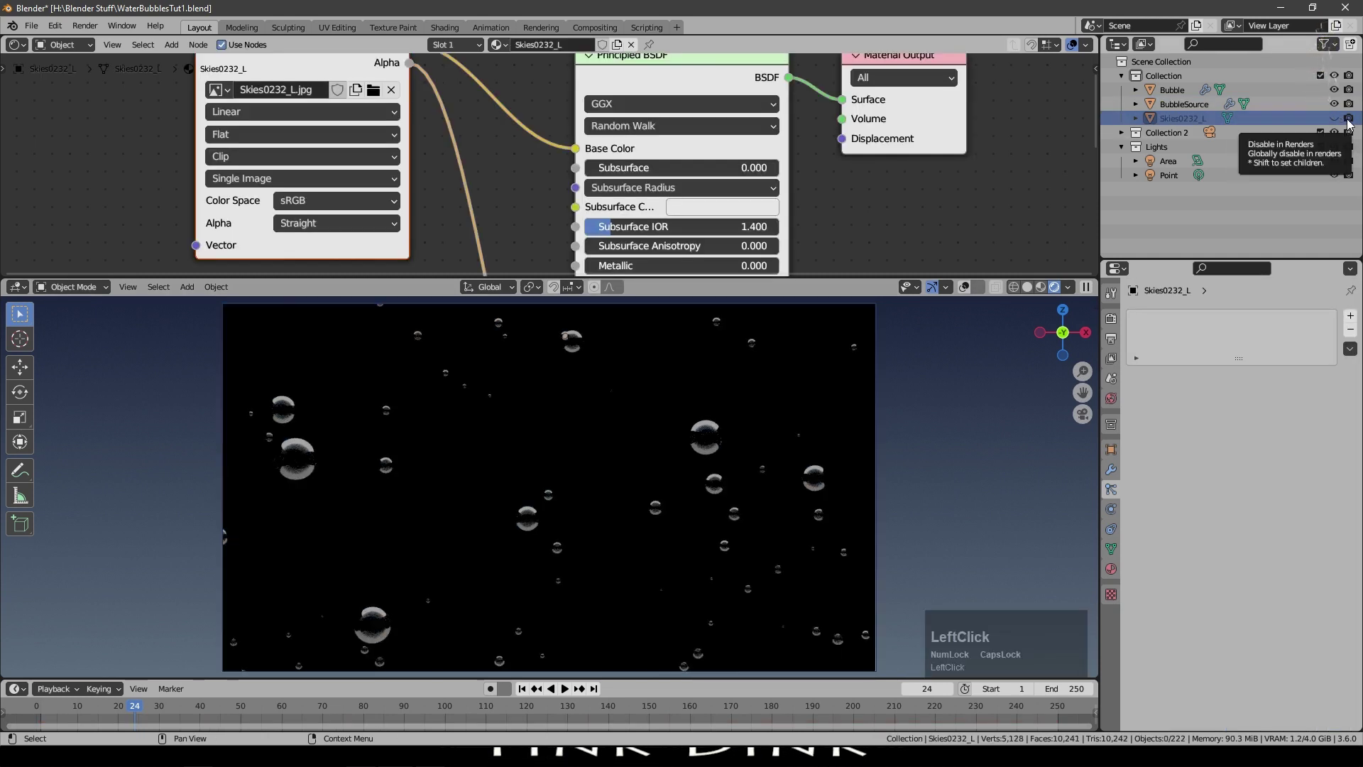
{"action": "left_click", "coordinate": [1357, 121]}
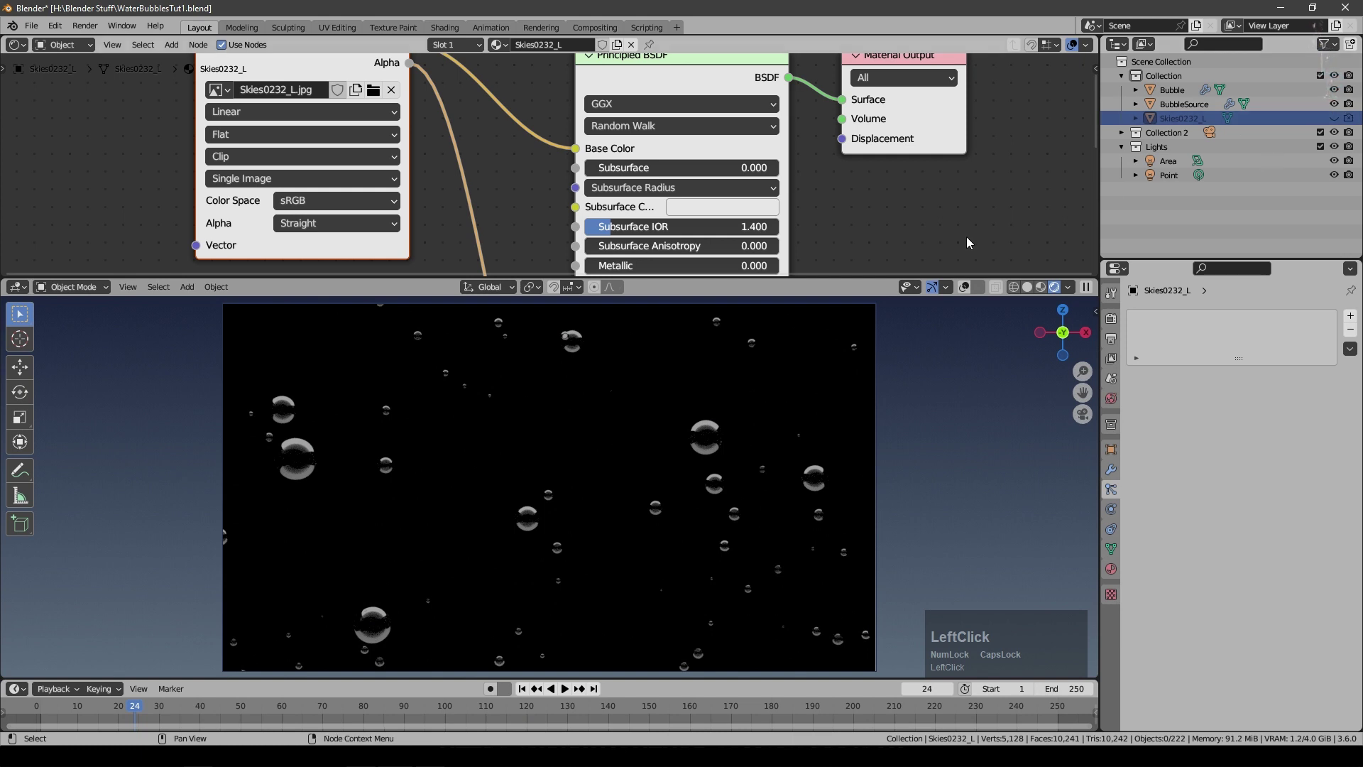
{"action": "left_click", "coordinate": [1192, 108]}
{"action": "scroll", "scroll_direction": "down", "scroll_amount": 3}
{"action": "left_click", "coordinate": [1295, 544]}
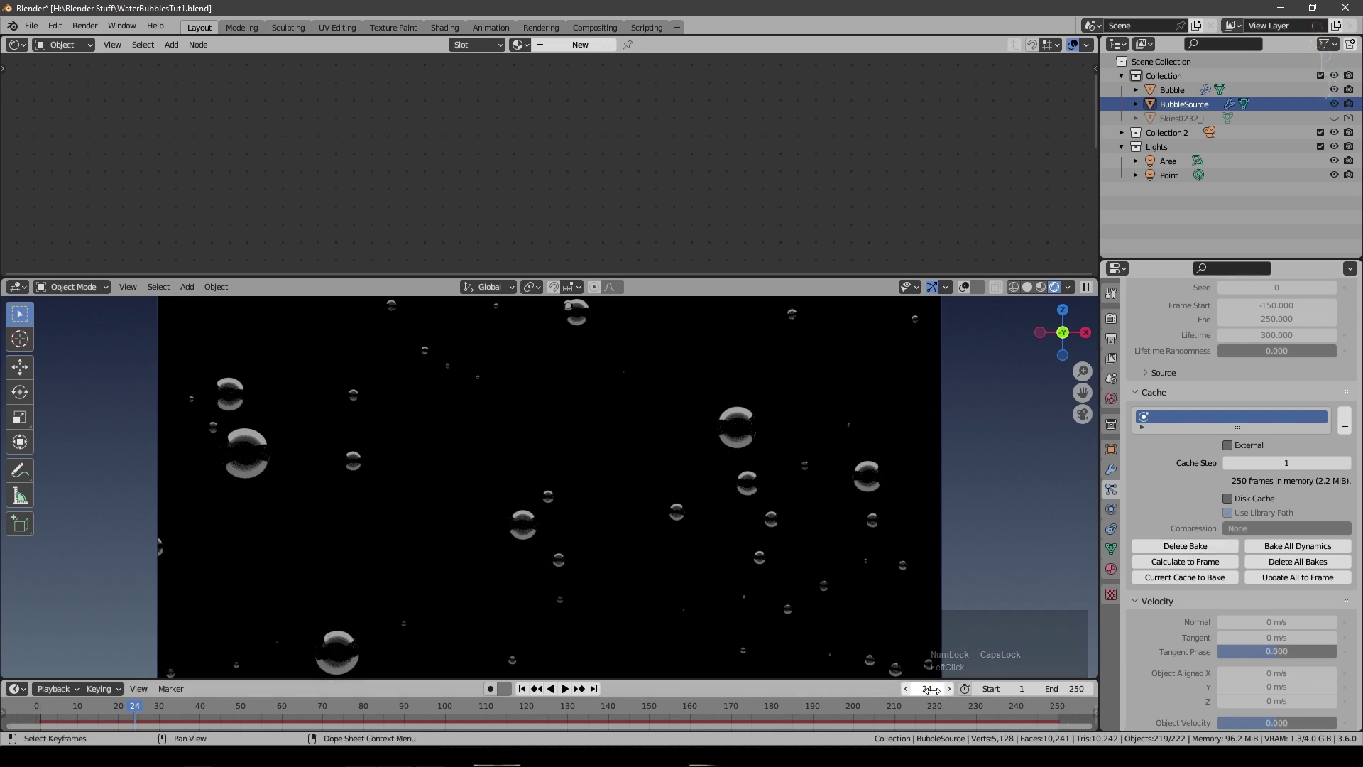
{"action": "key", "text": "ctrl+s"}
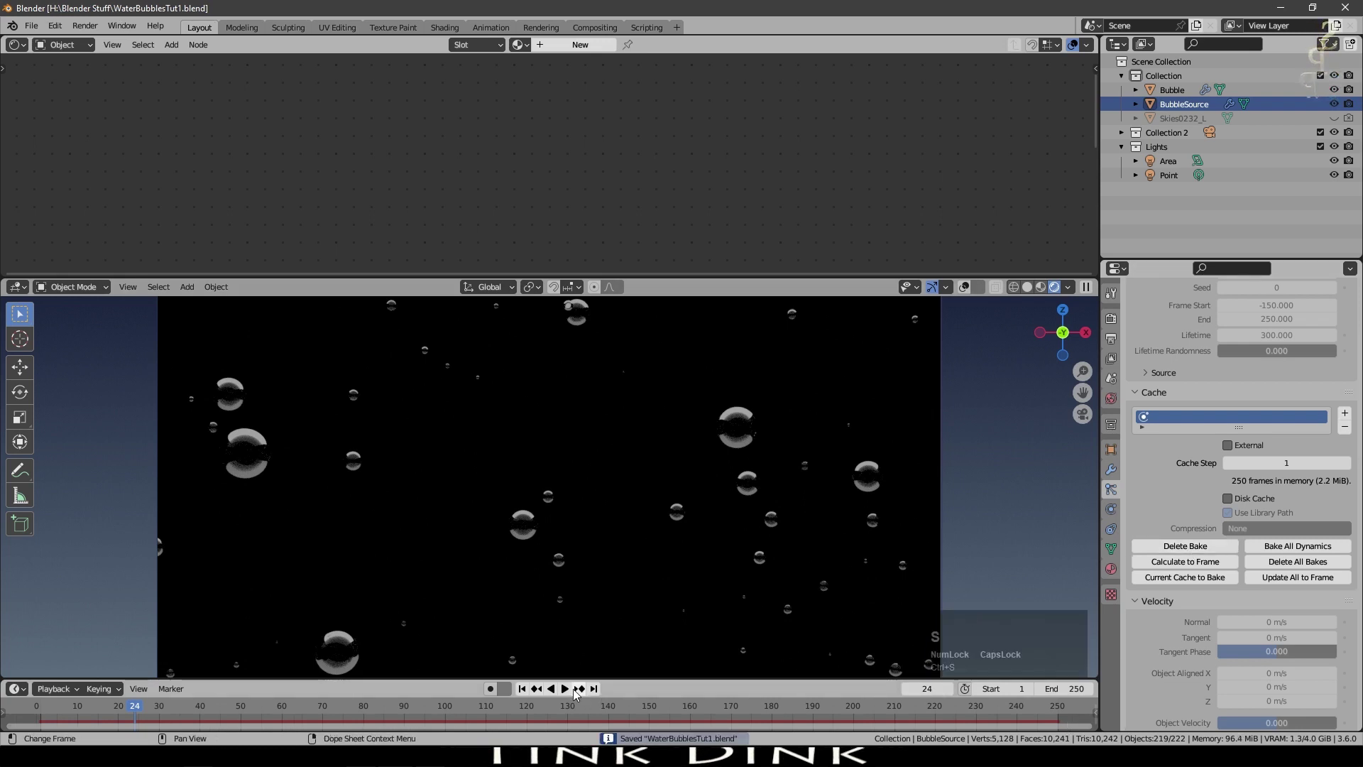
Step: Play back the cached 250-frame bubble animation, then return to frame 1
{"action": "left_click", "coordinate": [572, 690]}
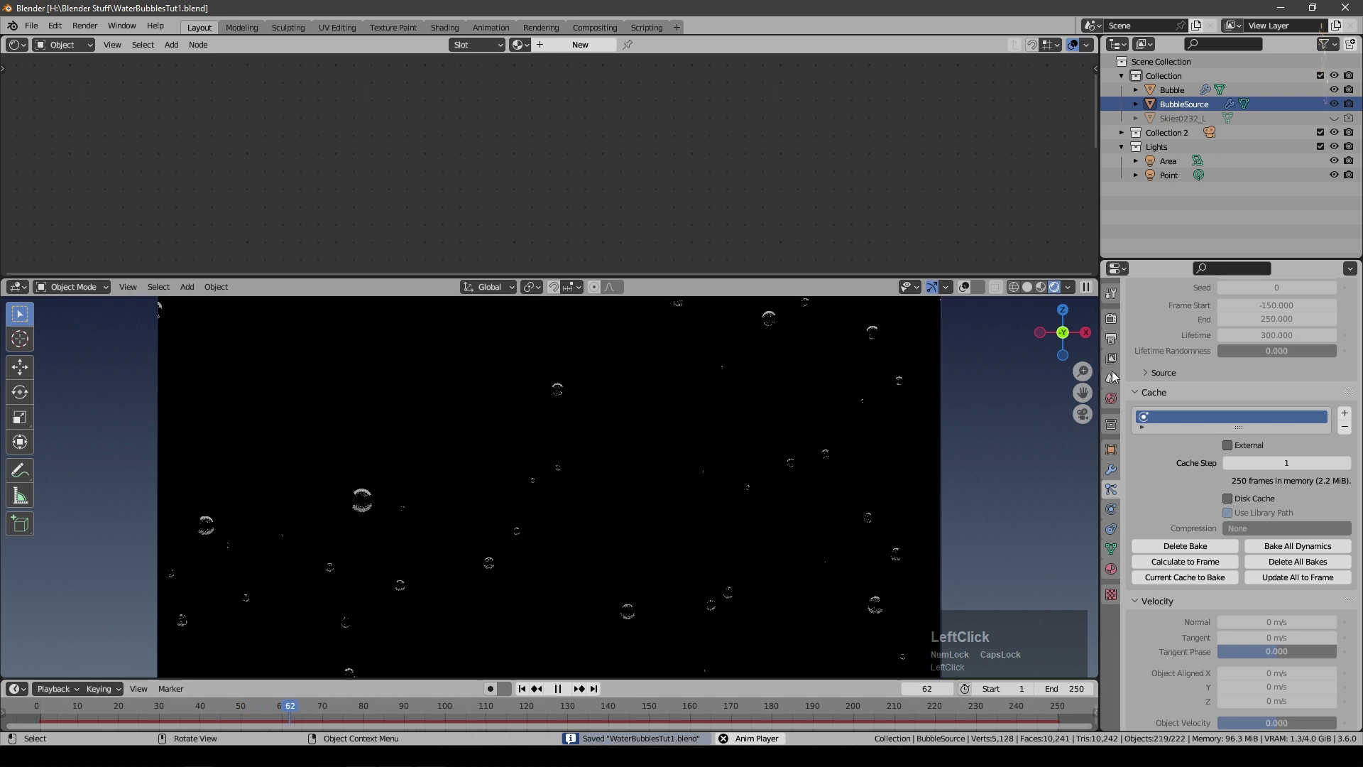
{"action": "left_click", "coordinate": [568, 689]}
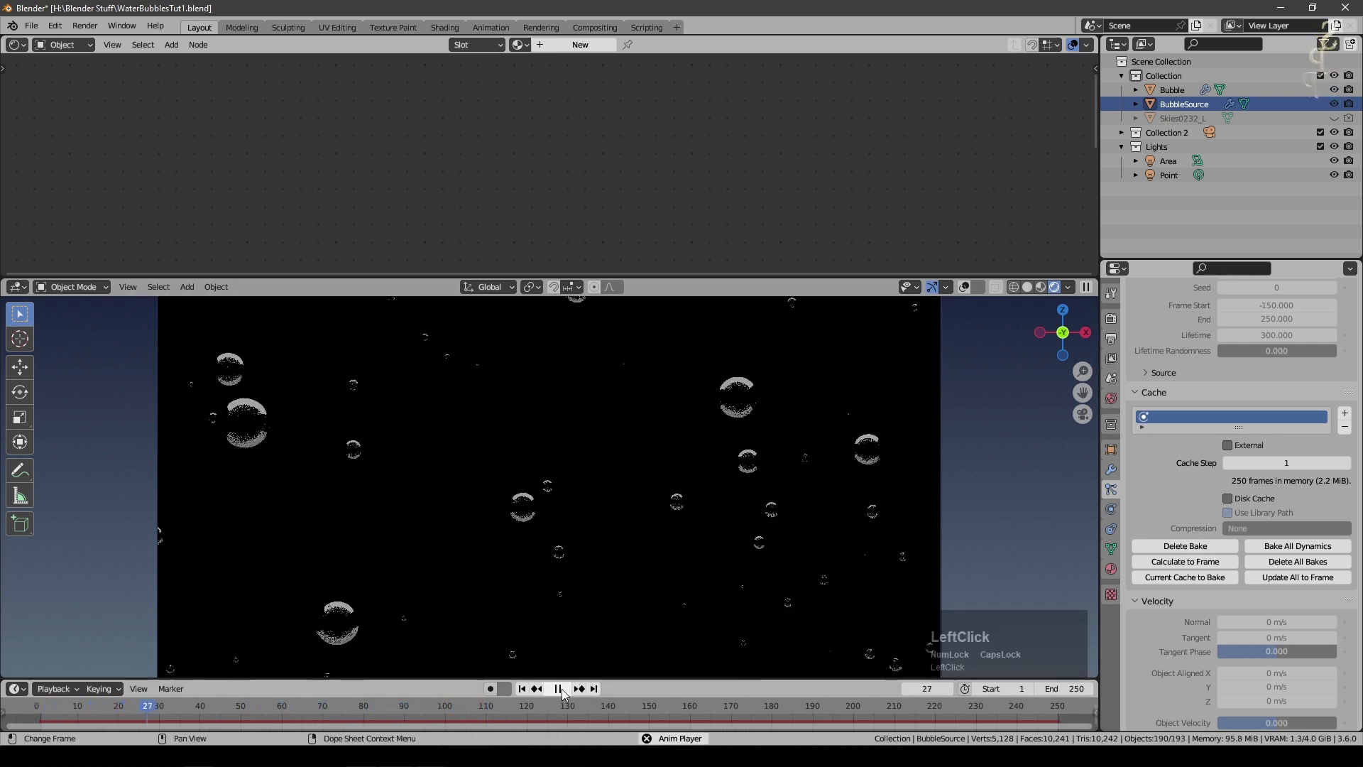
{"action": "left_click", "coordinate": [567, 690]}
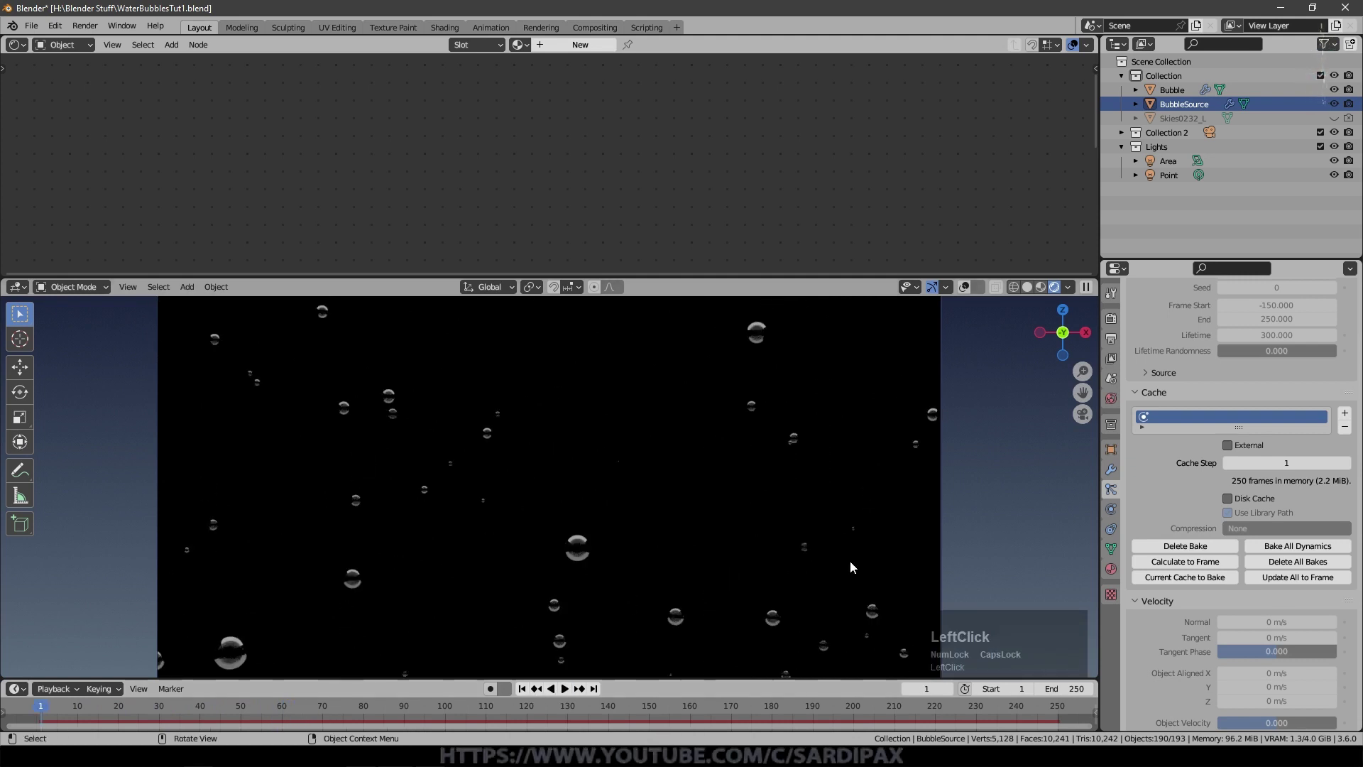
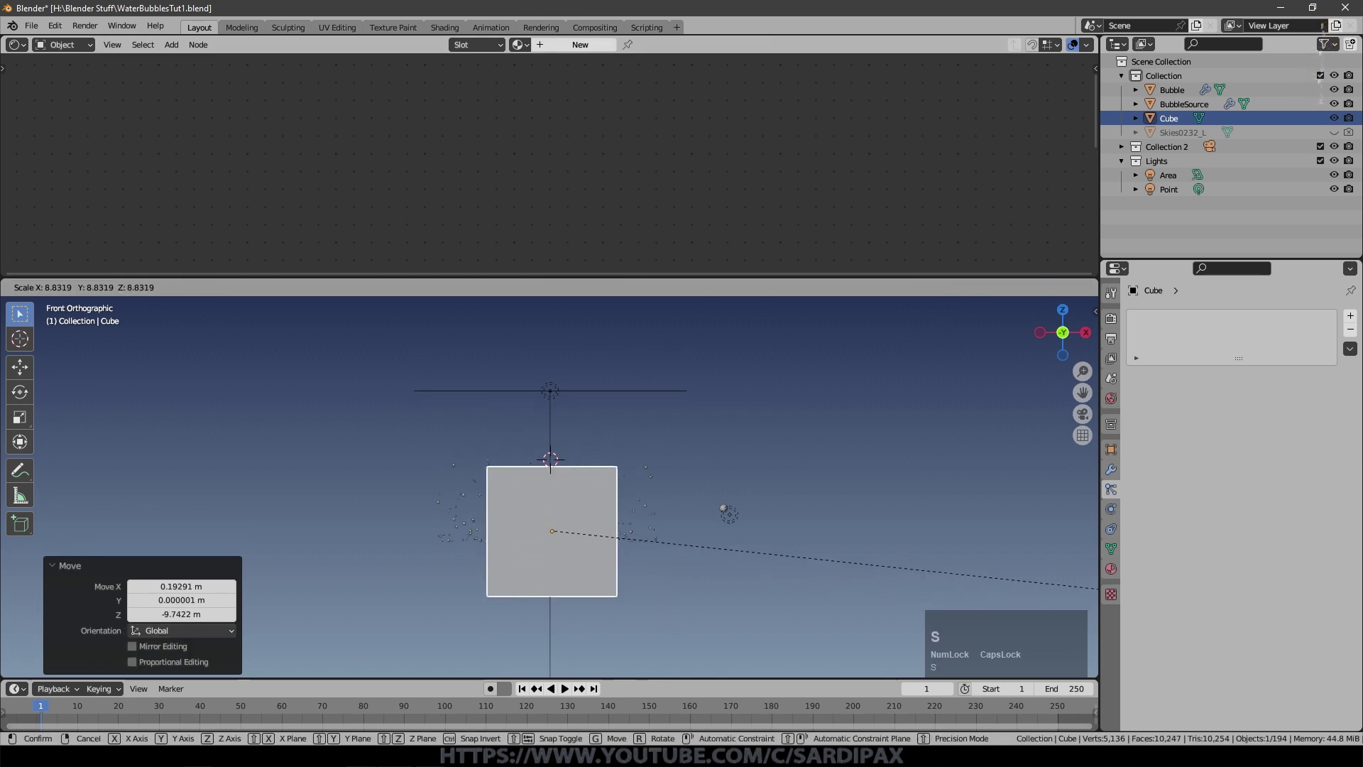
Step: Scale, flatten and position the new cube to enclose the camera's view of the bubbles
{"action": "key", "text": "shift+z"}
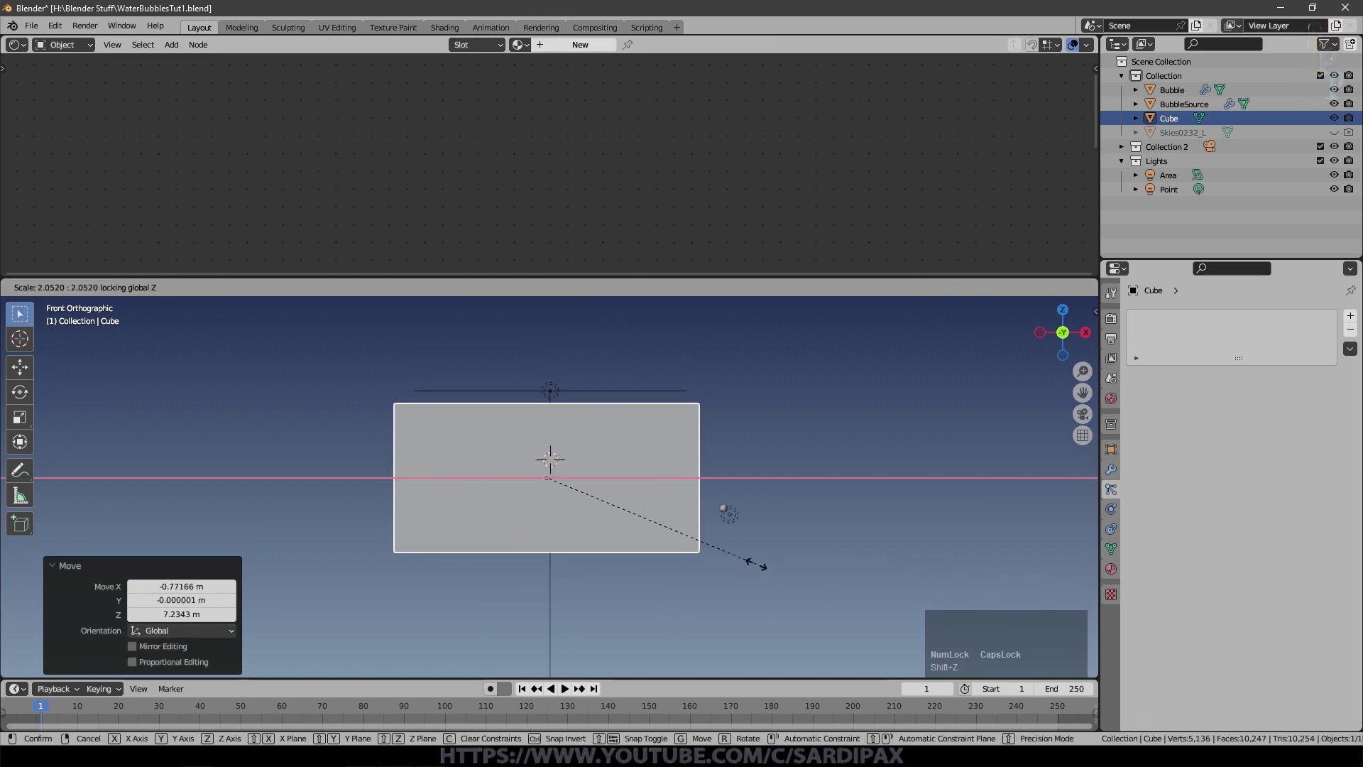
{"action": "left_click", "coordinate": [763, 567]}
{"action": "key", "text": "g"}
{"action": "left_click", "coordinate": [686, 587]}
{"action": "scroll", "scroll_direction": "up", "scroll_amount": 3}
{"action": "key", "text": "s"}
{"action": "left_click", "coordinate": [717, 514]}
{"action": "key", "text": "g"}
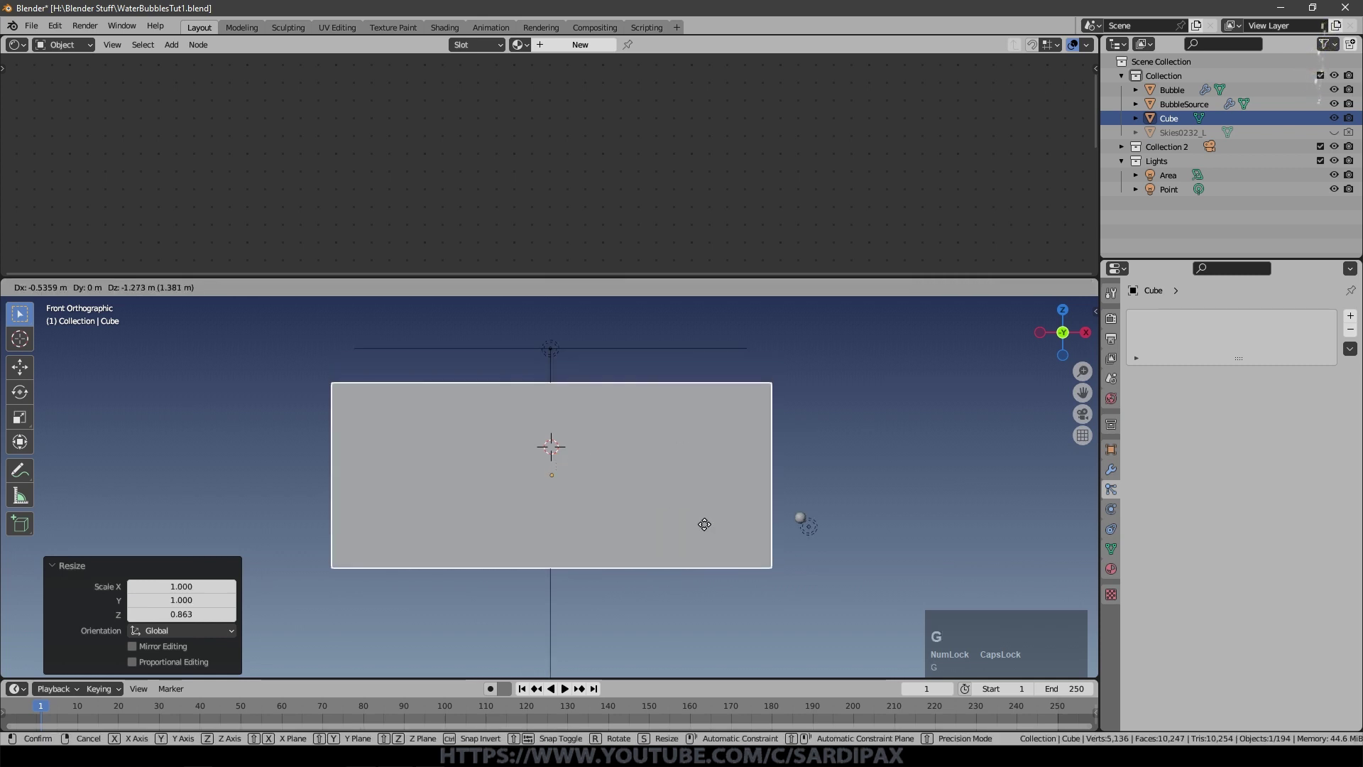
{"action": "left_click", "coordinate": [550, 352]}
Step: Orbit to check the box in 3D and enter edit mode on it
{"action": "middle_click", "coordinate": [1138, 149]}
{"action": "left_click", "coordinate": [1123, 149]}
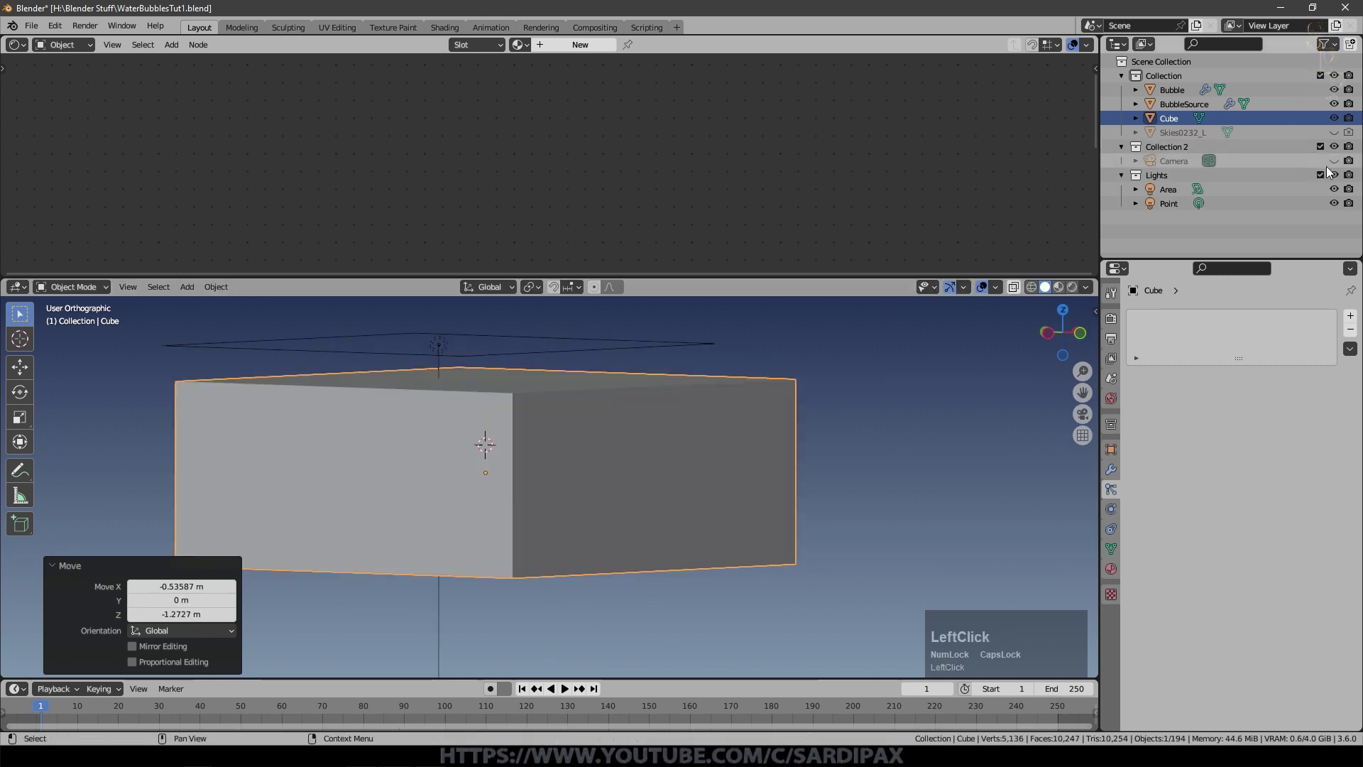
{"action": "middle_click", "coordinate": [669, 501]}
{"action": "scroll", "scroll_direction": "down", "scroll_amount": 3}
{"action": "key", "text": "Tab"}
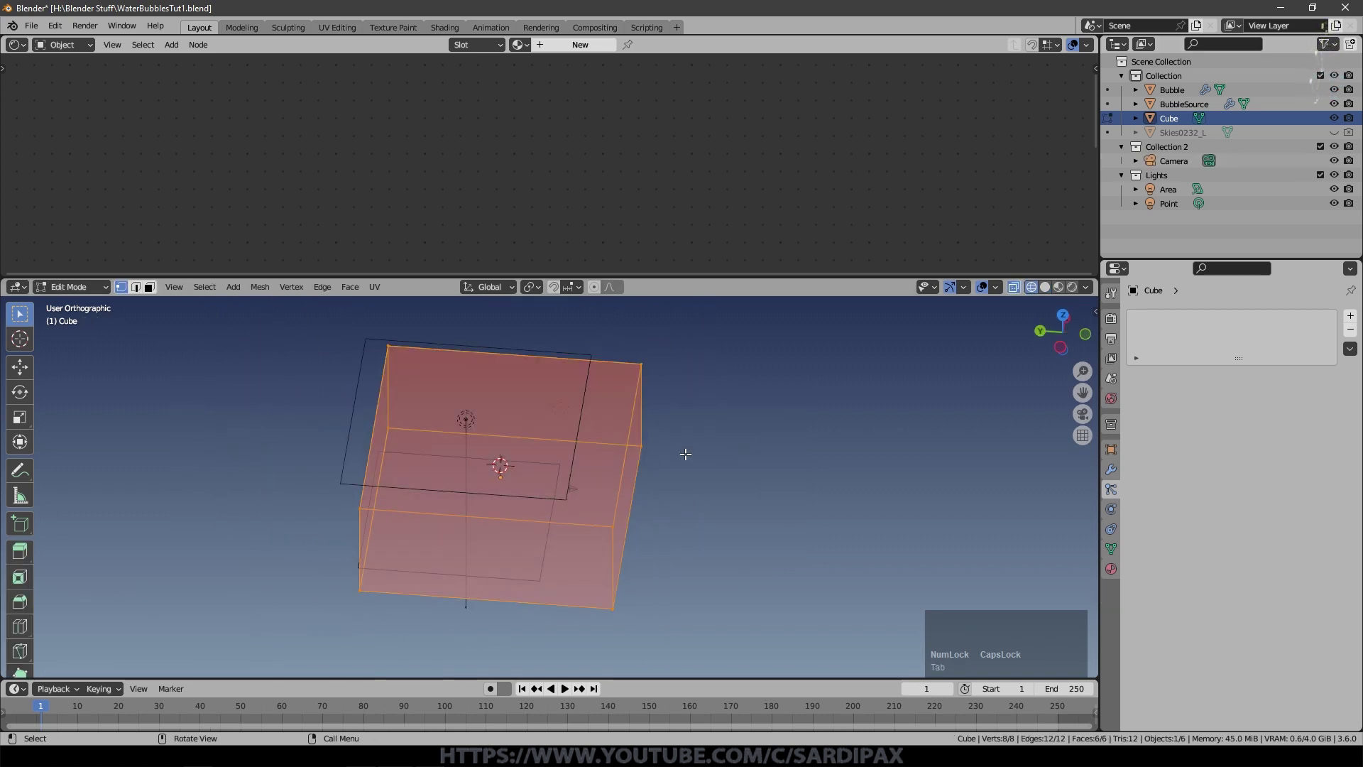
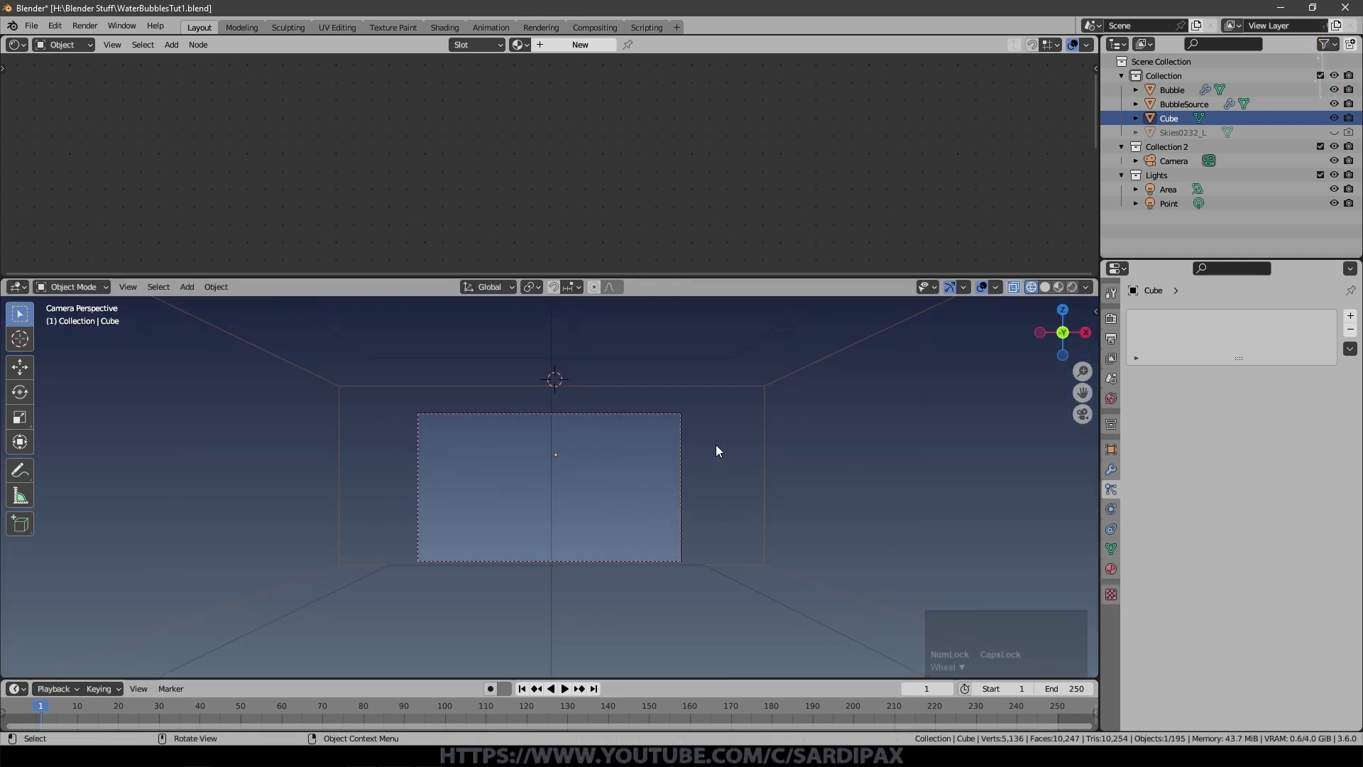
Step: Rename the Cube object to Fog and preview it through the camera in rendered shading
{"action": "double_click", "coordinate": [1178, 123]}
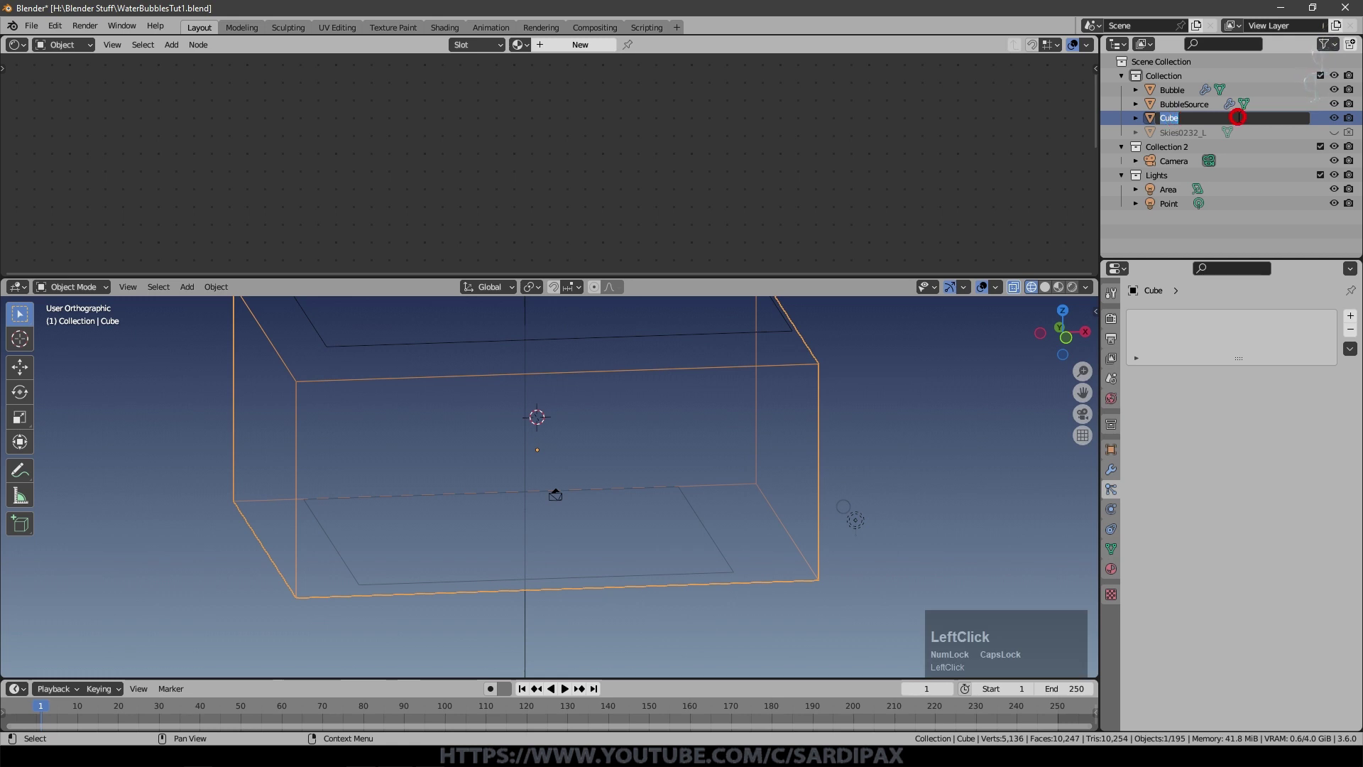
{"action": "key", "text": "shift+f"}
{"action": "scroll", "scroll_direction": "down", "scroll_amount": 3}
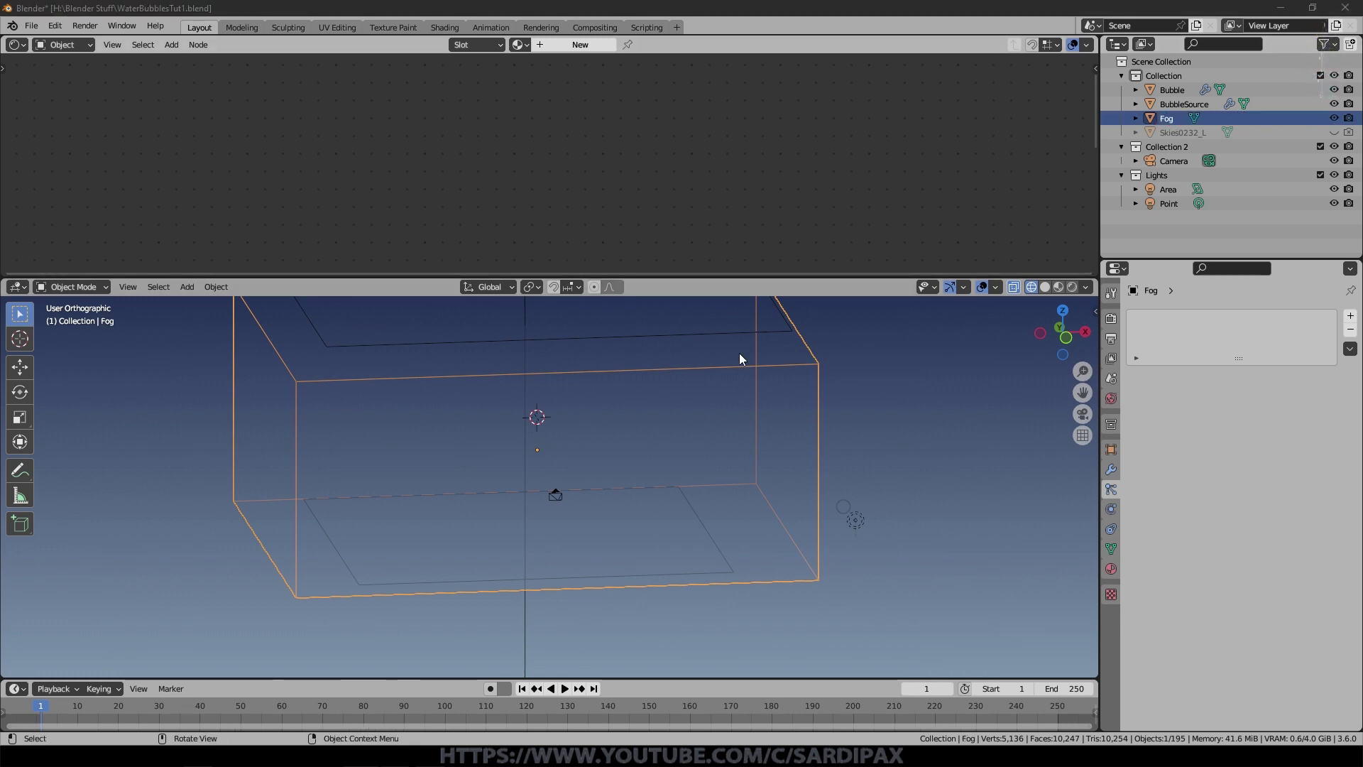
{"action": "key", "text": "KP_0"}
{"action": "left_click", "coordinate": [647, 315]}
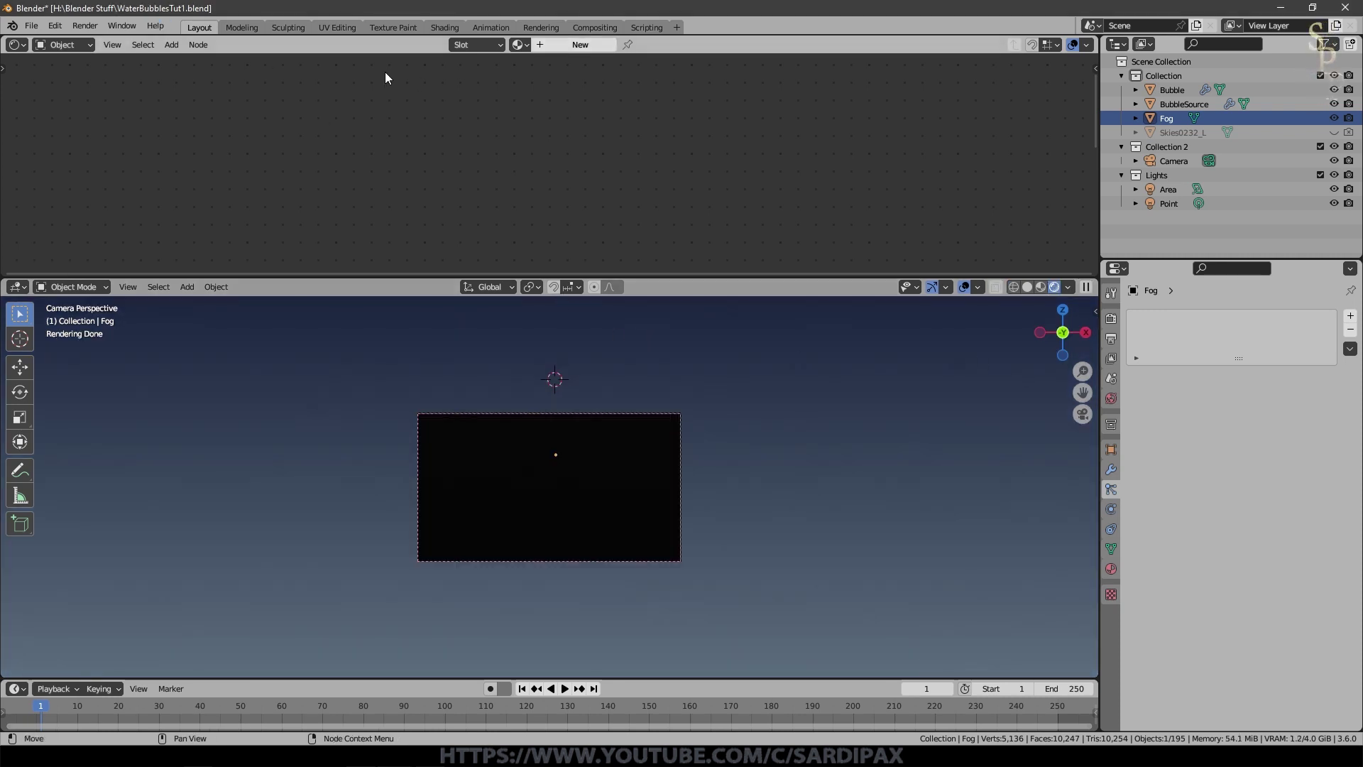
Step: Create a new material named Fog and delete its default Principled BSDF node
{"action": "left_click", "coordinate": [601, 51]}
{"action": "left_click", "coordinate": [599, 120]}
{"action": "key", "text": "shift+f"}
{"action": "key", "text": "o"}
{"action": "type", "text": "og"}
{"action": "key", "text": "Return"}
{"action": "left_click", "coordinate": [528, 79]}
{"action": "key", "text": "Delete"}
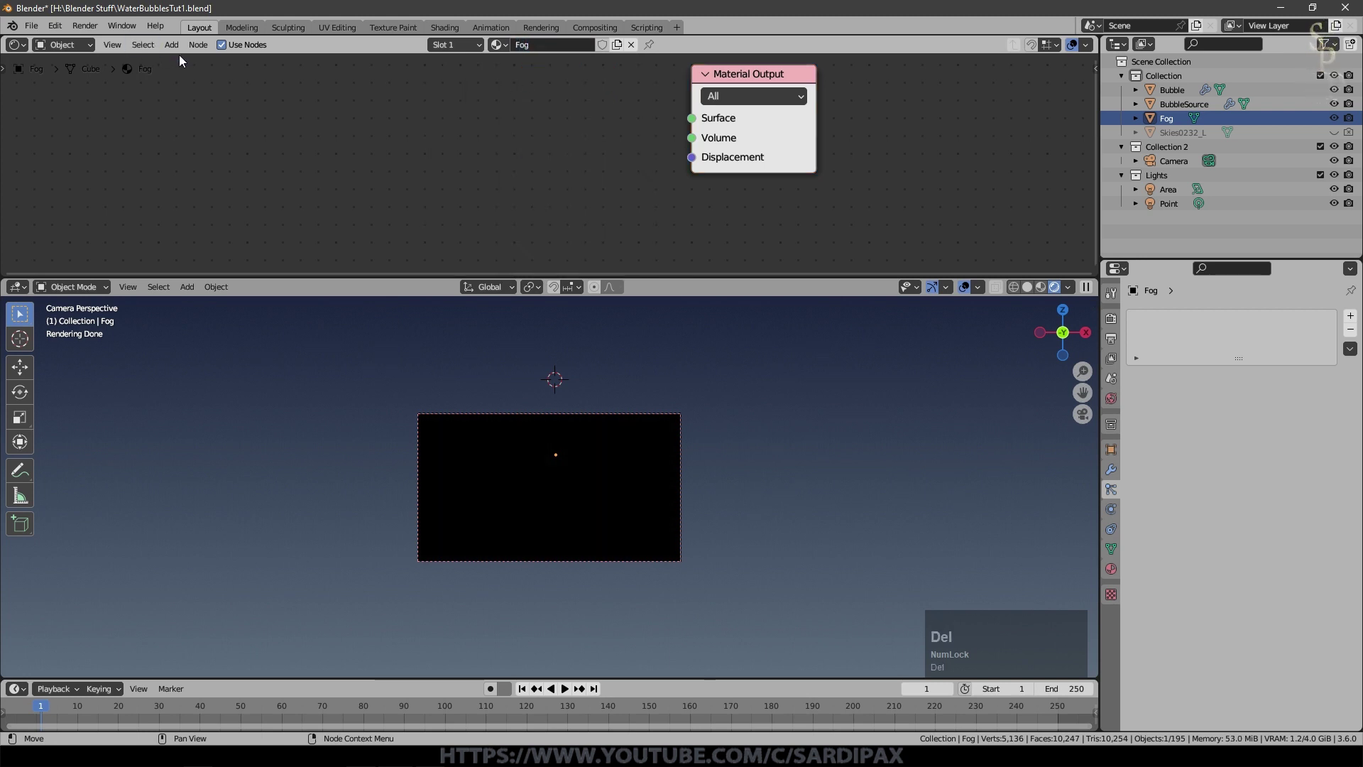
Step: Add a Principled Volume node with density 0.010, pale blue colour and anisotropy 0.755
{"action": "left_click", "coordinate": [174, 52]}
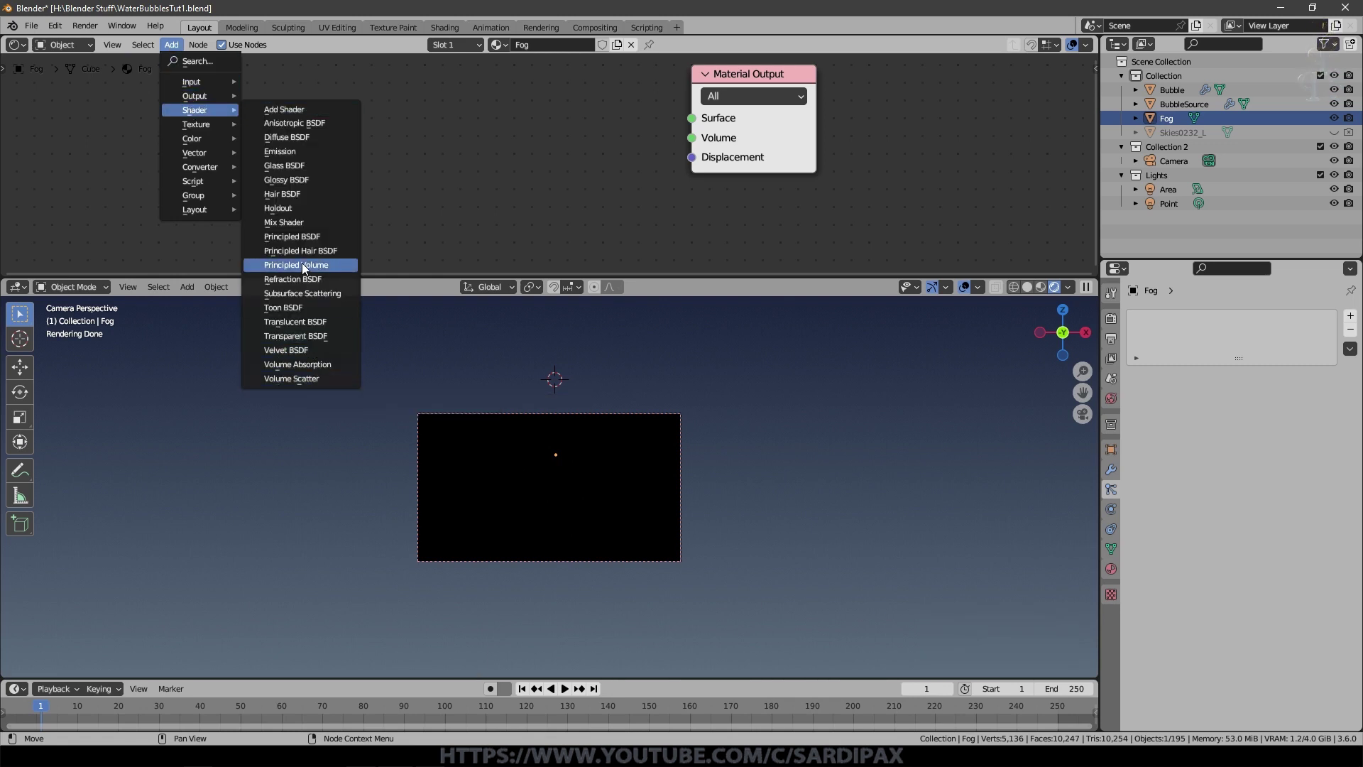
{"action": "left_click", "coordinate": [308, 266]}
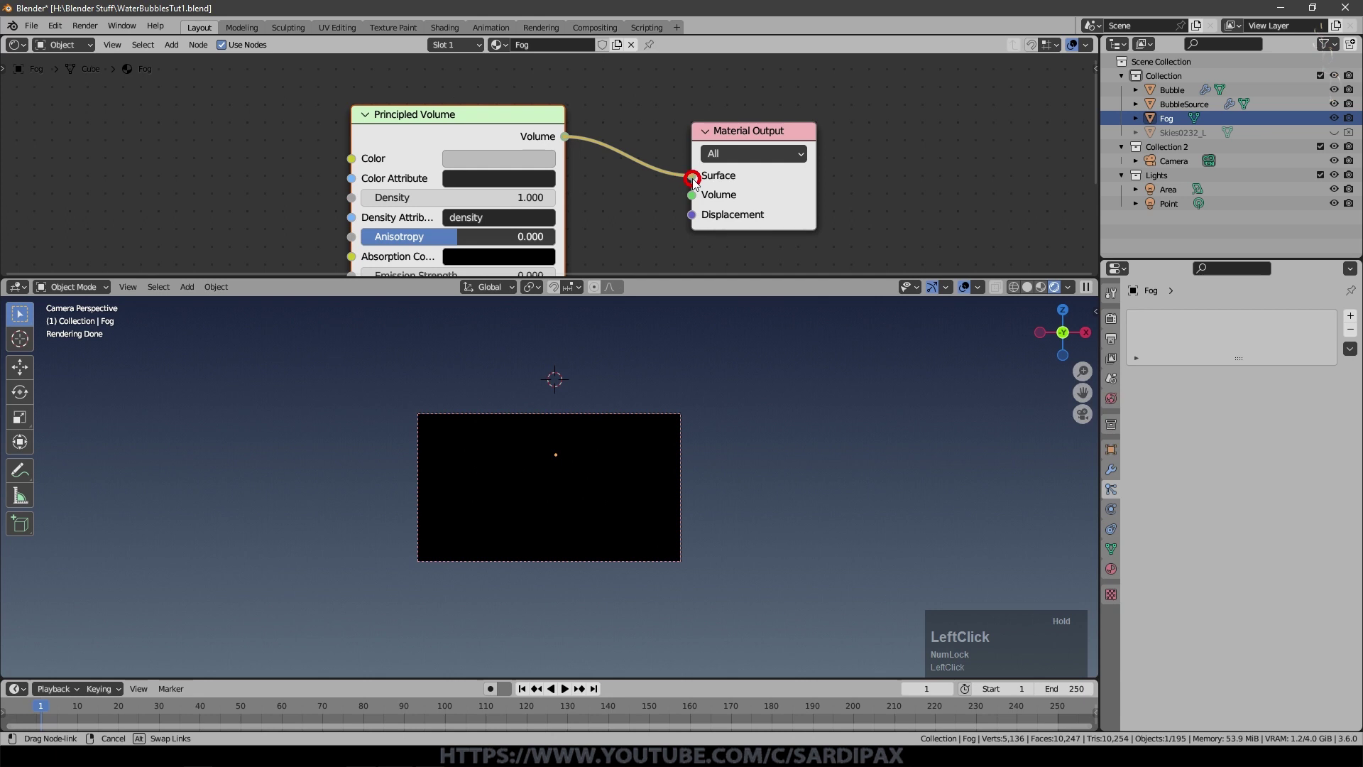
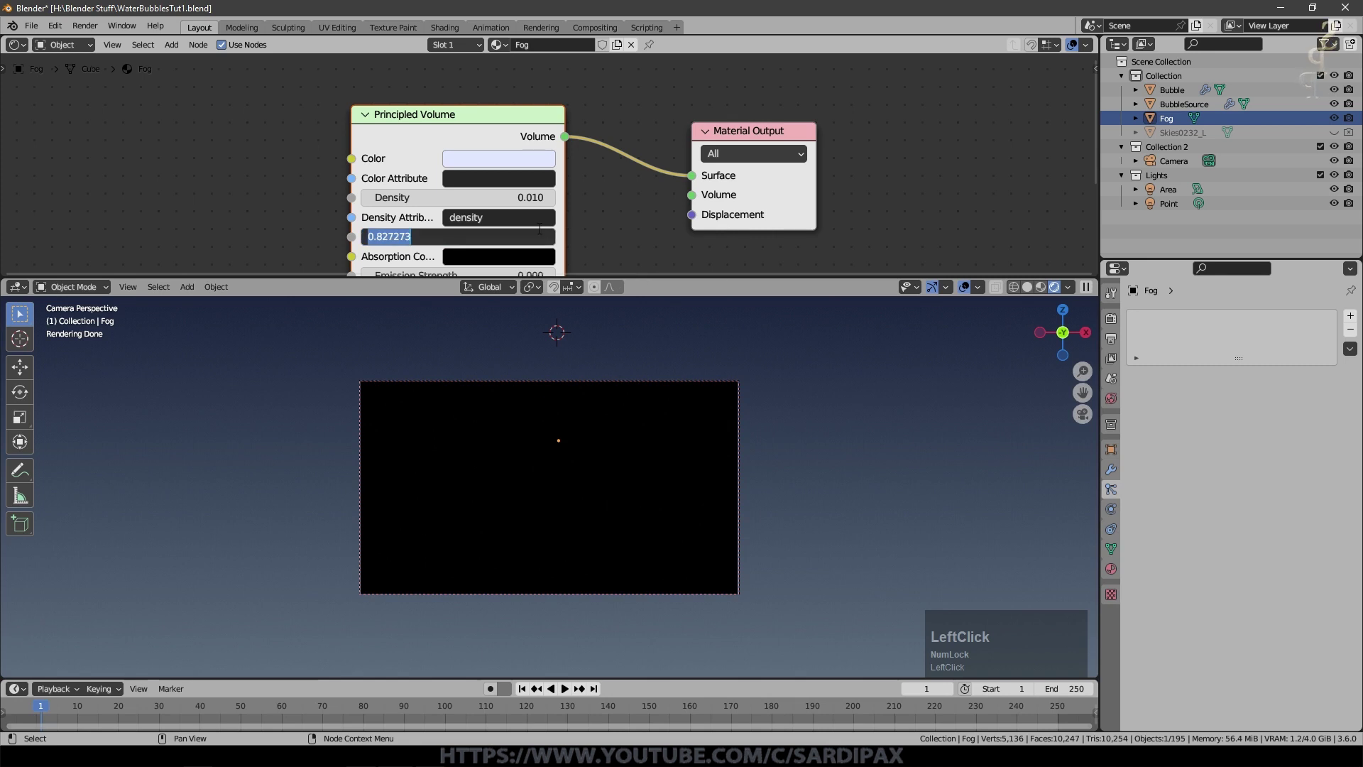
{"action": "key", "text": "KP_5"}
{"action": "key", "text": "KP_Enter"}
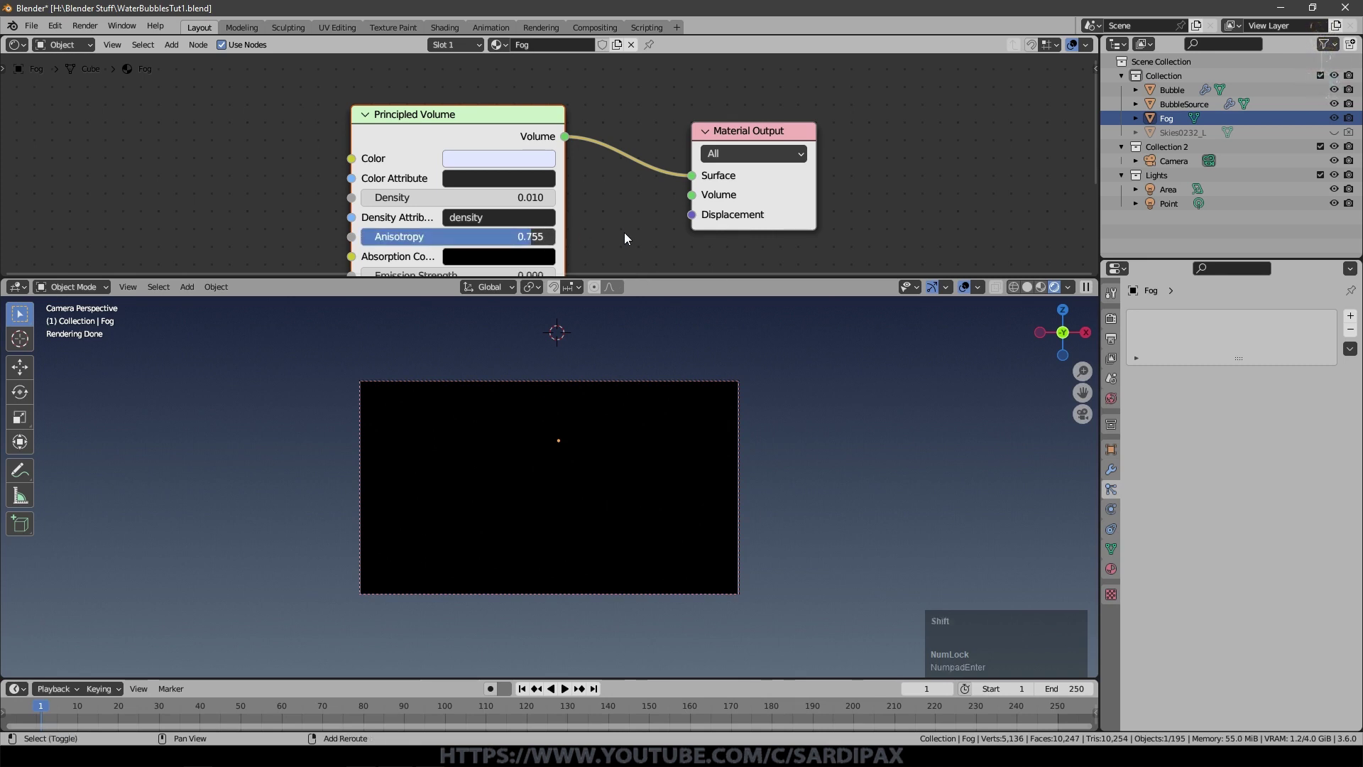
Step: Link the Principled Volume to the Material Output's Volume socket and set anisotropy 0.700
{"action": "left_click", "coordinate": [698, 173]}
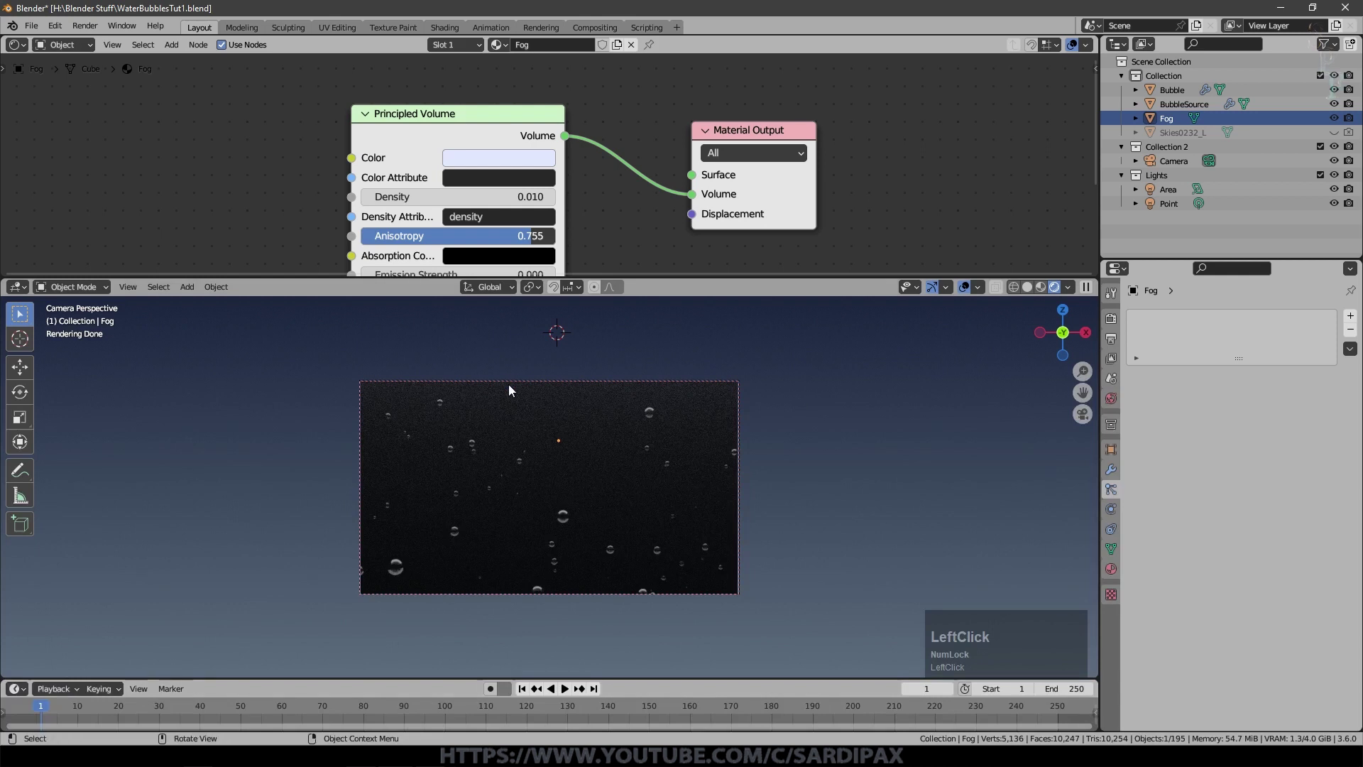
{"action": "scroll", "scroll_direction": "up", "scroll_amount": 3}
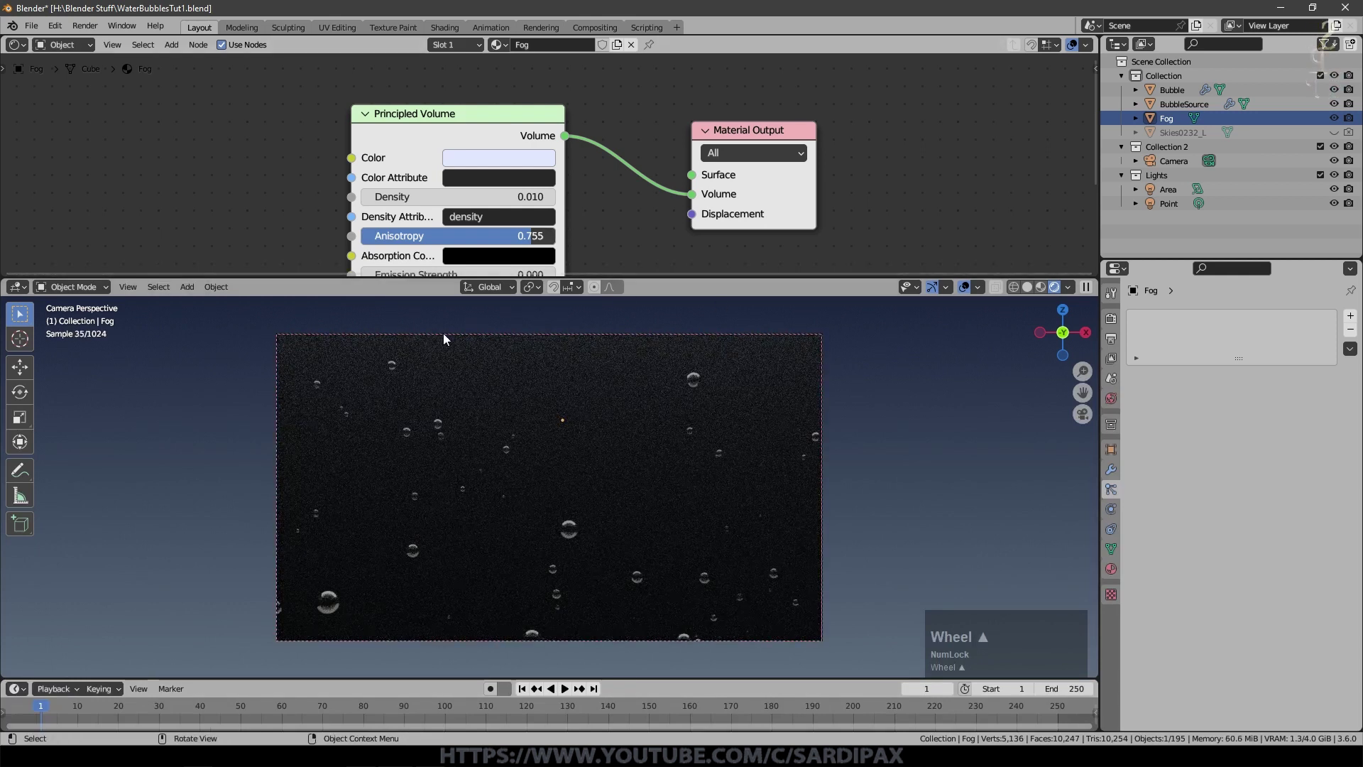
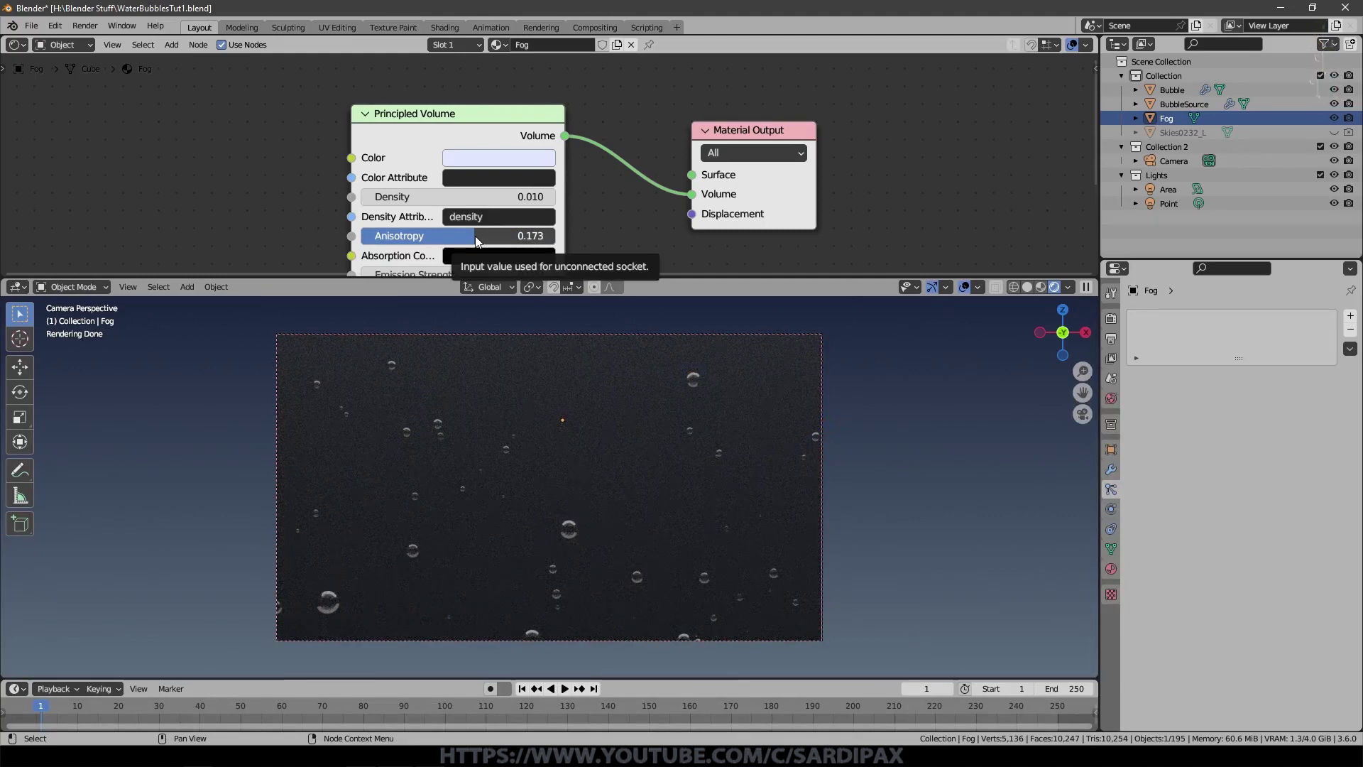
{"action": "left_click", "coordinate": [483, 237]}
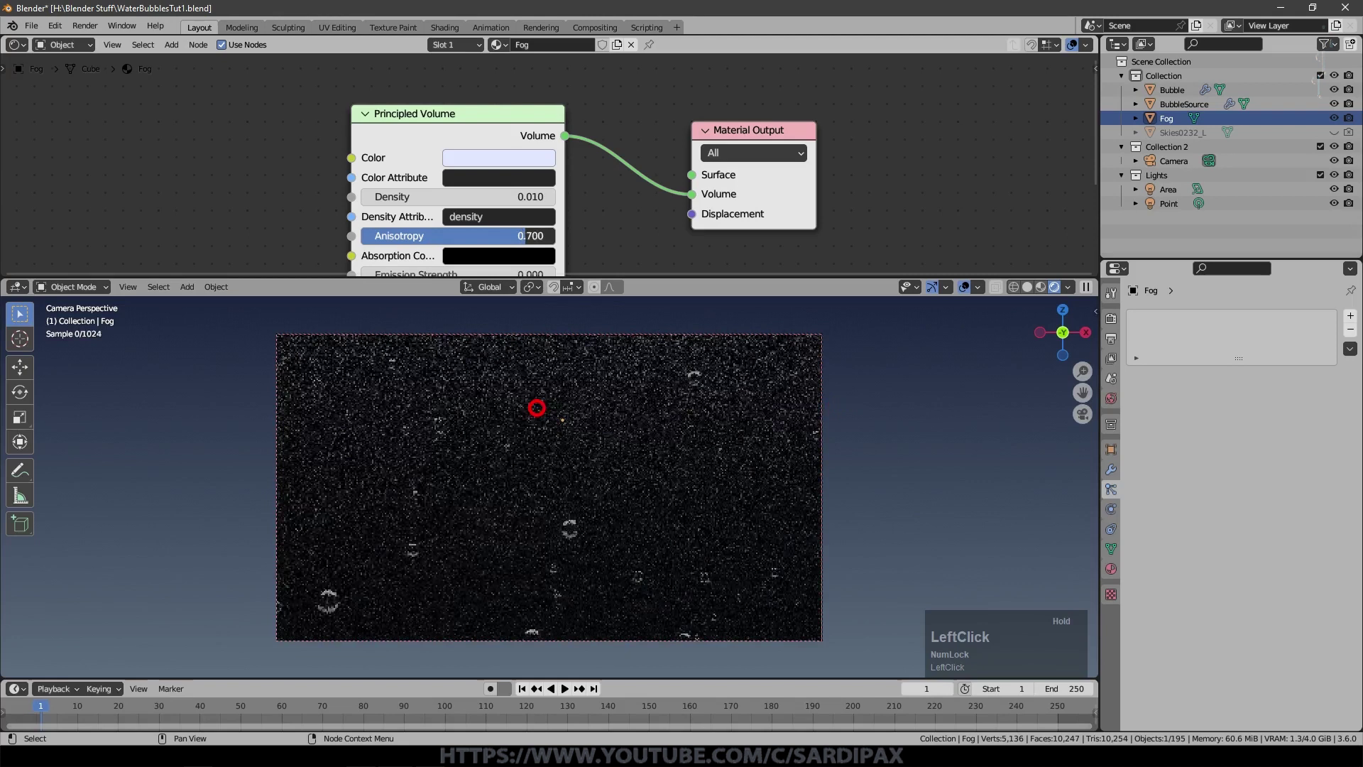
{"action": "scroll", "scroll_direction": "down", "scroll_amount": 3}
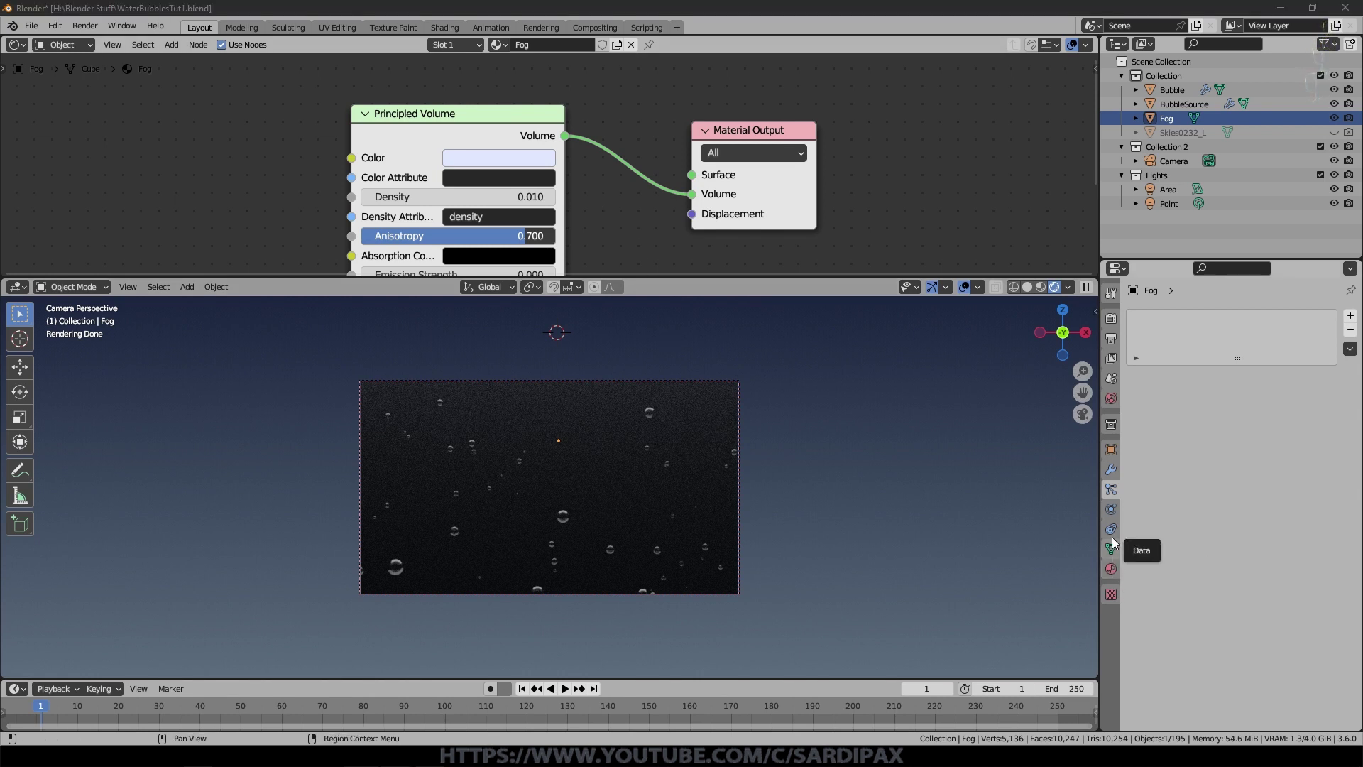
Step: Rename the Area light to MainLamp
{"action": "left_click", "coordinate": [1175, 190]}
{"action": "type", "text": "ain"}
{"action": "key", "text": "shift+l"}
{"action": "type", "text": "amp"}
{"action": "left_click", "coordinate": [1290, 345]}
Step: Make MainLamp a Spot light with a pale blue colour and Blend 0
{"action": "left_click", "coordinate": [1289, 383]}
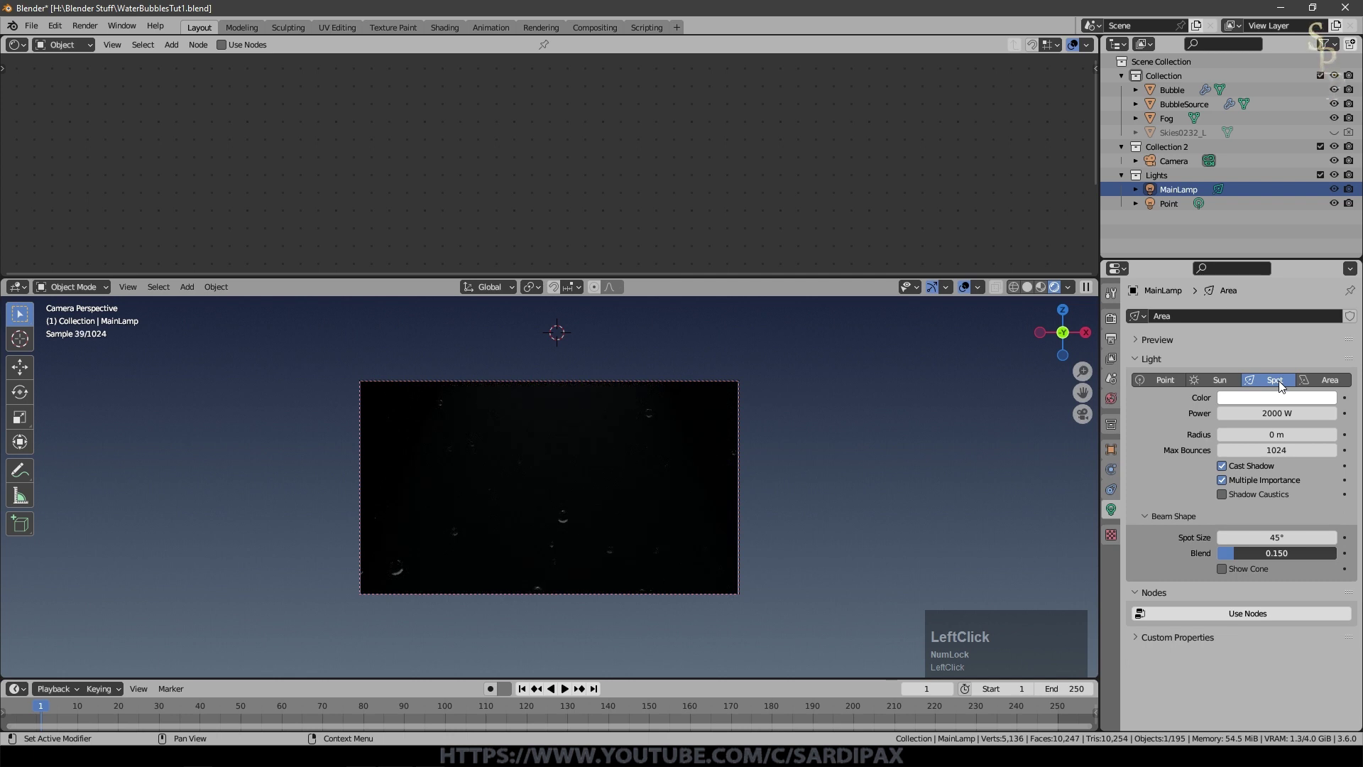
{"action": "left_click", "coordinate": [1296, 405]}
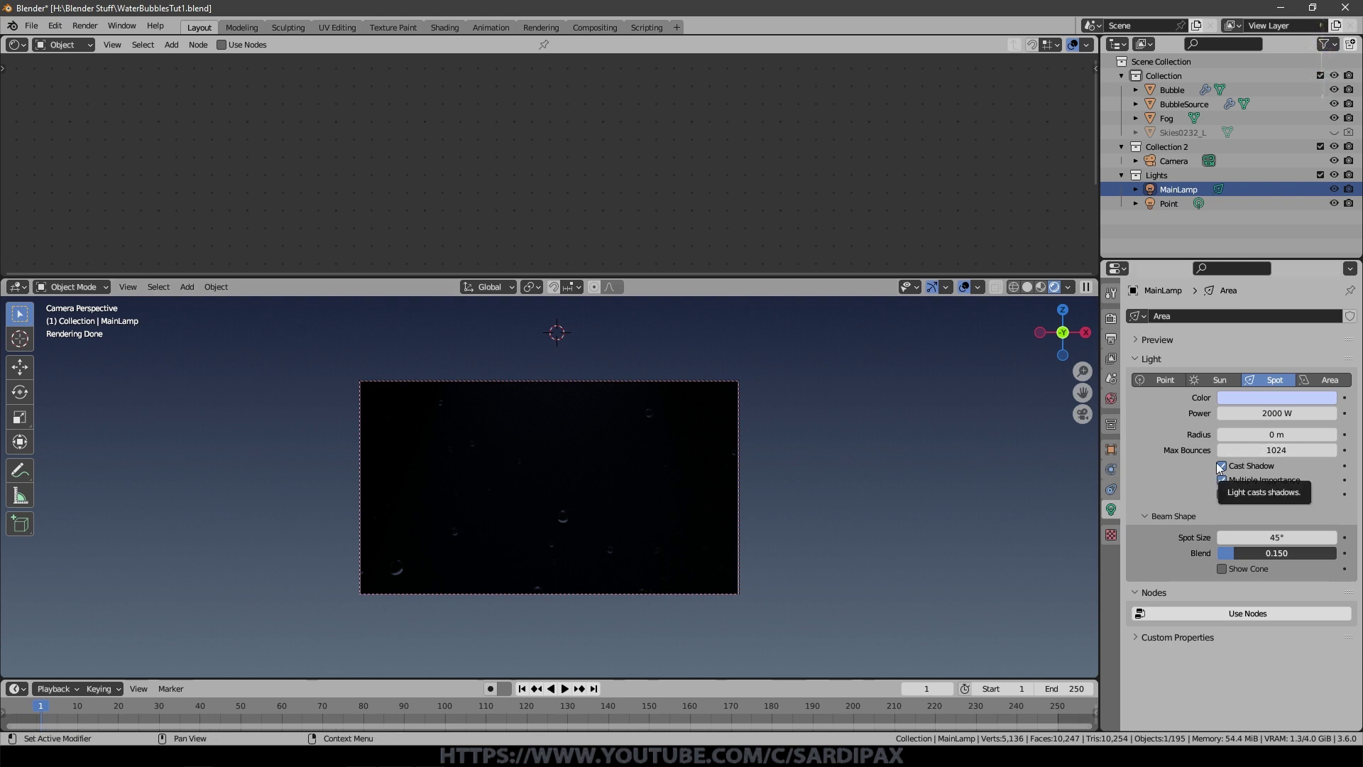
{"action": "left_click", "coordinate": [1235, 556]}
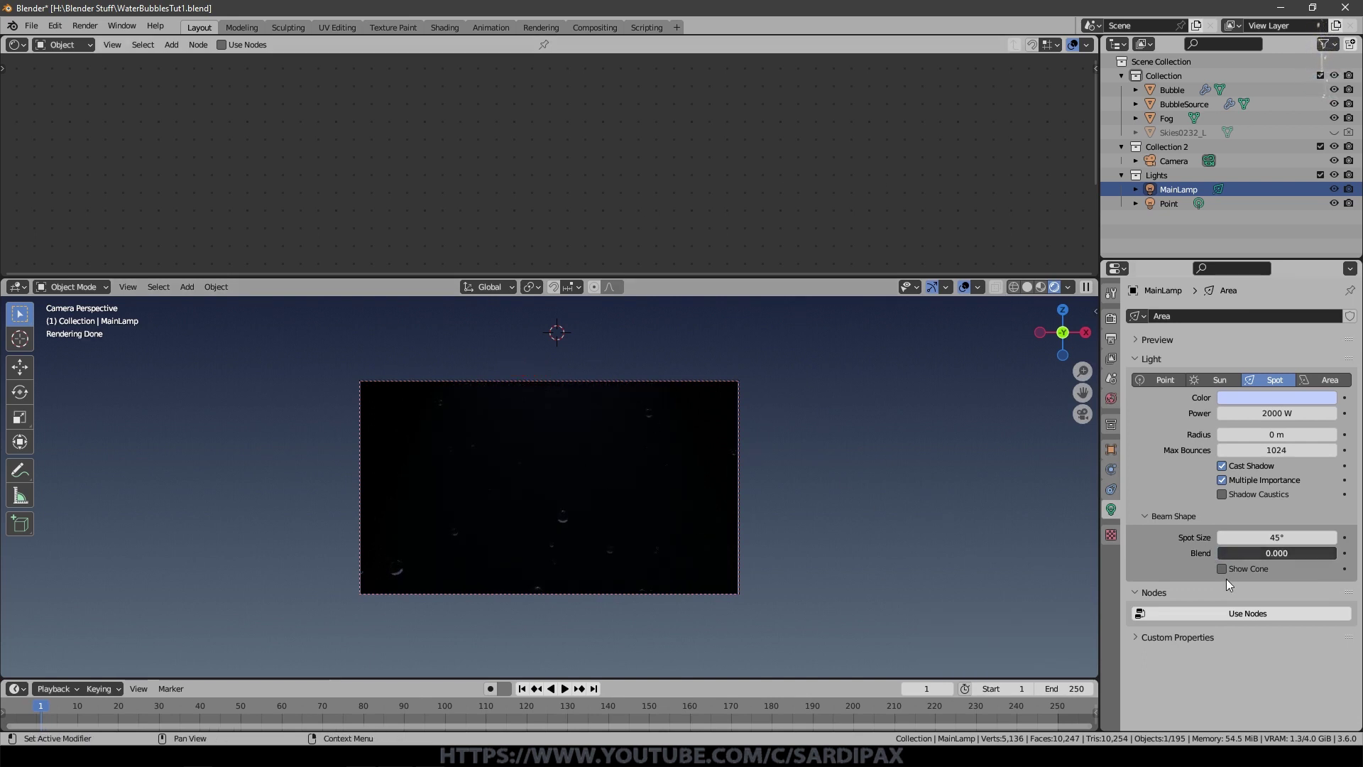
Step: Show the spot cone, raise MainLamp and set its power to 750000 W with 64.9° spot size
{"action": "left_click", "coordinate": [1227, 574]}
{"action": "middle_click", "coordinate": [649, 412]}
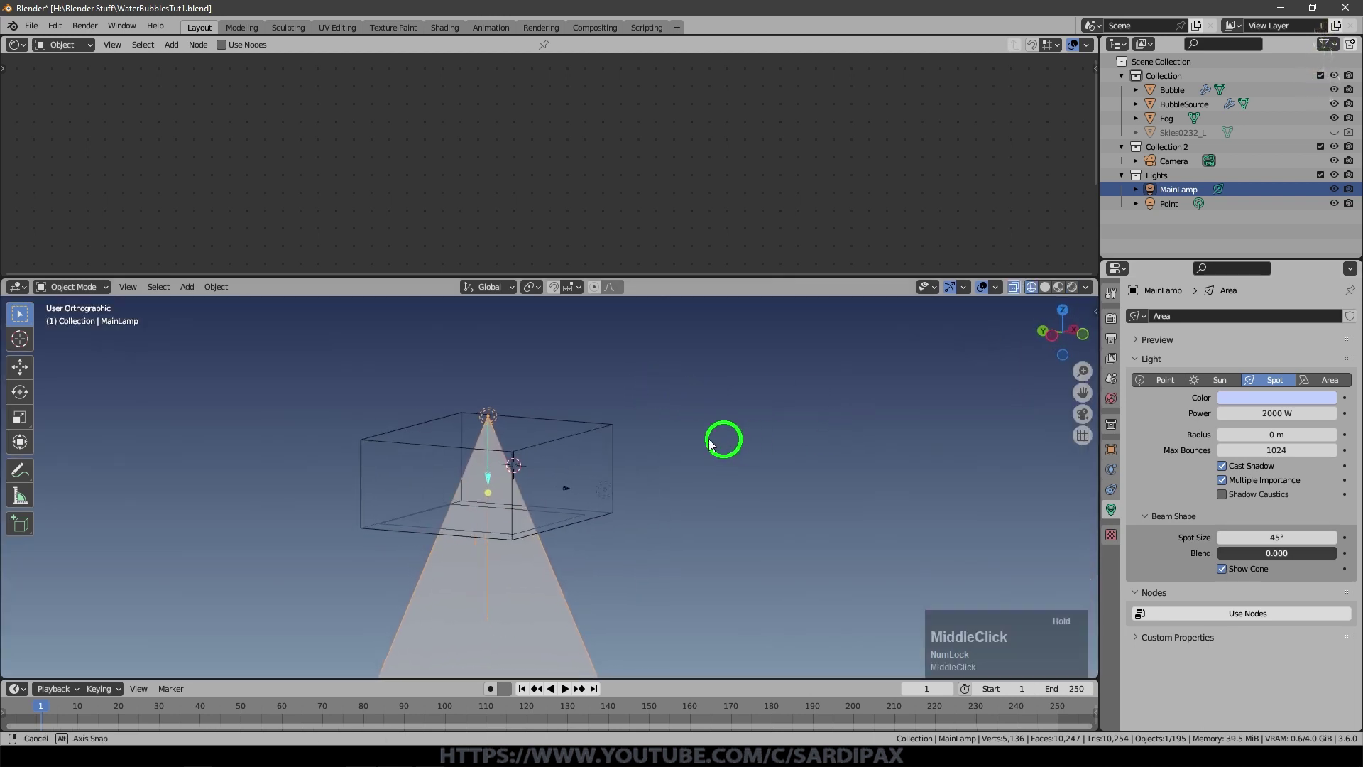
{"action": "scroll", "scroll_direction": "up", "scroll_amount": 3}
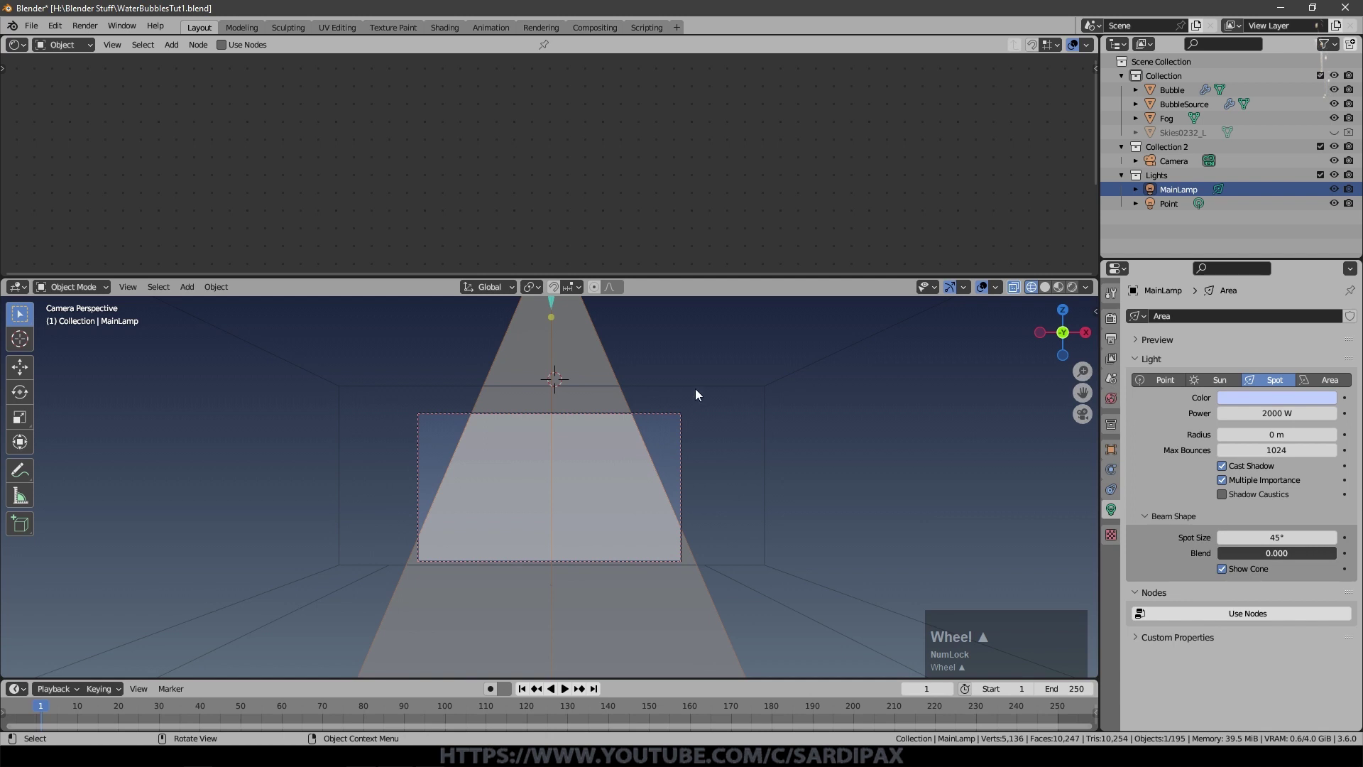
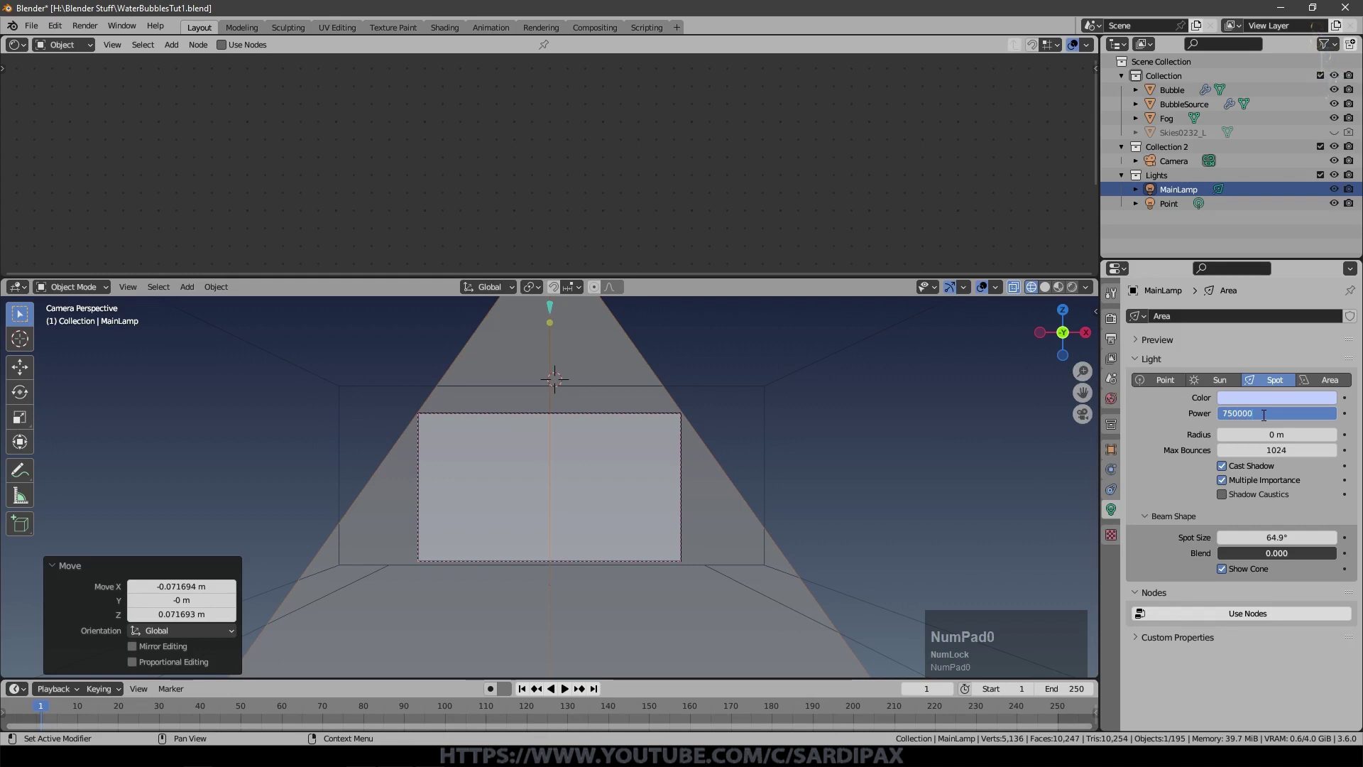
{"action": "key", "text": "KP_Enter"}
Step: Preview the glowing fog in rendered shading, then return to solid shading
{"action": "left_click", "coordinate": [1077, 287]}
{"action": "scroll", "scroll_direction": "up", "scroll_amount": 3}
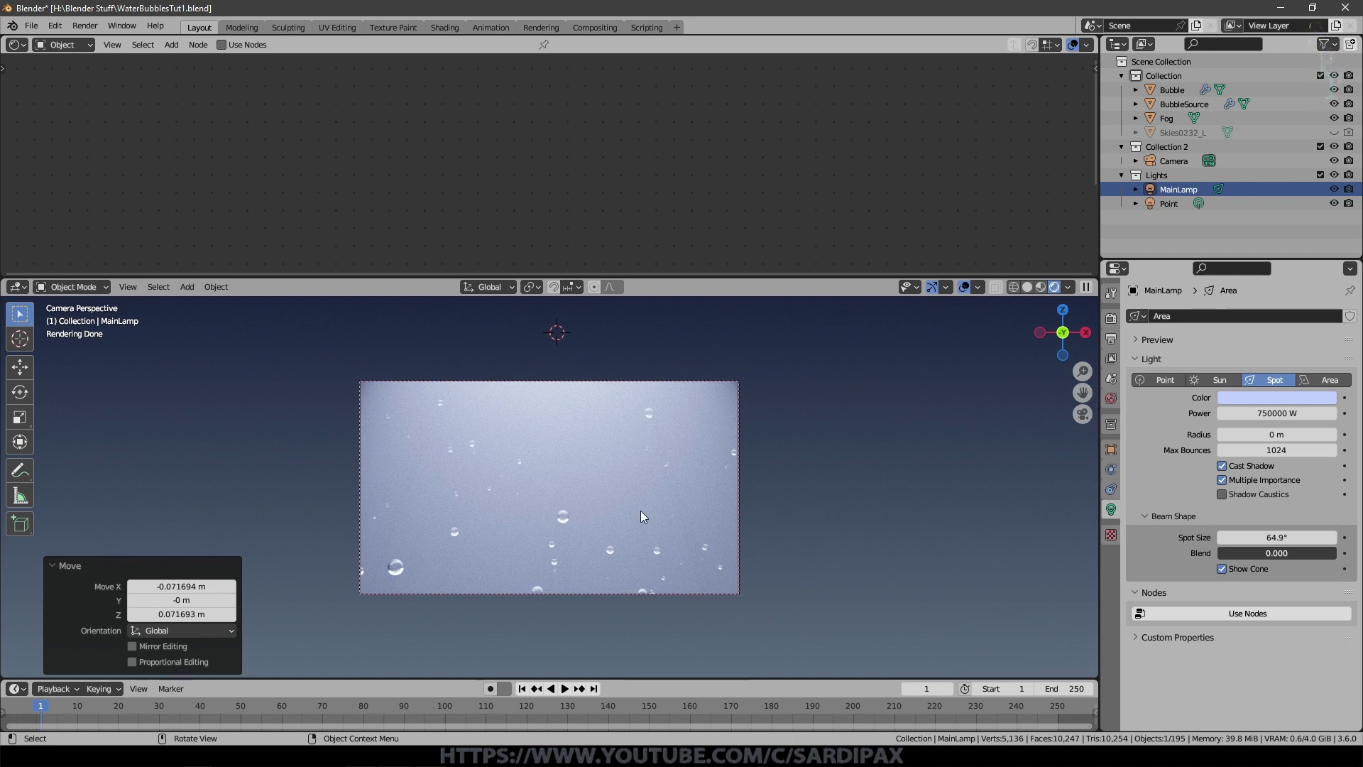
{"action": "scroll", "scroll_direction": "down", "scroll_amount": 3}
{"action": "left_click", "coordinate": [32, 342]}
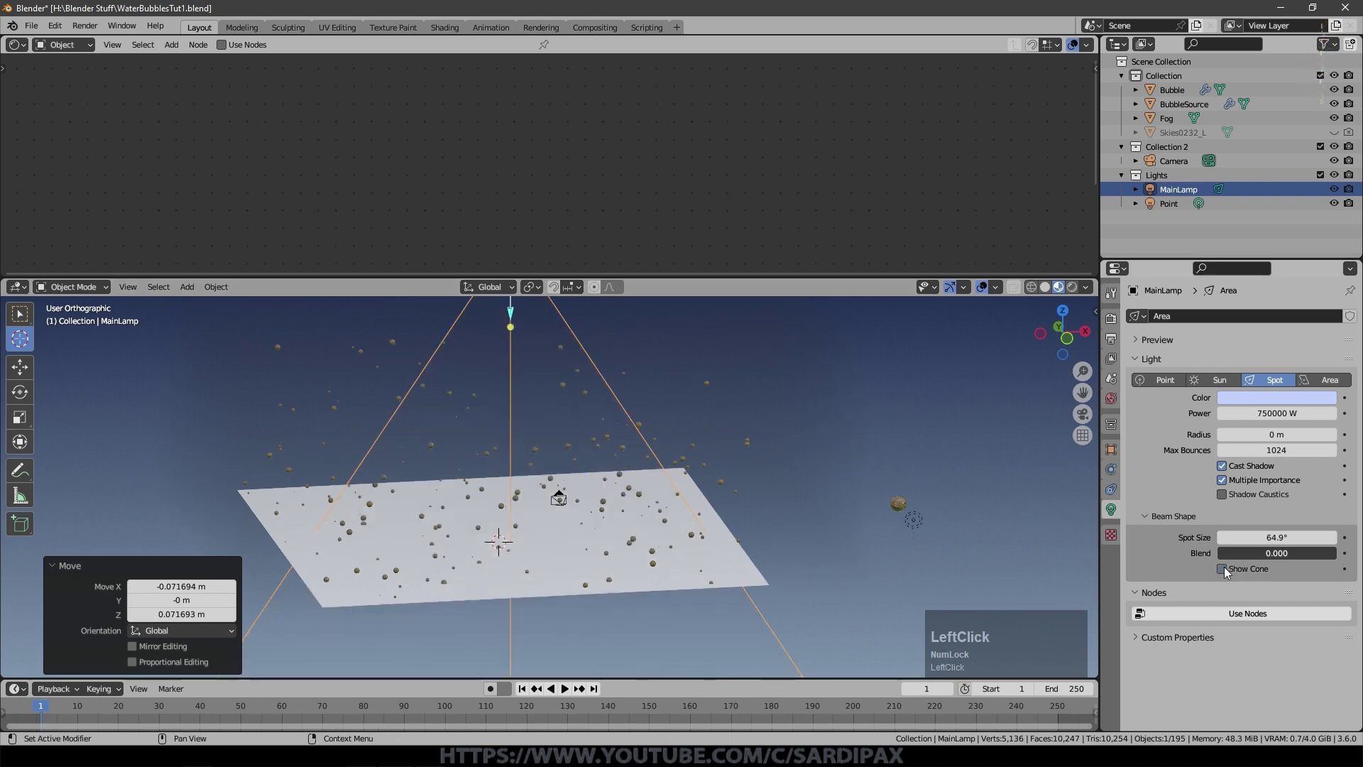
{"action": "scroll", "scroll_direction": "down", "scroll_amount": 3}
Step: Add a new mesh plane to the scene and scale it up large
{"action": "key", "text": "shift+a"}
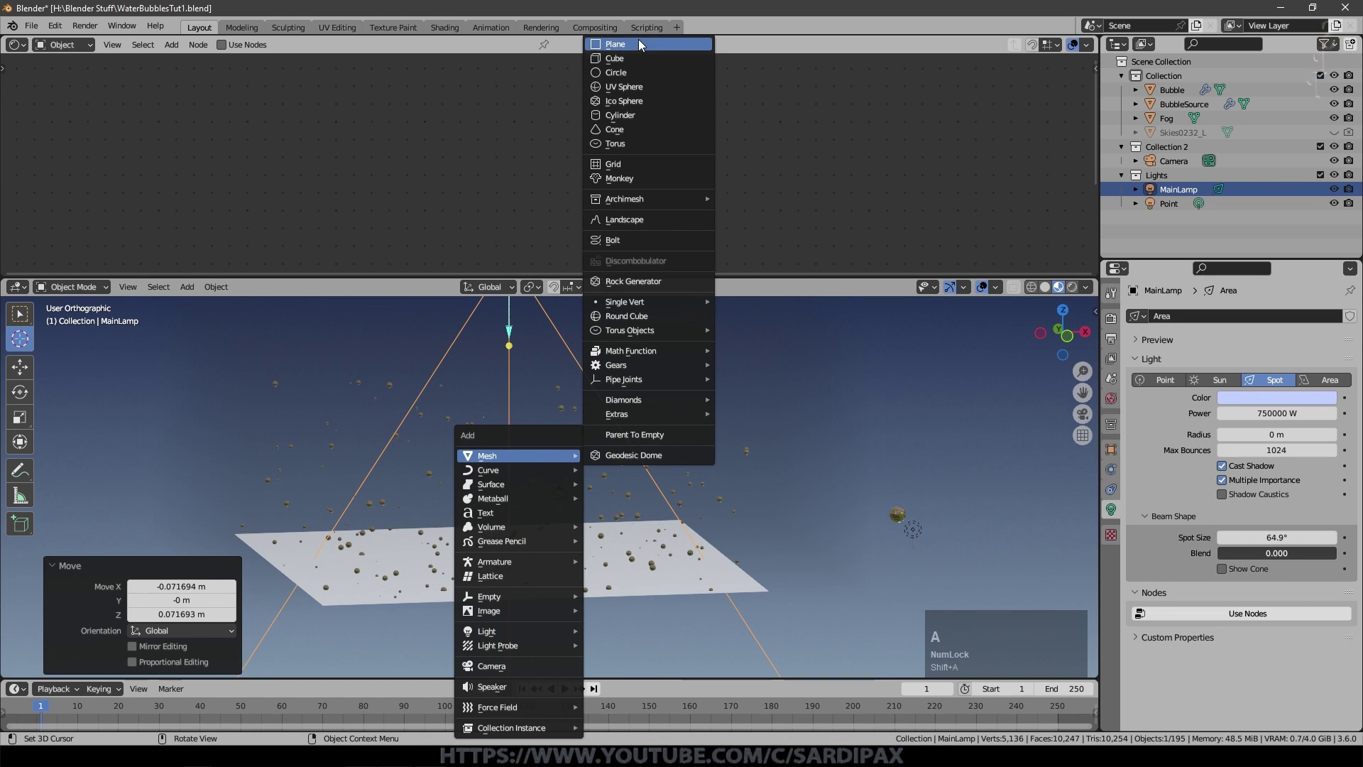
{"action": "left_click", "coordinate": [648, 41]}
{"action": "key", "text": "s"}
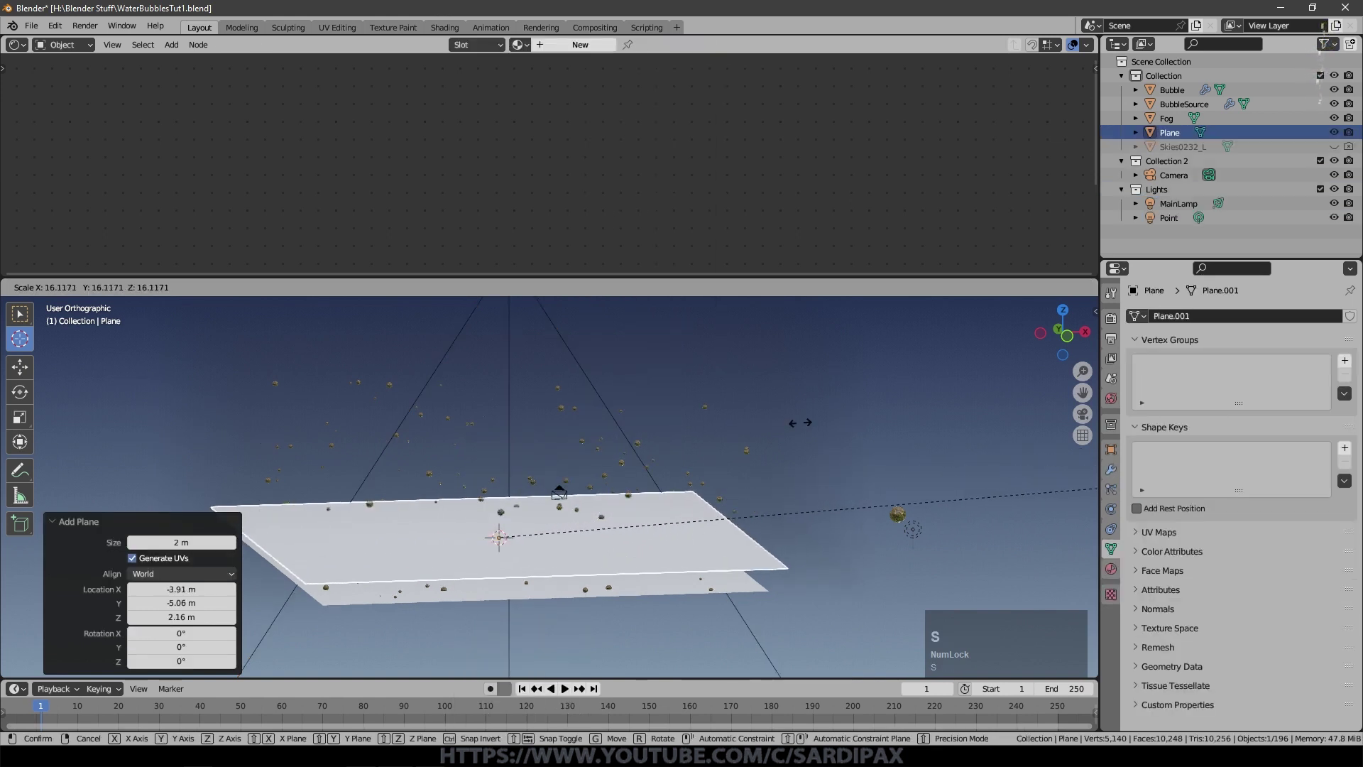
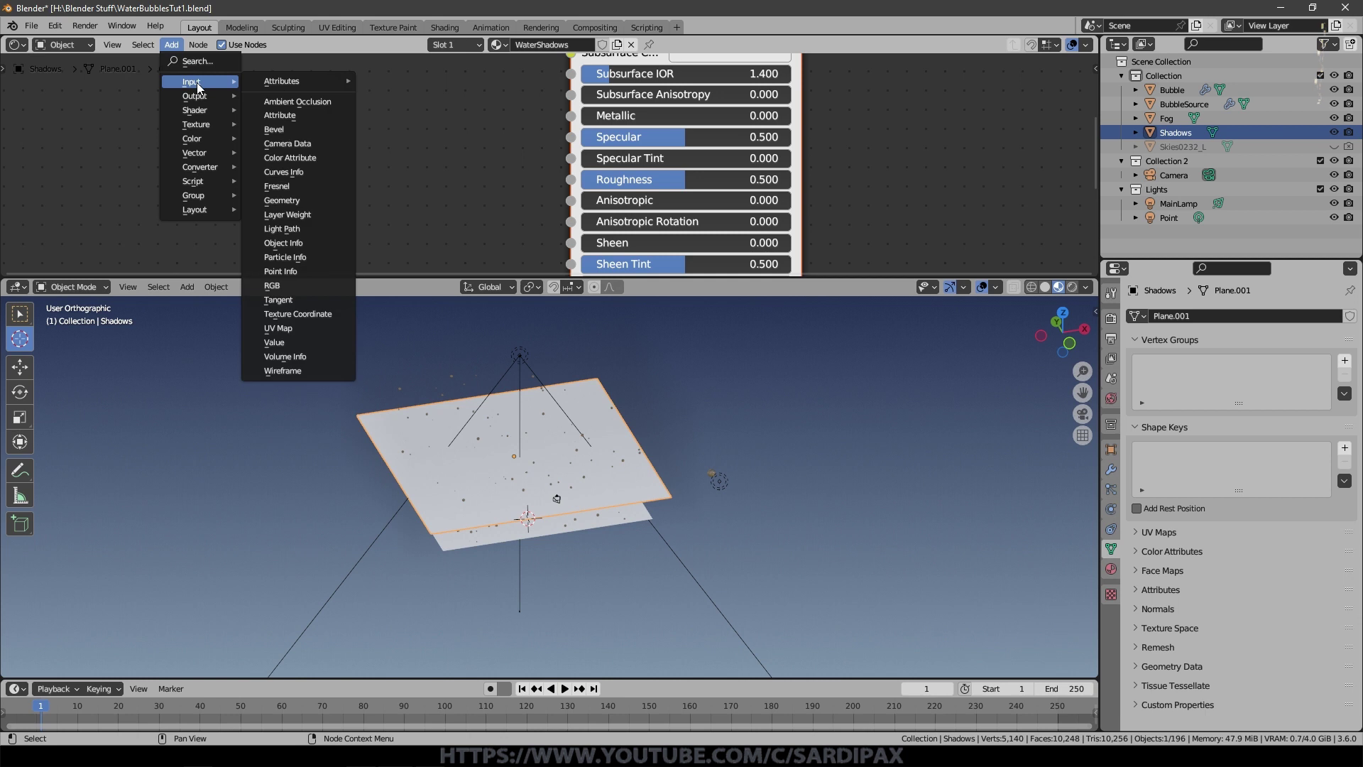
Step: Add Texture Coordinate and Mapping nodes, feeding Generated coordinates into Mapping
{"action": "left_click", "coordinate": [342, 311]}
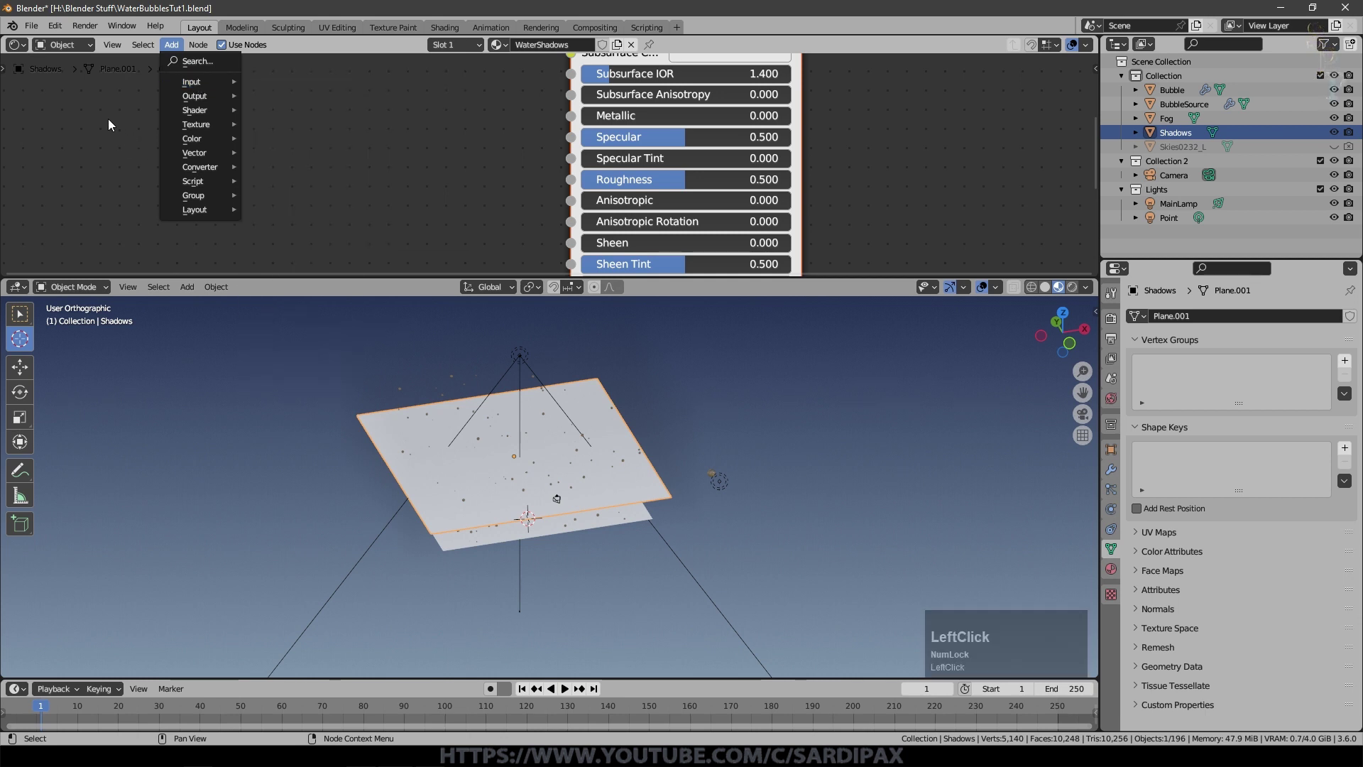
{"action": "left_click", "coordinate": [302, 321]}
{"action": "key", "text": "shift+a"}
{"action": "left_click", "coordinate": [207, 152]}
{"action": "left_click", "coordinate": [284, 159]}
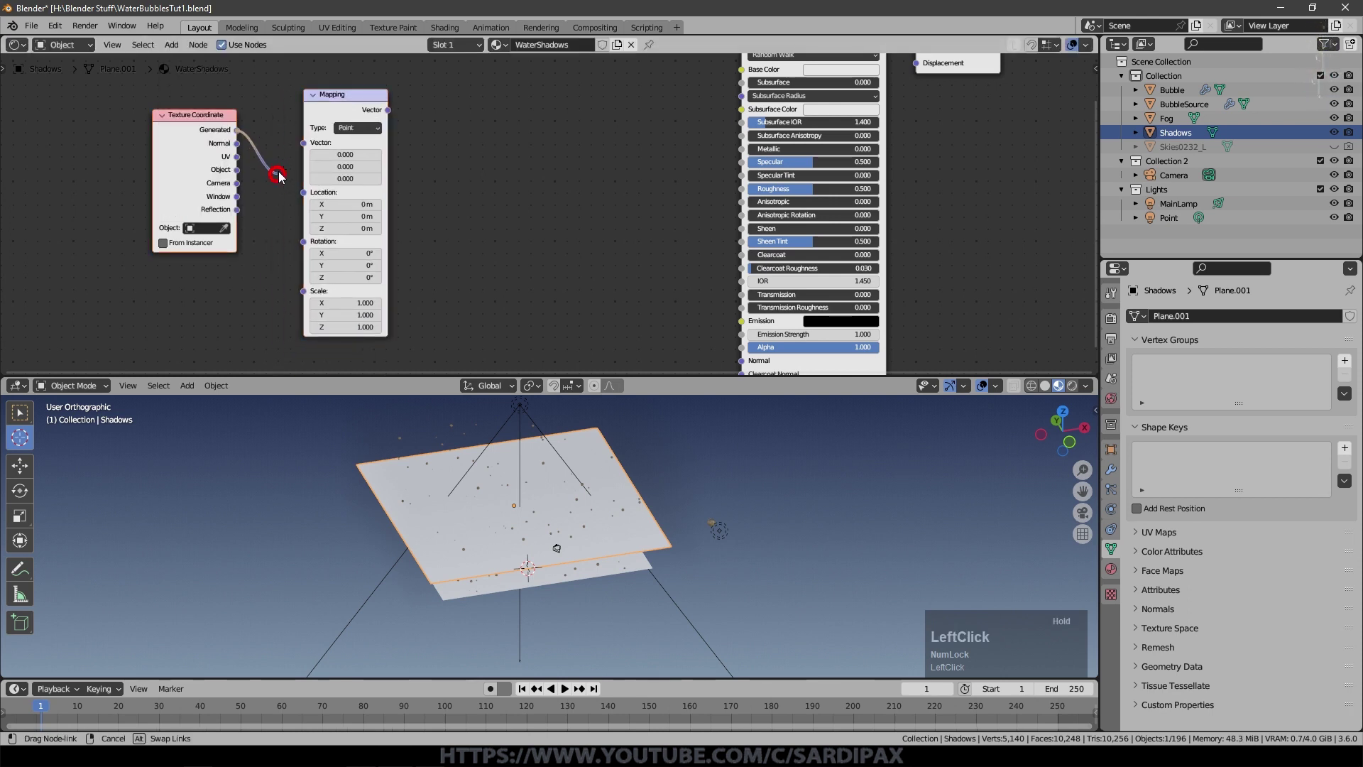
Step: Add a Musgrave Texture after the Mapping node, then a Color Ramp node
{"action": "key", "text": "shift+Caps_Lock"}
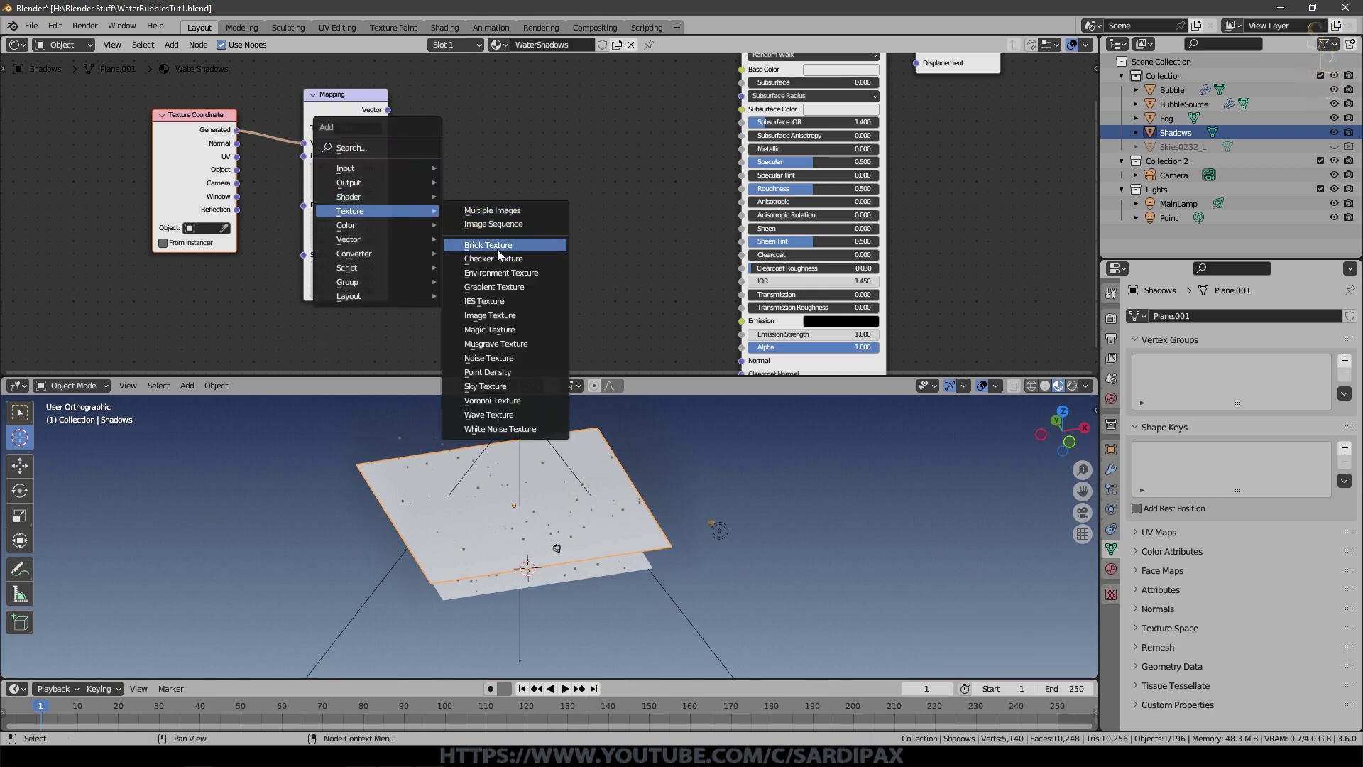
{"action": "left_click", "coordinate": [513, 348]}
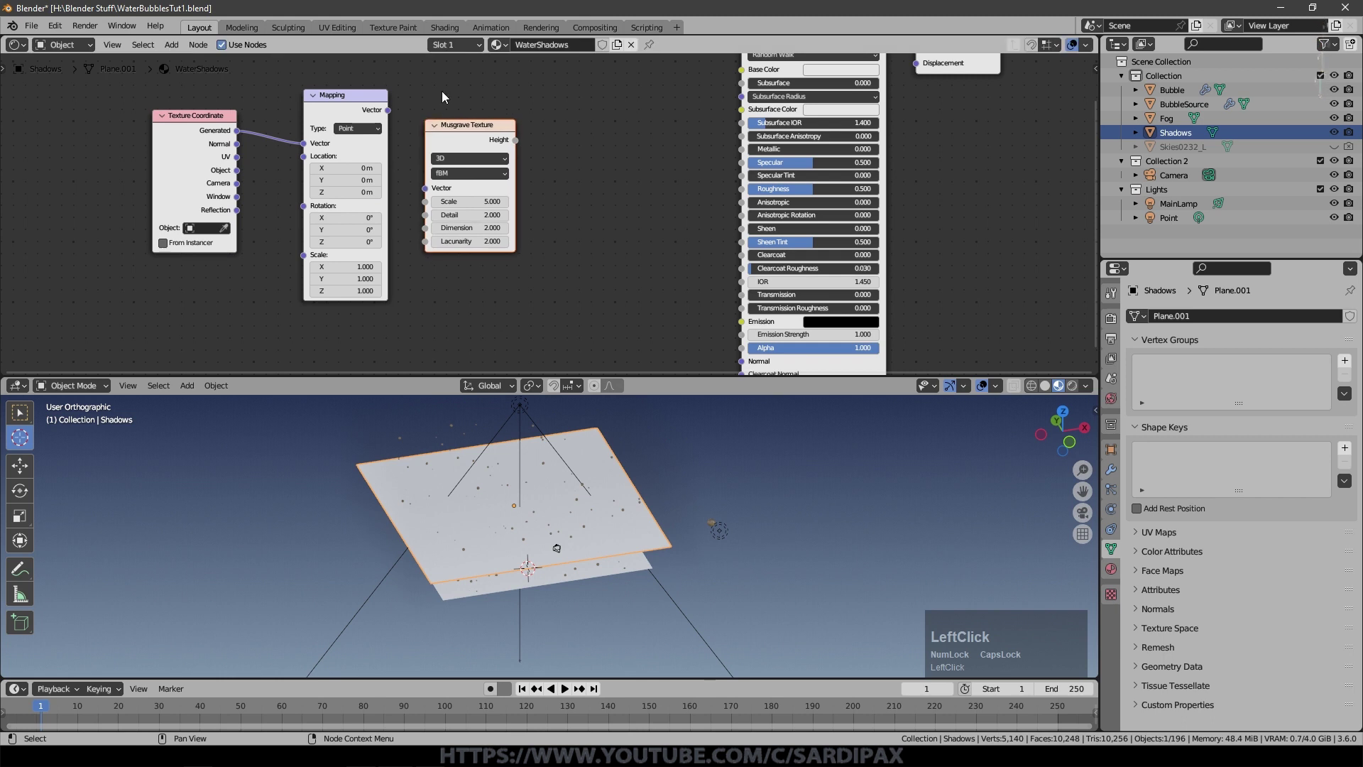
{"action": "scroll", "scroll_direction": "up", "scroll_amount": 3}
{"action": "left_click", "coordinate": [365, 96]}
{"action": "left_click", "coordinate": [367, 126]}
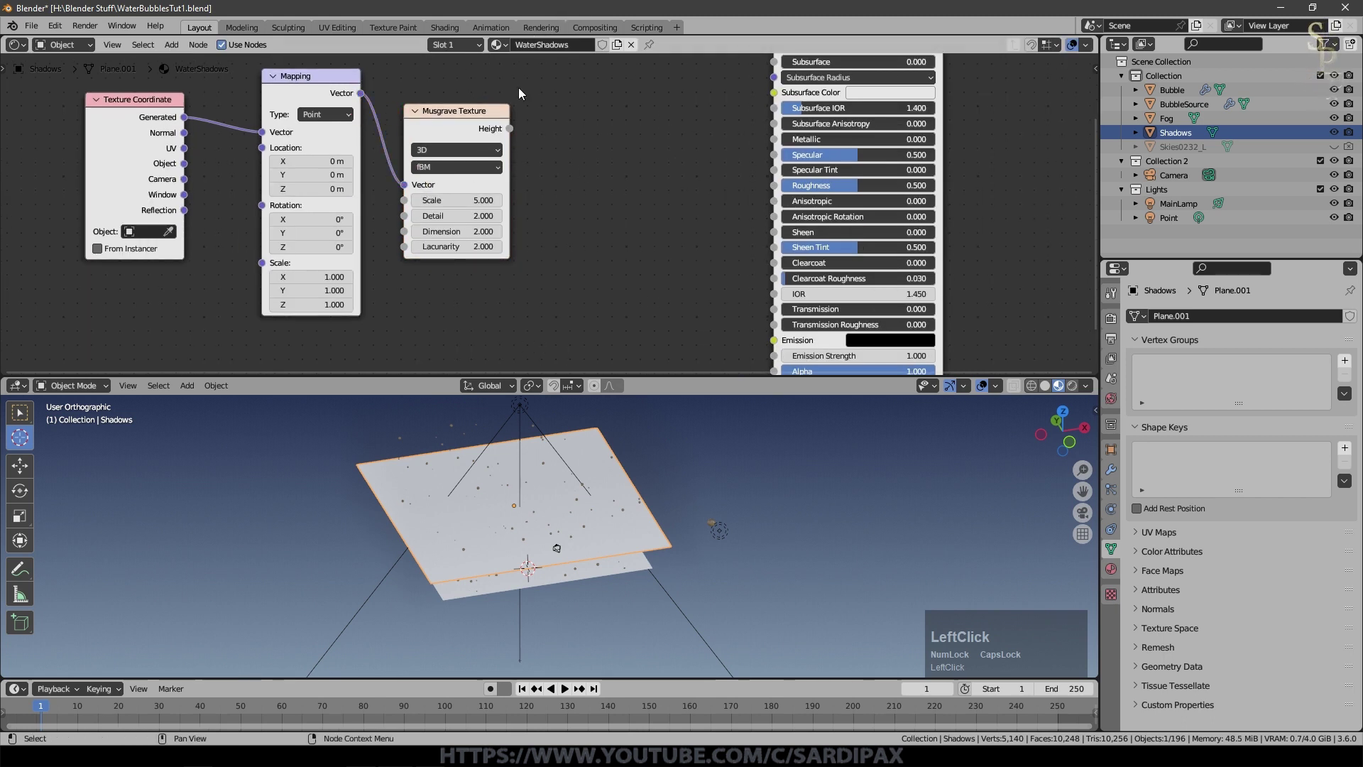
{"action": "key", "text": "shift+a"}
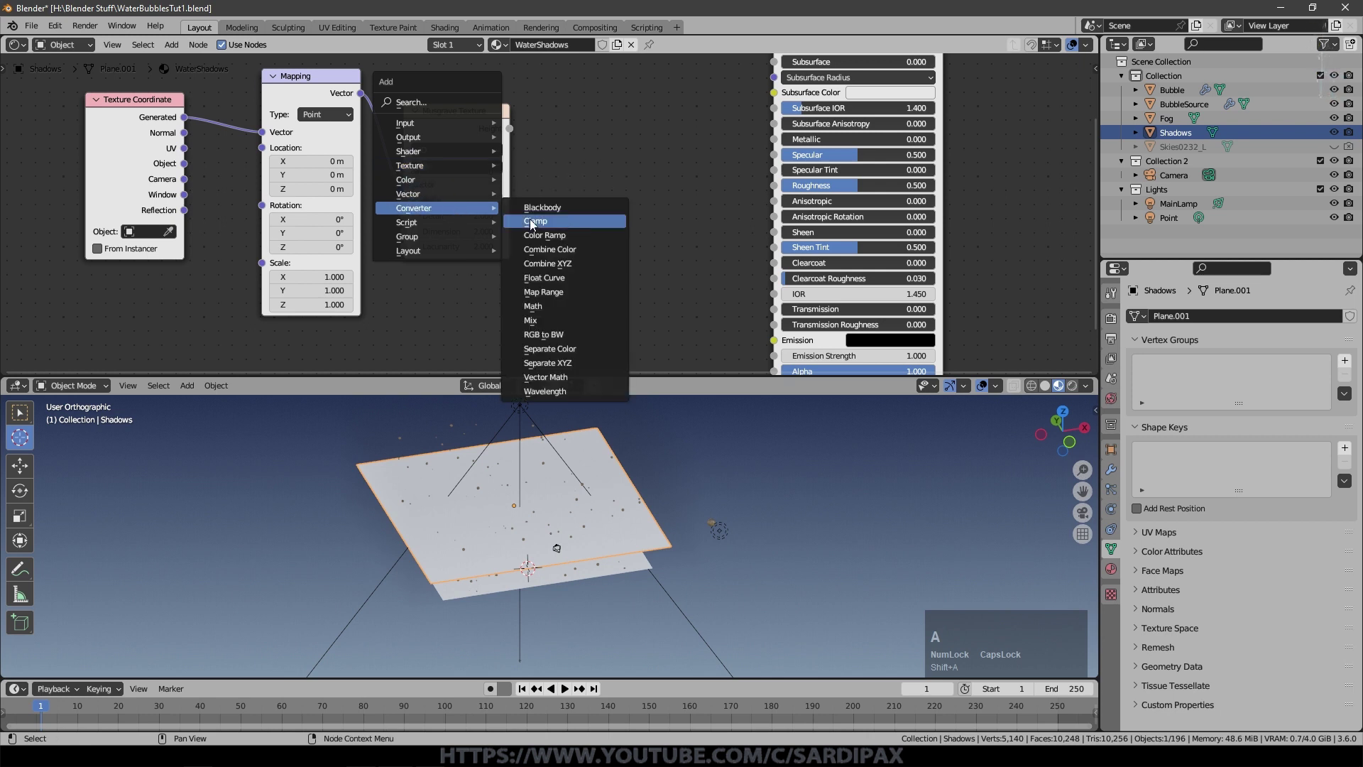
{"action": "left_click", "coordinate": [568, 238]}
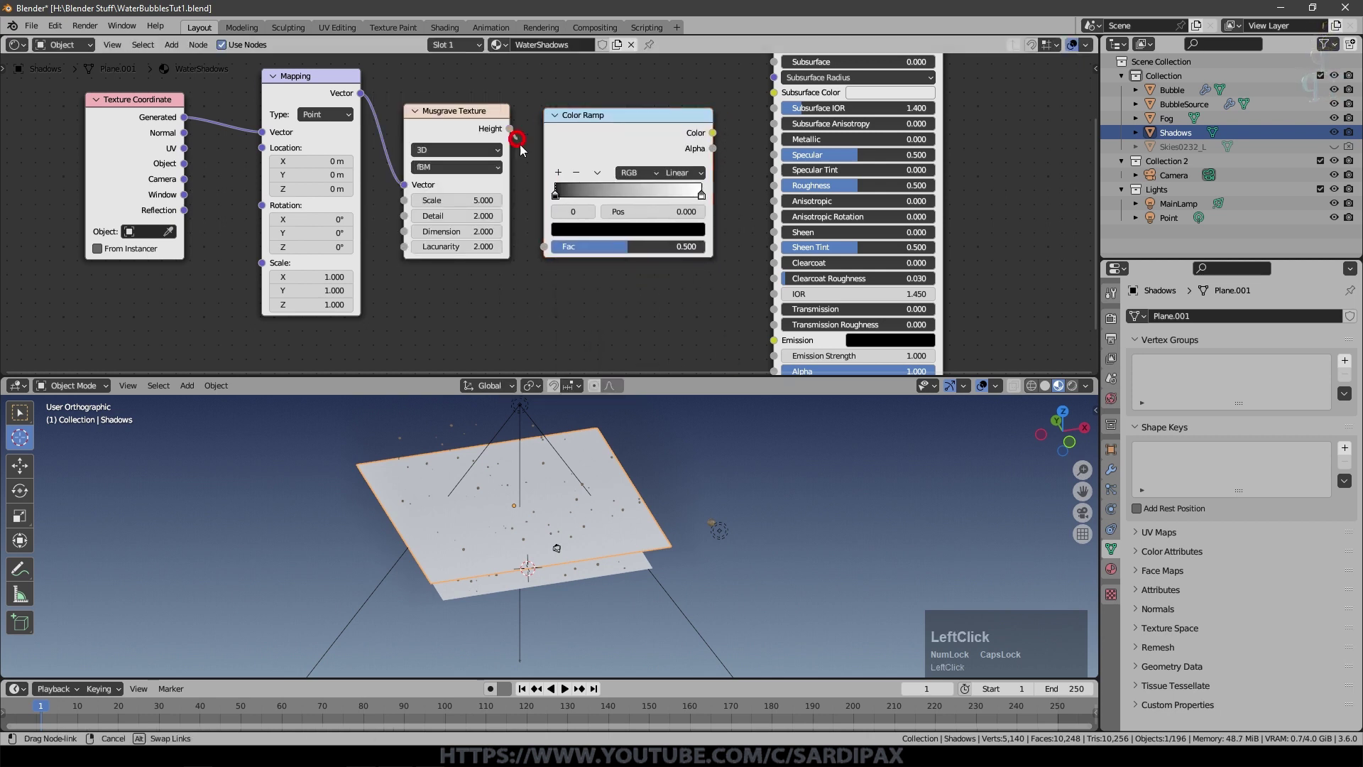
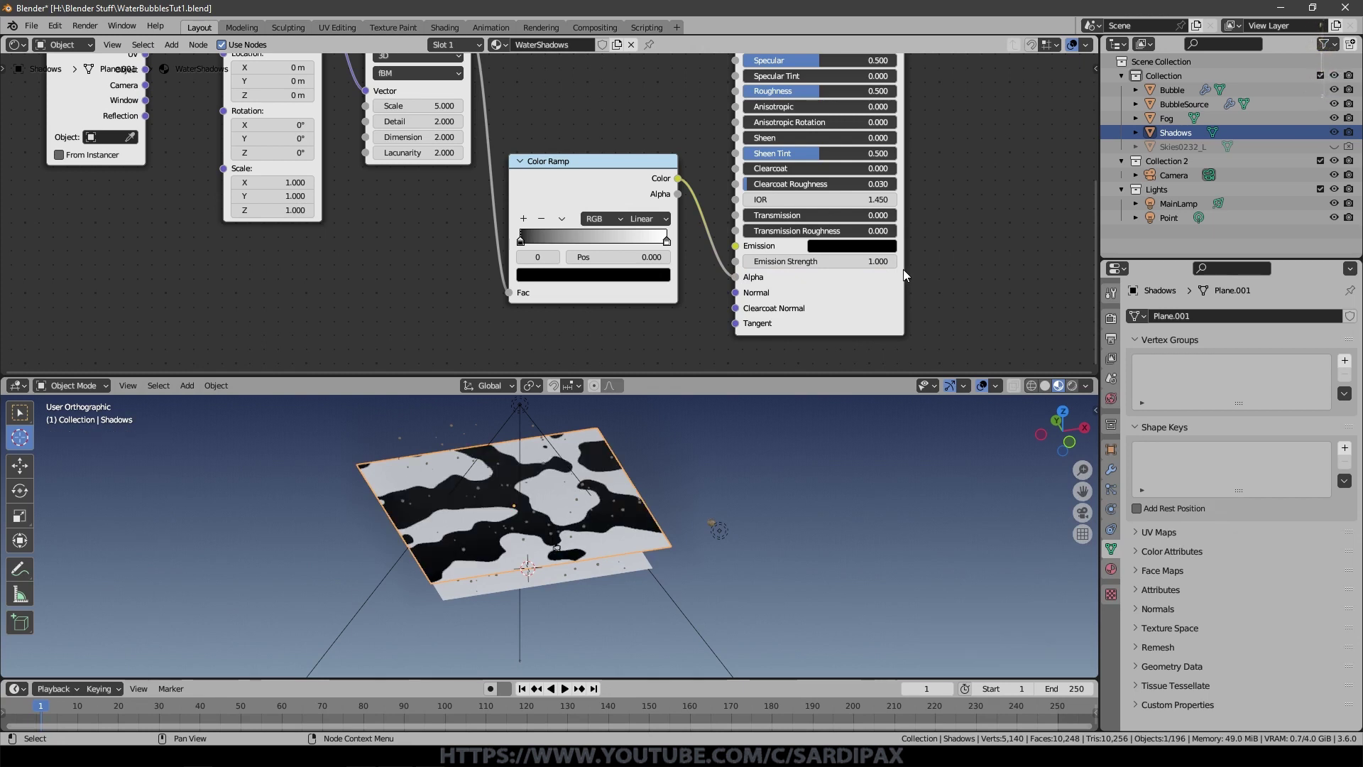
Step: Adjust the Musgrave Texture settings and slide the black ramp stop near the start
{"action": "scroll", "scroll_direction": "up", "scroll_amount": 3}
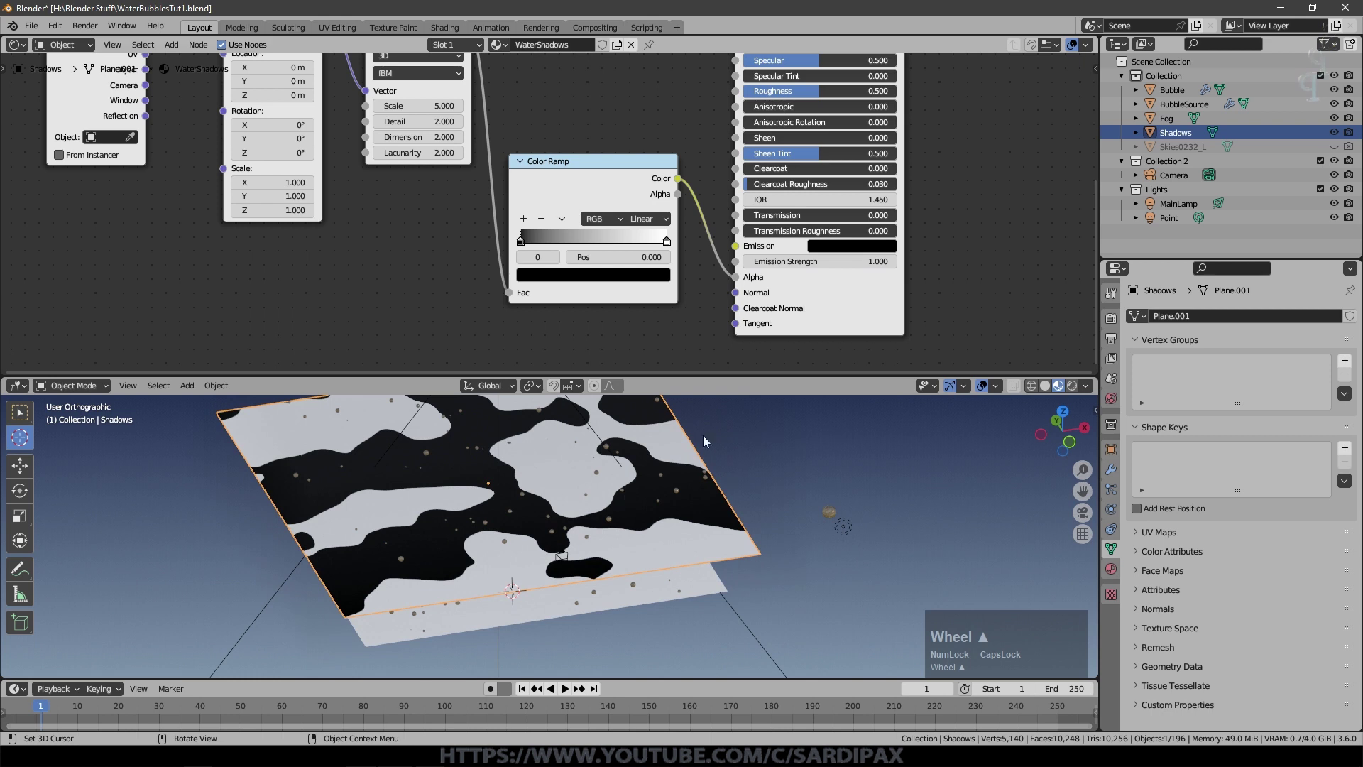
{"action": "middle_click", "coordinate": [737, 470]}
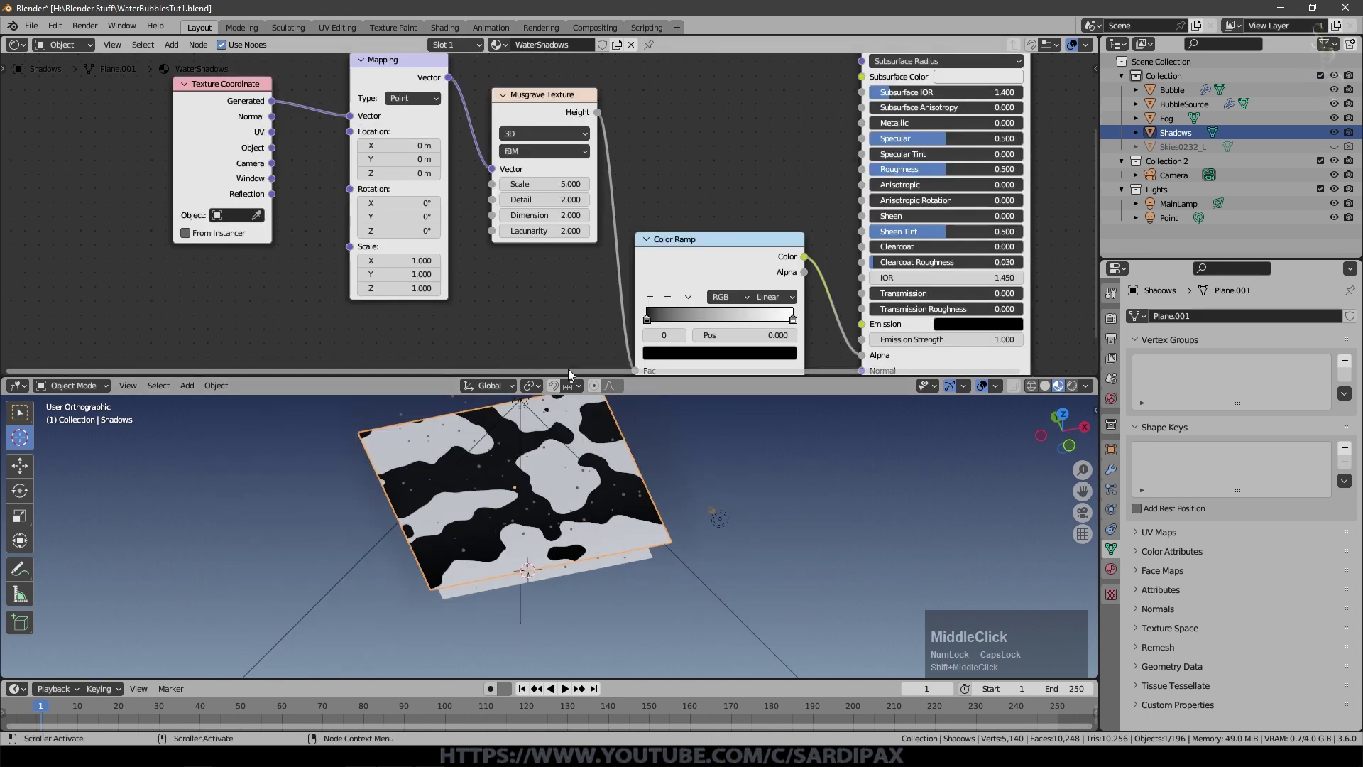
{"action": "scroll", "scroll_direction": "up", "scroll_amount": 3}
{"action": "middle_click", "coordinate": [705, 95]}
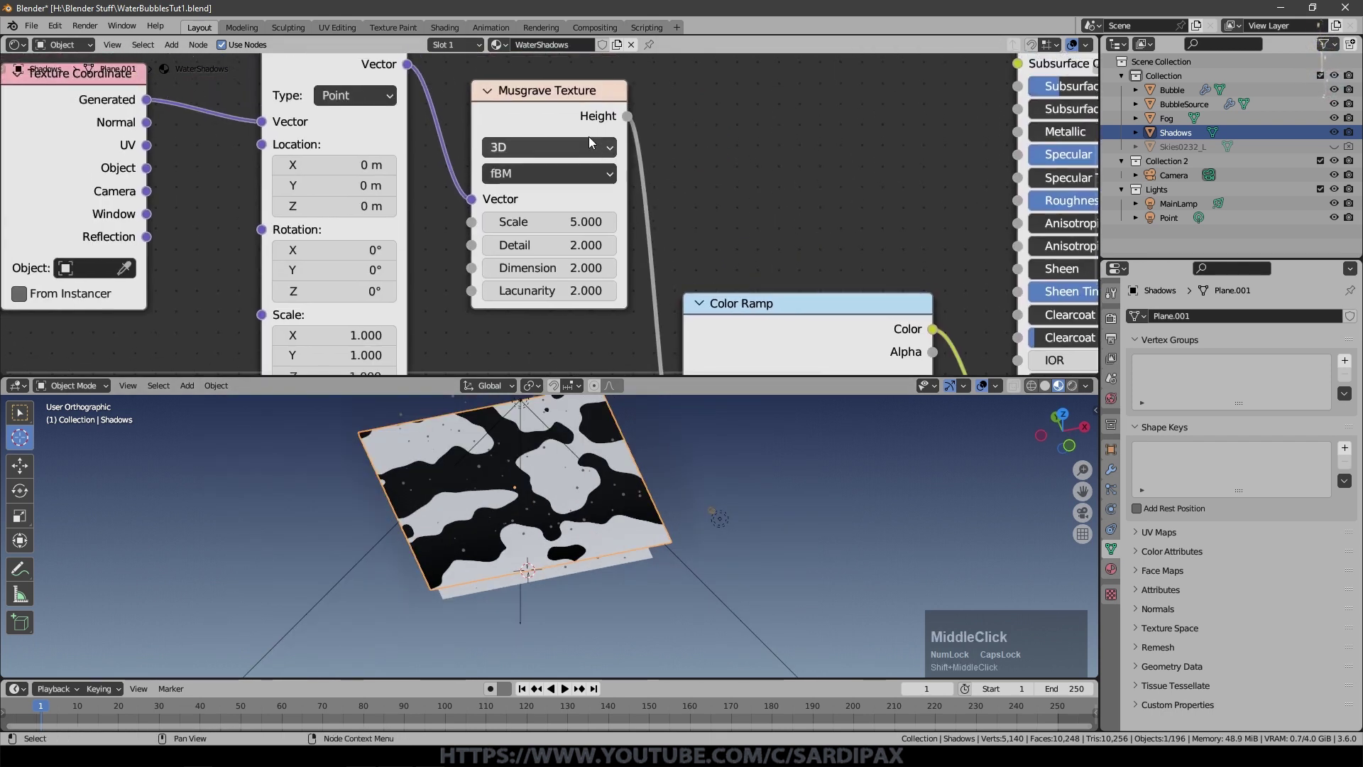
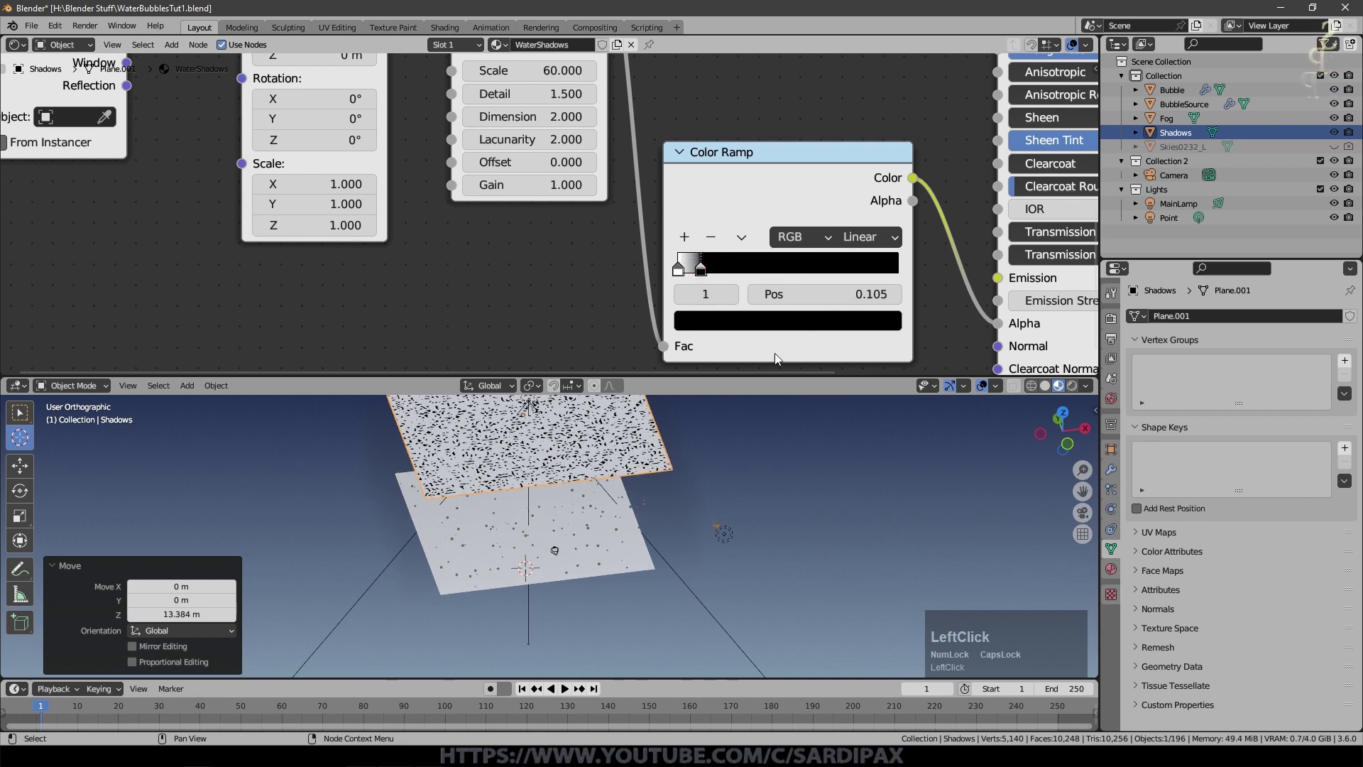
{"action": "middle_click", "coordinate": [675, 512]}
{"action": "left_click", "coordinate": [700, 270]}
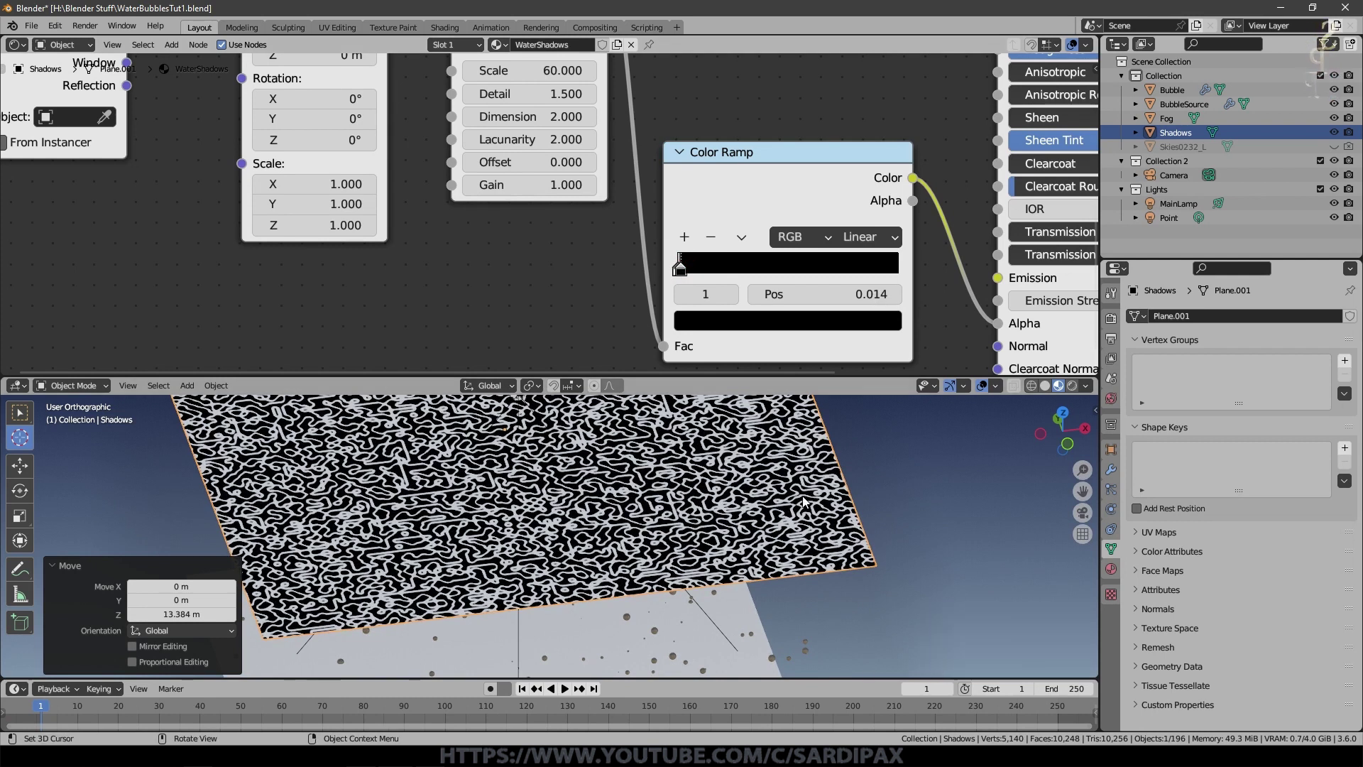
Step: Set the Color Ramp interpolation to Cardinal and switch to the camera view
{"action": "scroll", "scroll_direction": "up", "scroll_amount": 3}
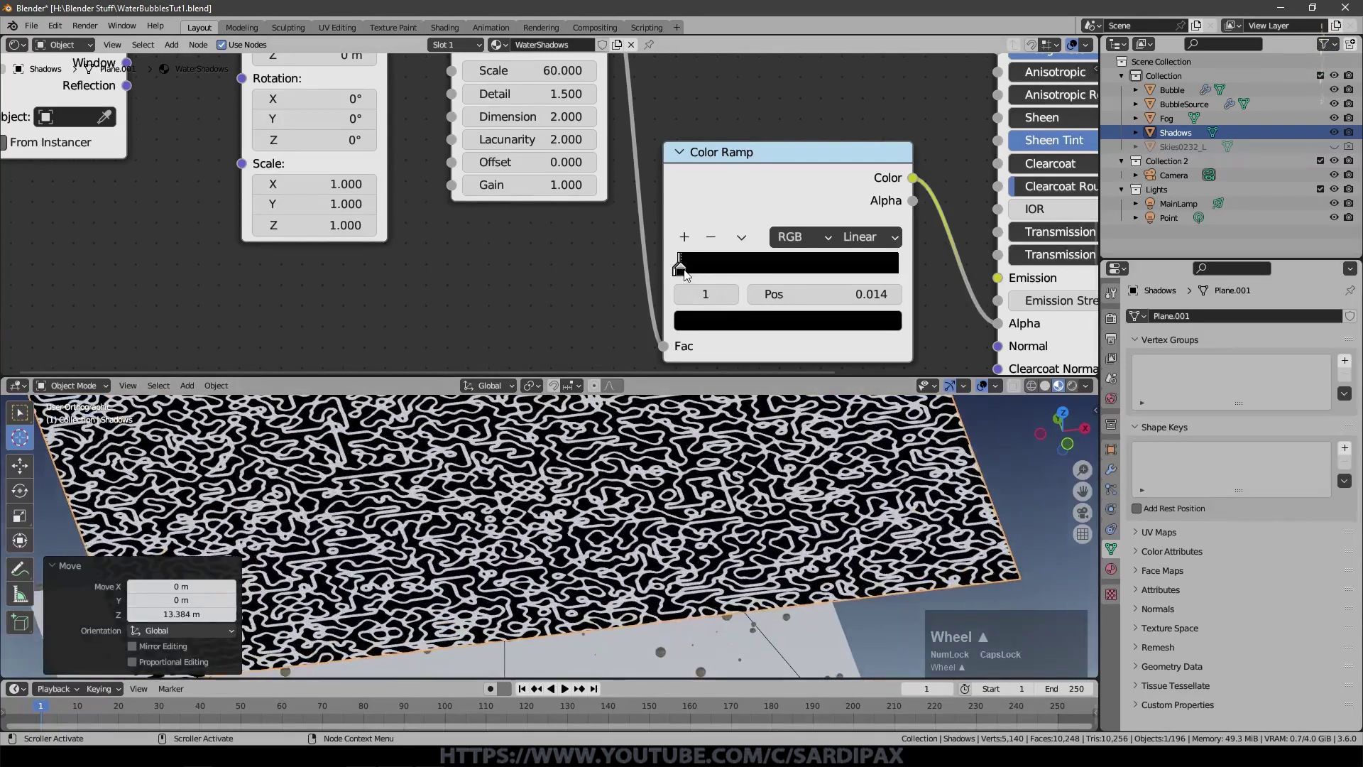
{"action": "scroll", "scroll_direction": "up", "scroll_amount": 3}
{"action": "middle_click", "coordinate": [631, 500]}
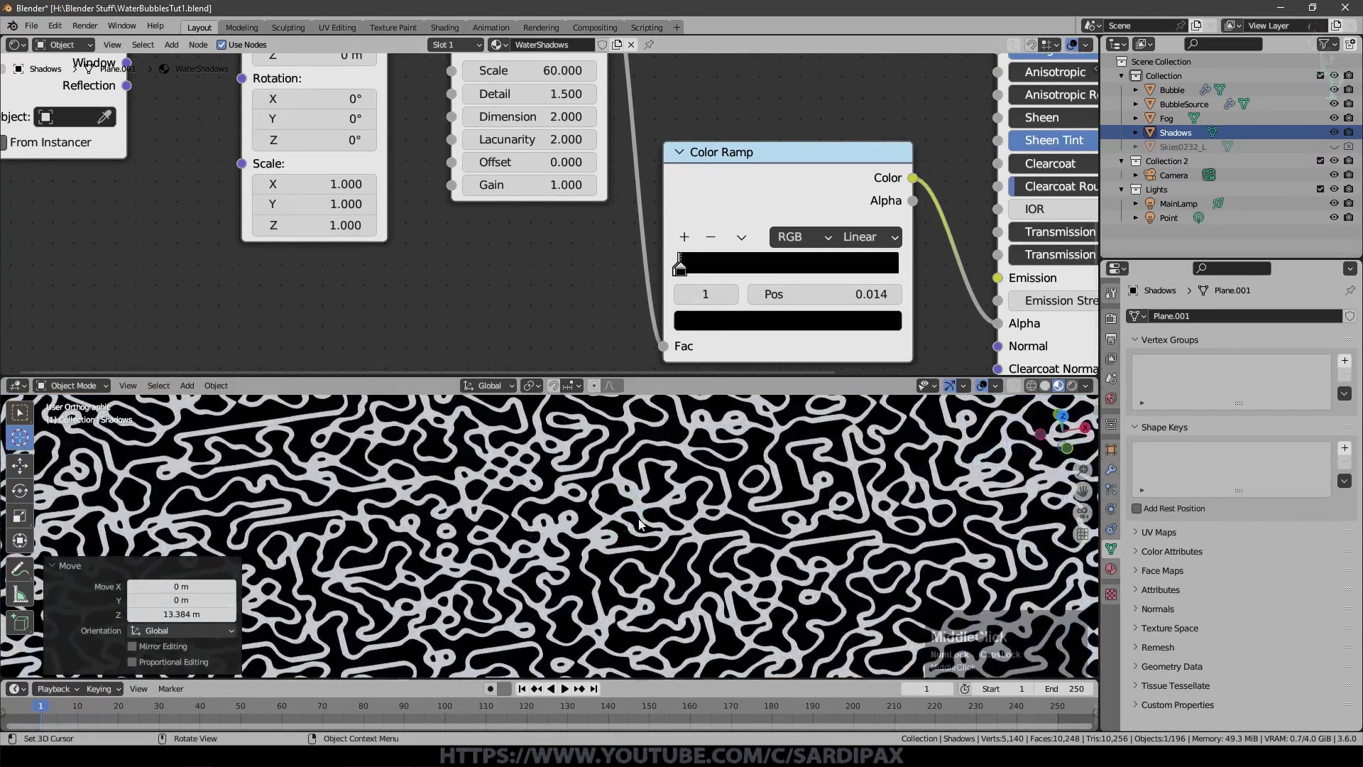
{"action": "left_click", "coordinate": [895, 244]}
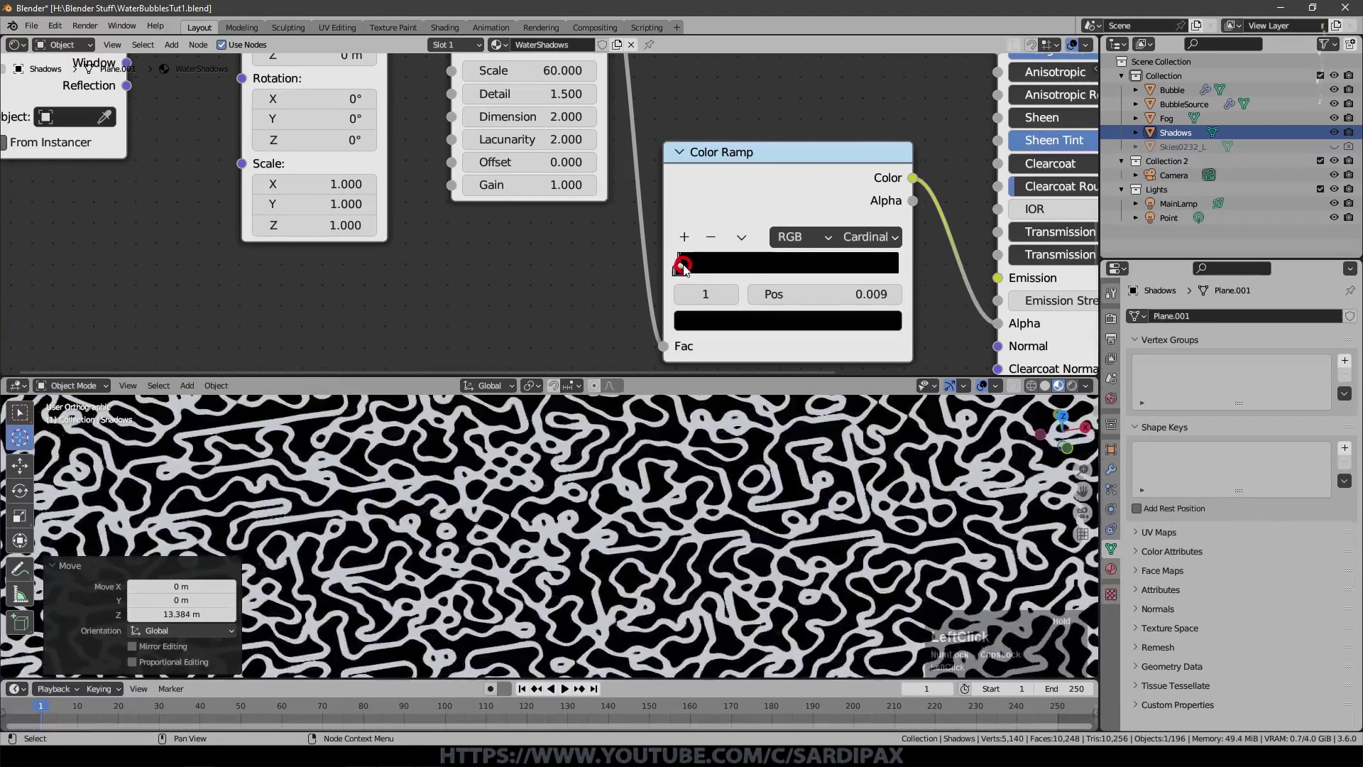
{"action": "scroll", "scroll_direction": "down", "scroll_amount": 3}
{"action": "middle_click", "coordinate": [797, 511]}
{"action": "scroll", "scroll_direction": "down", "scroll_amount": 3}
{"action": "scroll", "scroll_direction": "up", "scroll_amount": 3}
{"action": "key", "text": "KP_0"}
Step: Preview the camera view with rendered lighting, then start moving the shadow plane
{"action": "left_click", "coordinate": [1075, 388]}
{"action": "scroll", "scroll_direction": "up", "scroll_amount": 3}
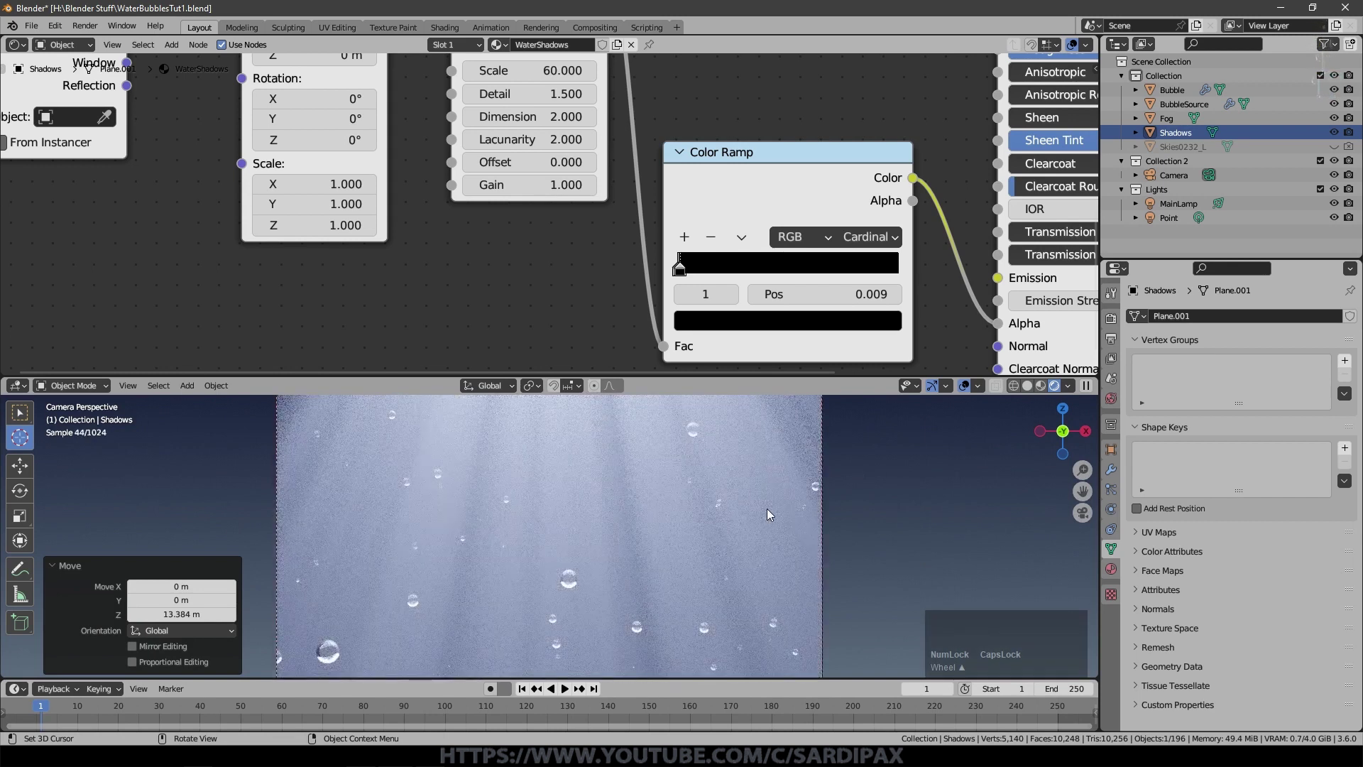
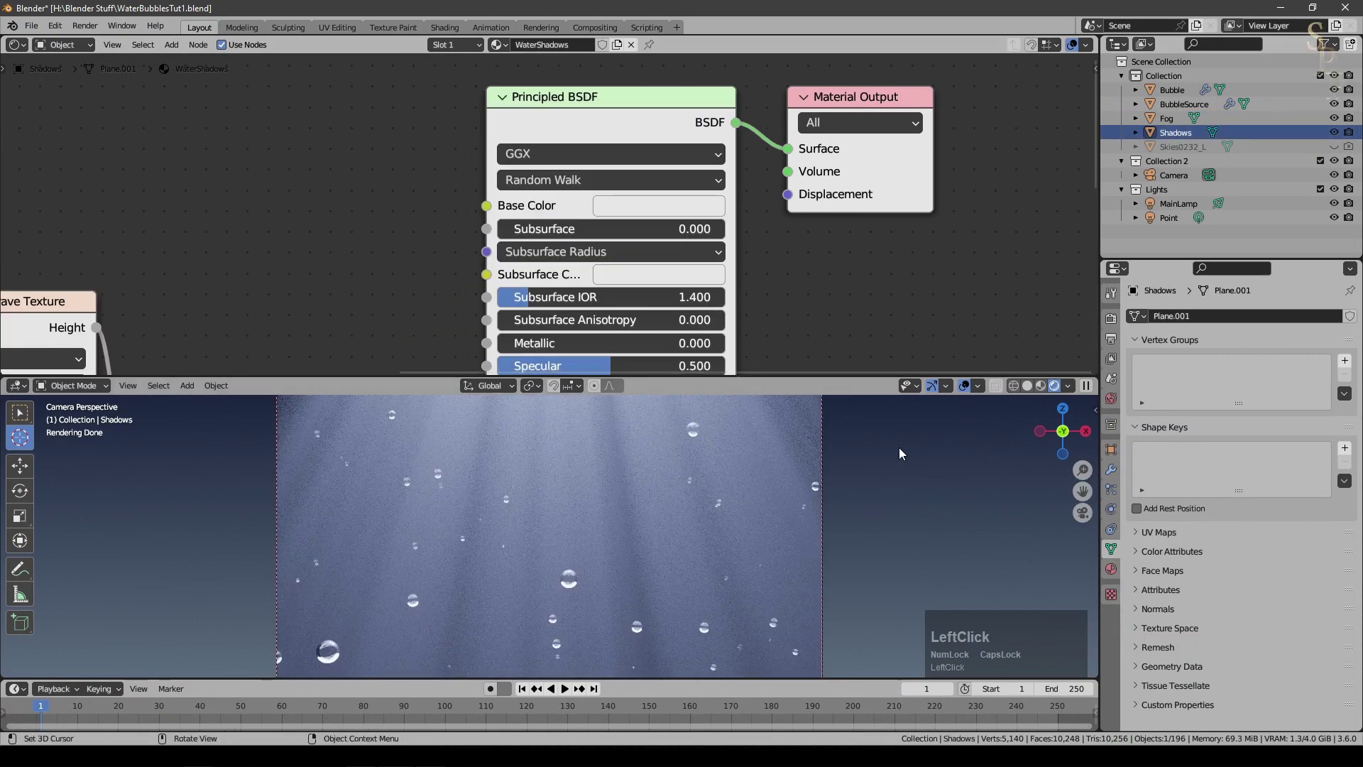
{"action": "key", "text": "g"}
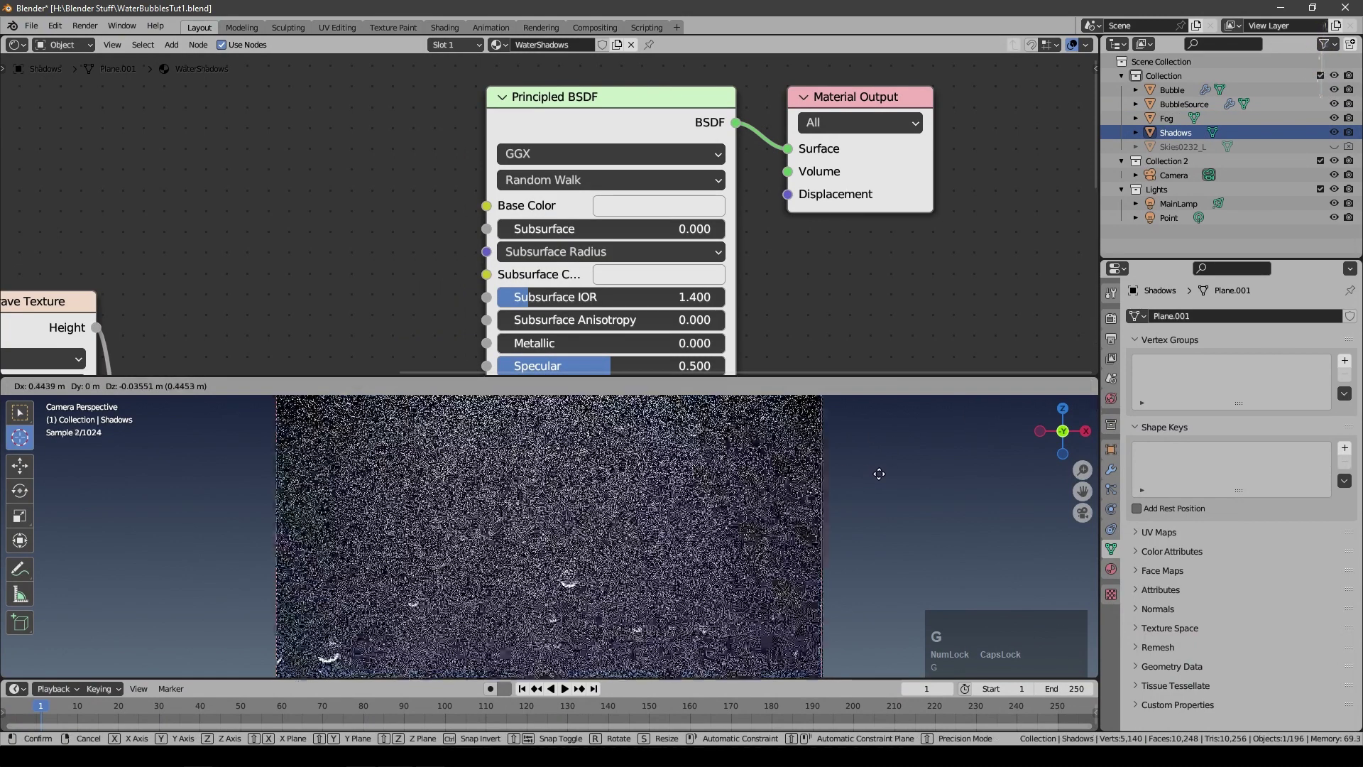
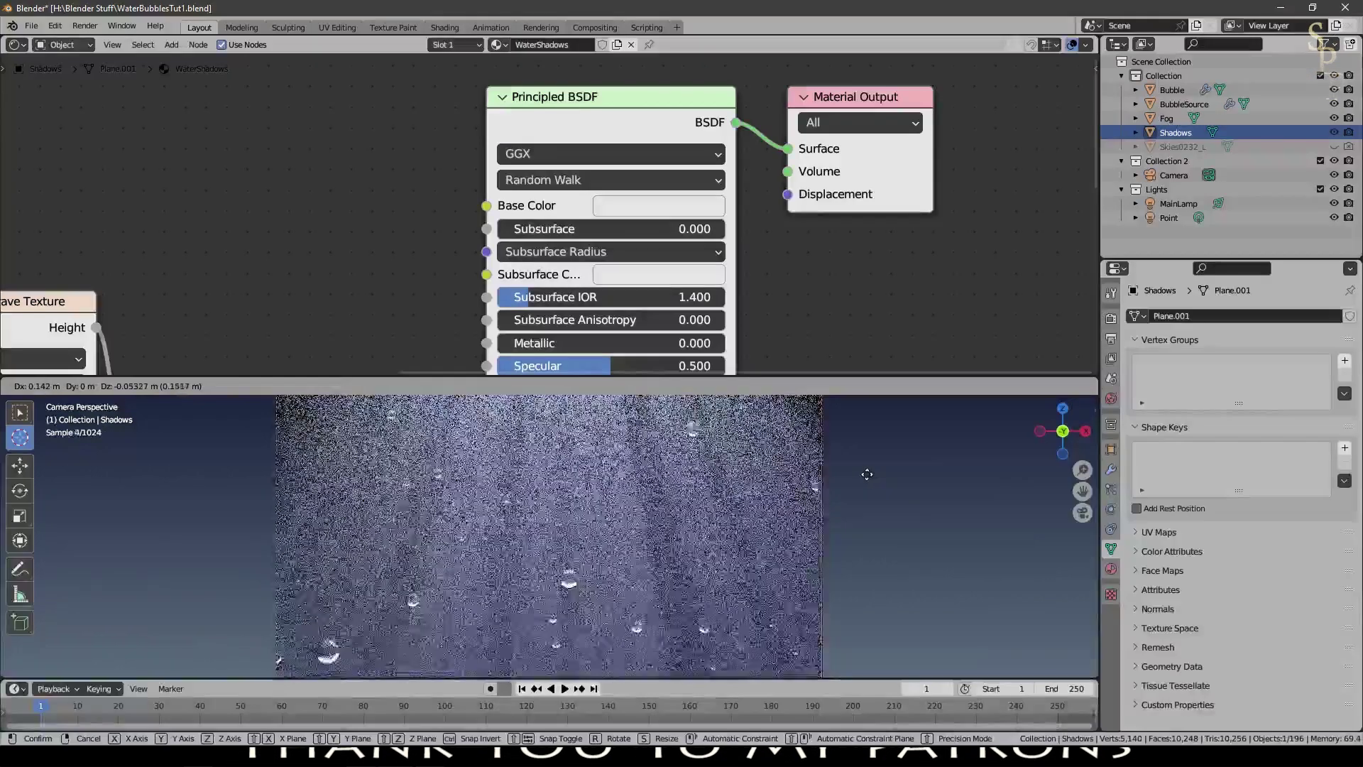
Step: Drive the Mapping node's Z location with #frame and scrub to a later frame to test it
{"action": "key", "text": "Escape"}
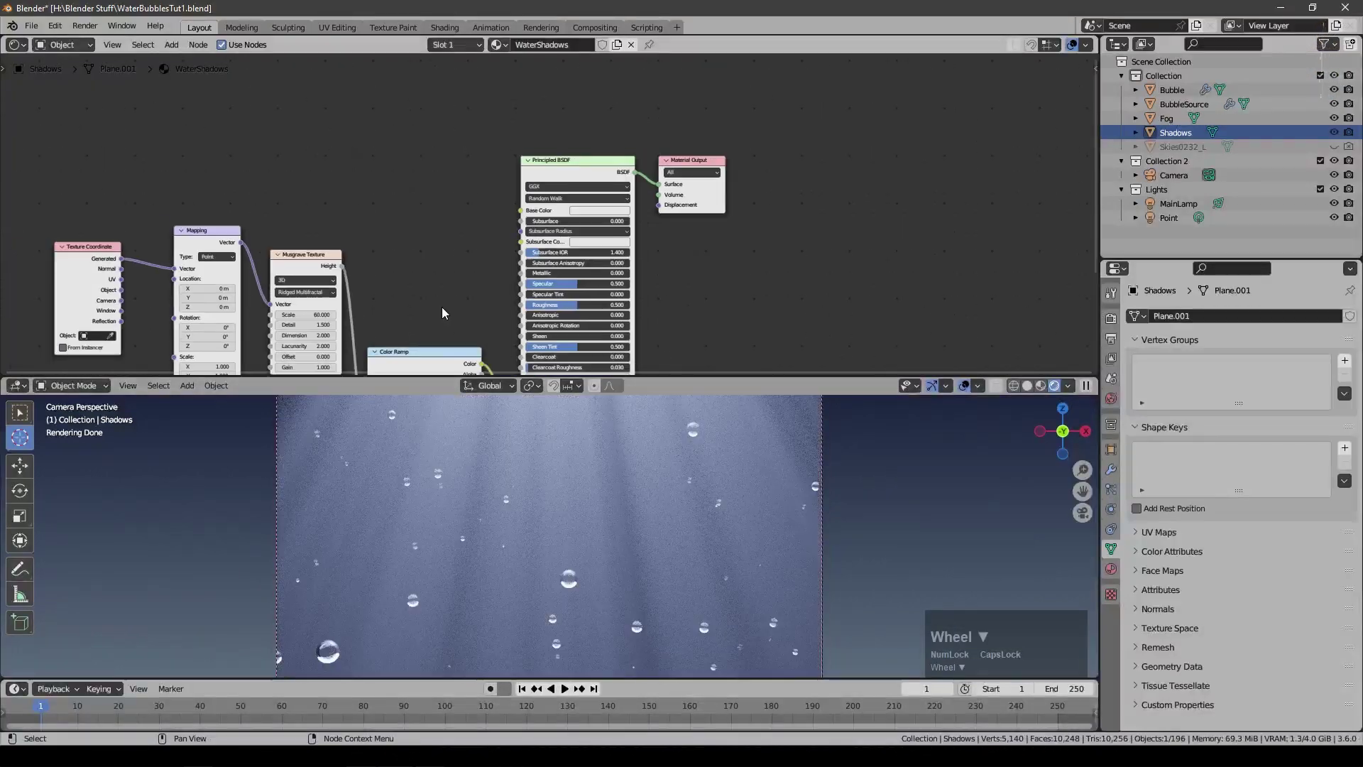
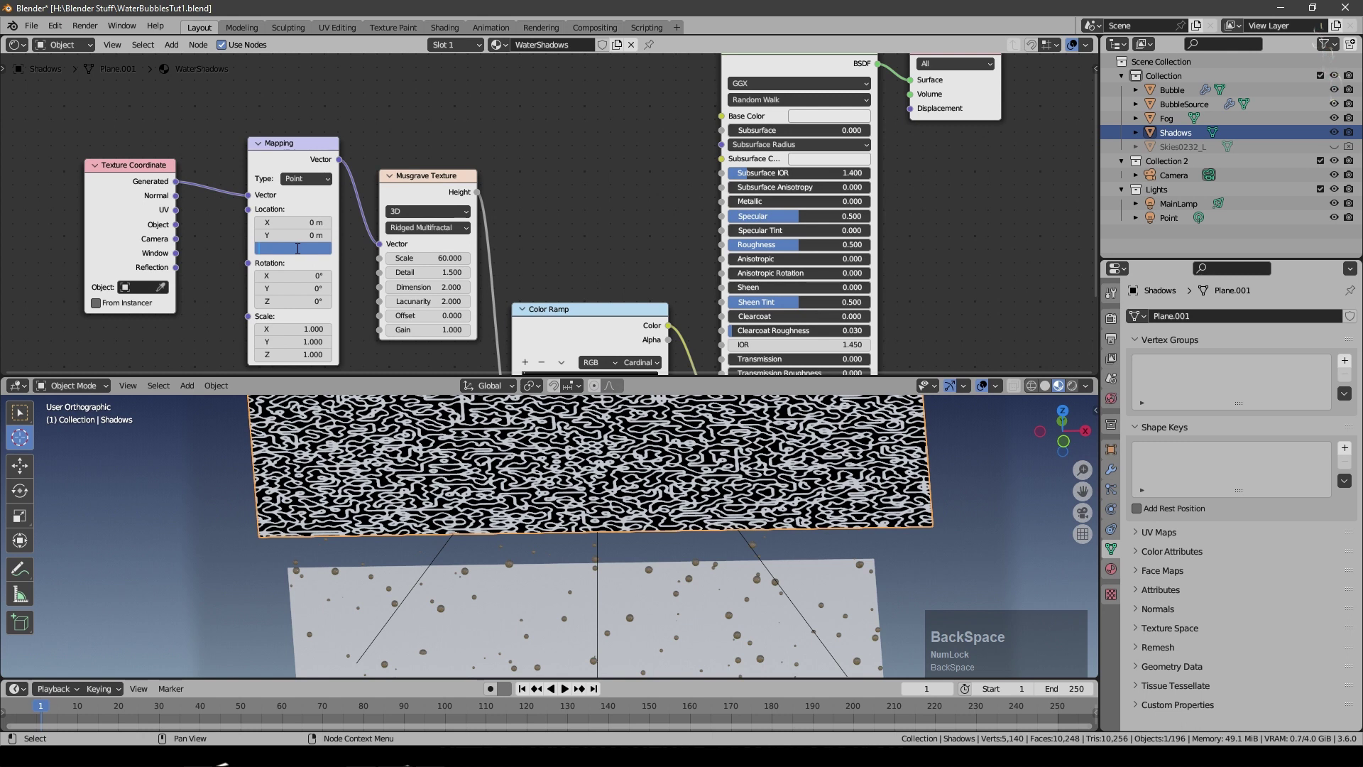
{"action": "type", "text": "fra"}
{"action": "key", "text": "KP_Enter"}
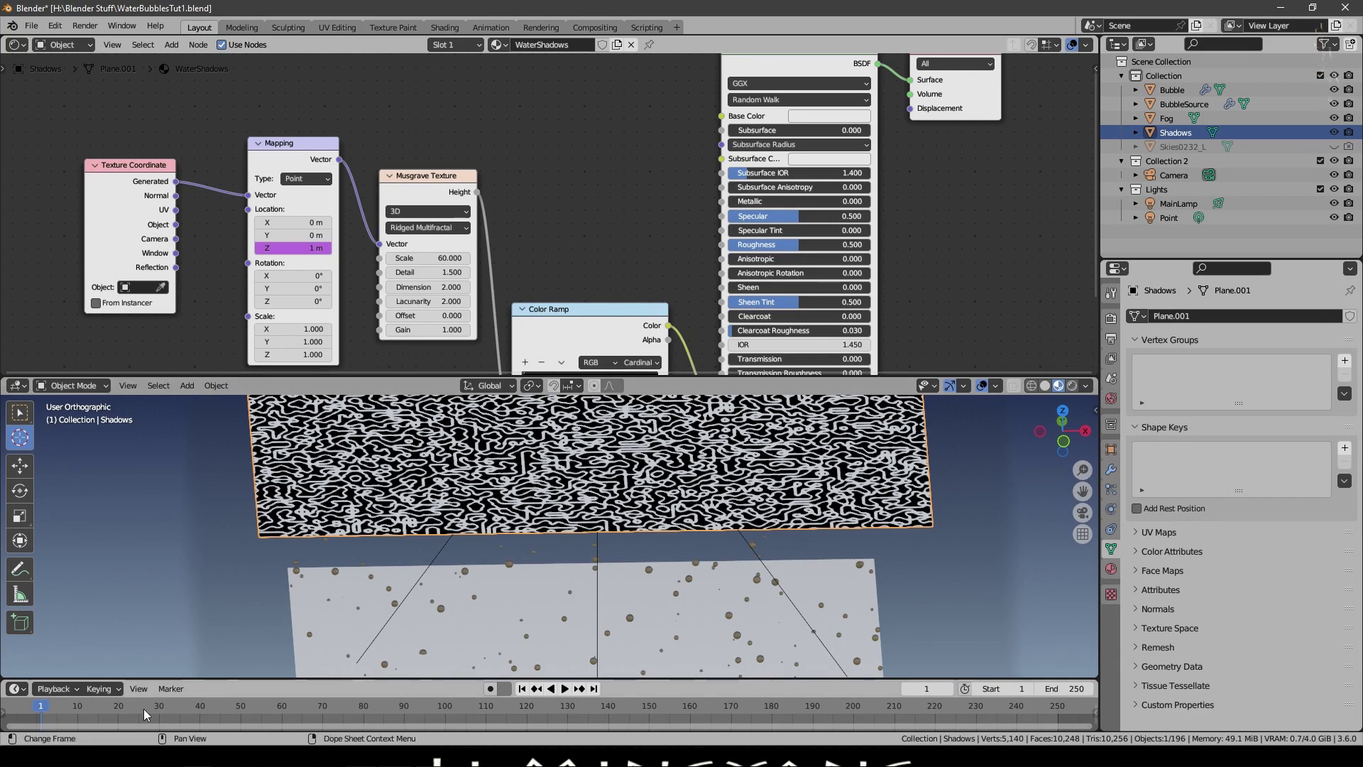
{"action": "left_click", "coordinate": [100, 713]}
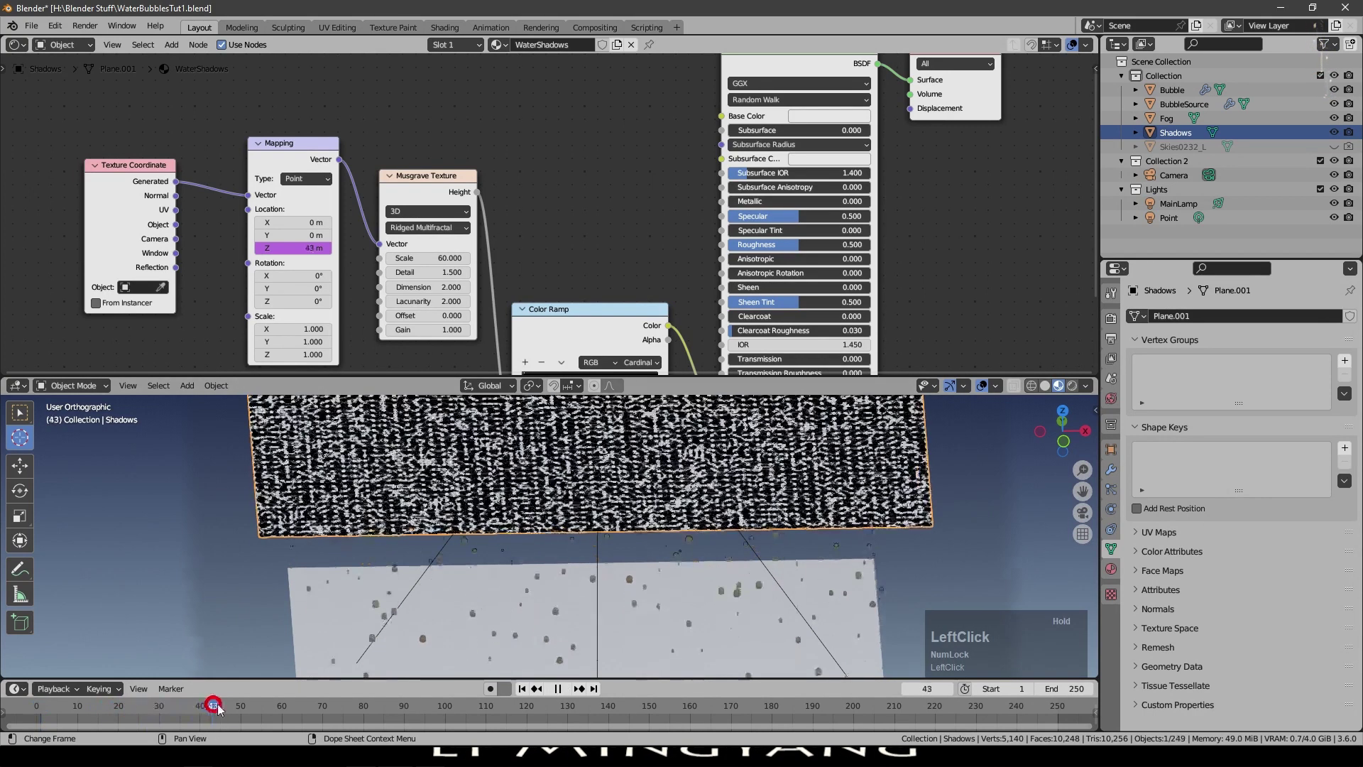
{"action": "scroll", "scroll_direction": "up", "scroll_amount": 3}
Step: Slow the expression to frame/1000 and play the animation to watch the pattern evolve
{"action": "left_click", "coordinate": [308, 707]}
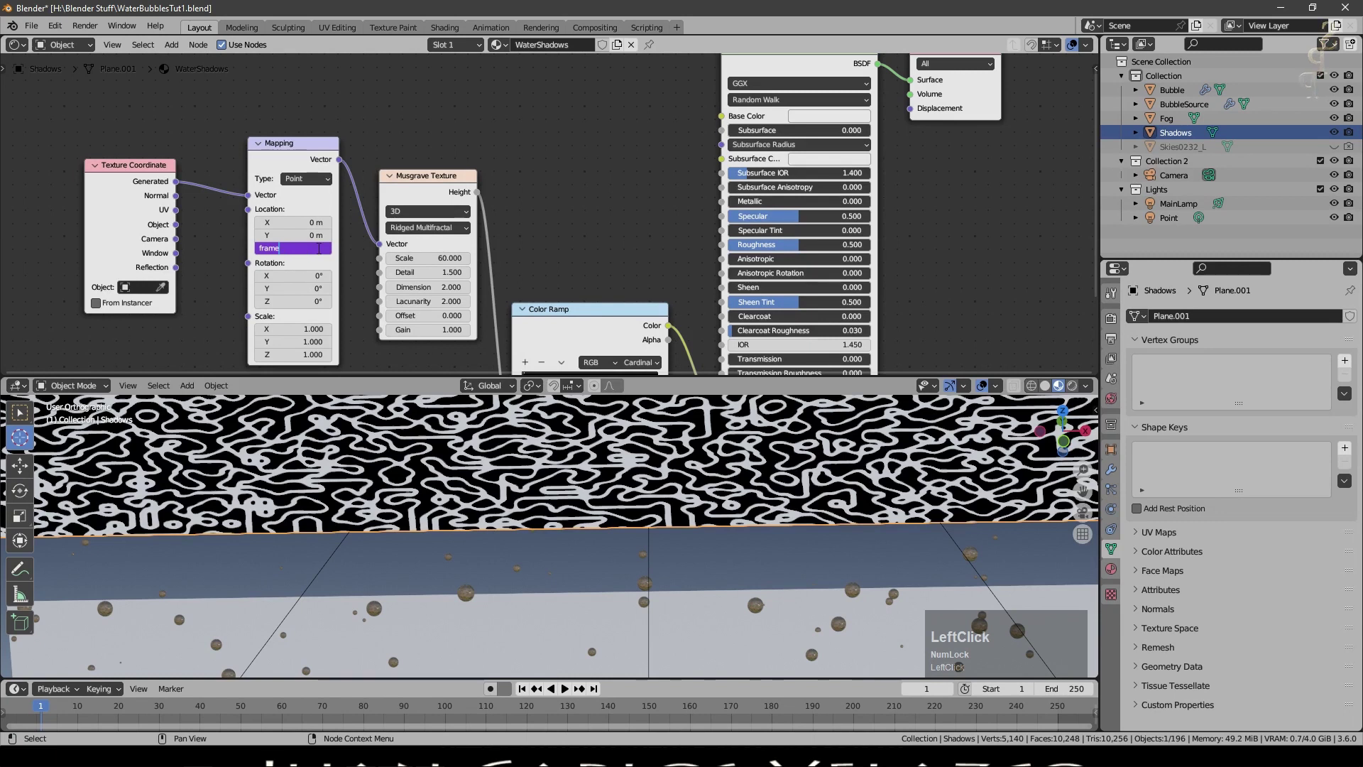
{"action": "key", "text": "/"}
{"action": "type", "text": "1000"}
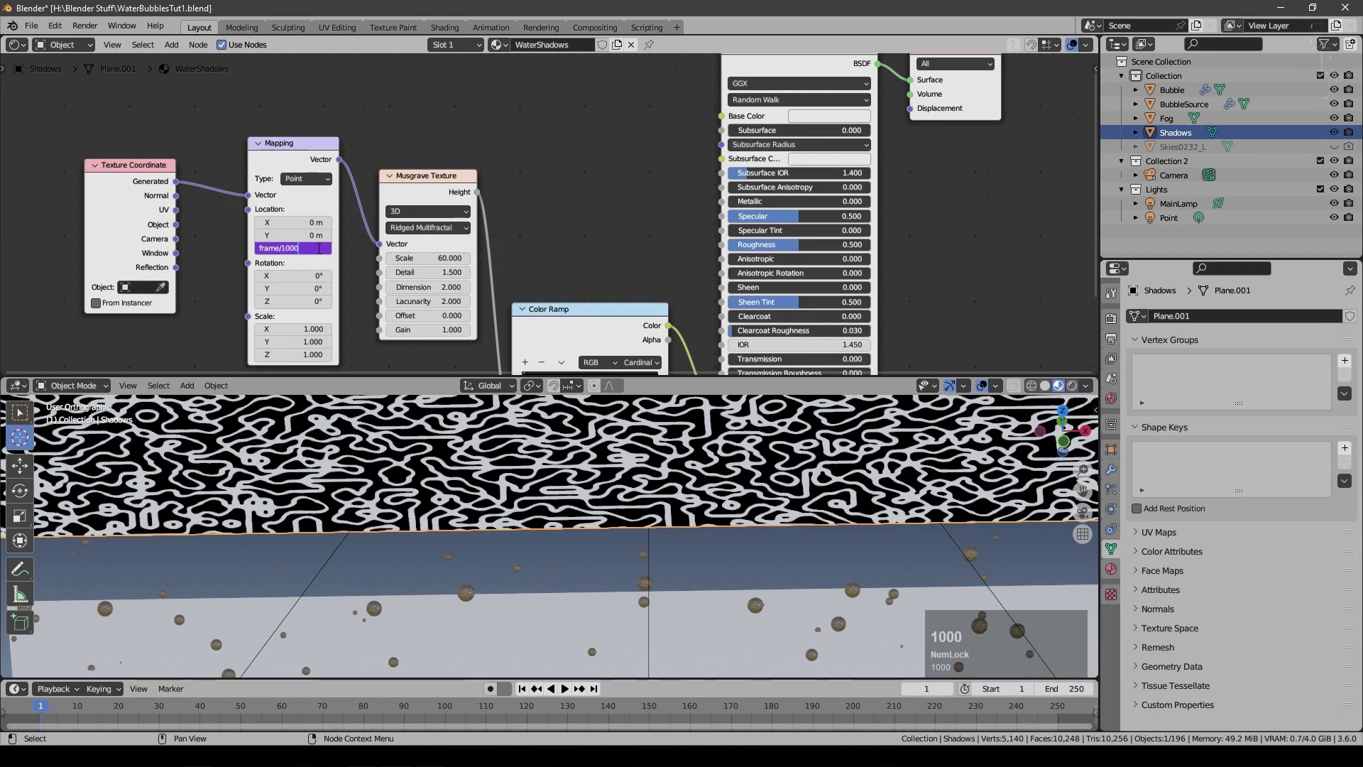
{"action": "key", "text": "Return"}
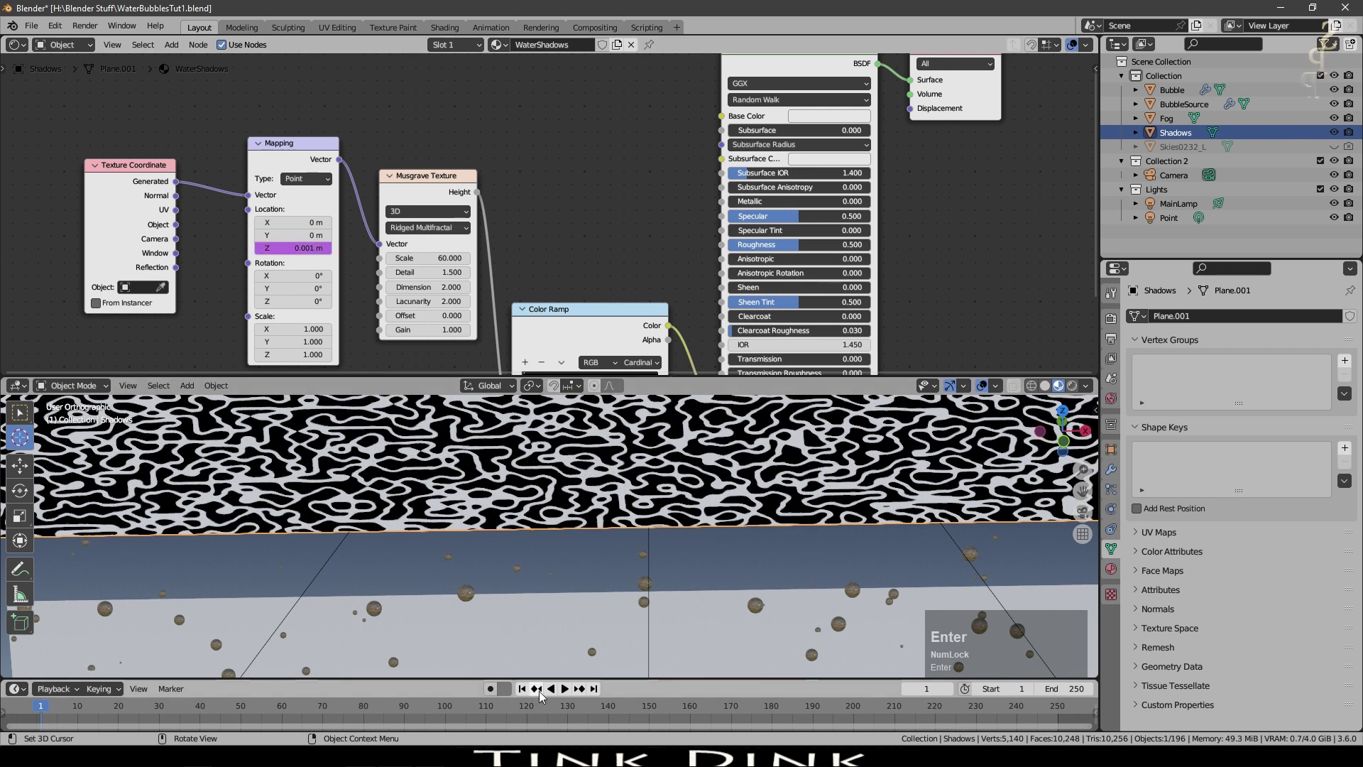
{"action": "left_click", "coordinate": [46, 709]}
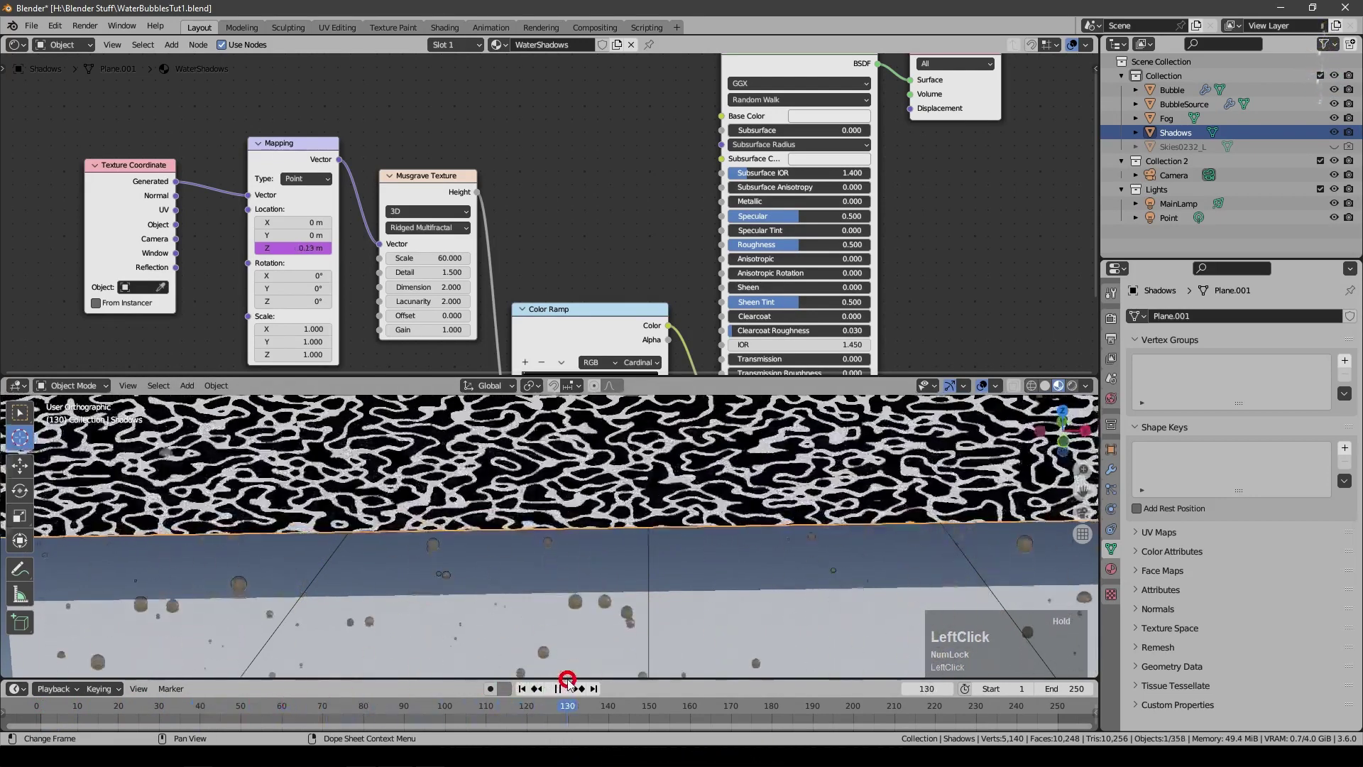
Step: Look through the camera, check render sampling, and play then stop the rendered animation
{"action": "key", "text": "KP_0"}
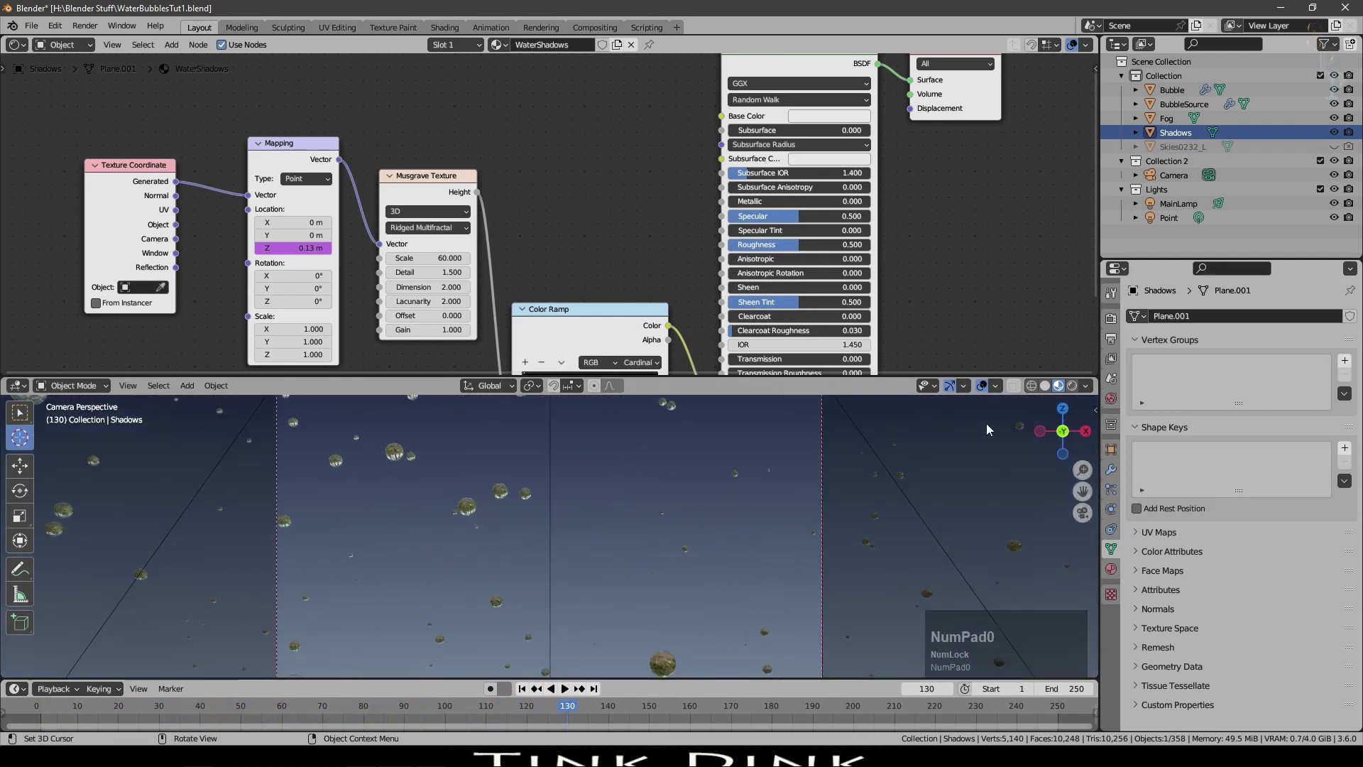
{"action": "left_click", "coordinate": [1122, 360]}
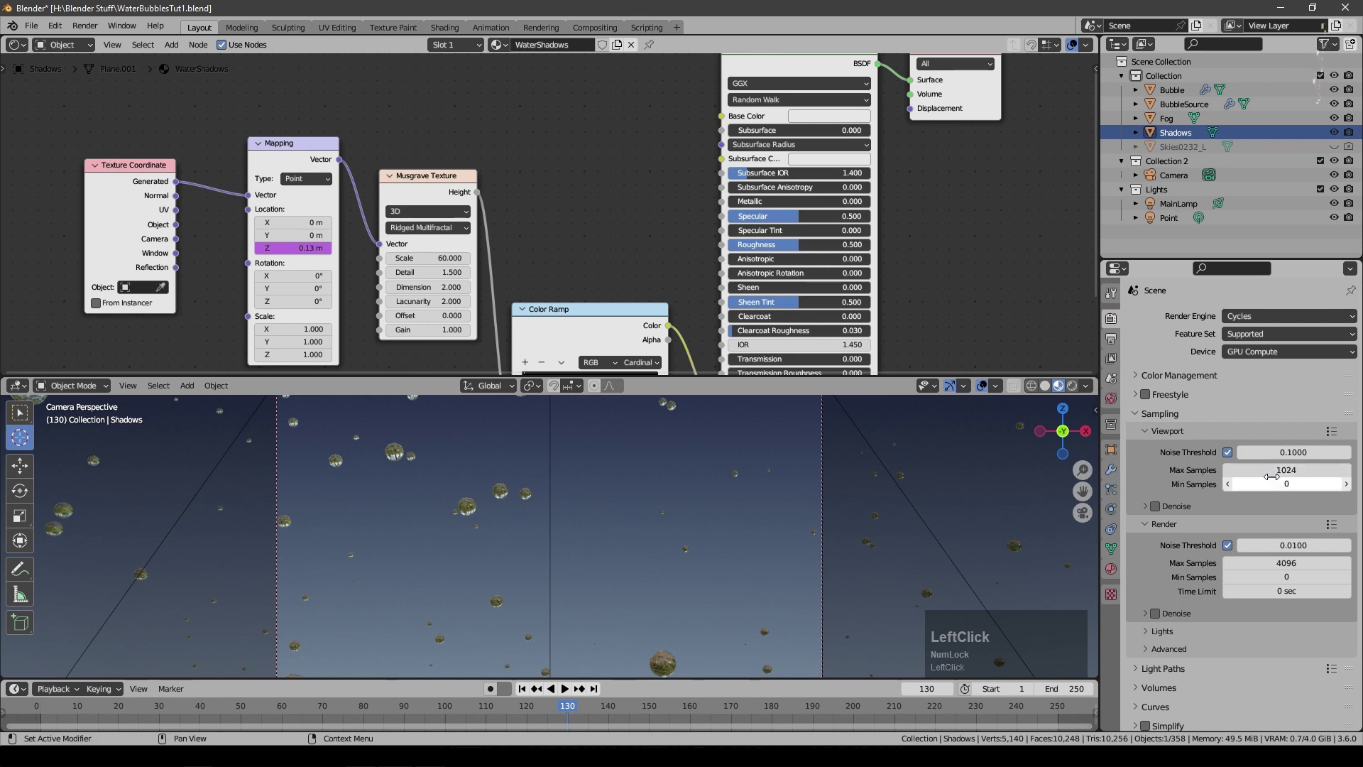
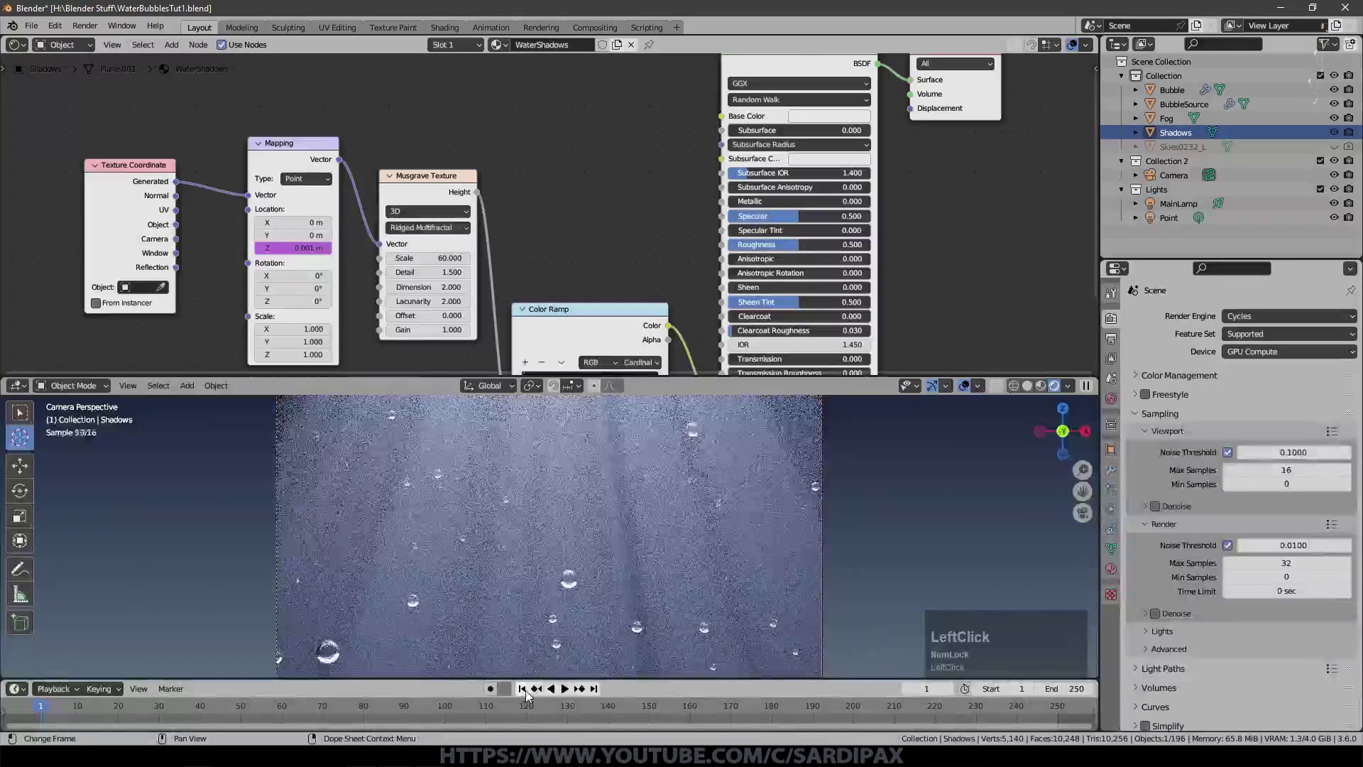
{"action": "key", "text": "space"}
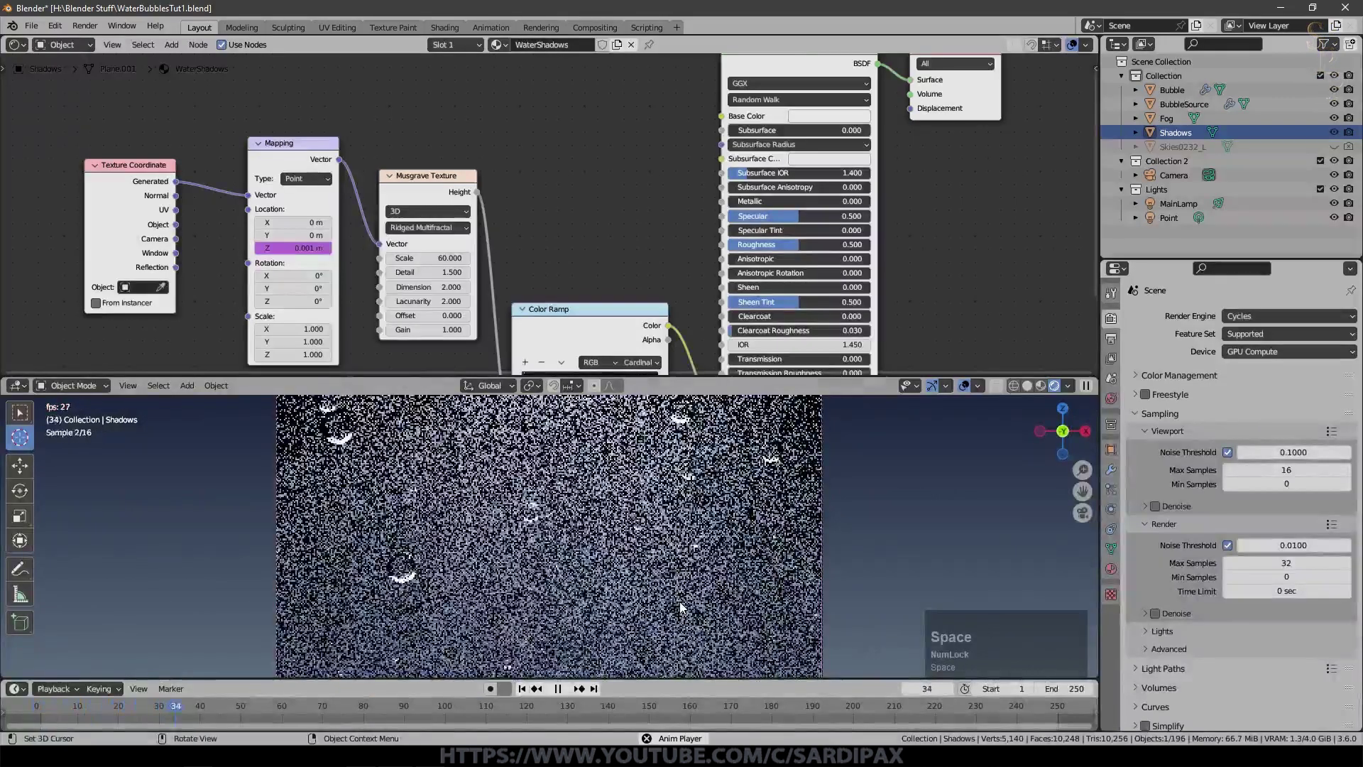
{"action": "key", "text": "space"}
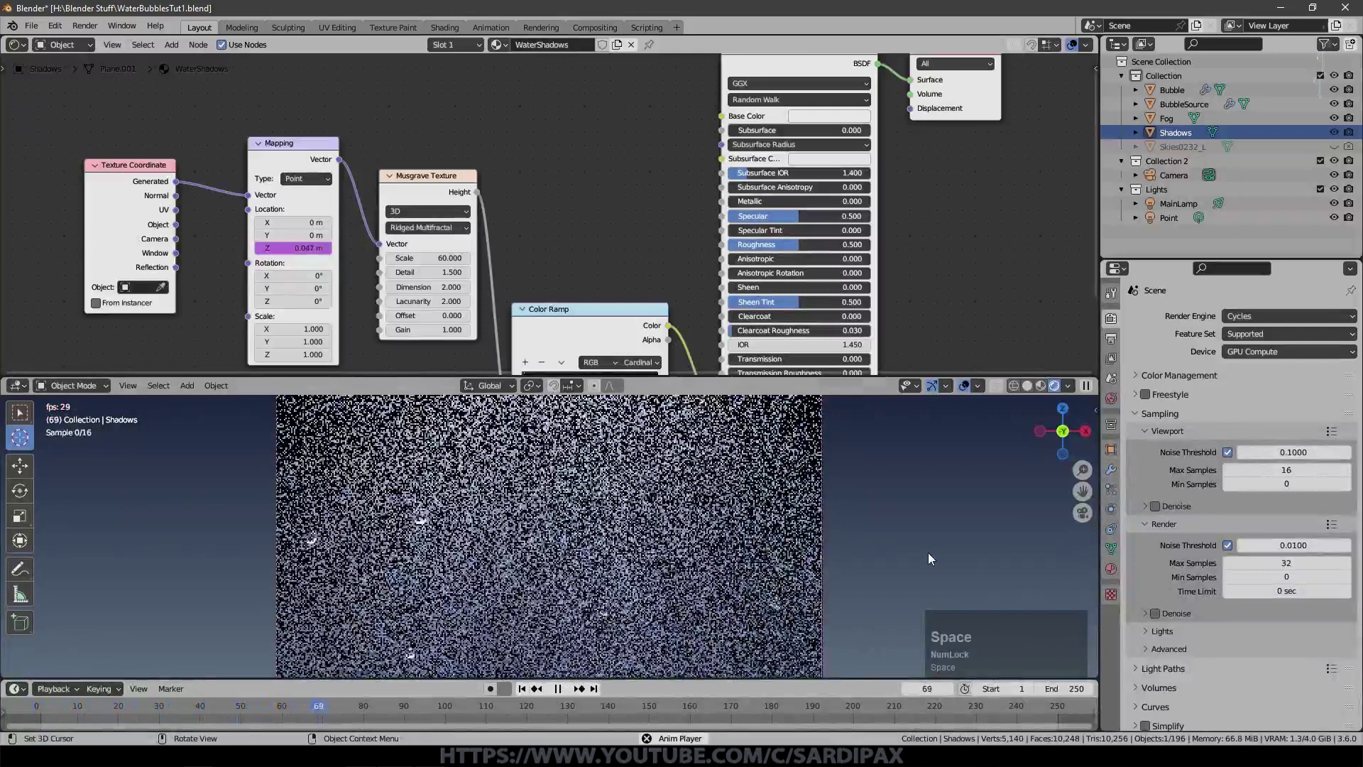
{"action": "key", "text": "space"}
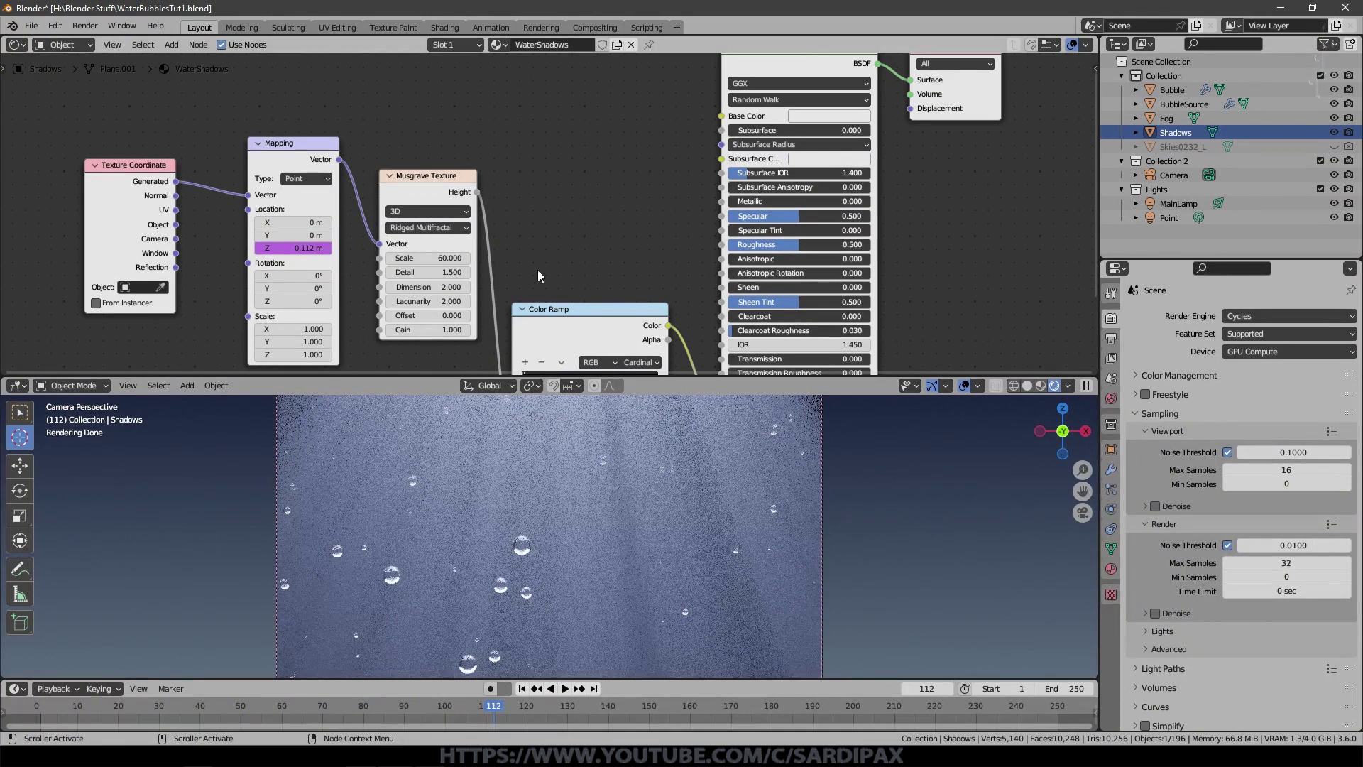
{"action": "scroll", "scroll_direction": "down", "scroll_amount": 3}
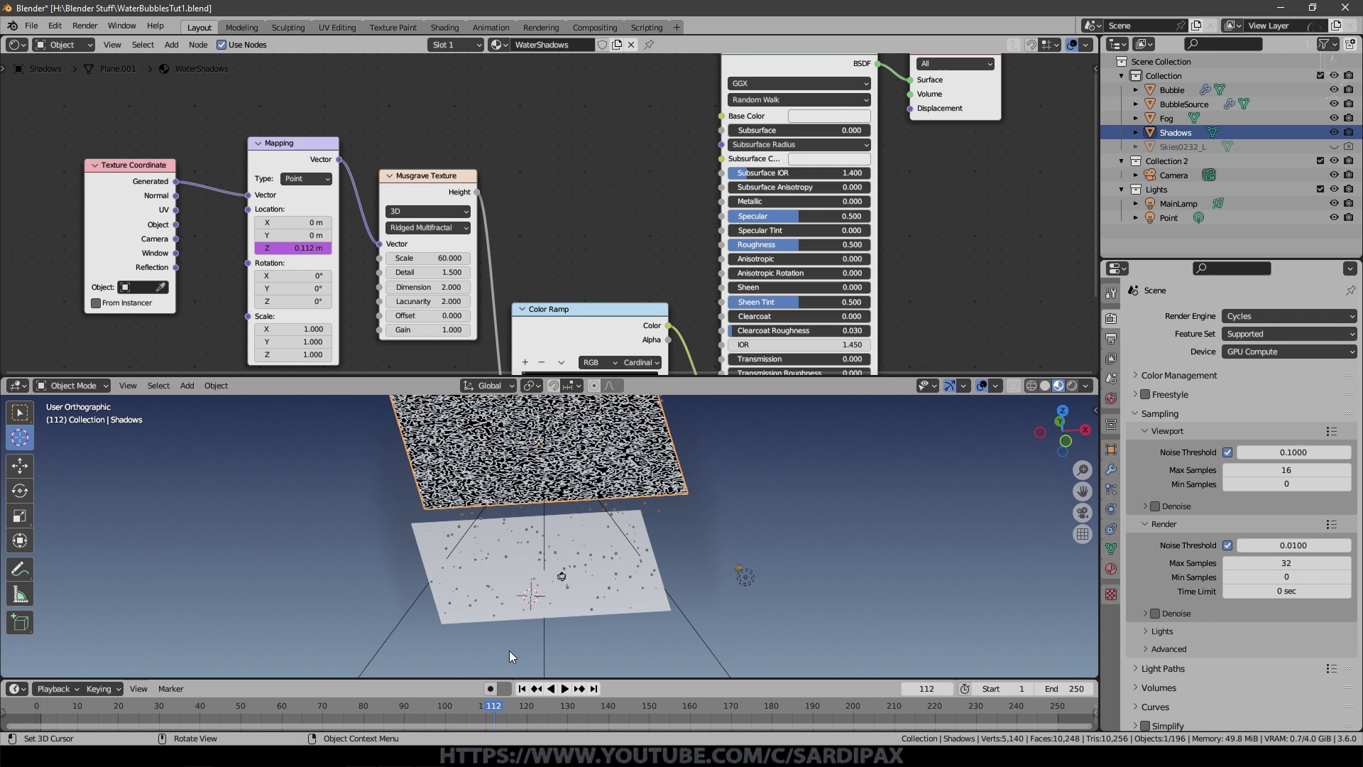
Step: Select the Shadows plane and insert a Location & Rotation keyframe at frame 1
{"action": "left_click", "coordinate": [534, 692]}
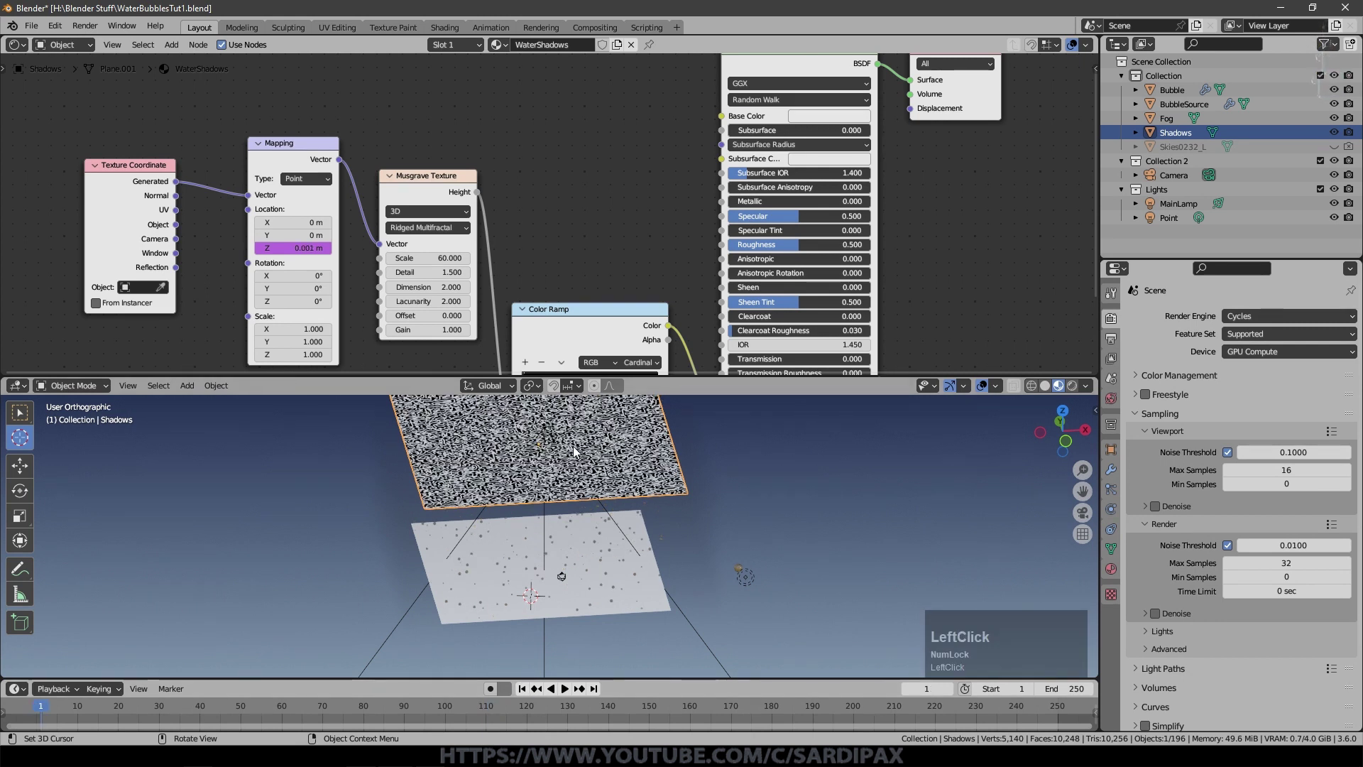
{"action": "key", "text": "i"}
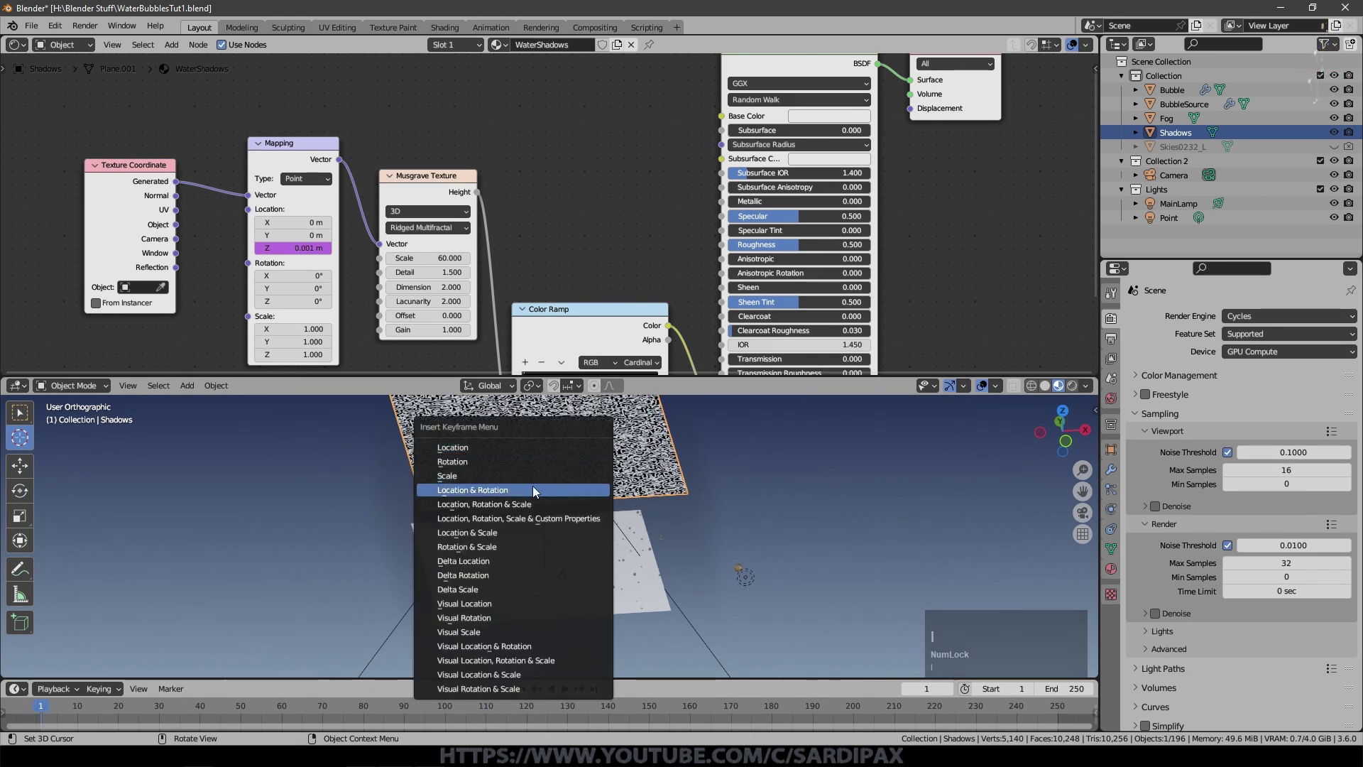
{"action": "left_click", "coordinate": [543, 488]}
{"action": "left_click", "coordinate": [32, 47]}
Step: Switch the top area to the Graph Editor and add a Noise modifier to the transform curves
{"action": "left_click", "coordinate": [225, 112]}
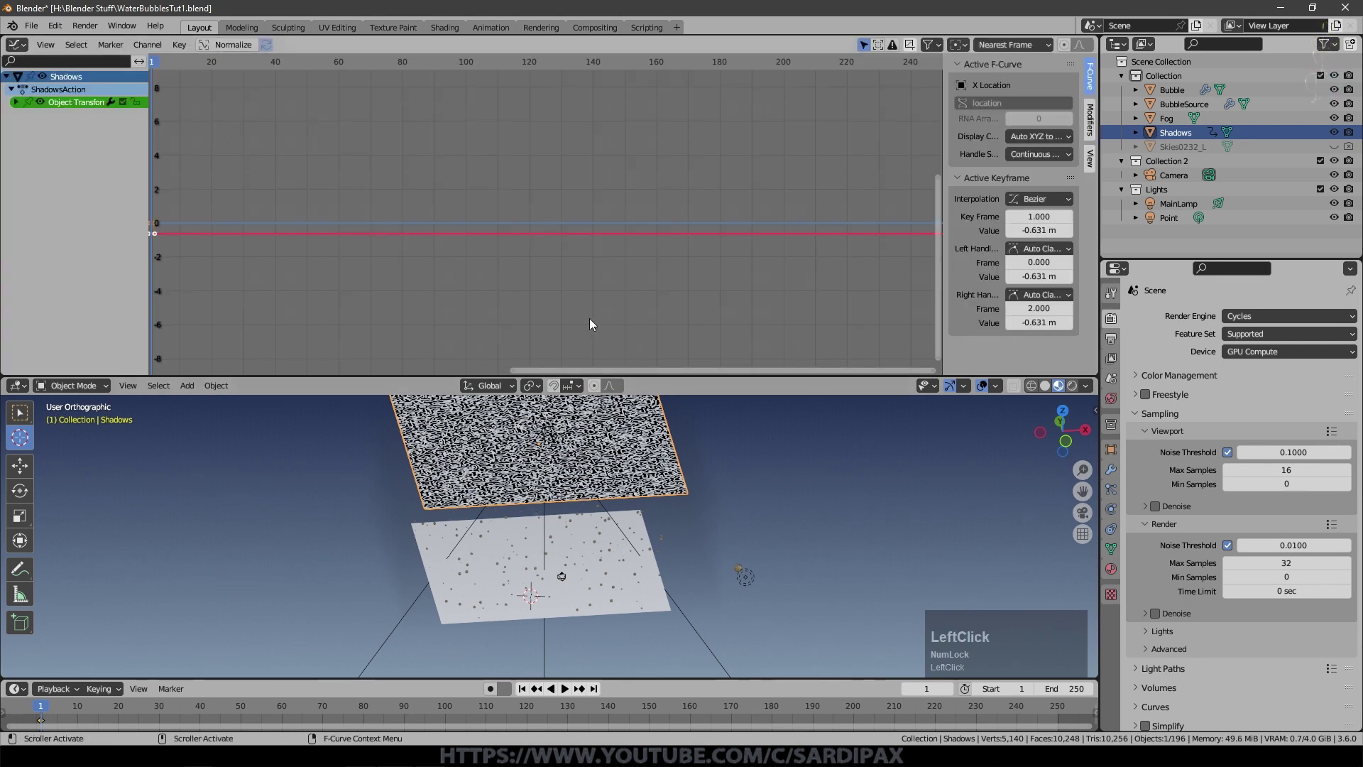
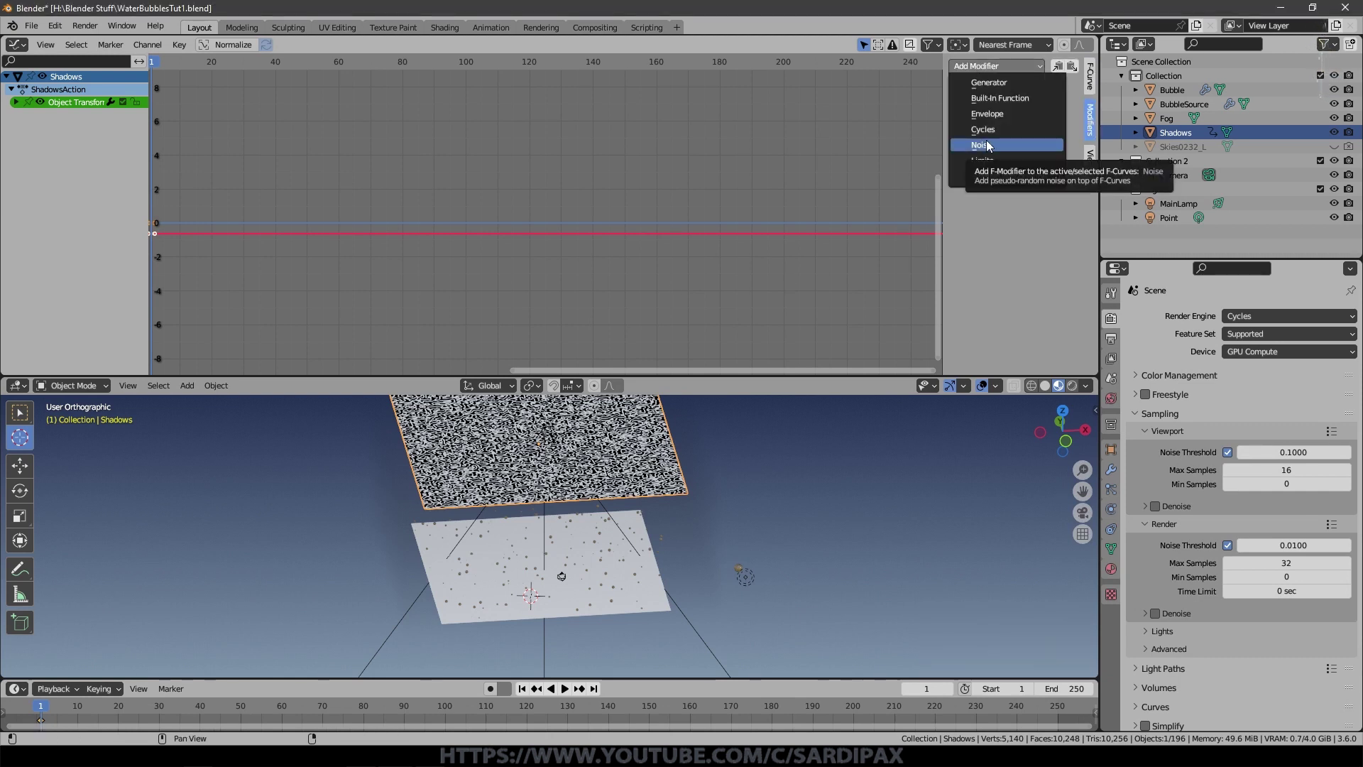
{"action": "left_click", "coordinate": [993, 142]}
{"action": "key", "text": "space"}
{"action": "middle_click", "coordinate": [760, 454]}
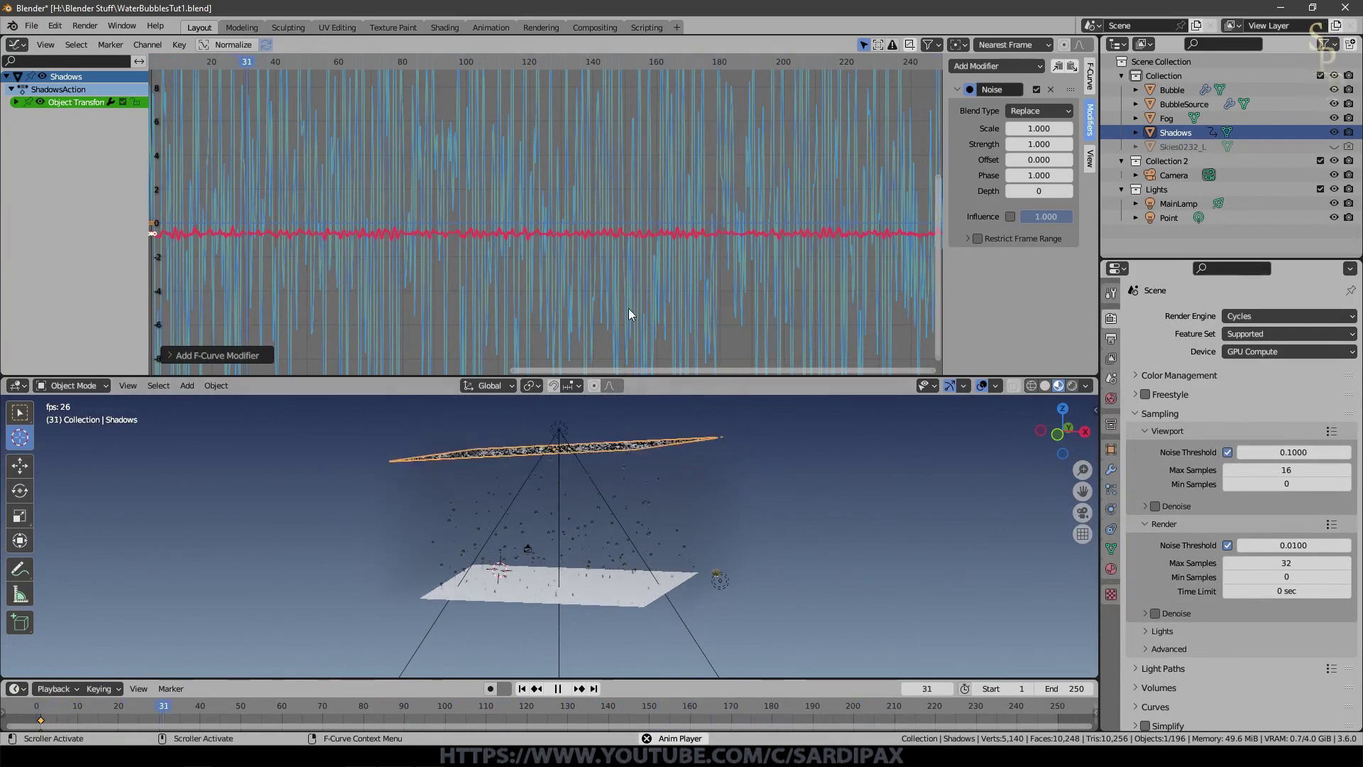
Step: Expand the plane's transform channels and mute all the noisy channels
{"action": "left_click", "coordinate": [25, 105]}
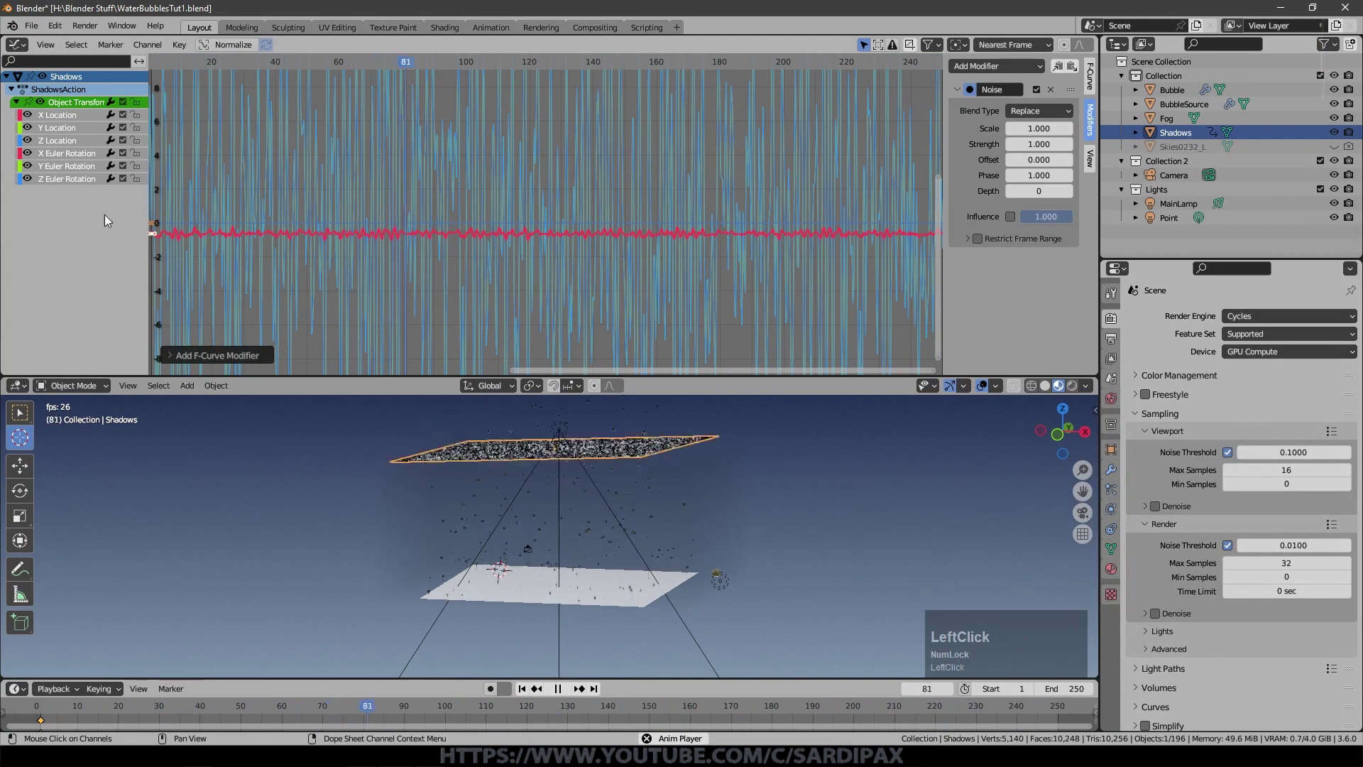
{"action": "double_click", "coordinate": [129, 122]}
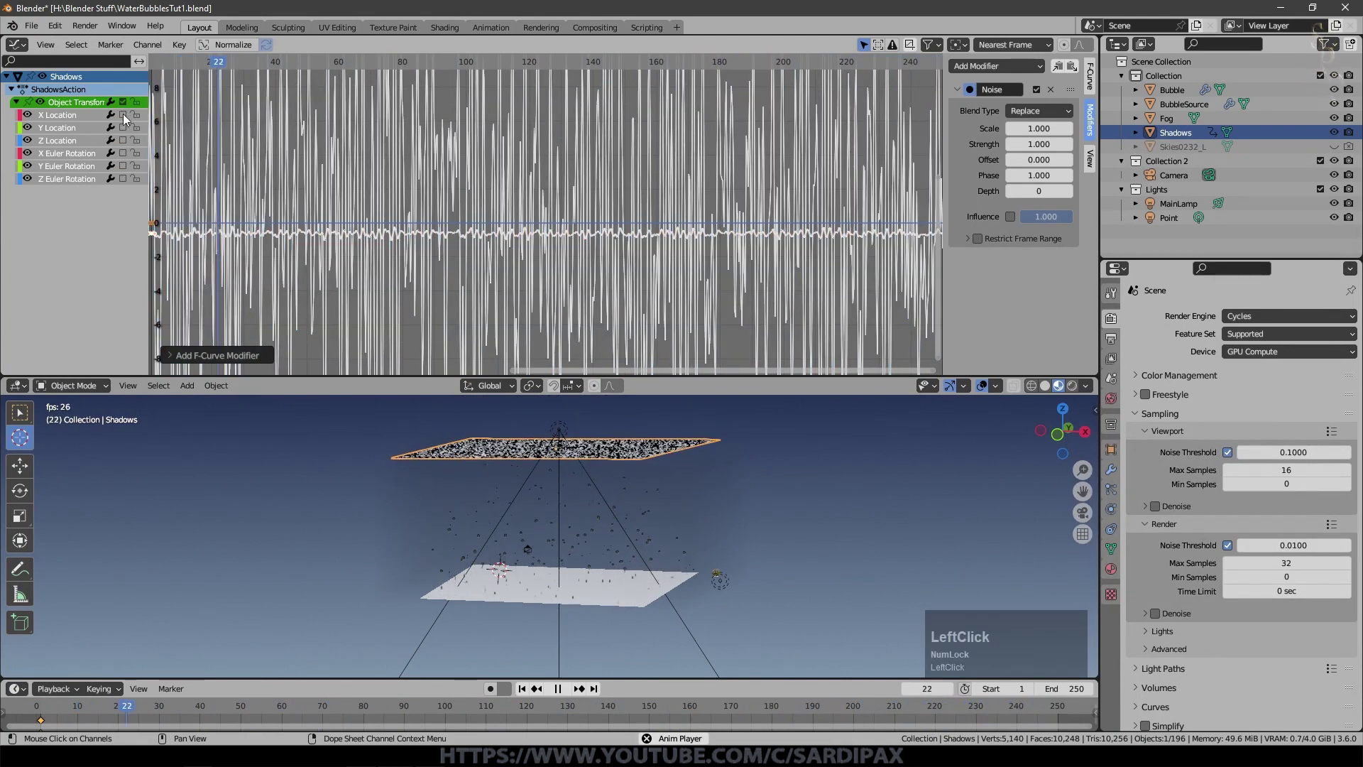
{"action": "scroll", "scroll_direction": "up", "scroll_amount": 3}
{"action": "middle_click", "coordinate": [716, 425]}
{"action": "scroll", "scroll_direction": "up", "scroll_amount": 3}
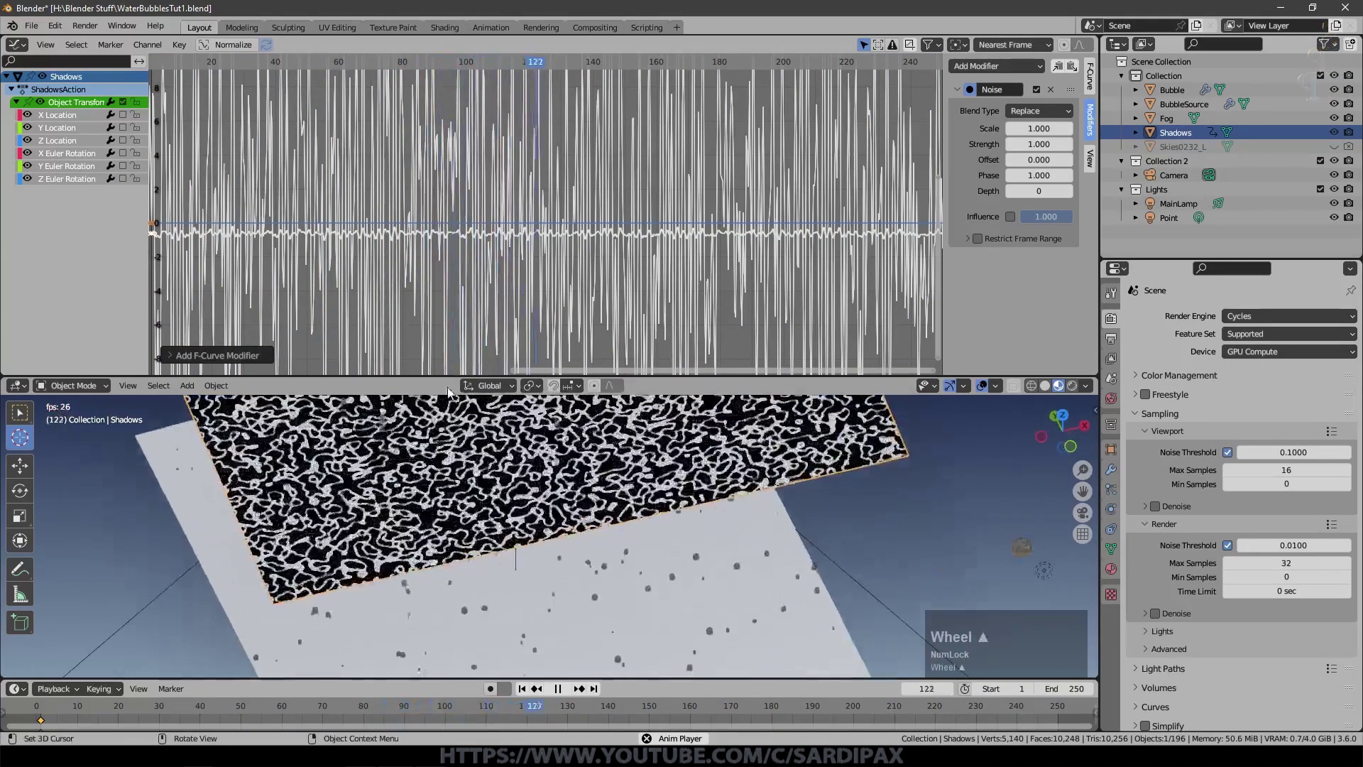
{"action": "left_click", "coordinate": [677, 448]}
Step: Clear the plane's rotation with Alt+R, re-keyframe it, and unmute the Z rotation channel during playback
{"action": "key", "text": "alt+r"}
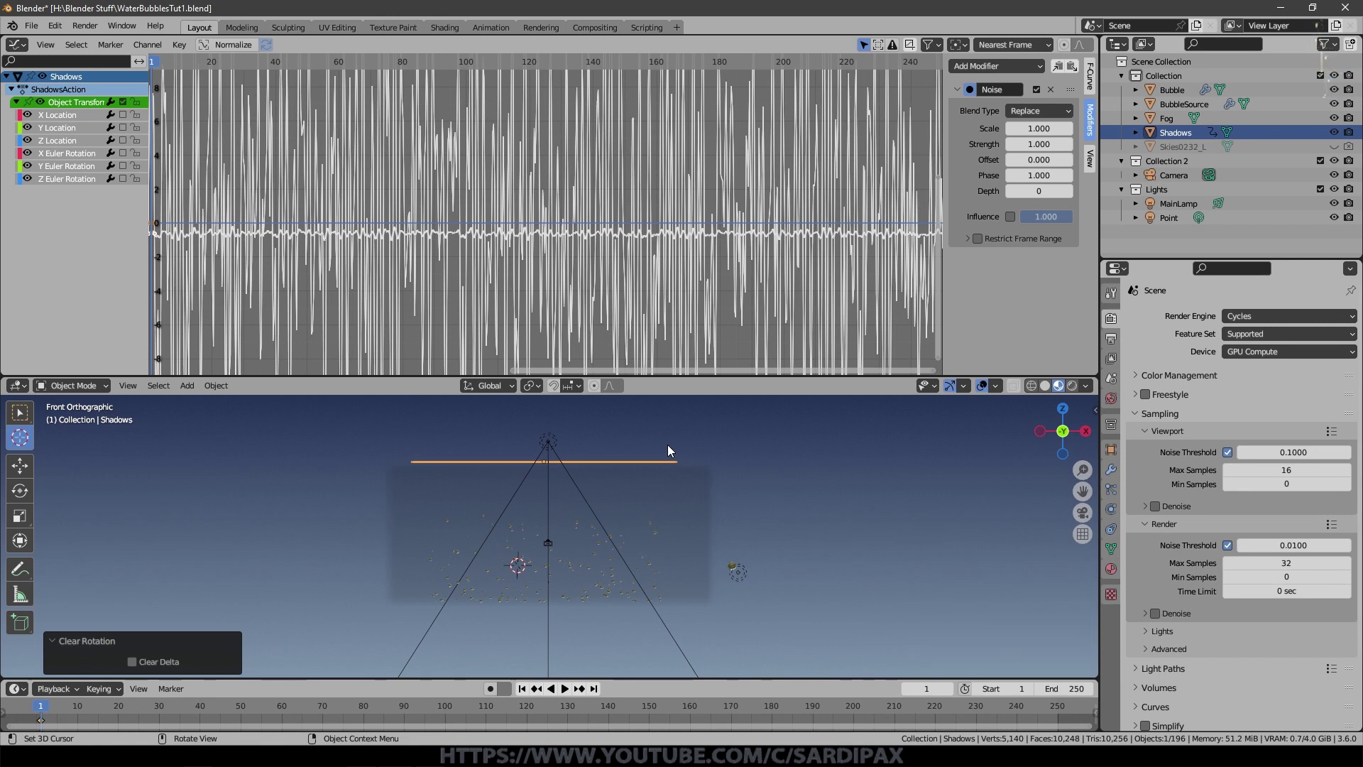
{"action": "key", "text": "i"}
{"action": "left_click", "coordinate": [677, 448]}
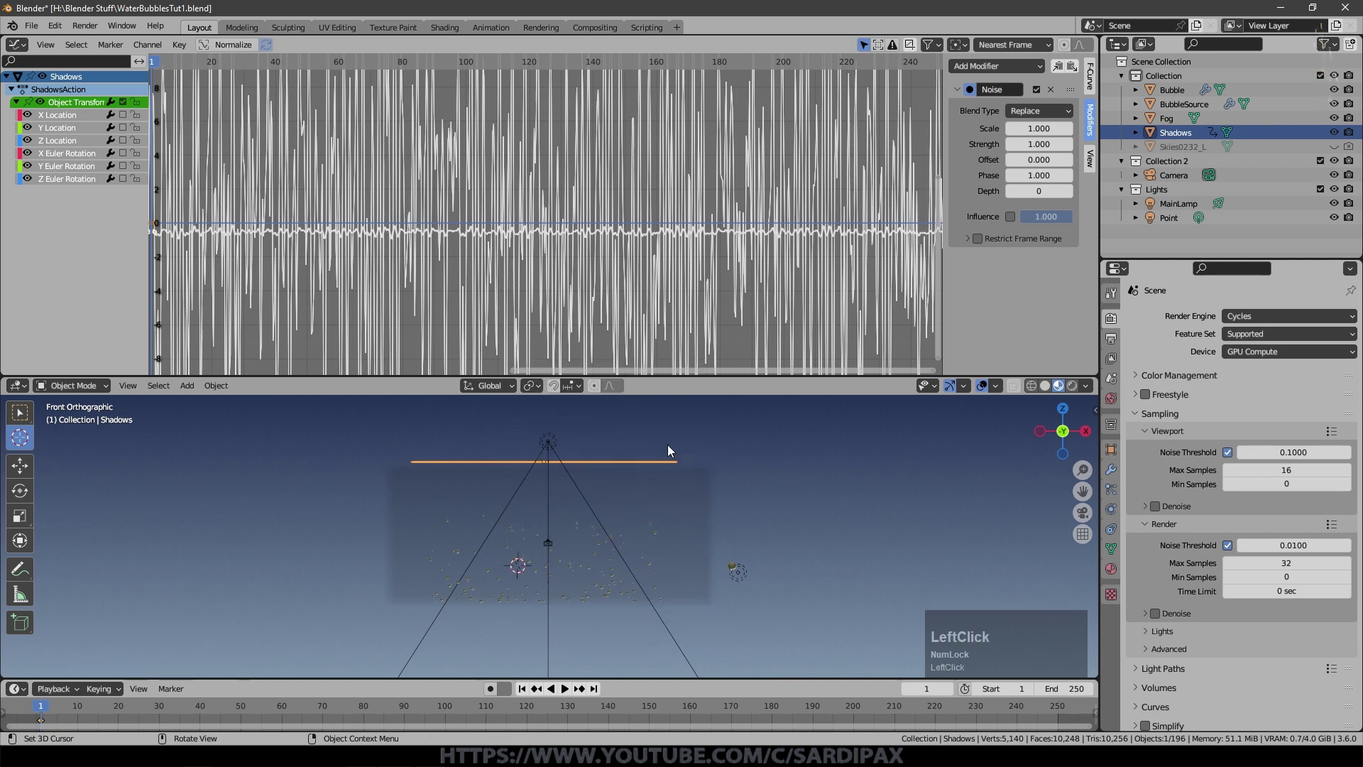
{"action": "key", "text": "space"}
{"action": "middle_click", "coordinate": [661, 442]}
{"action": "left_click", "coordinate": [133, 181]}
Step: Unmute the X Location channel too and orbit to watch the plane tilt and jitter
{"action": "middle_click", "coordinate": [507, 455]}
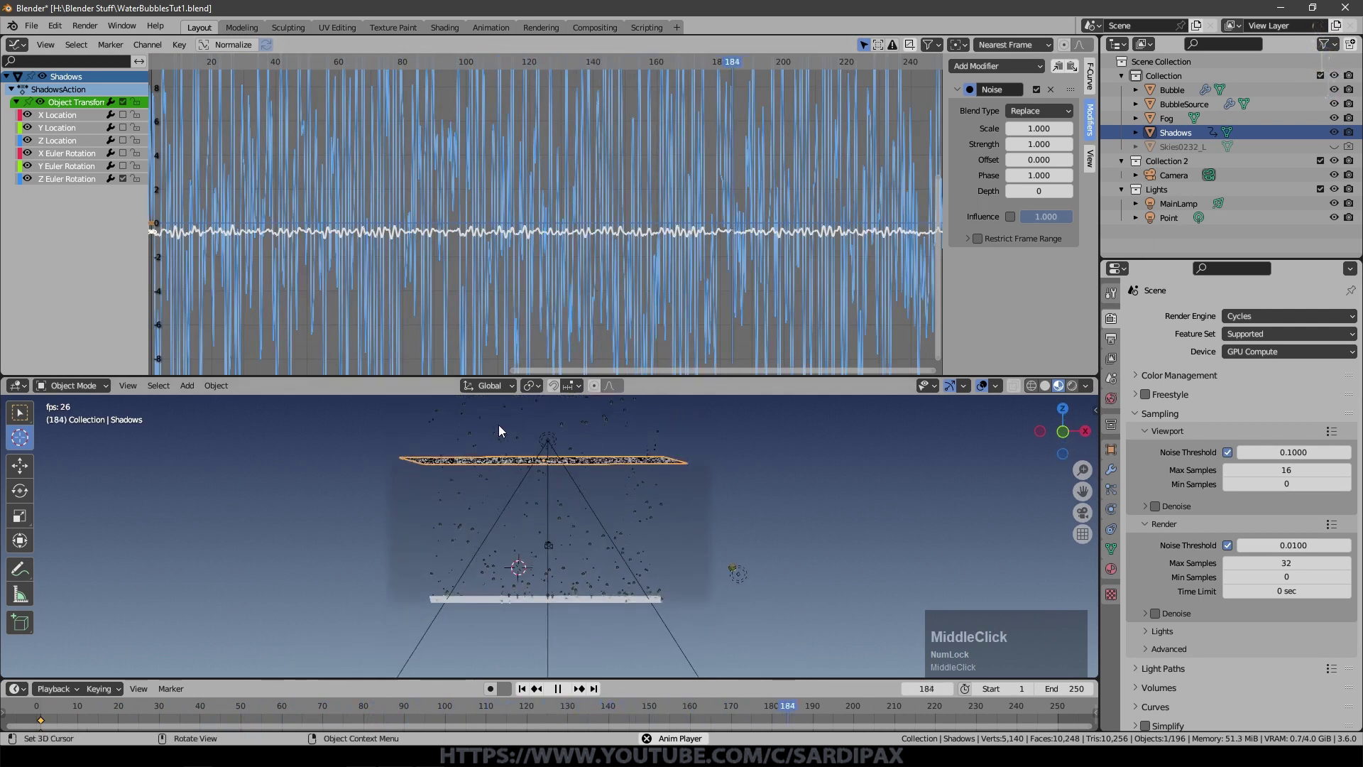
{"action": "key", "text": "KP_1"}
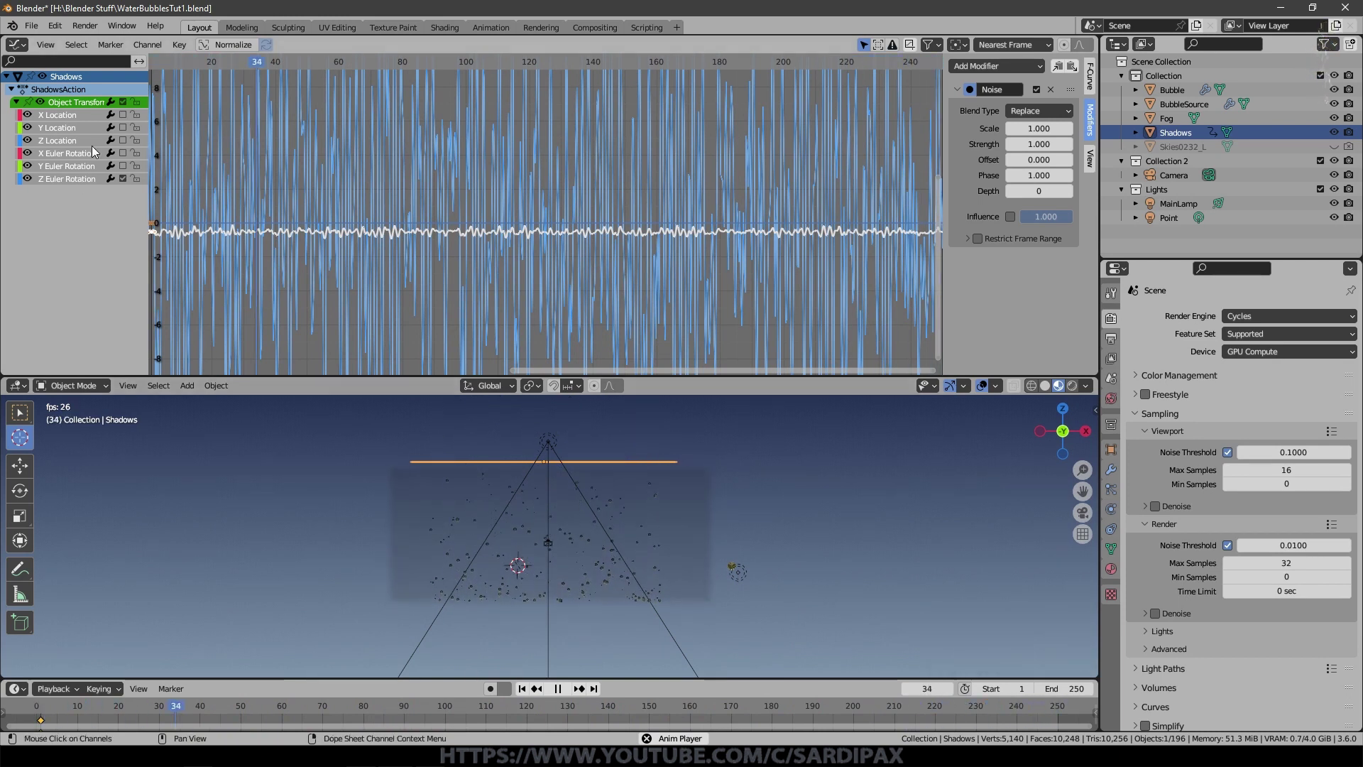
{"action": "middle_click", "coordinate": [360, 493]}
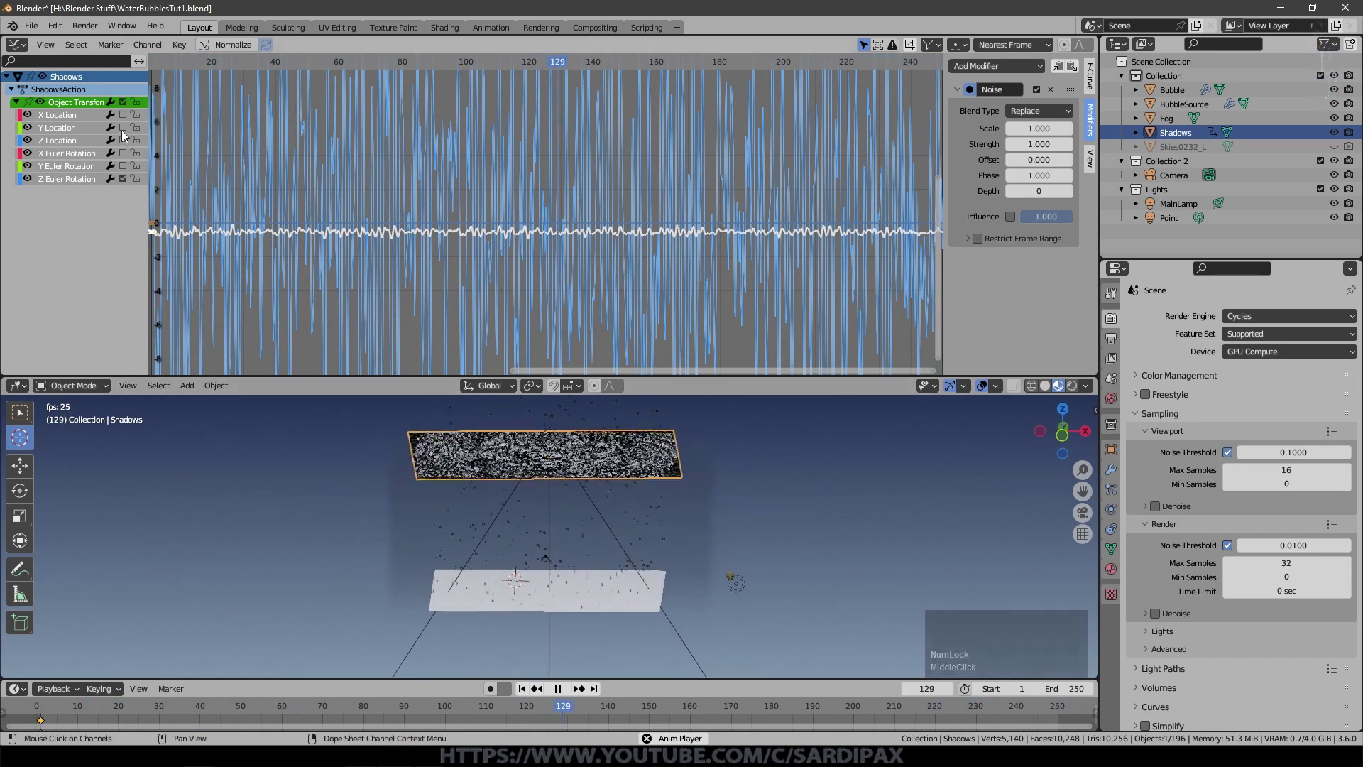
{"action": "left_click", "coordinate": [134, 119]}
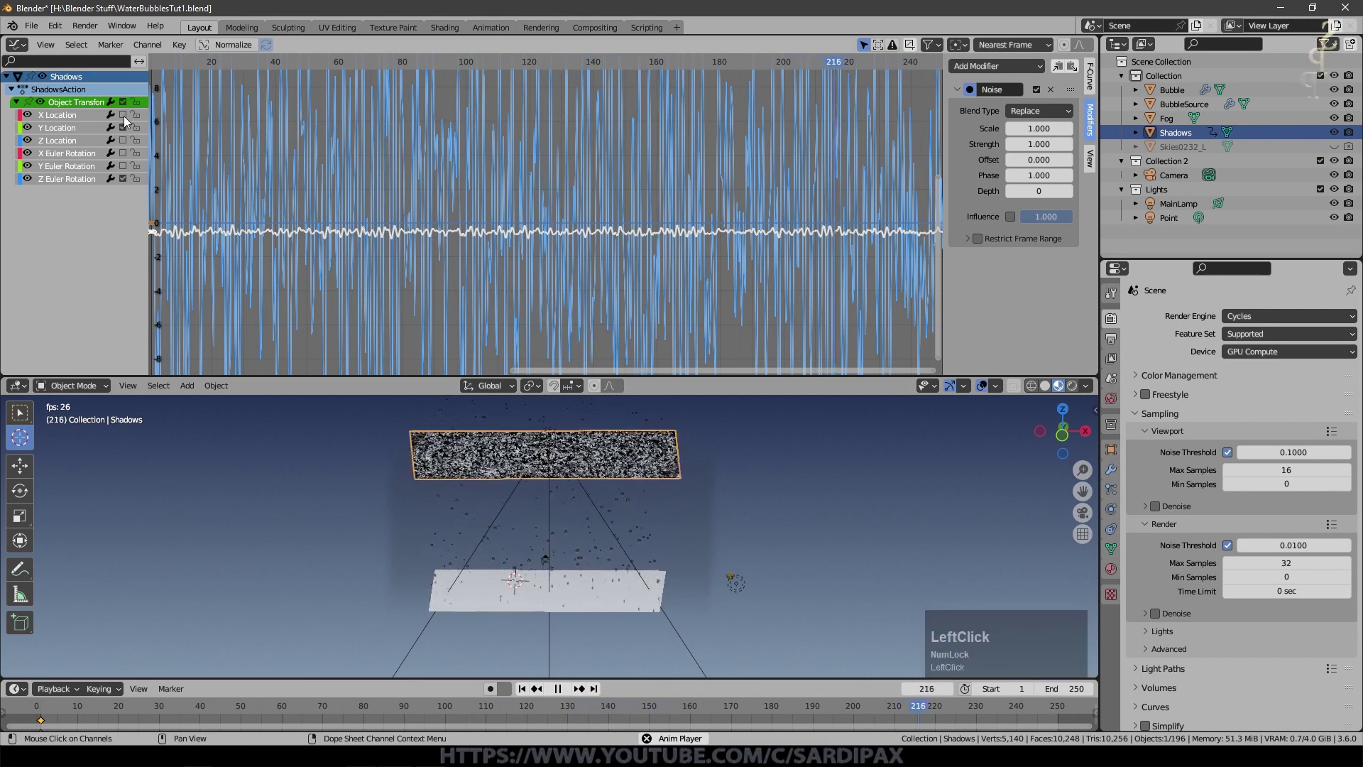
{"action": "left_click", "coordinate": [133, 118]}
{"action": "middle_click", "coordinate": [450, 454]}
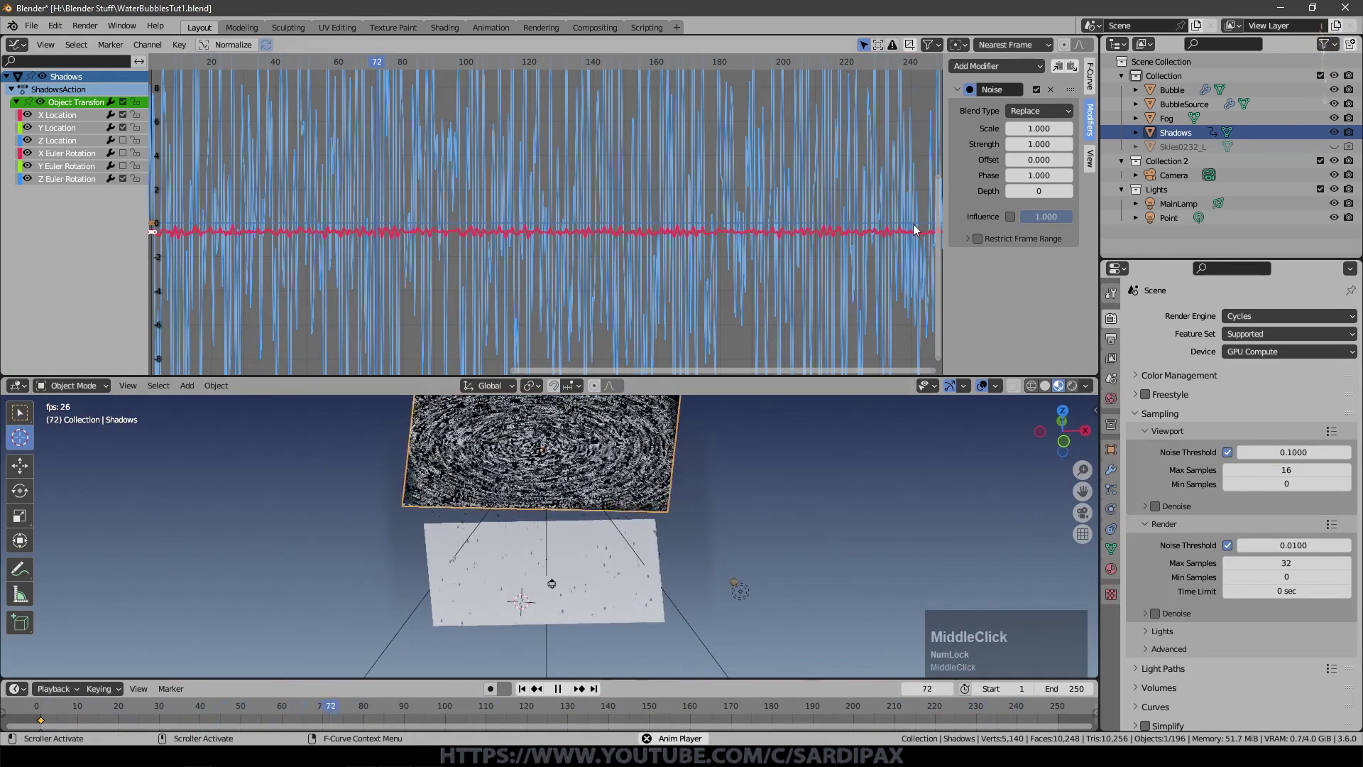
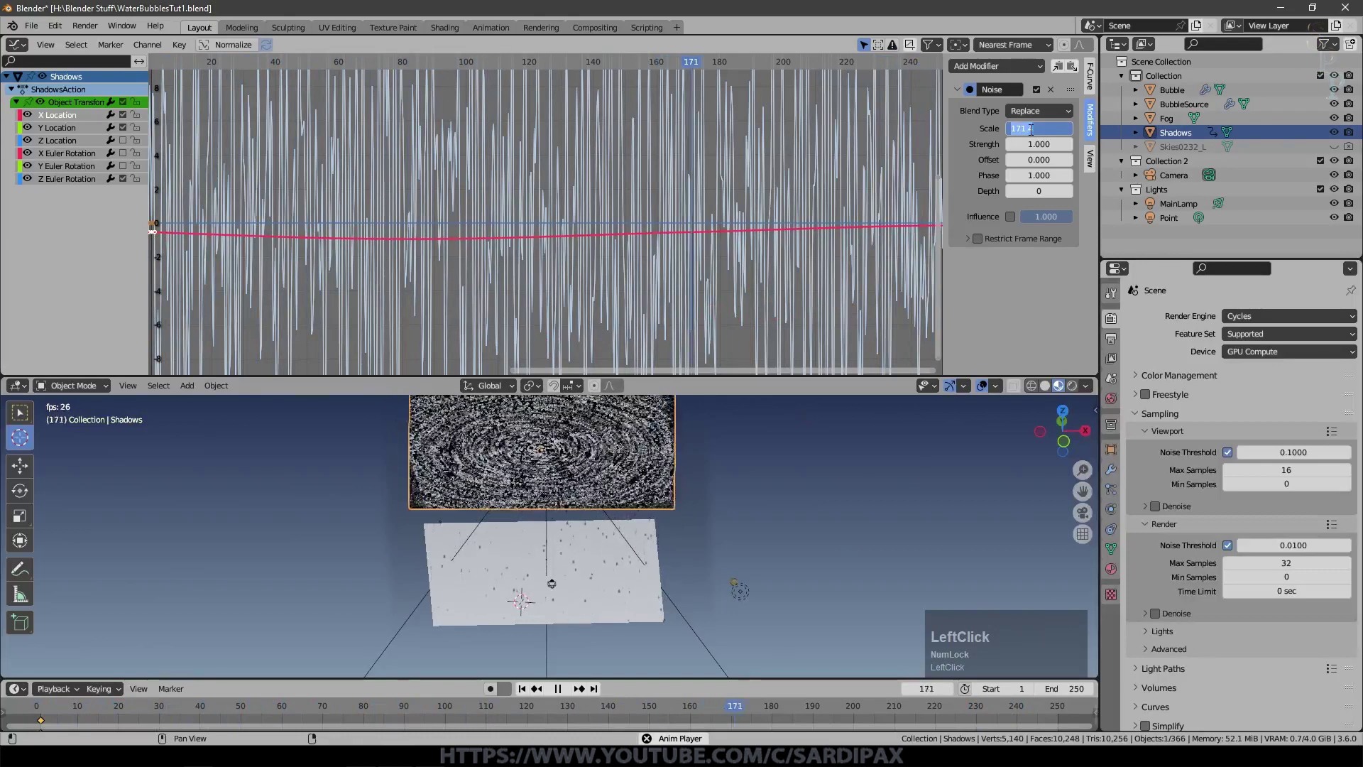
Step: Set the noise Scale to 75, Strength 5.7 and Phase 56.3, then zoom out the graph
{"action": "key", "text": "KP_7"}
{"action": "key", "text": "KP_Enter"}
{"action": "left_click", "coordinate": [1061, 93]}
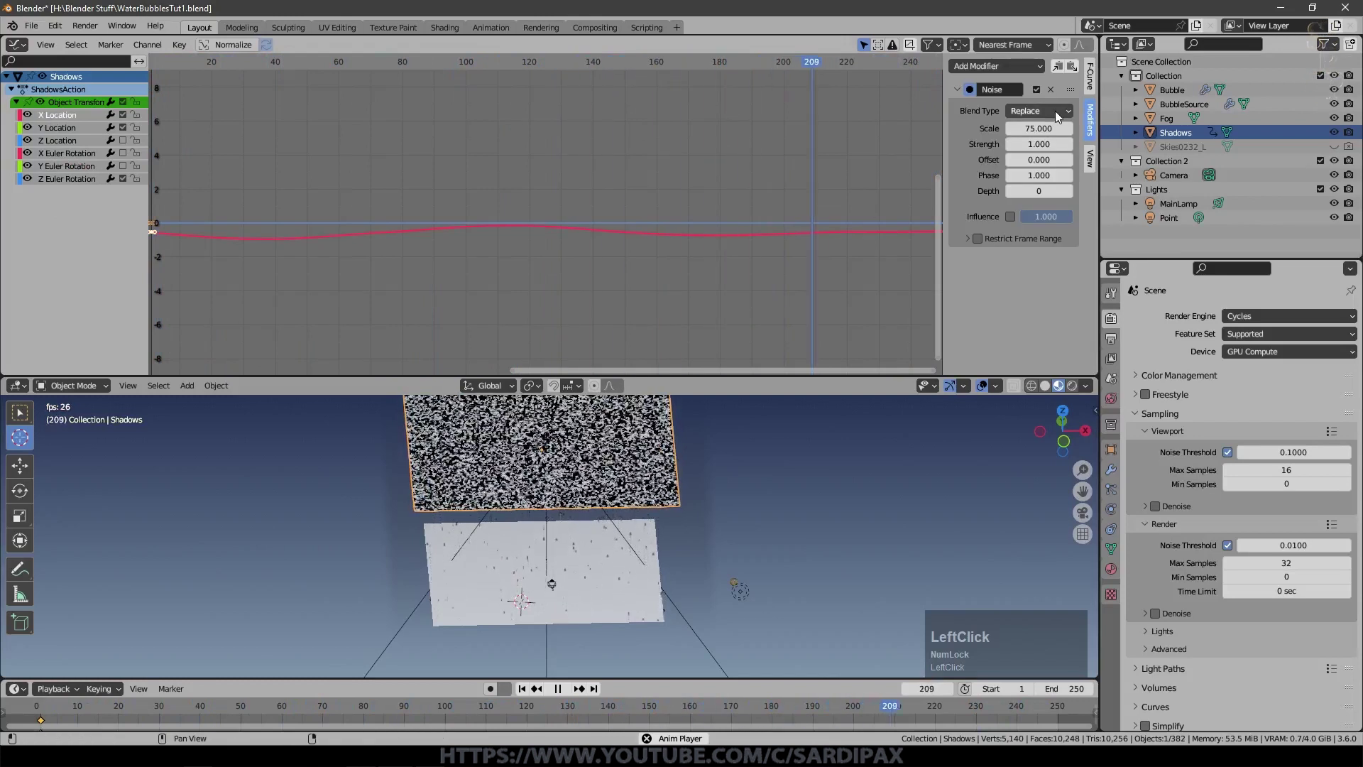
{"action": "scroll", "scroll_direction": "up", "scroll_amount": 3}
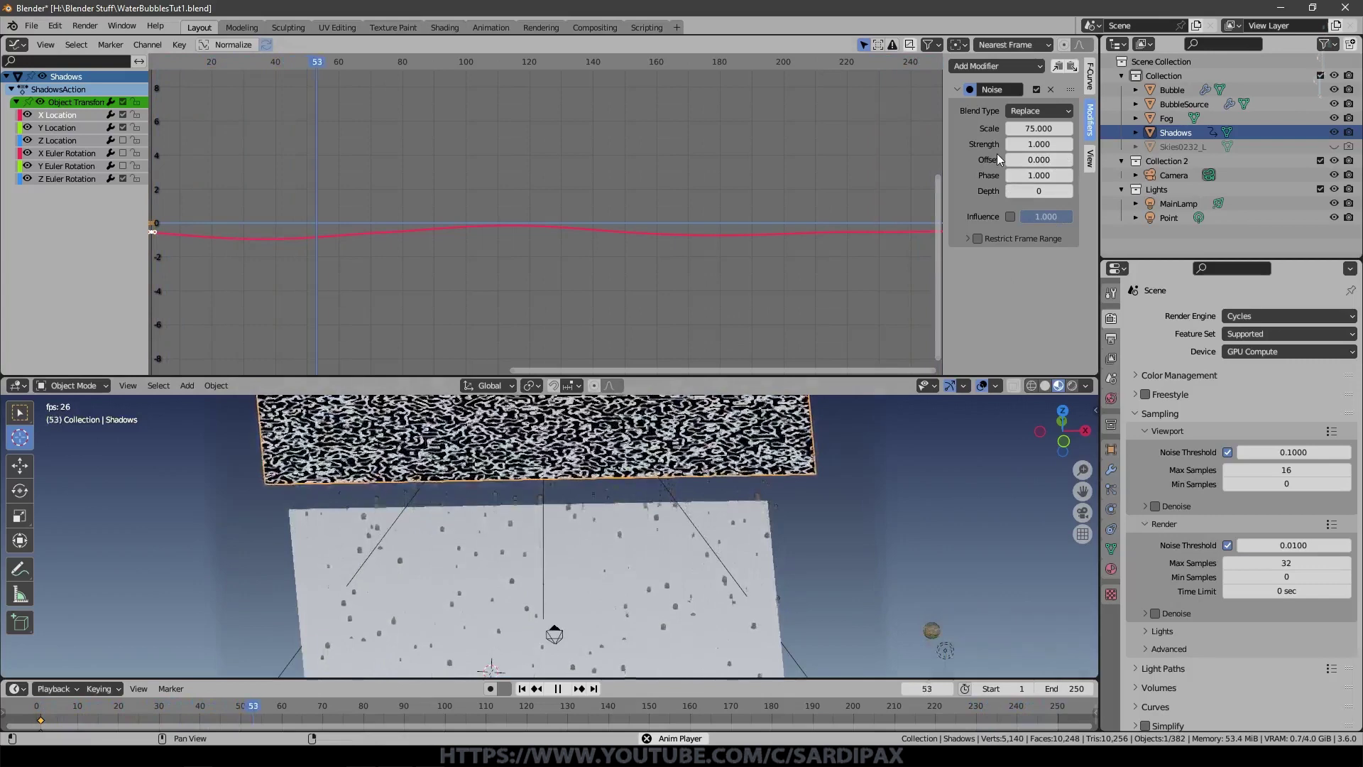
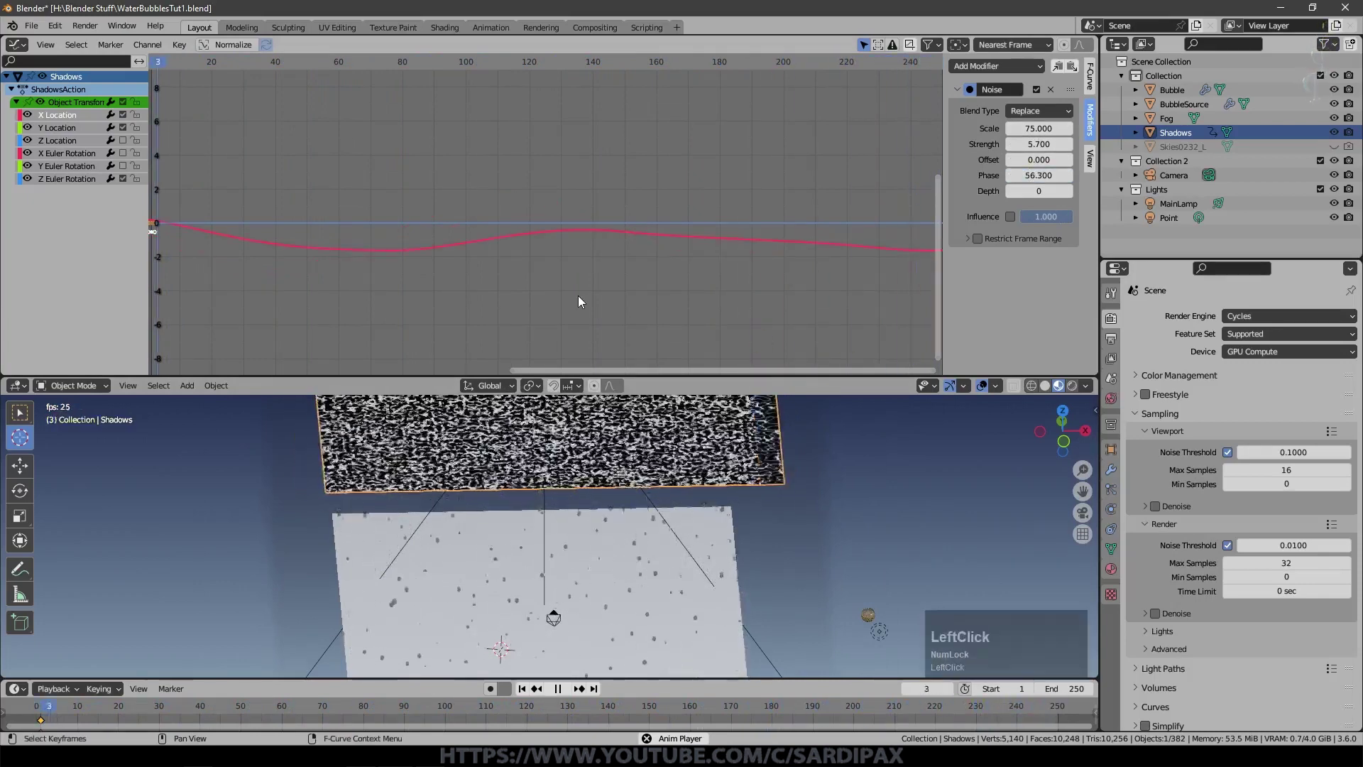
{"action": "scroll", "scroll_direction": "down", "scroll_amount": 3}
{"action": "scroll", "scroll_direction": "down", "scroll_amount": 3}
{"action": "scroll", "scroll_direction": "up", "scroll_amount": 3}
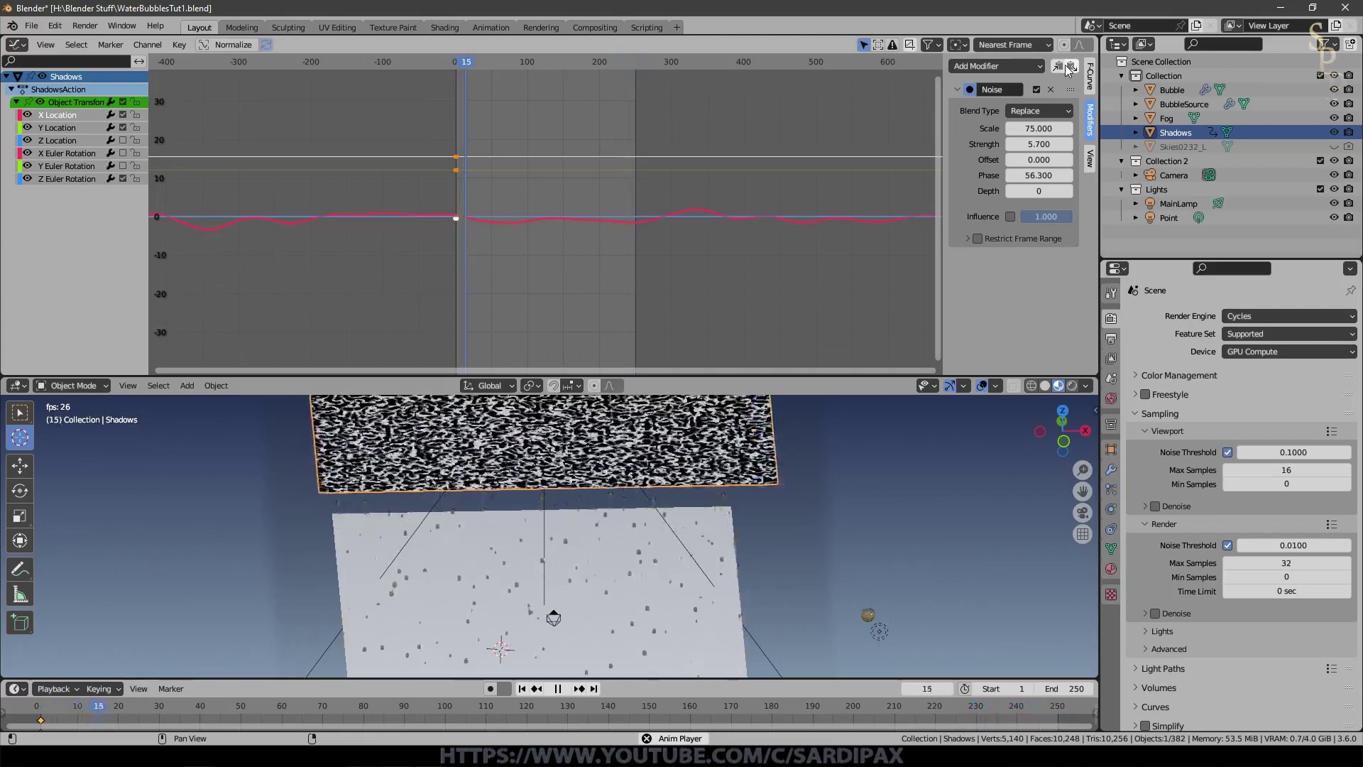
Step: Copy the X Location noise modifier onto the Y Location and Z Euler Rotation curves
{"action": "left_click", "coordinate": [1069, 68]}
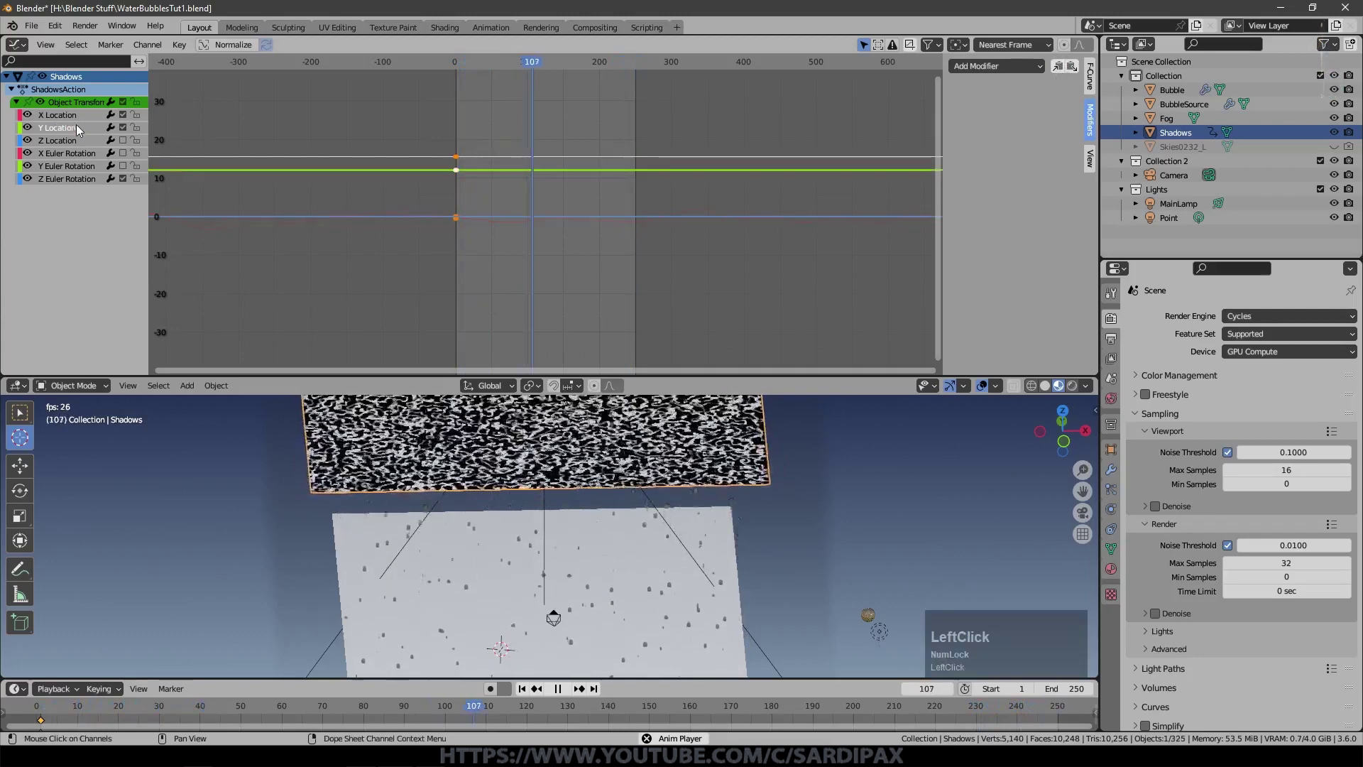
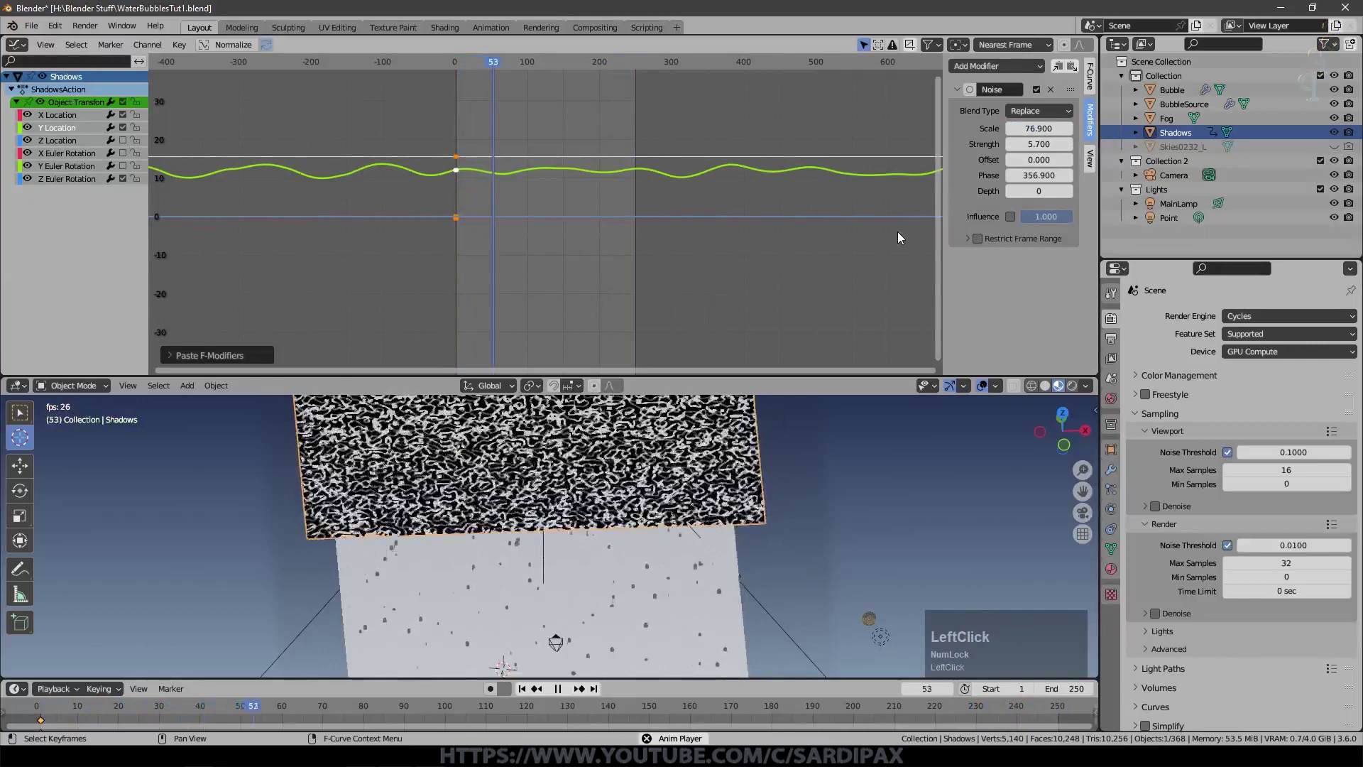
{"action": "left_click", "coordinate": [86, 178]}
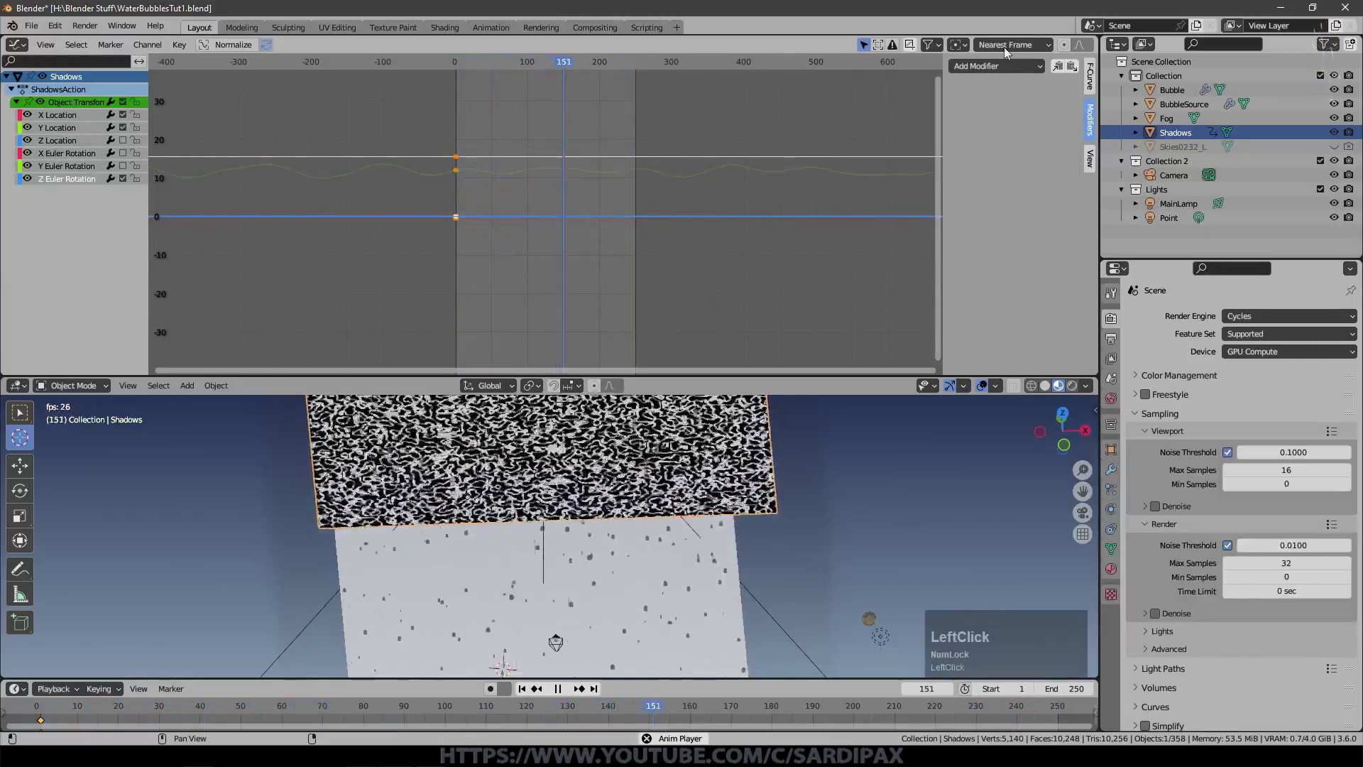
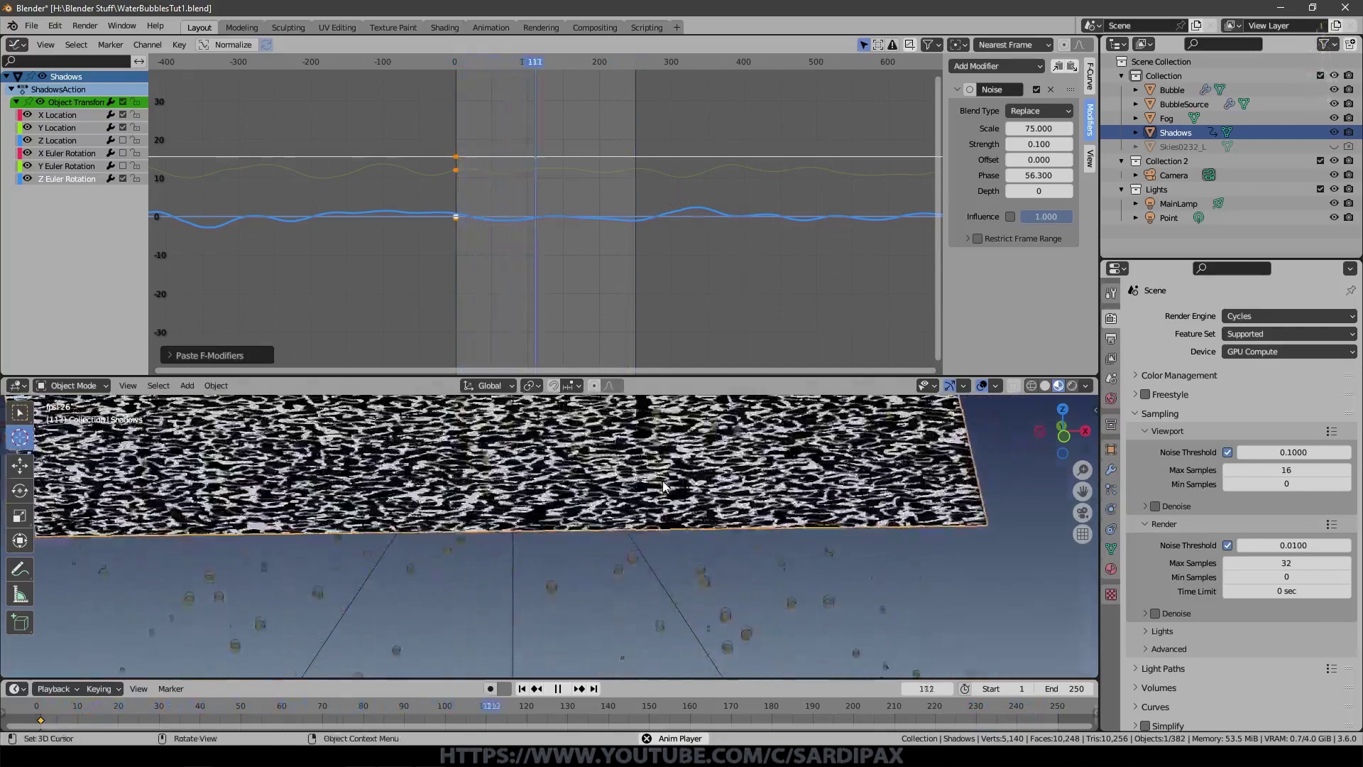
Step: Switch to the camera view with rendered shading to preview the bubbles and jiggling shadows
{"action": "key", "text": "KP_0"}
{"action": "left_click", "coordinate": [1075, 388]}
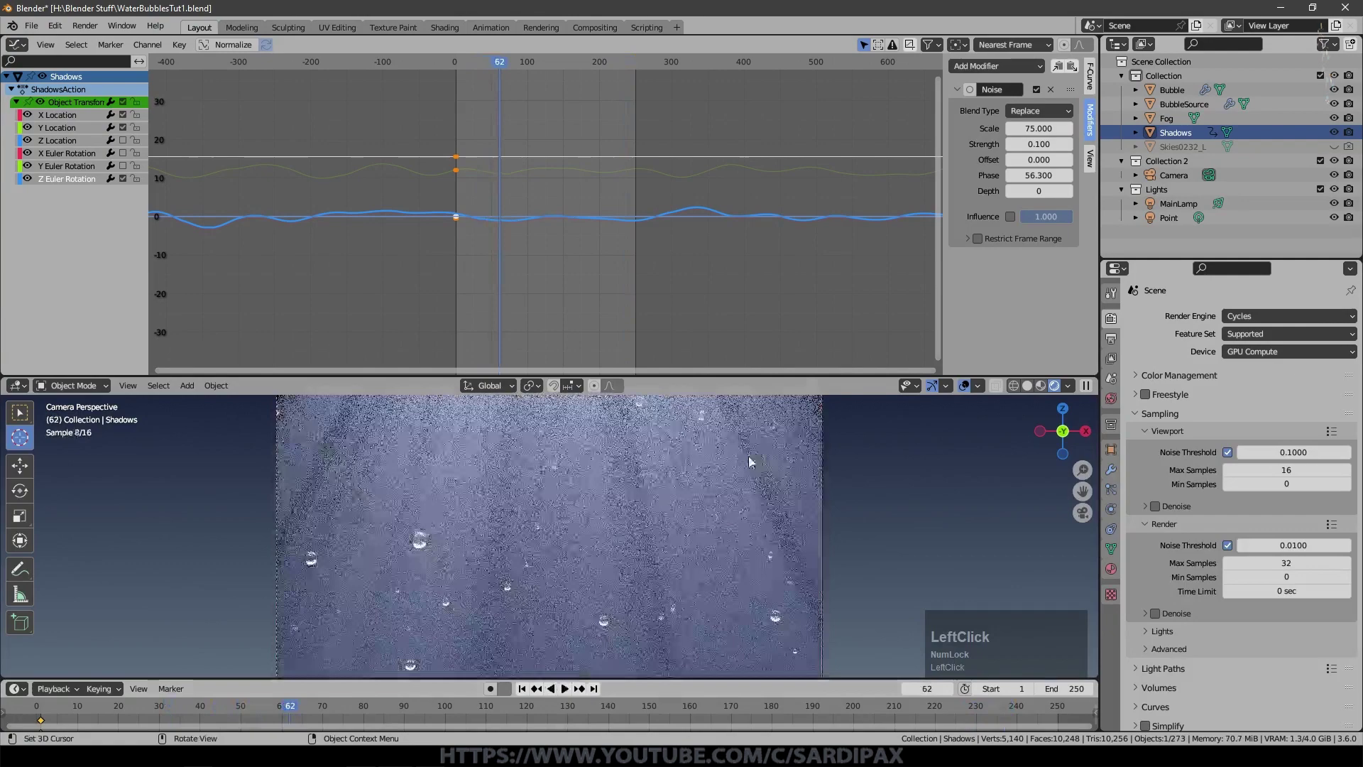
{"action": "middle_click", "coordinate": [667, 487]}
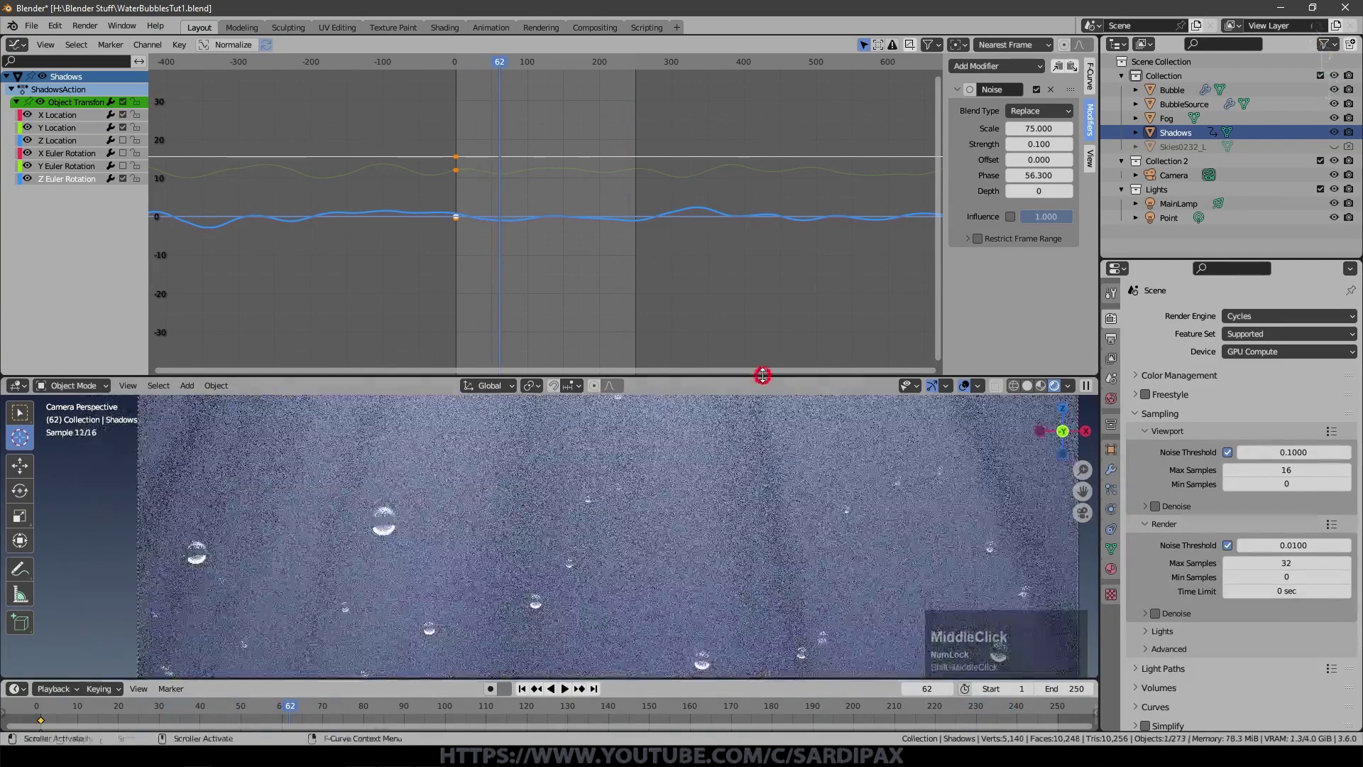